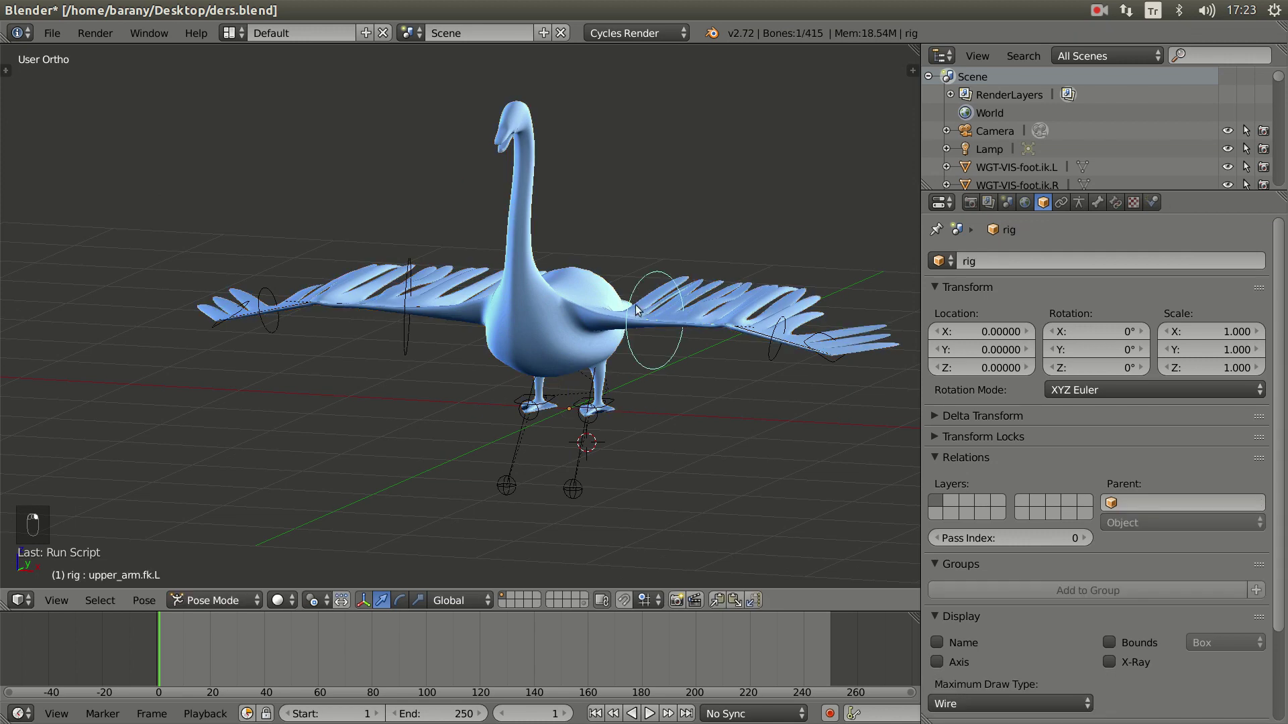
- Orbit around the swan and settle on a straight side view of its feet
key(KP_1)
key(r)
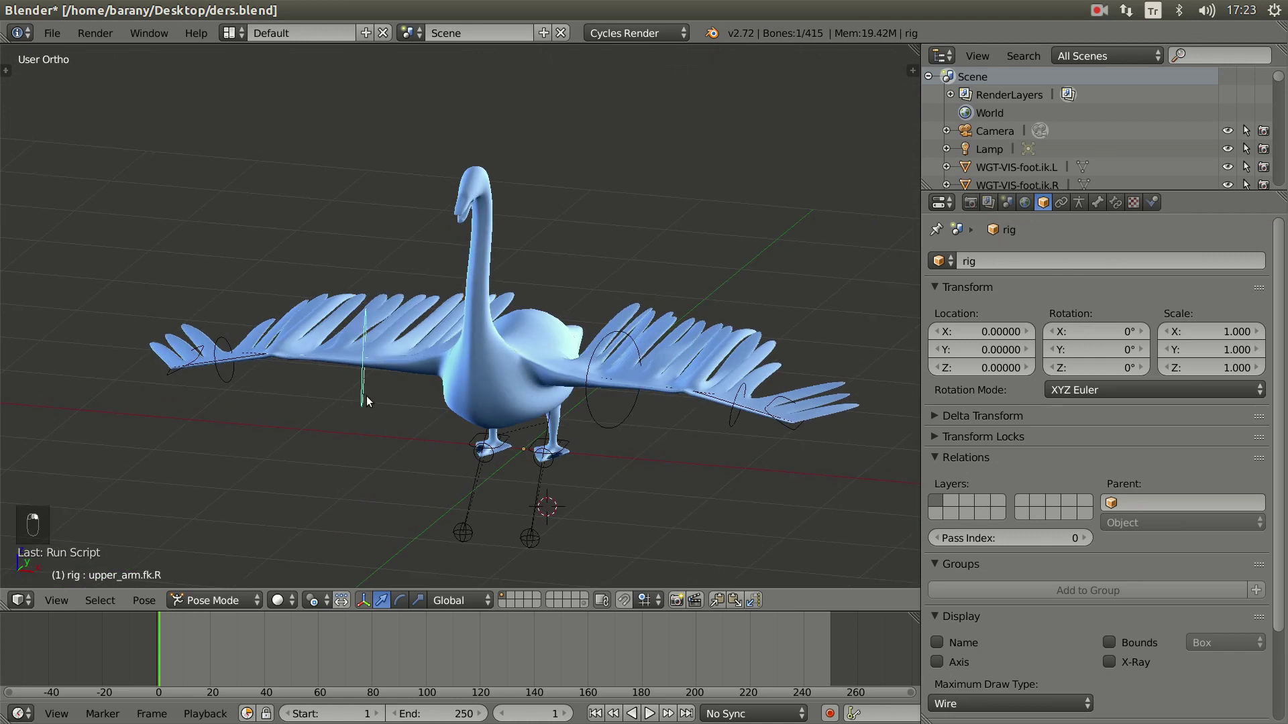
key(r)
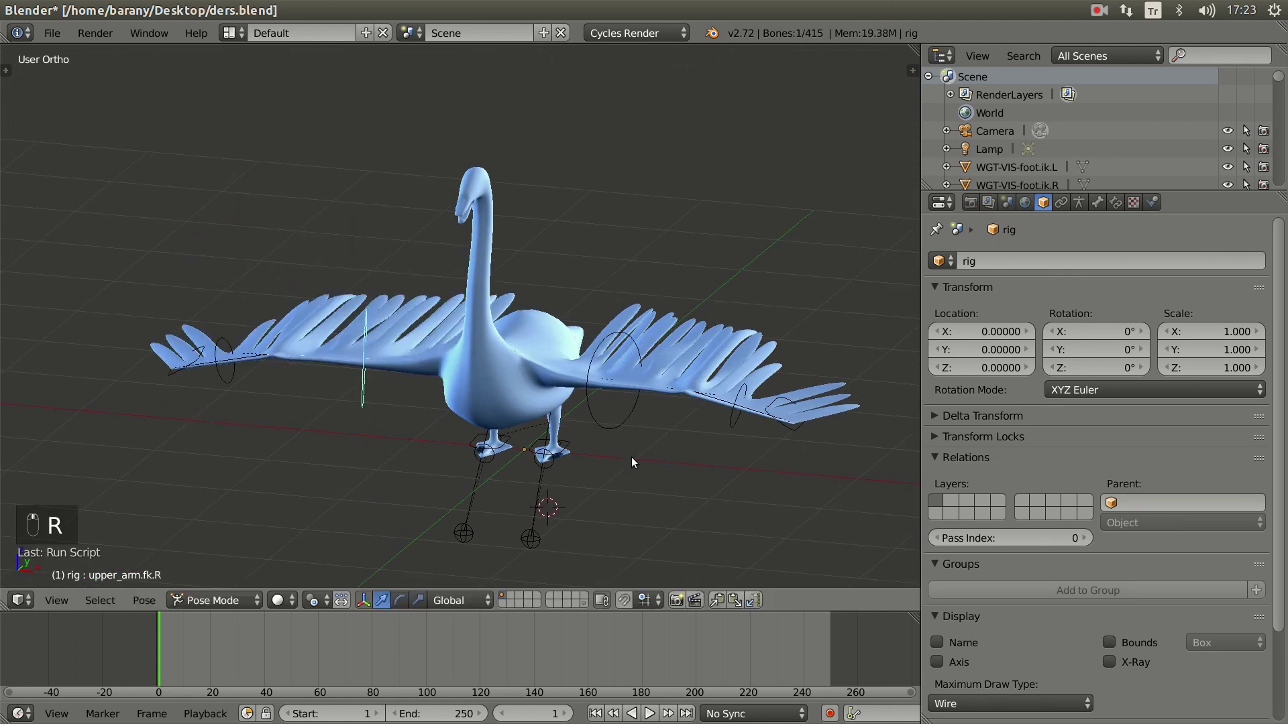
key(KP_3)
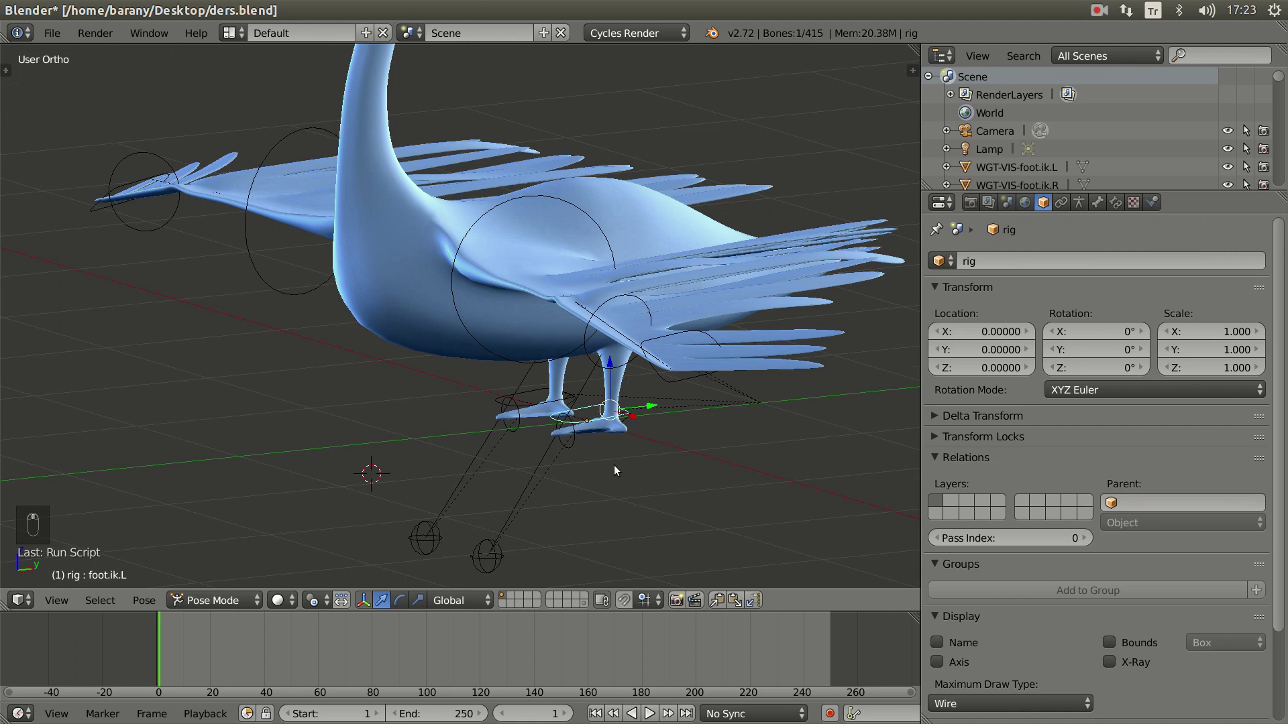
key(KP_3)
- Lift the foot IK control up and back toward the tail into a bent-leg raised pose
key(r)
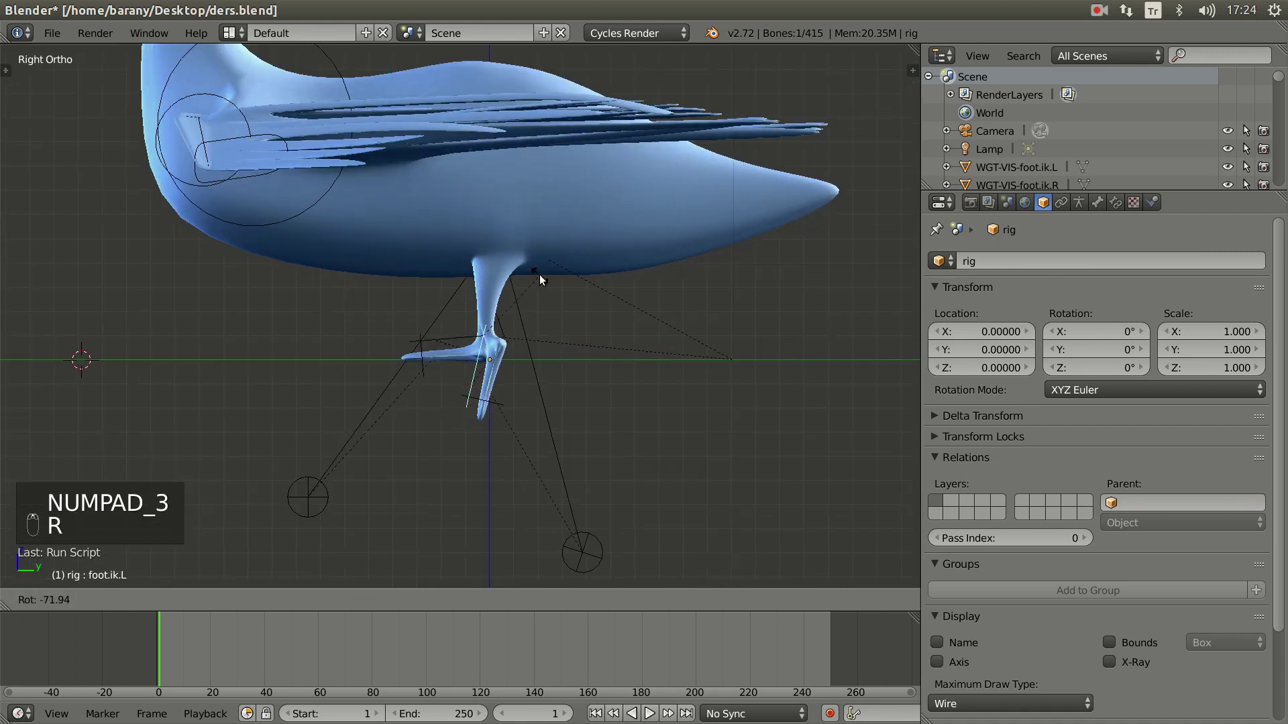
key(g)
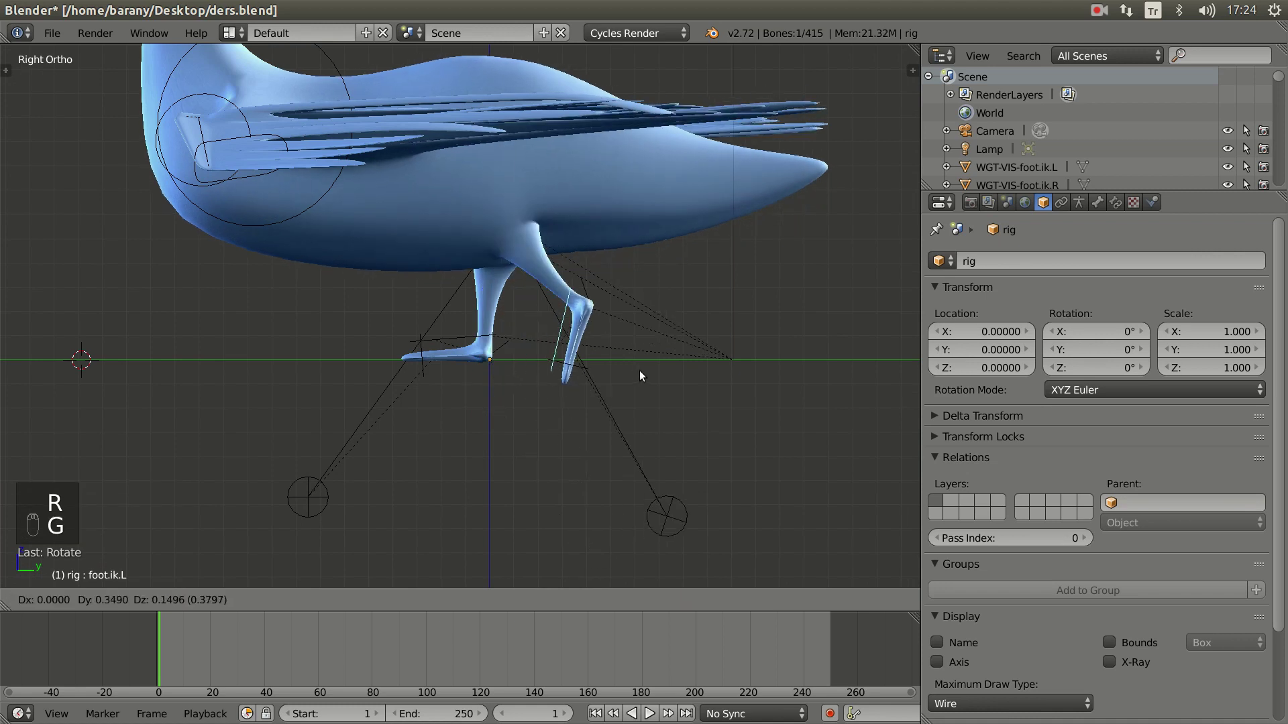
key(r)
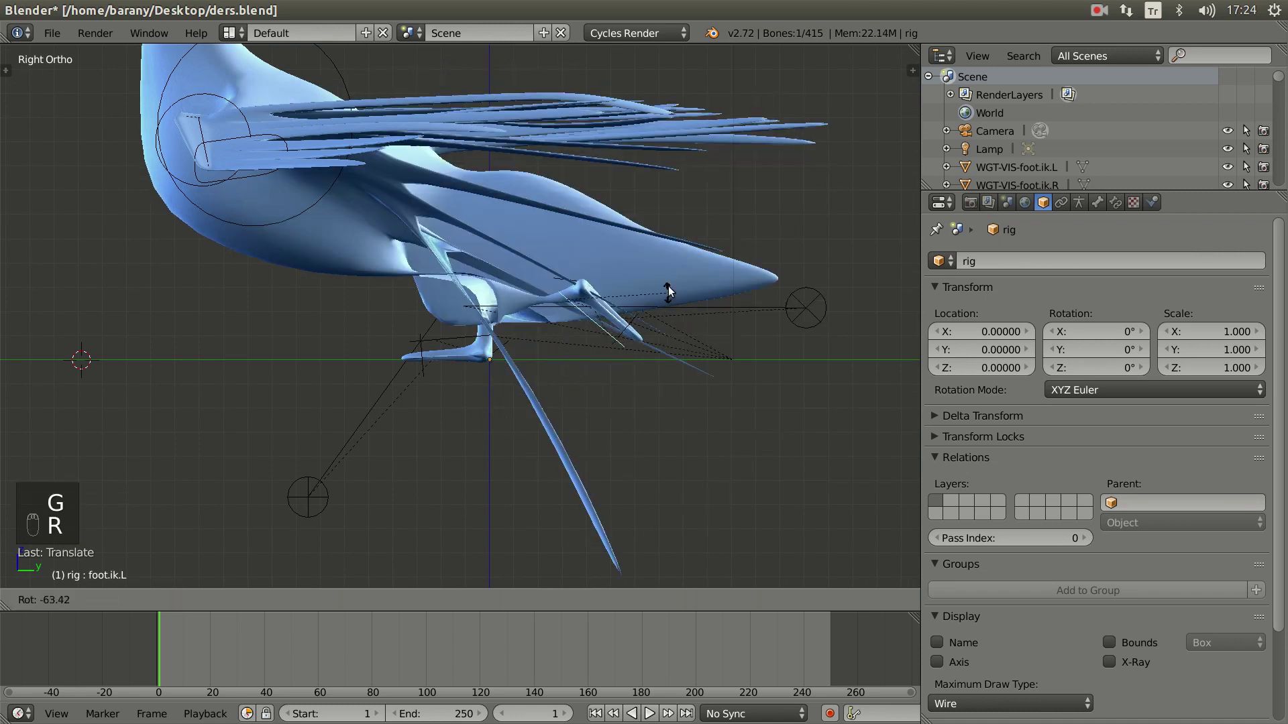
drag(826, 276, 706, 311)
key(g)
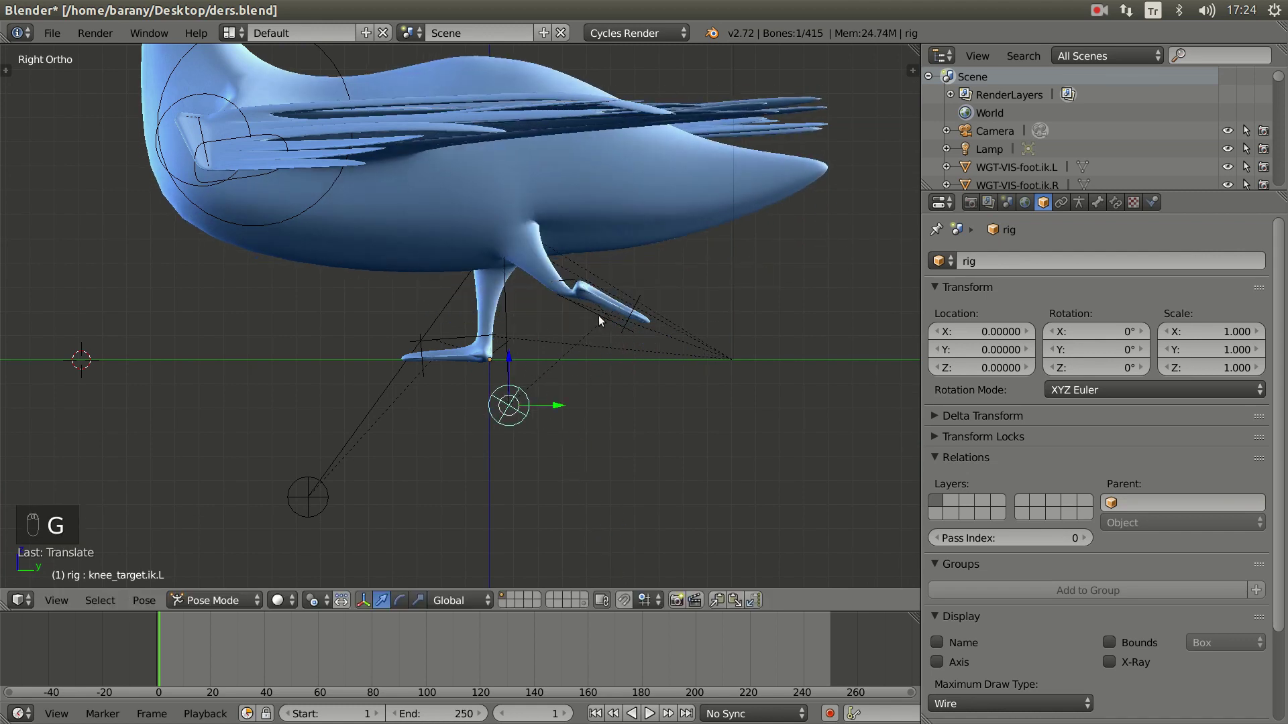
click(604, 323)
key(g)
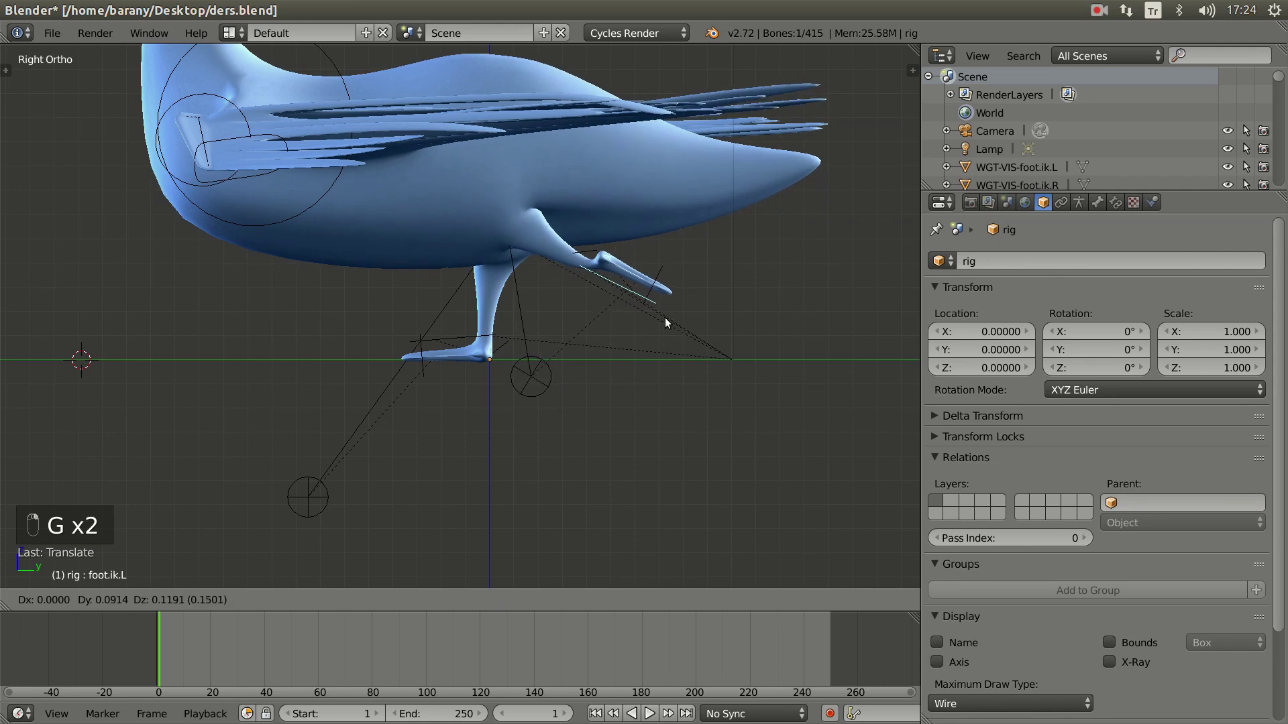
key(r)
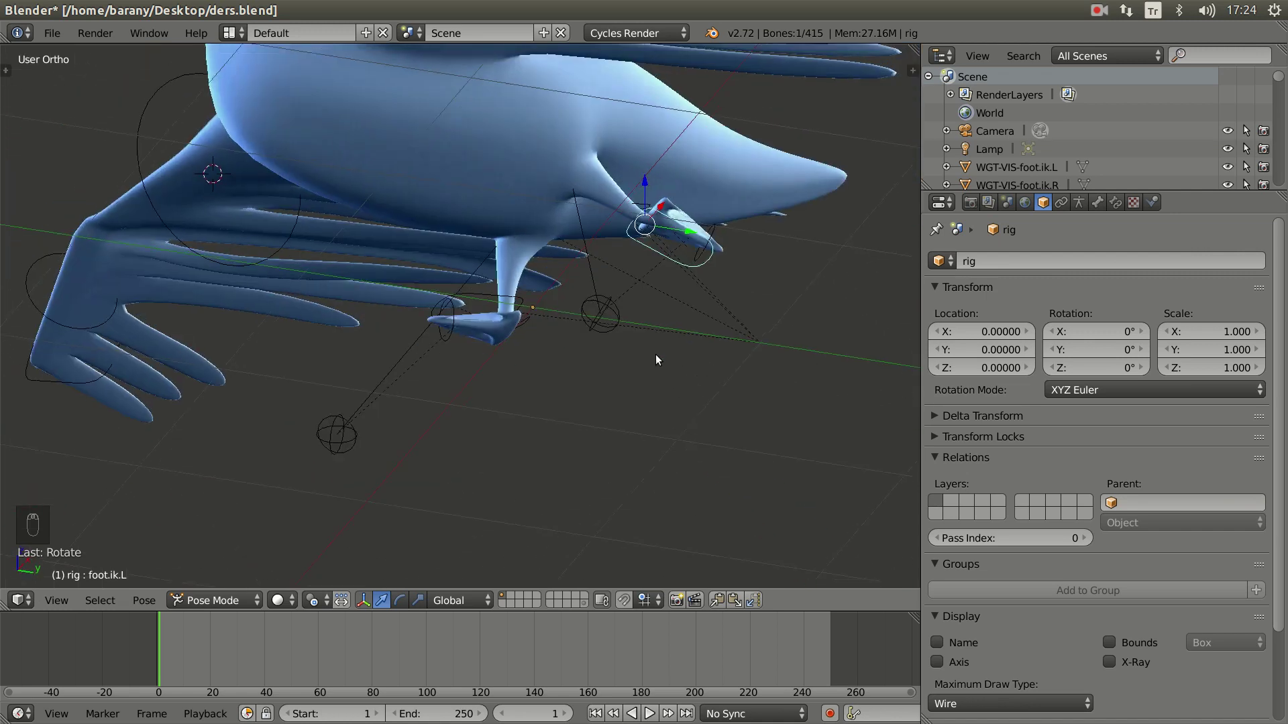
key(KP_3)
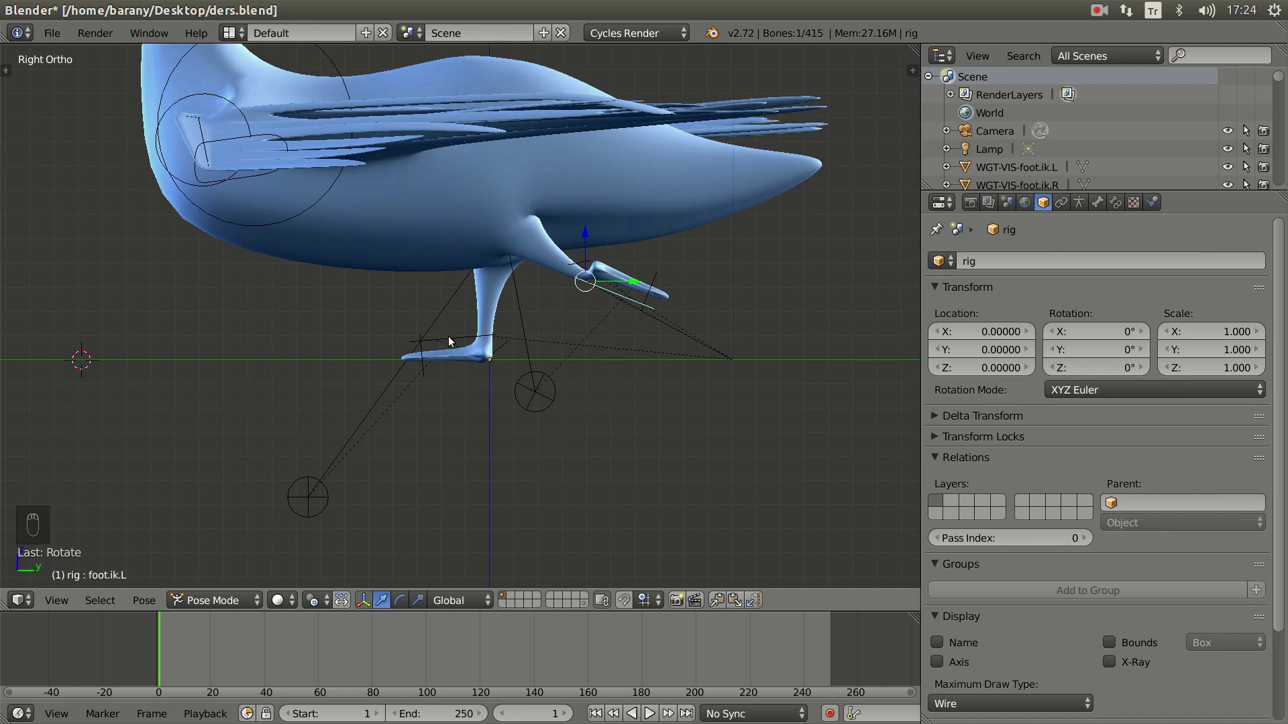
- Move and fold the second foot back under the tail, lined up beside the first
drag(453, 344, 593, 302)
drag(595, 297, 723, 606)
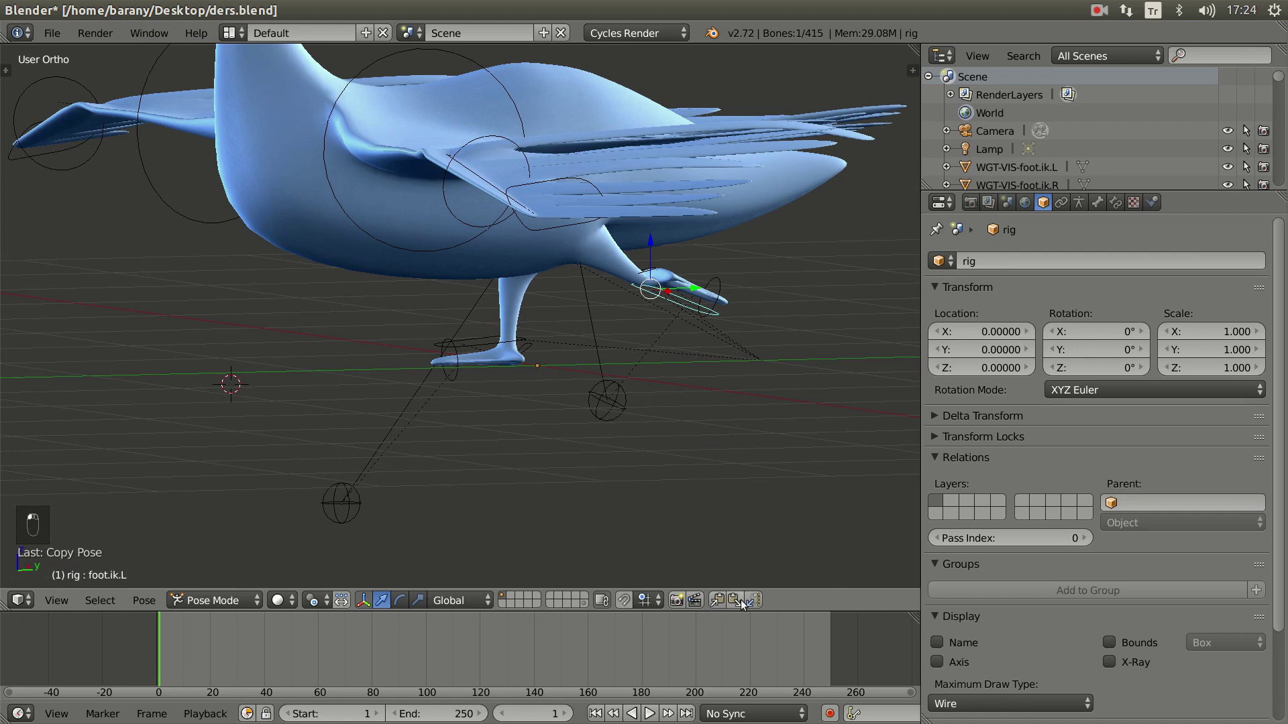
drag(750, 606, 758, 605)
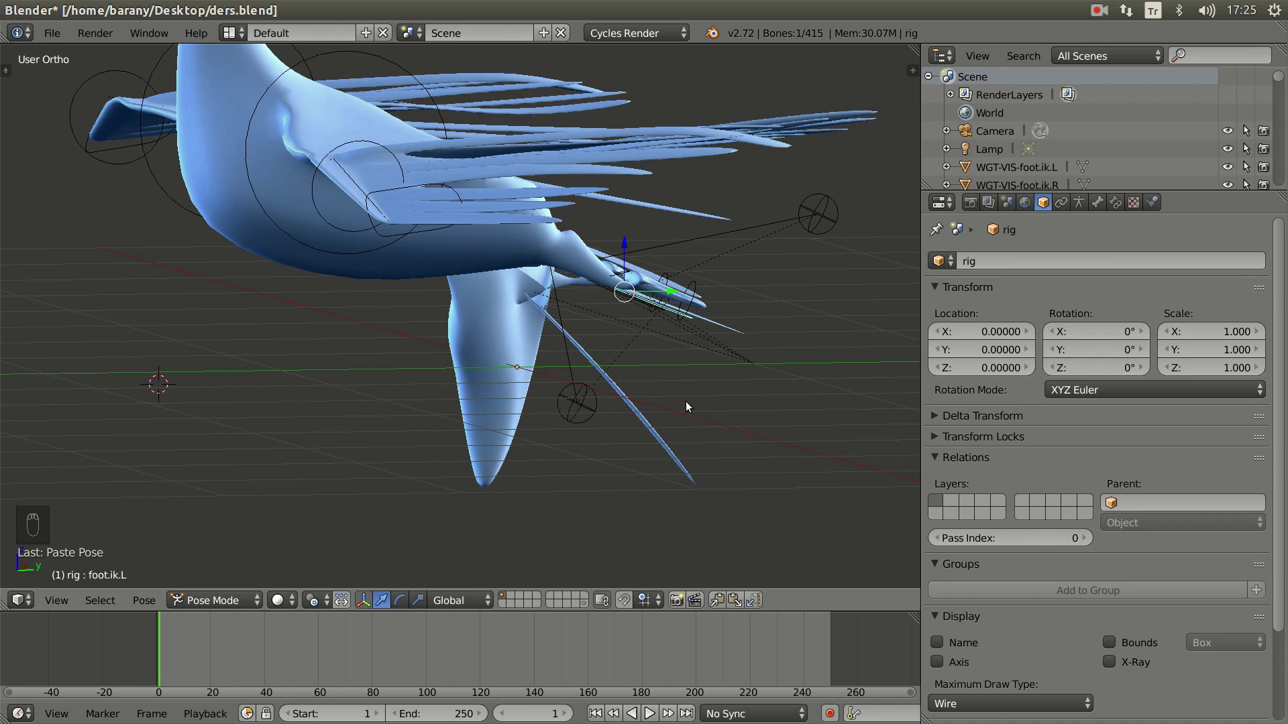
drag(590, 417, 605, 414)
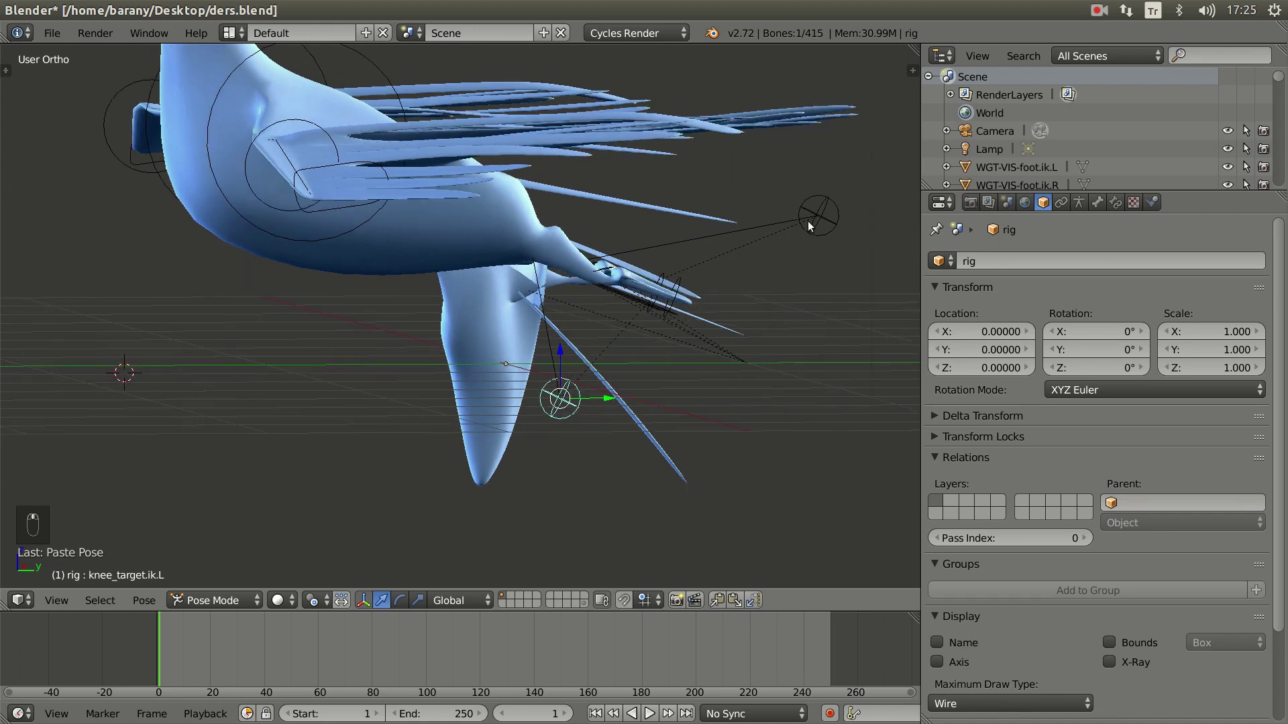
drag(820, 213, 557, 412)
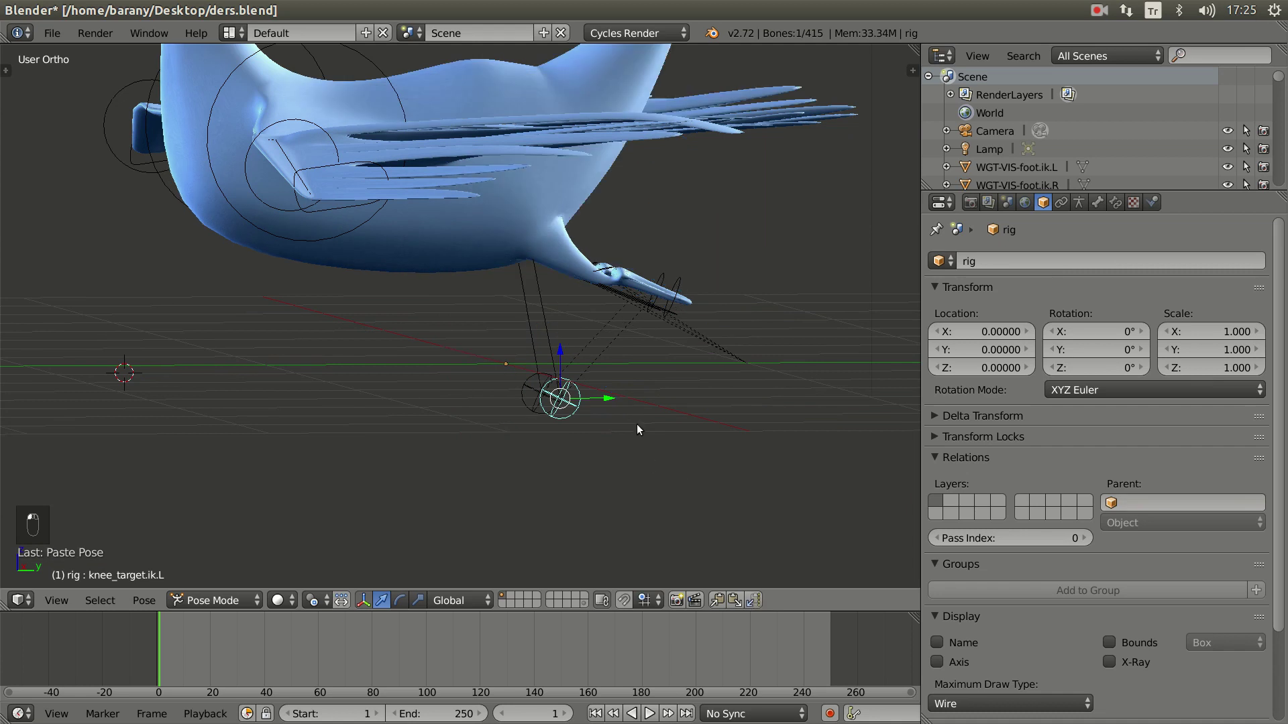
- Orbit below the body to check the tucked feet
key(KP_3)
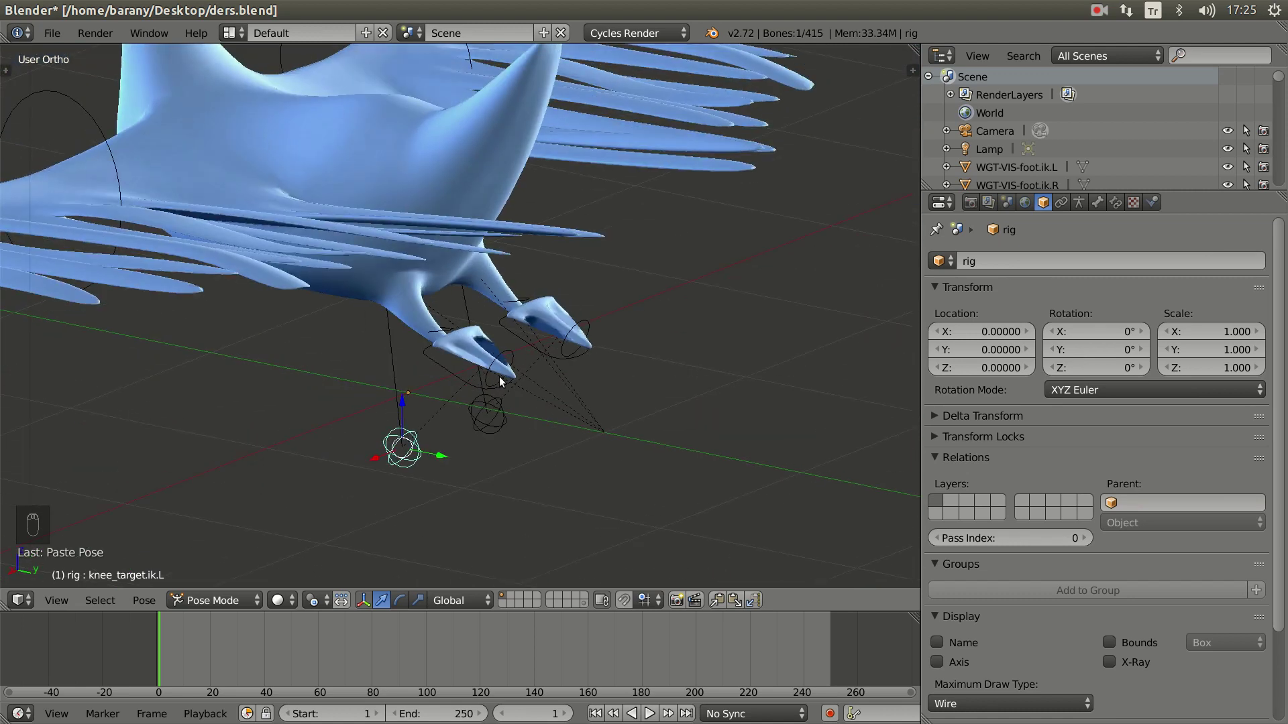
key(KP_3)
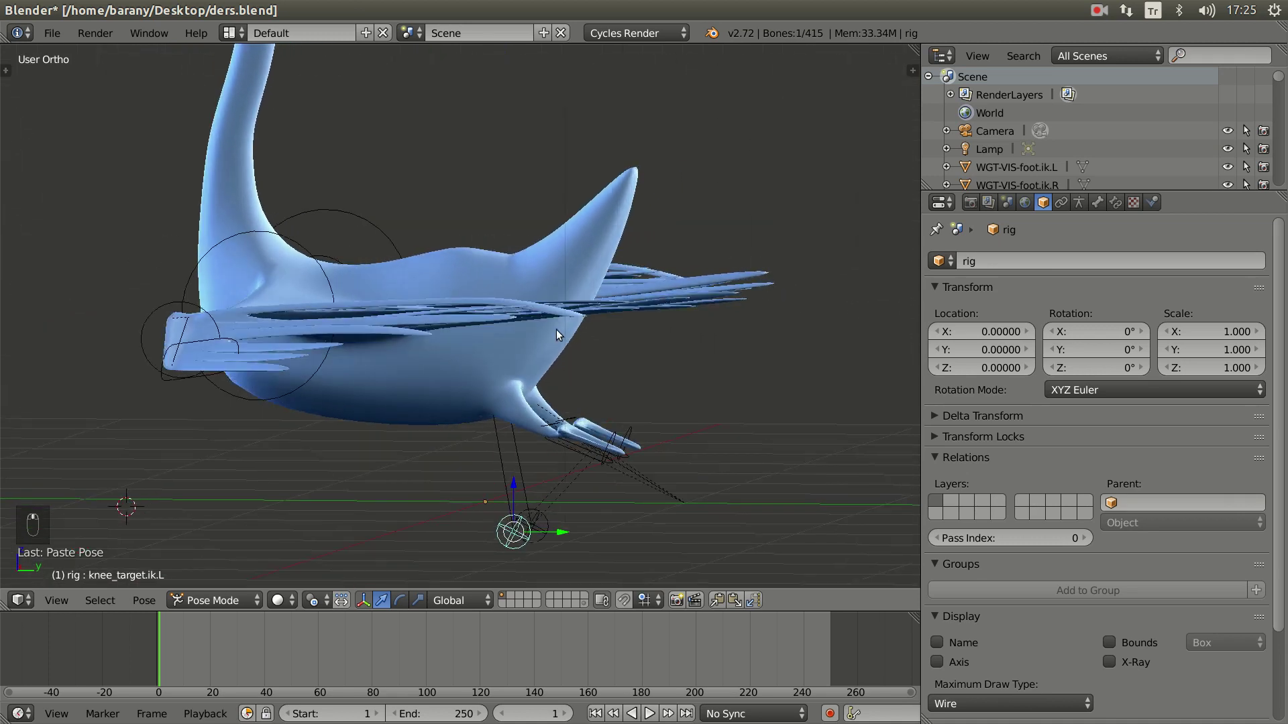
key(Tab)
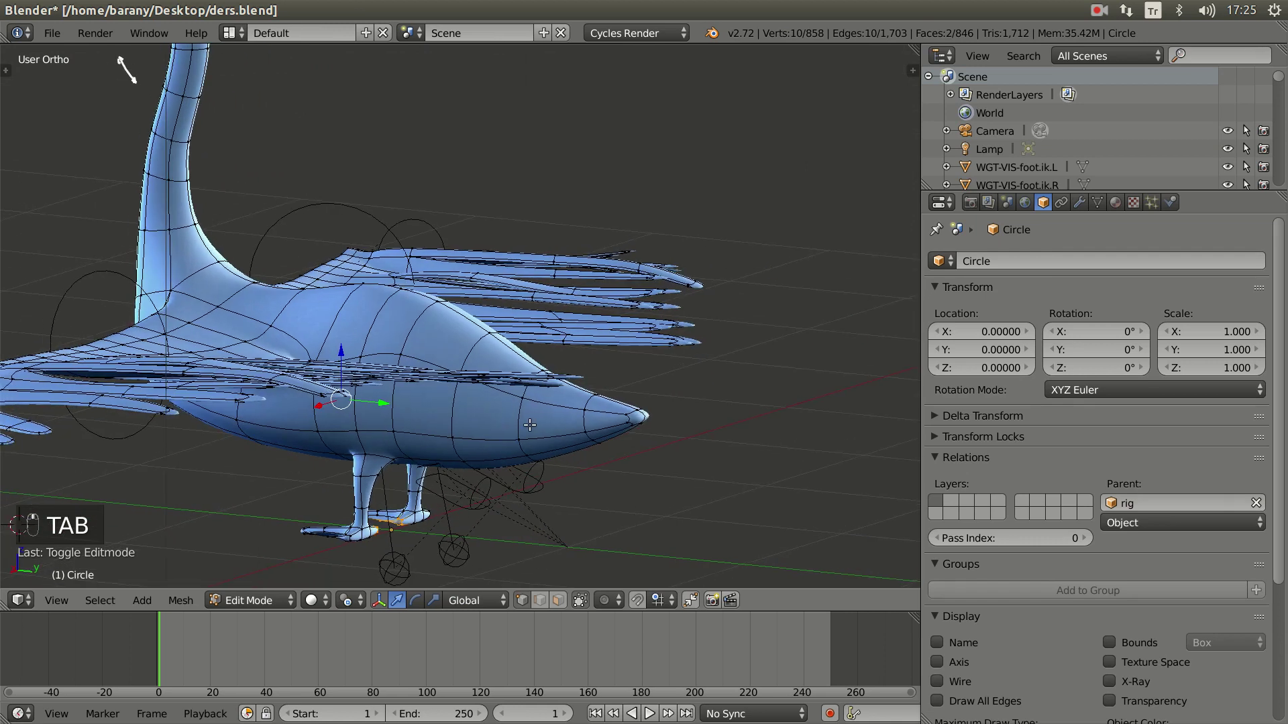
key(Tab)
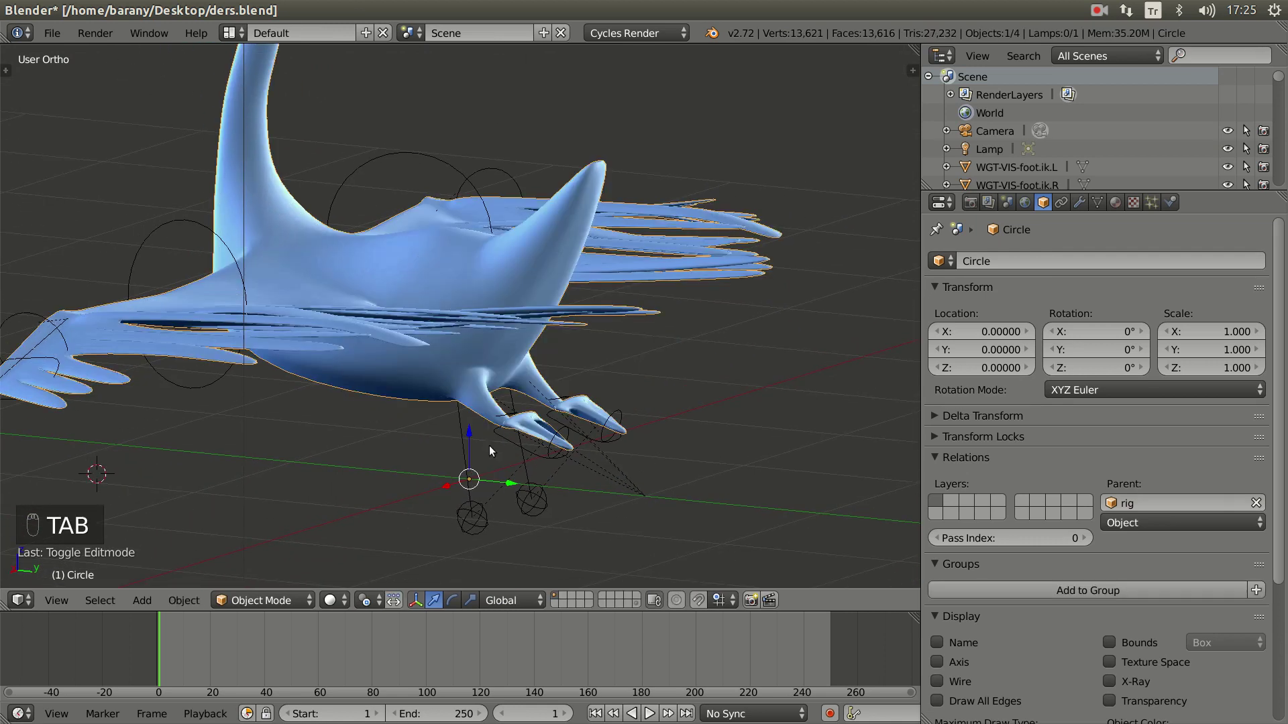
middle_click(595, 236)
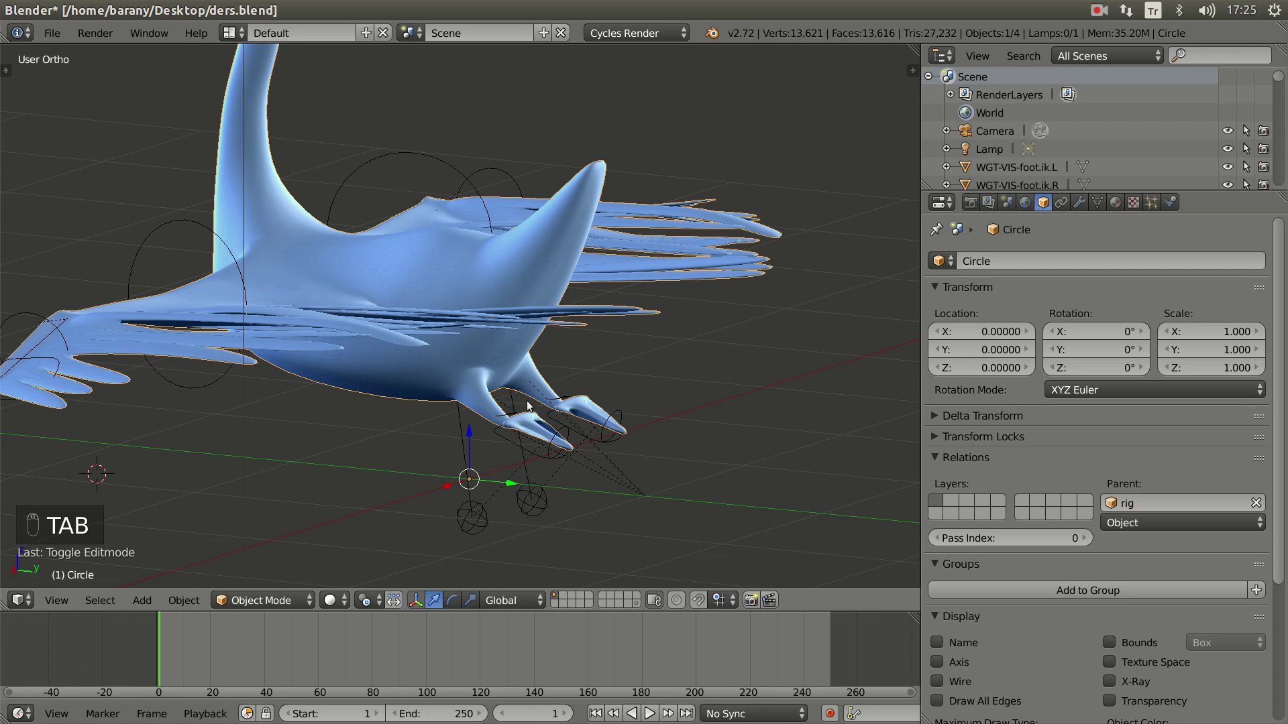
key(Tab)
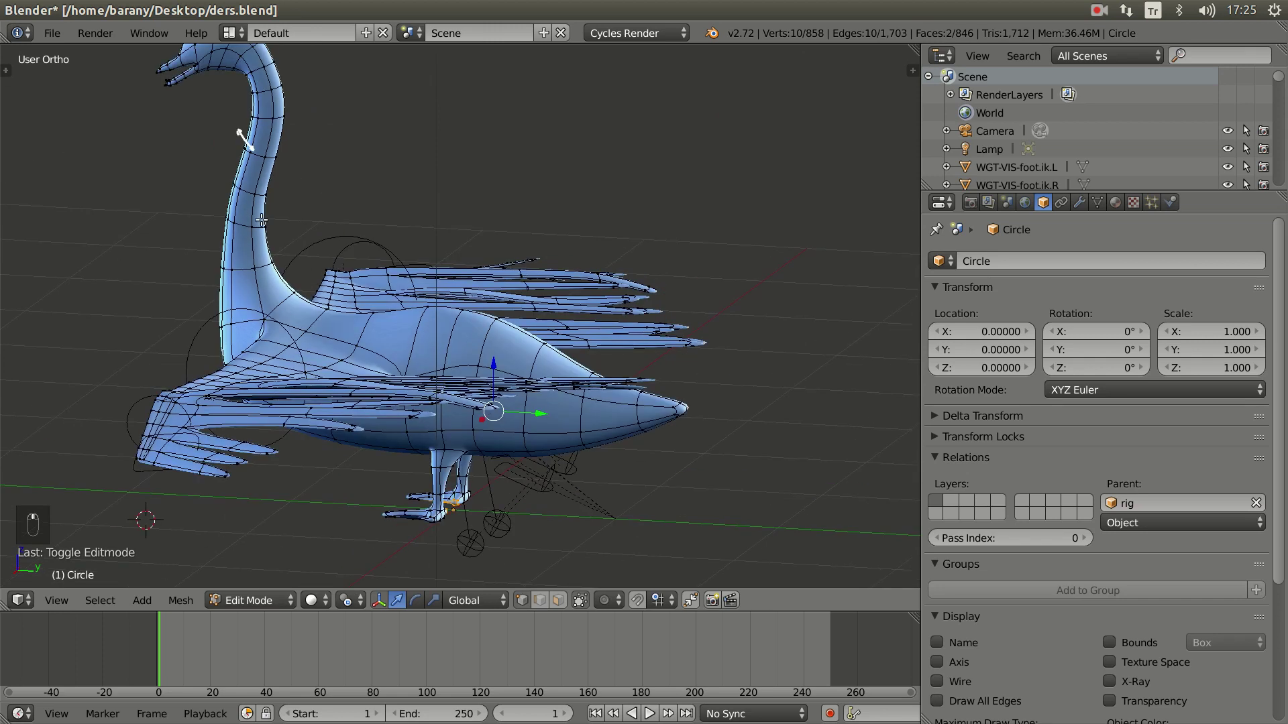
key(d)
key(d)
key(d)
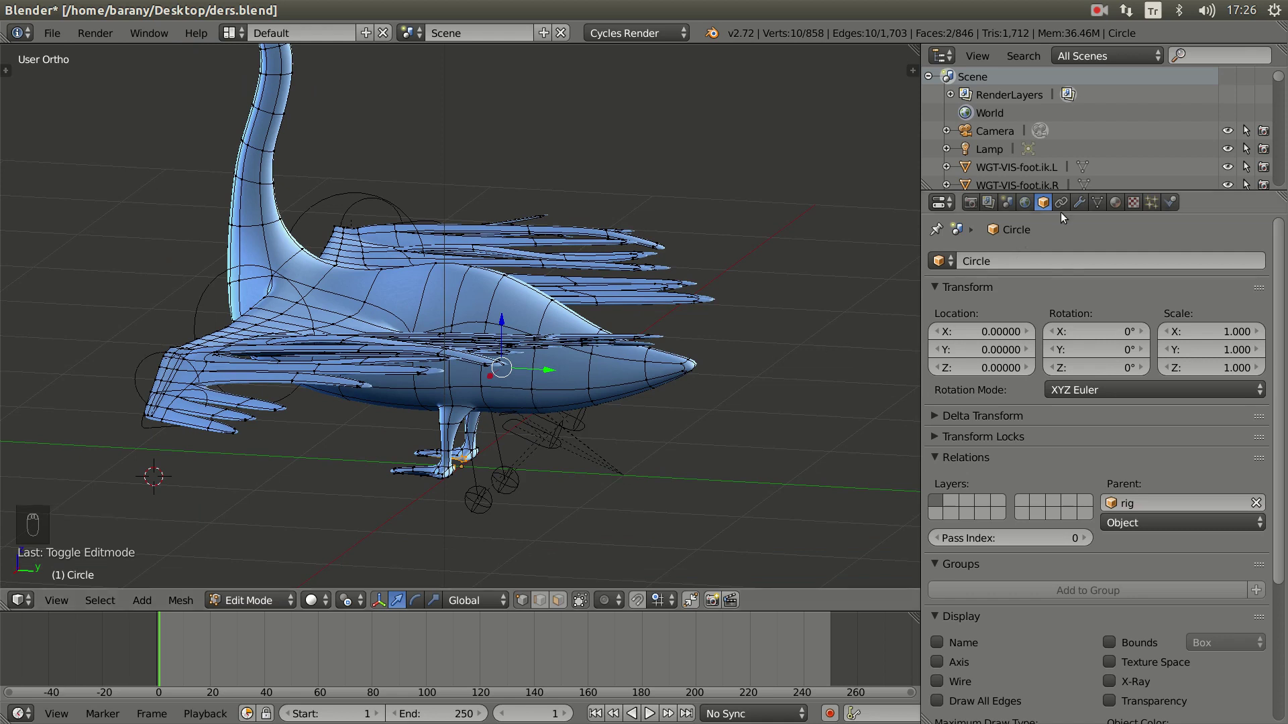
- Toggle between mesh editing and the posed swan to compare deformation, ending in a side view
drag(1088, 205, 1016, 294)
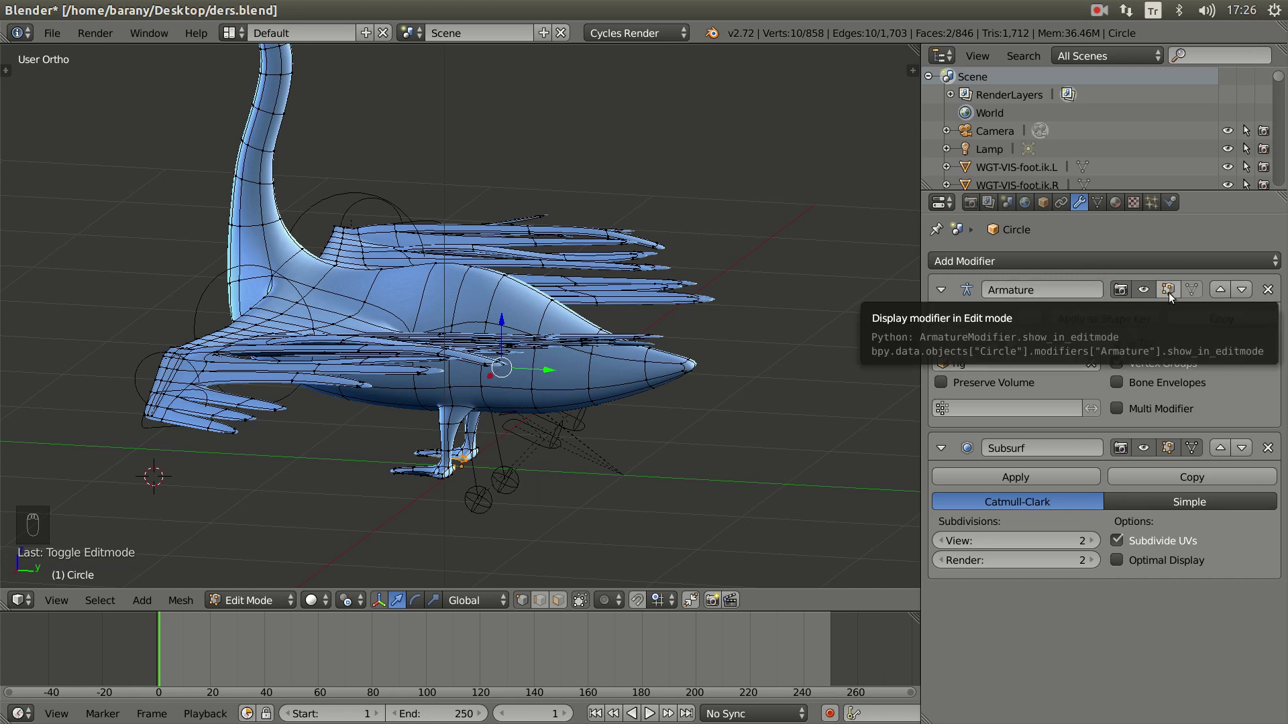
key(Tab)
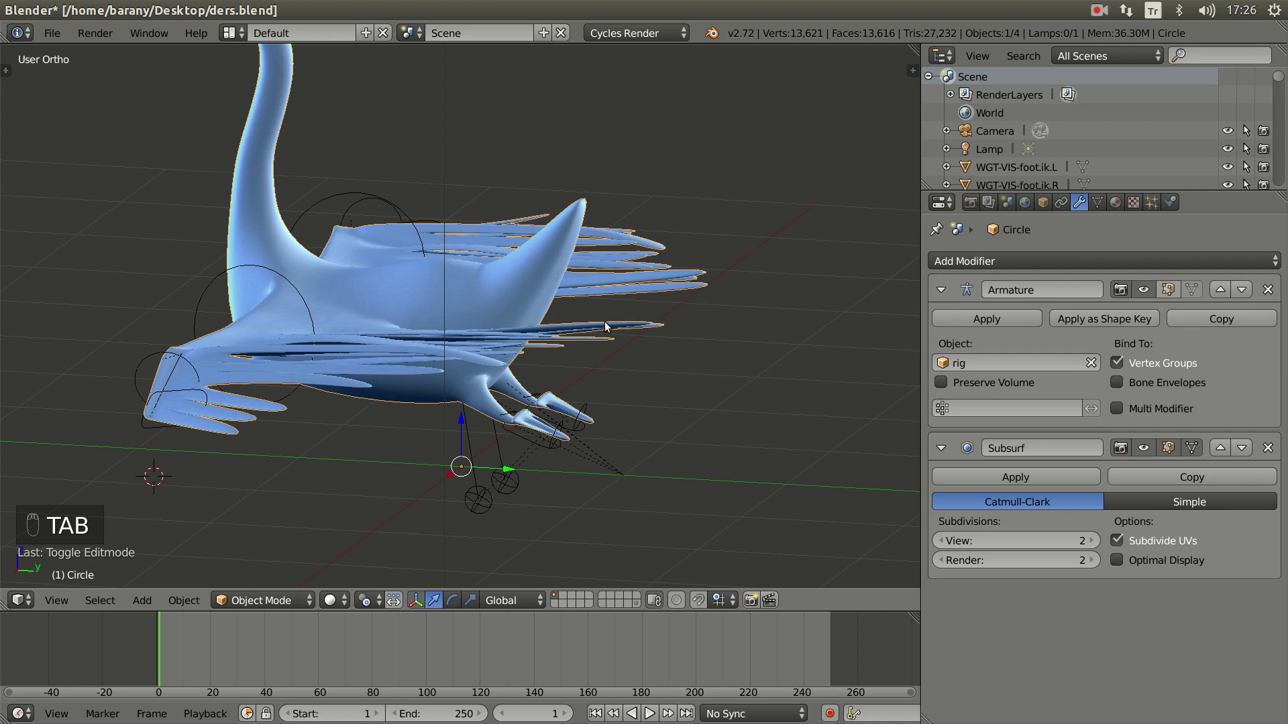
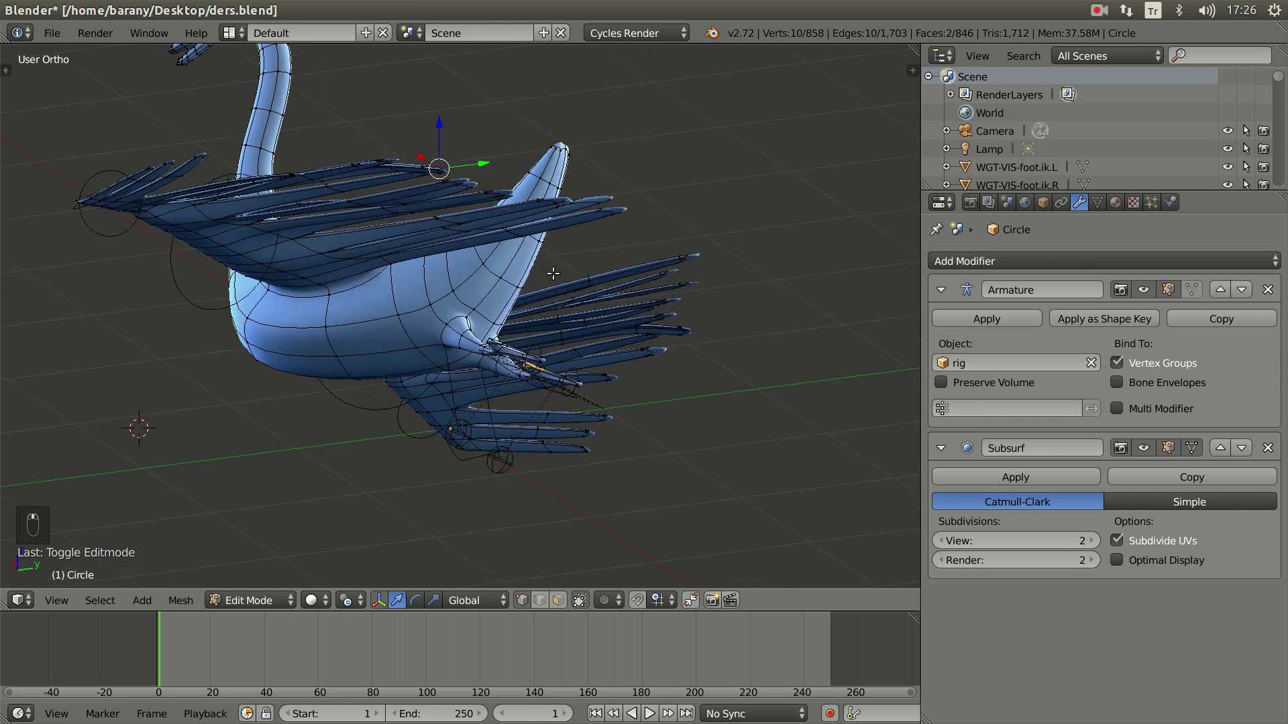
key(Tab)
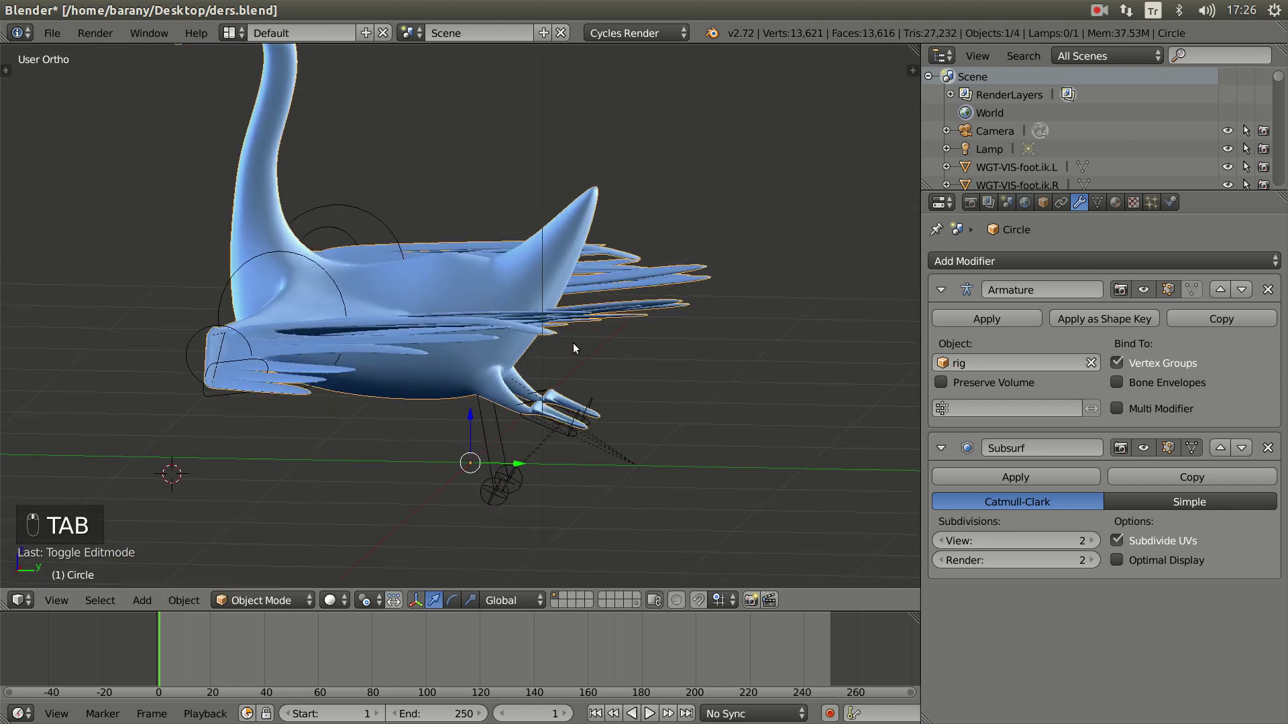
key(KP_3)
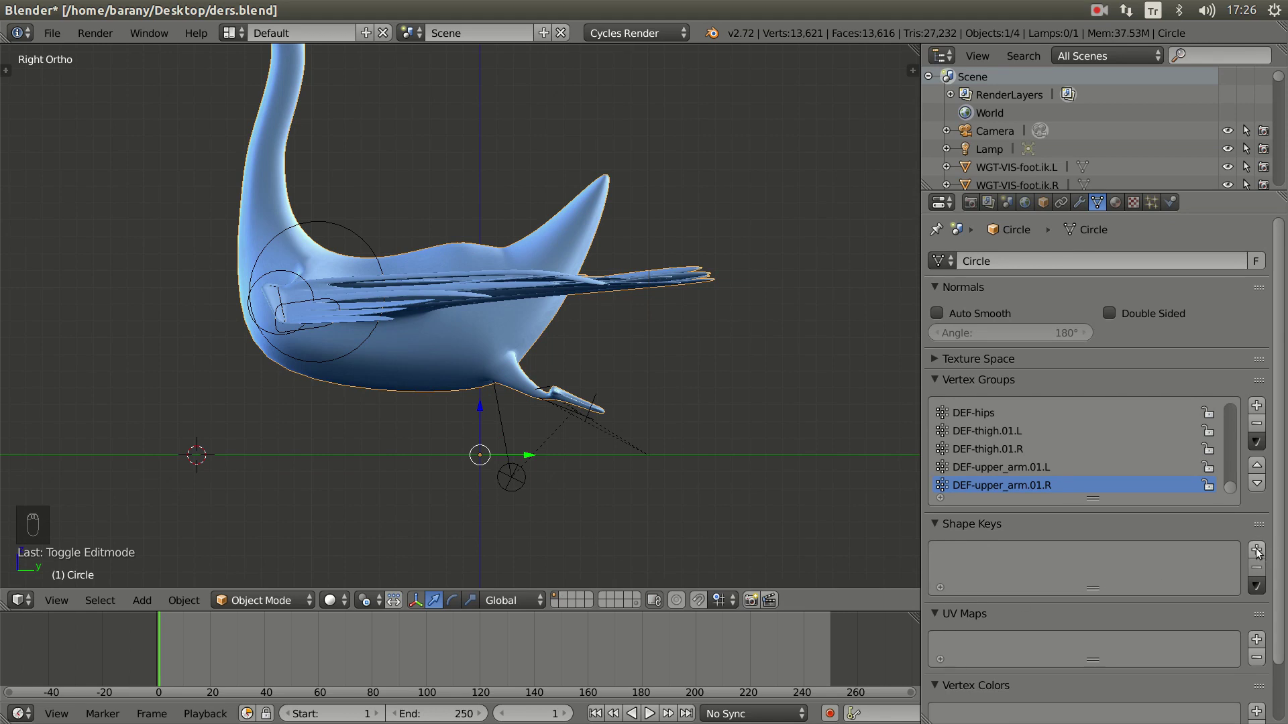
- Add a Basis shape key and a second shape key to the swan body mesh
drag(961, 564, 1025, 556)
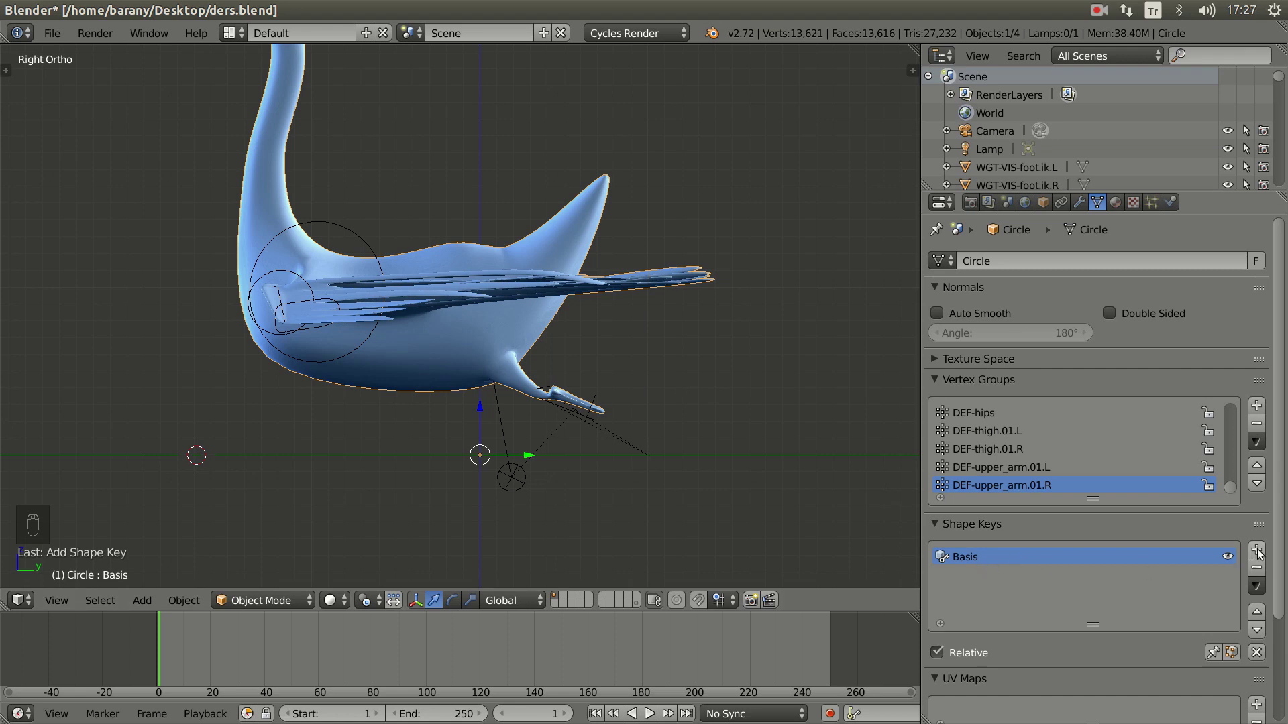
drag(1261, 552, 978, 579)
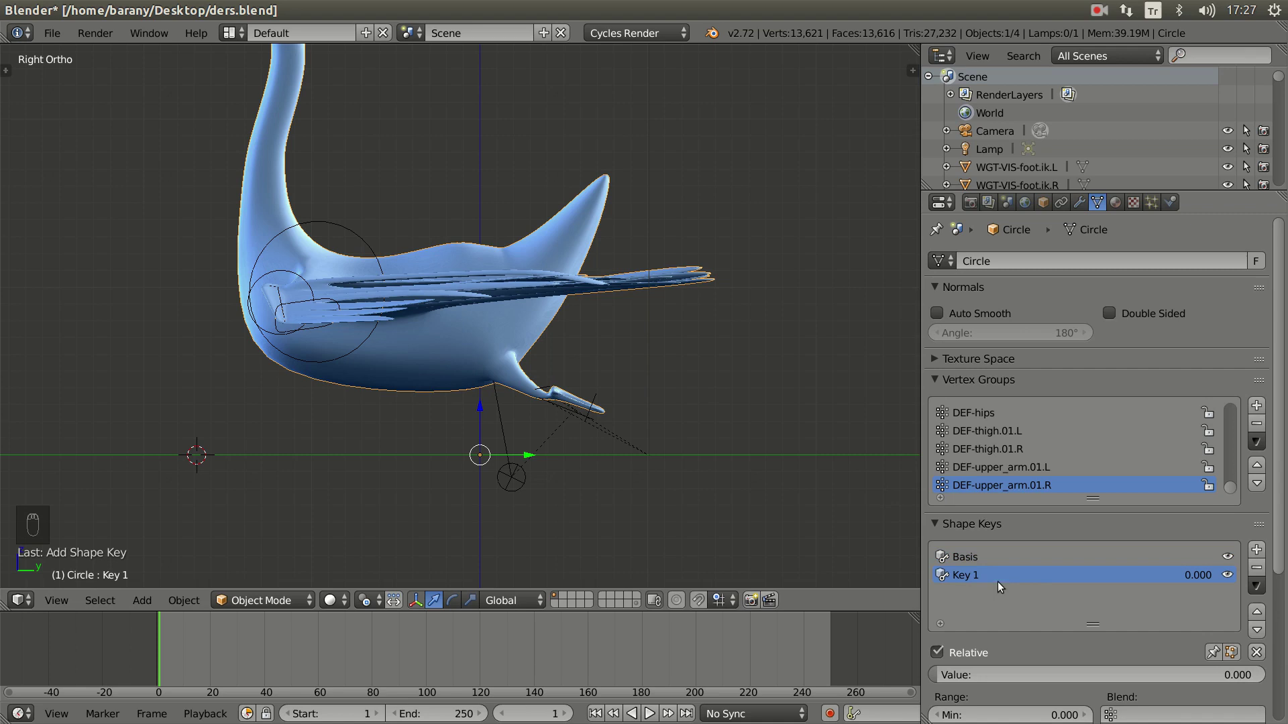
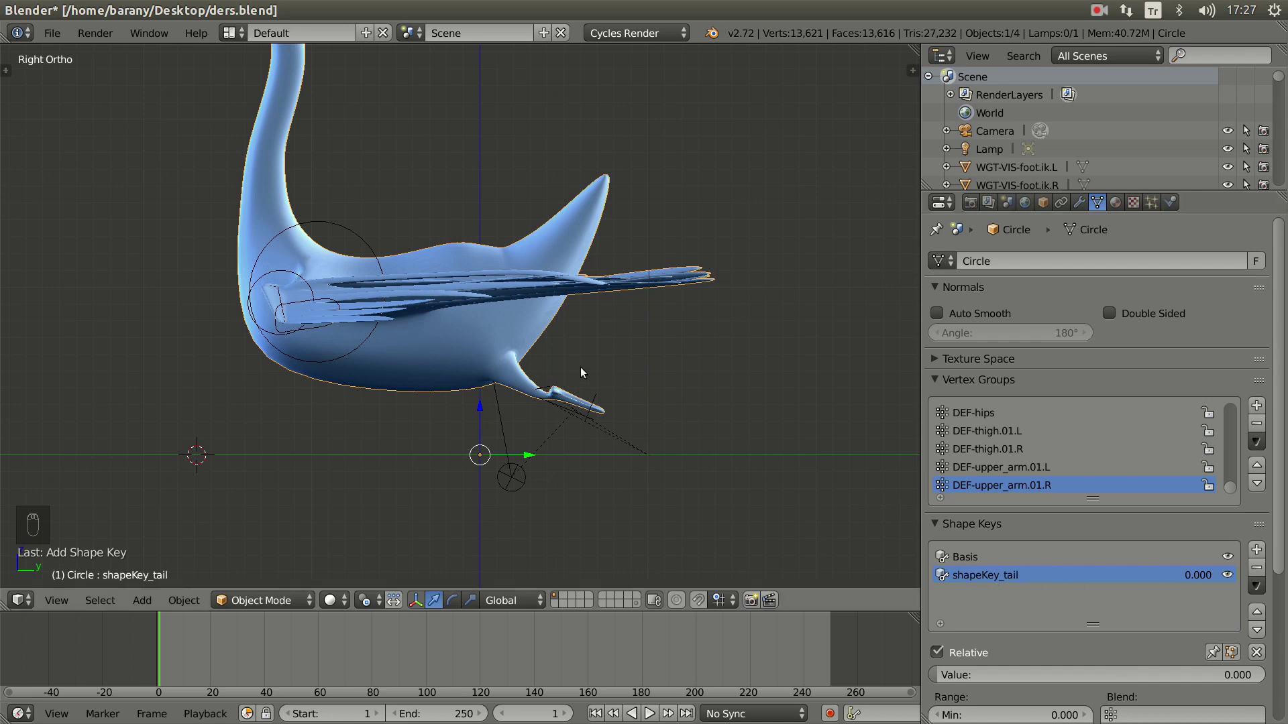
- Enter Edit Mode on the swan body with the shapeKey_tail key active
click(648, 410)
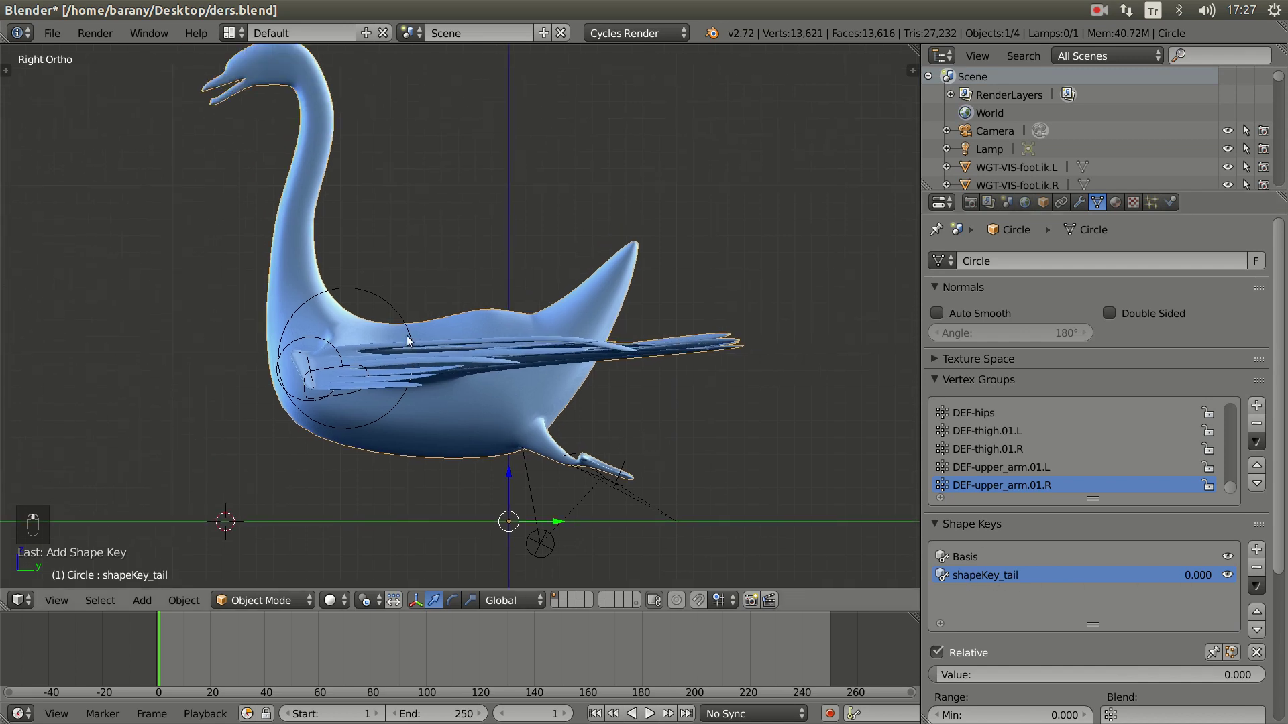
key(Tab)
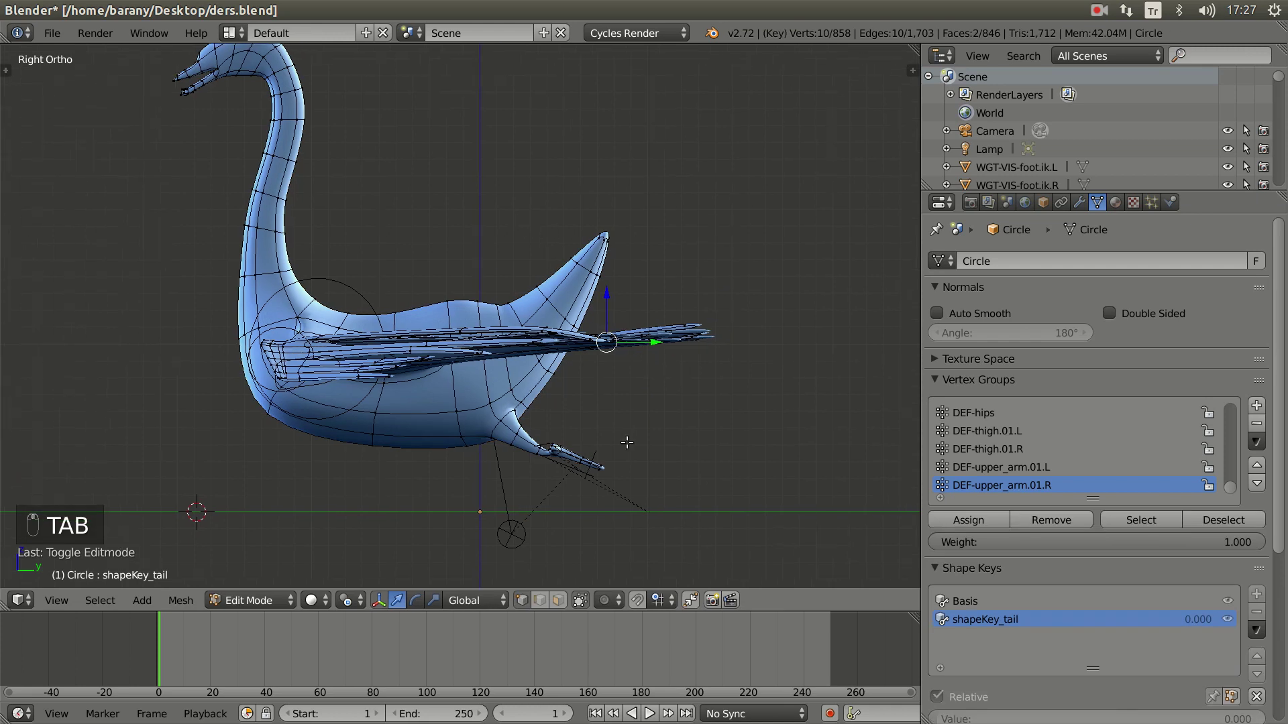
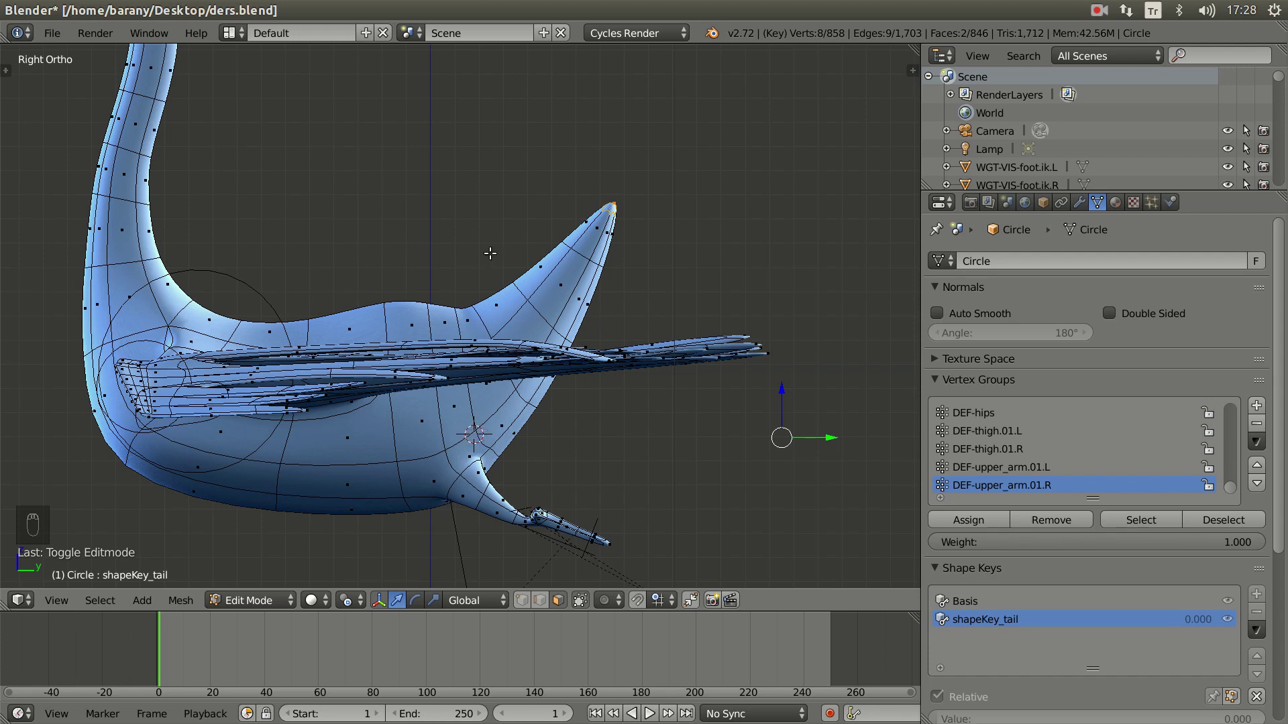
- Set the rotation pivot to the 3D cursor near the hip and cancel a trial tail rotation
drag(354, 604, 383, 565)
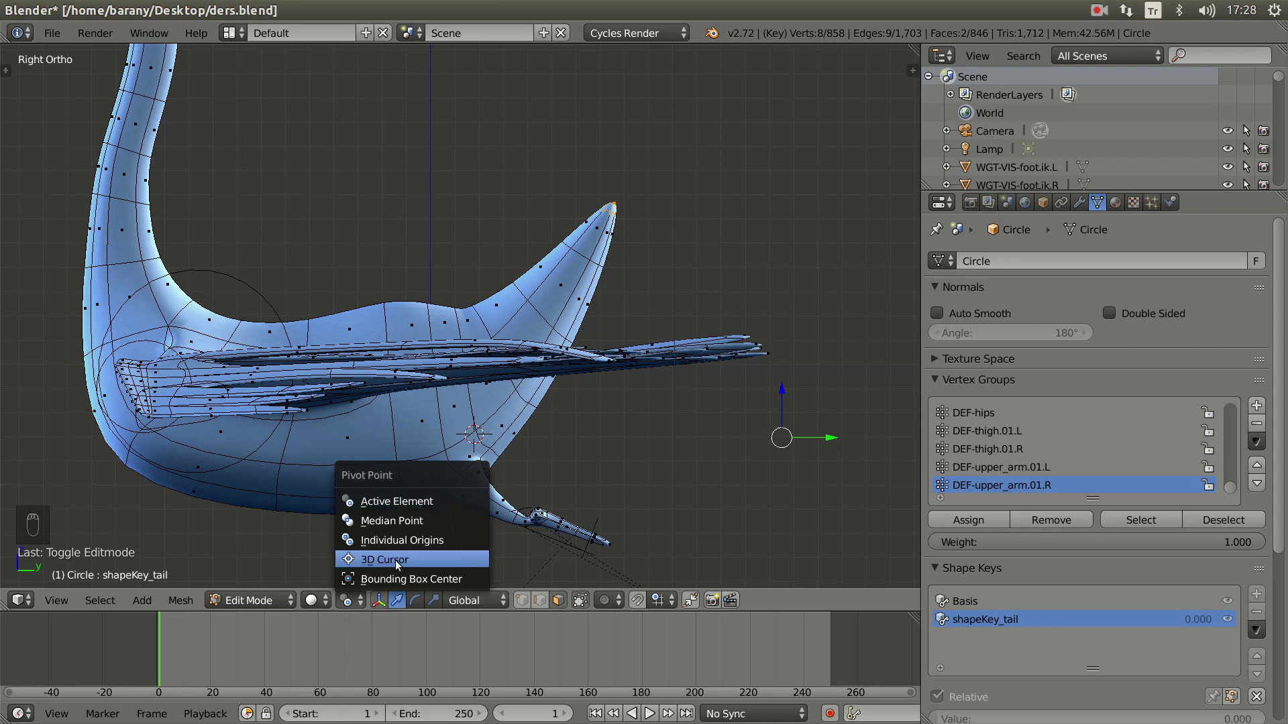
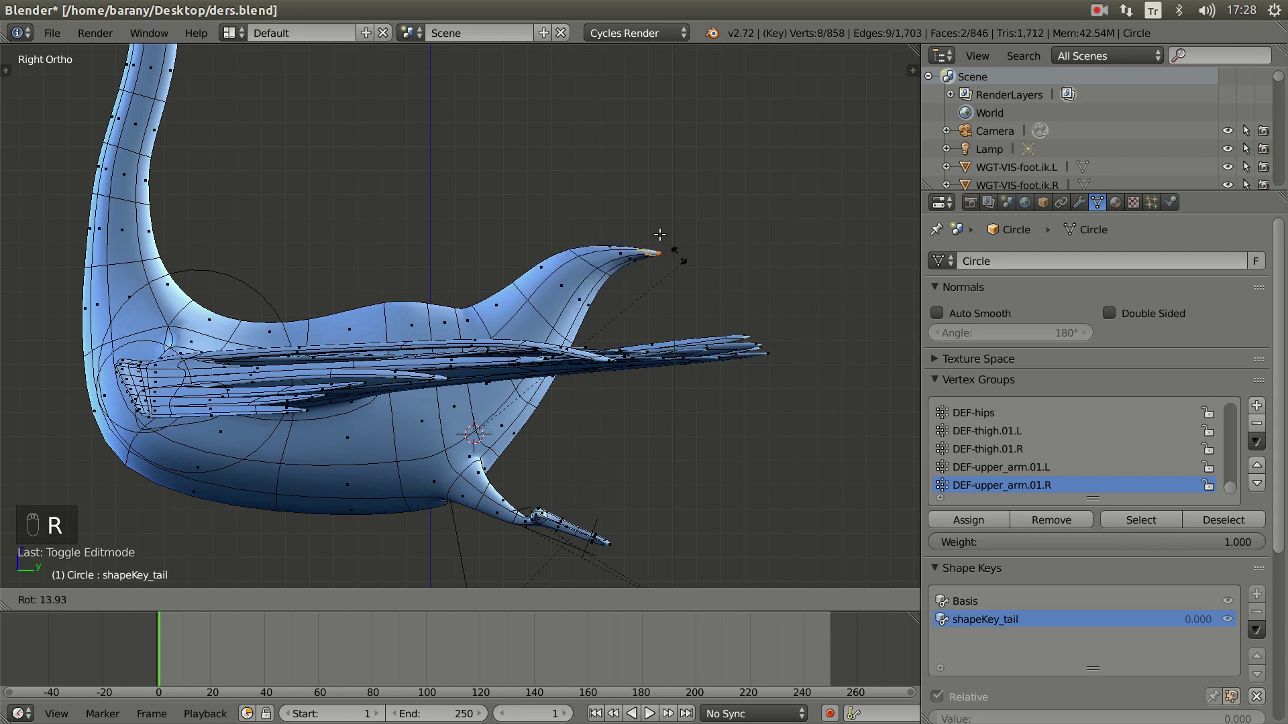
key(r)
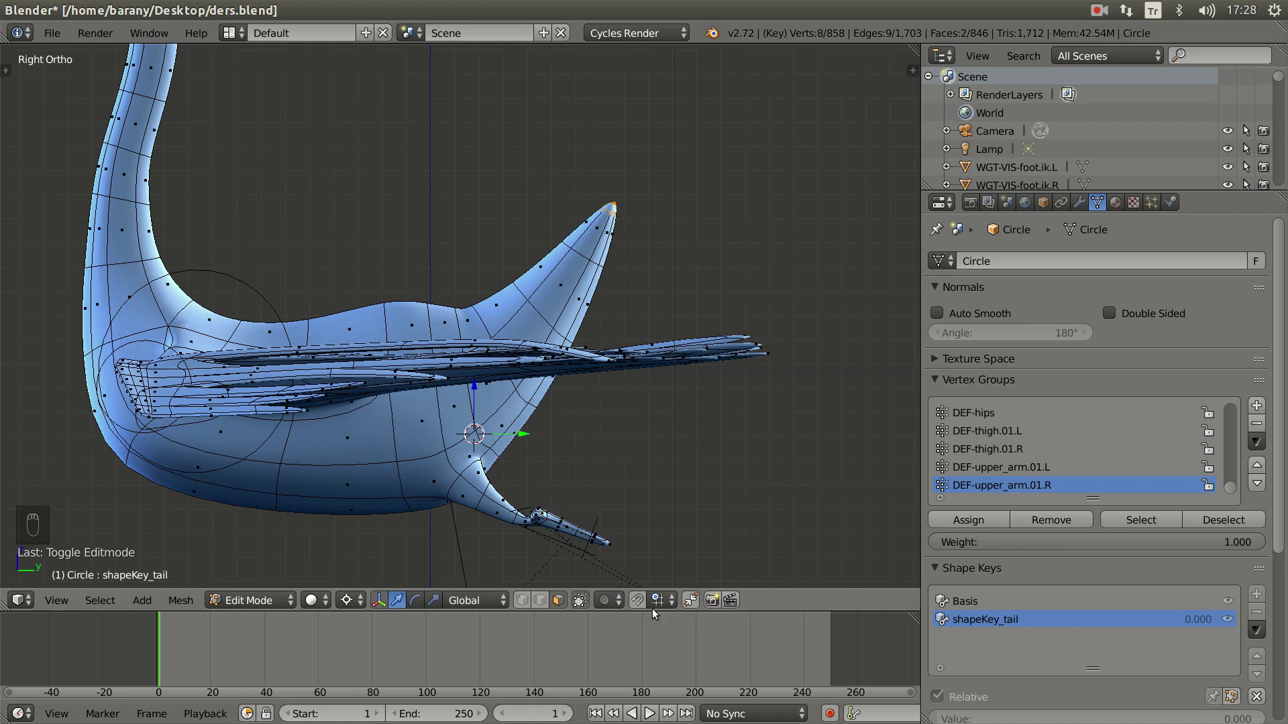
- Choose Connected proportional editing and rotate the tail tip down with smooth falloff
drag(611, 607, 643, 505)
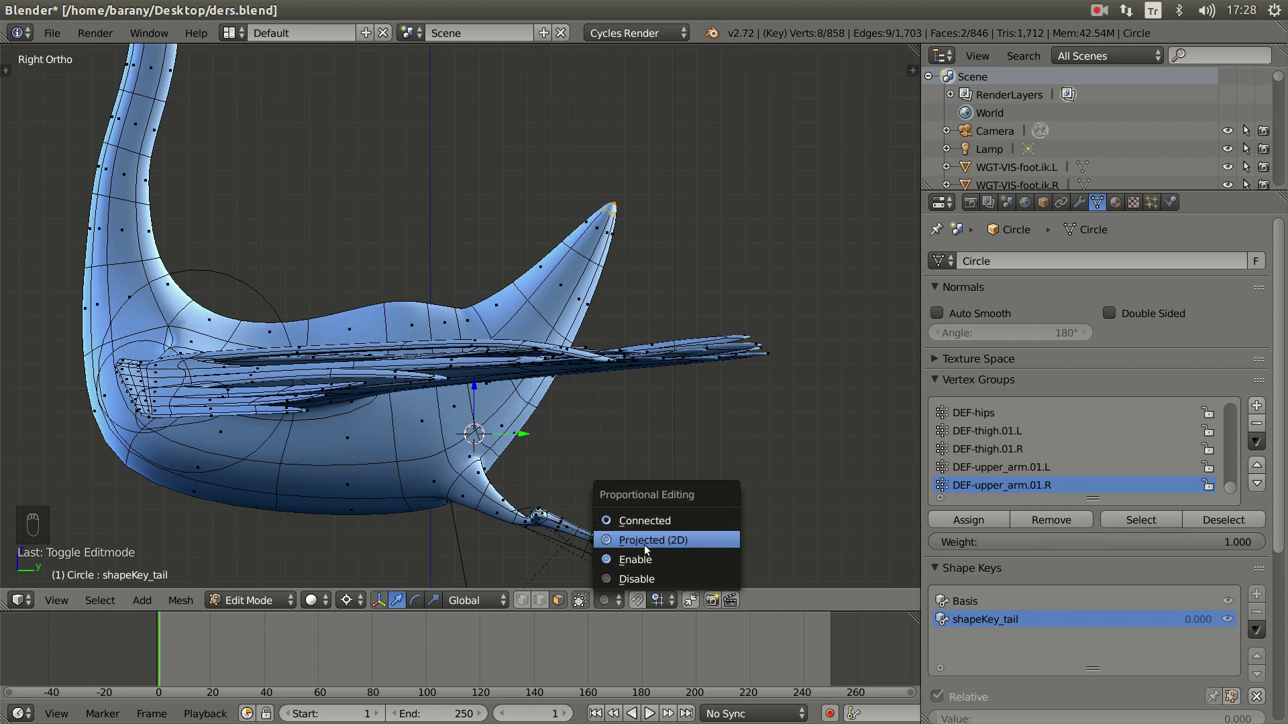
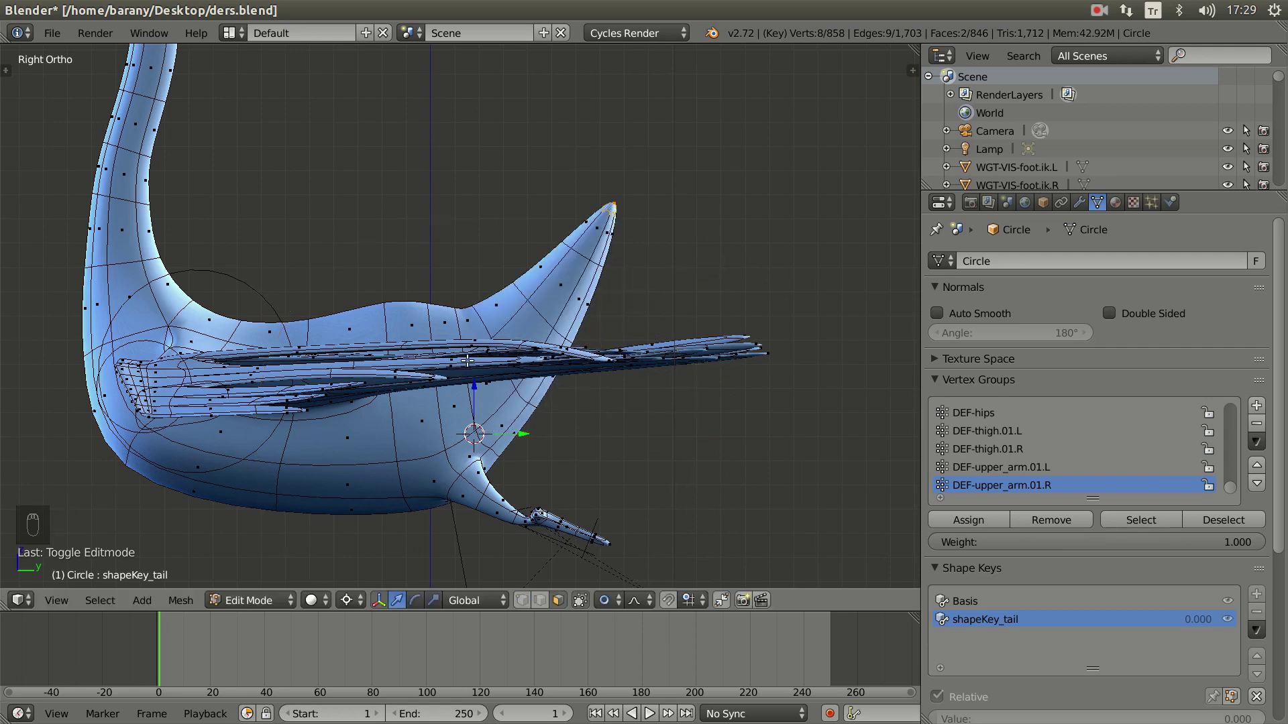
key(r)
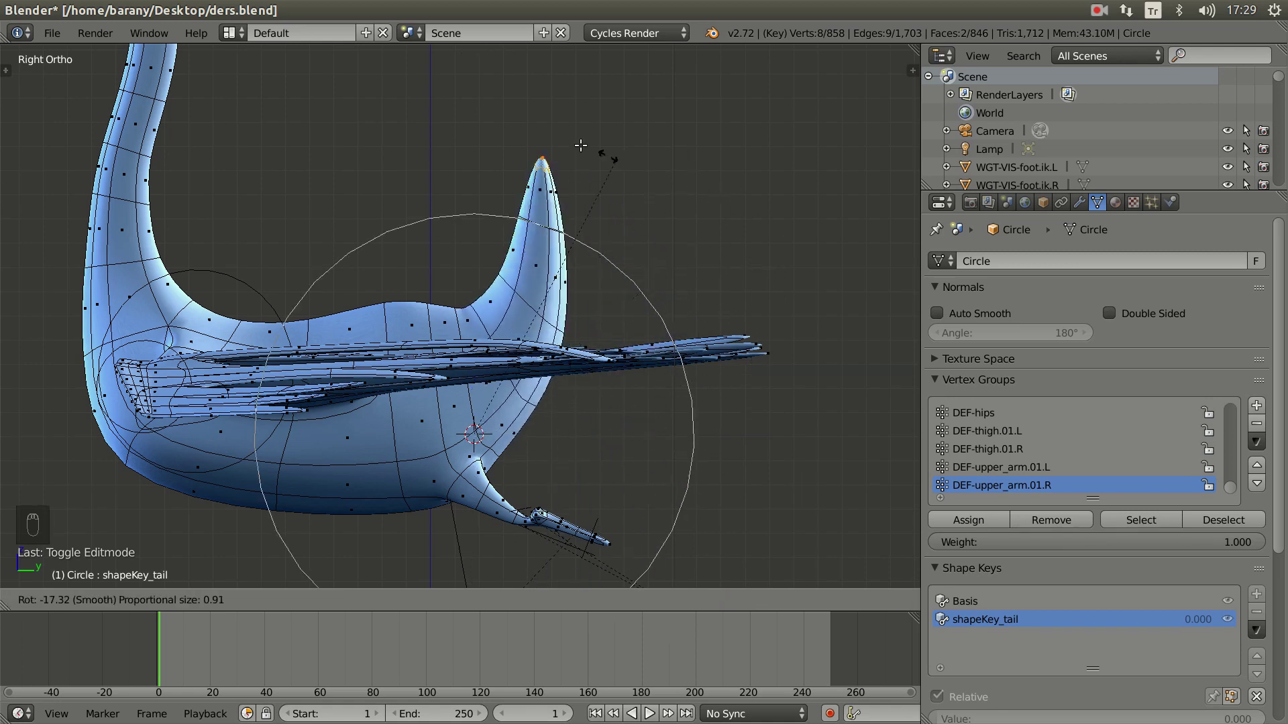
drag(617, 603, 659, 522)
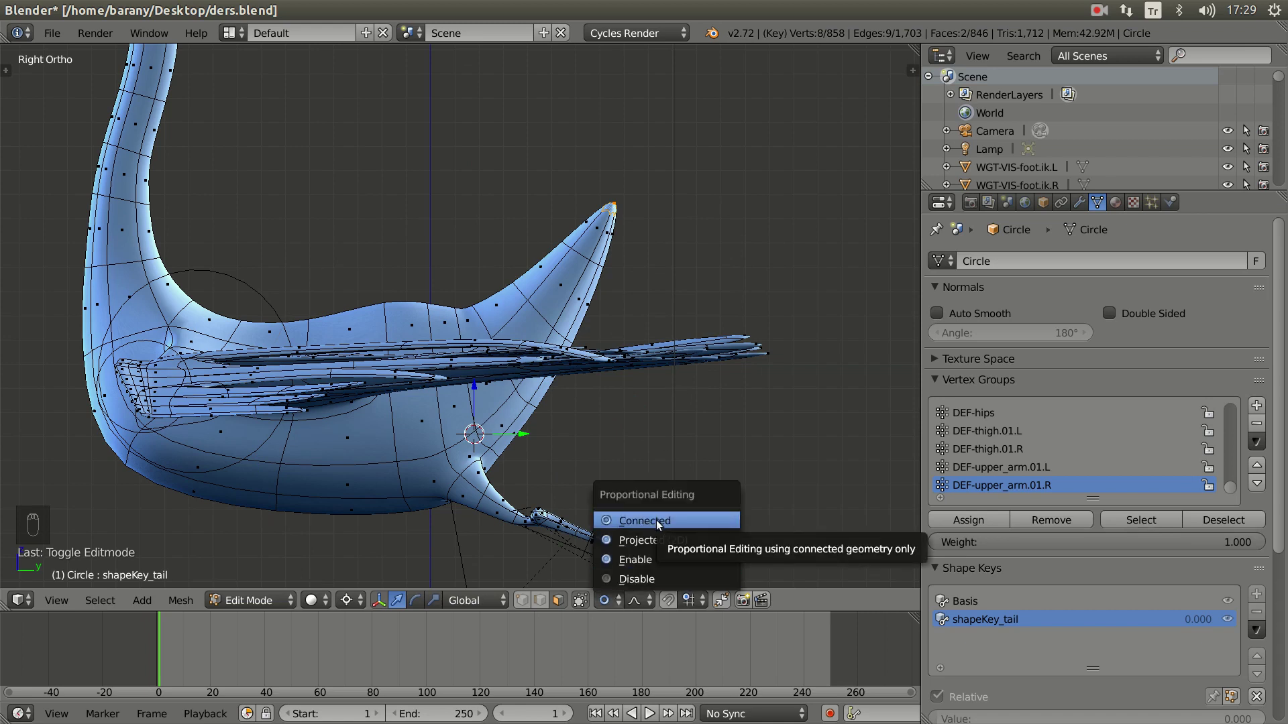
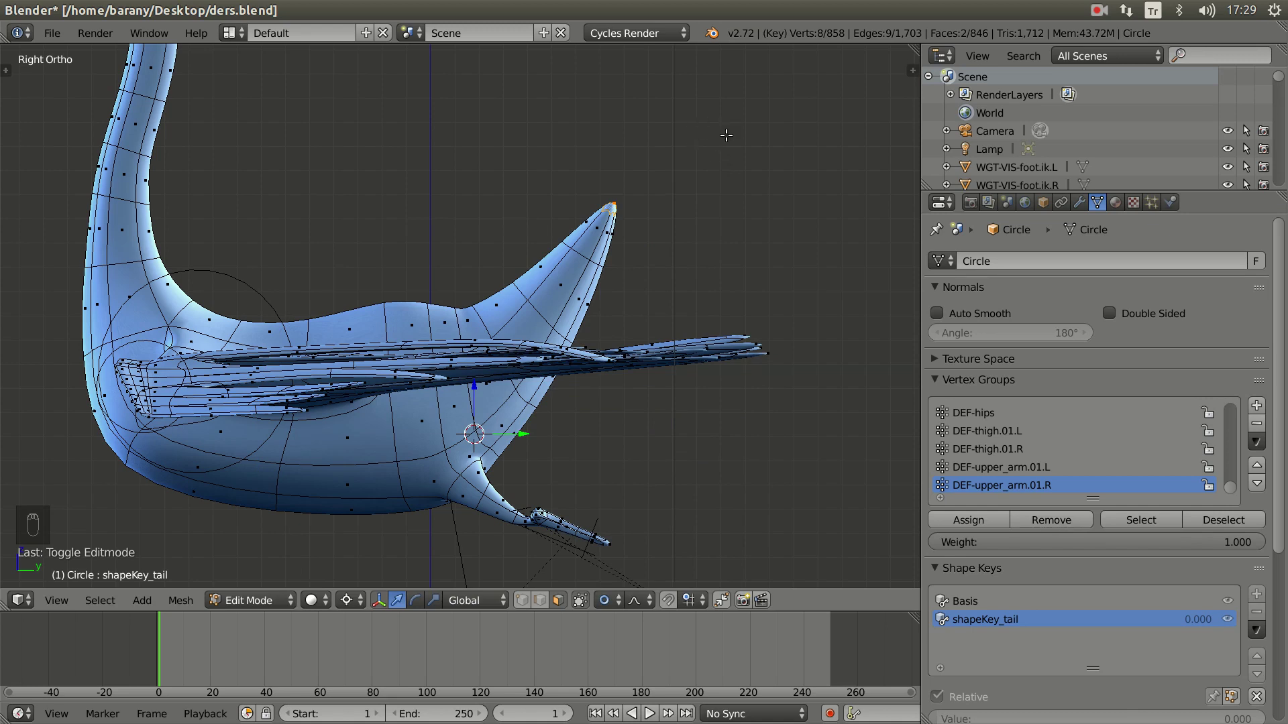
- Confirm the tail swung straight back into shapeKey_tail and leave Edit Mode
key(r)
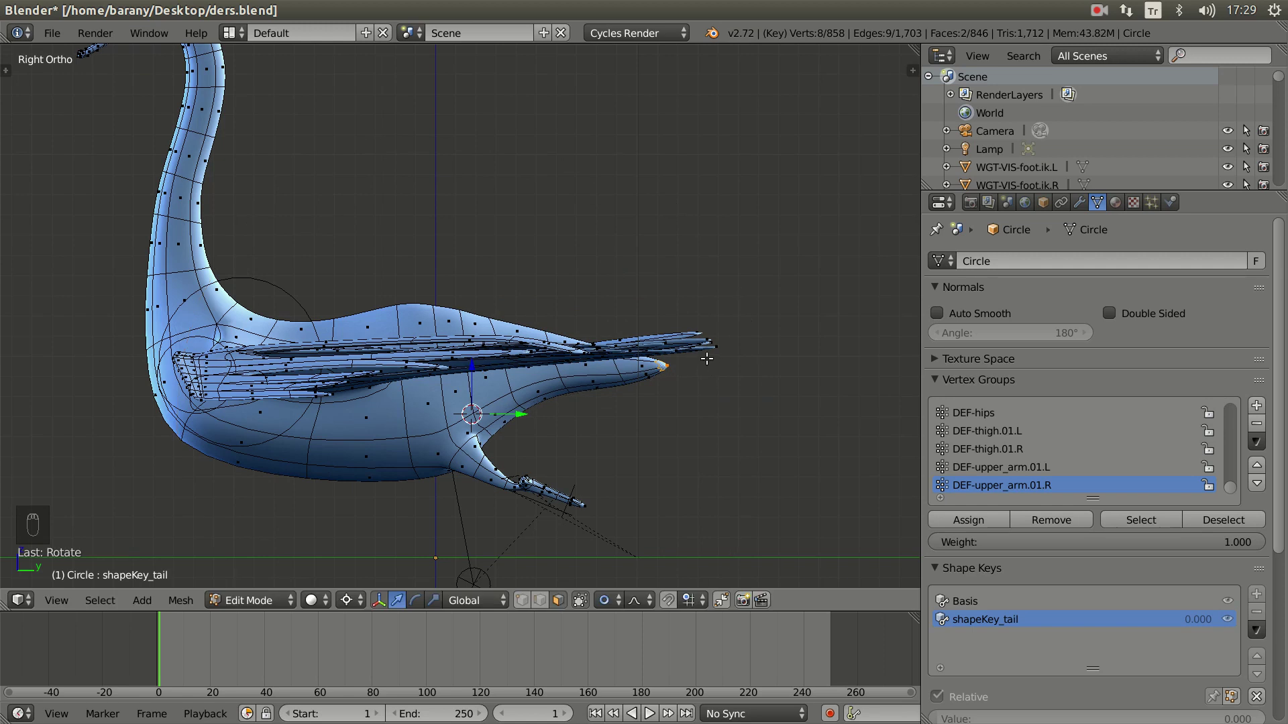
key(Tab)
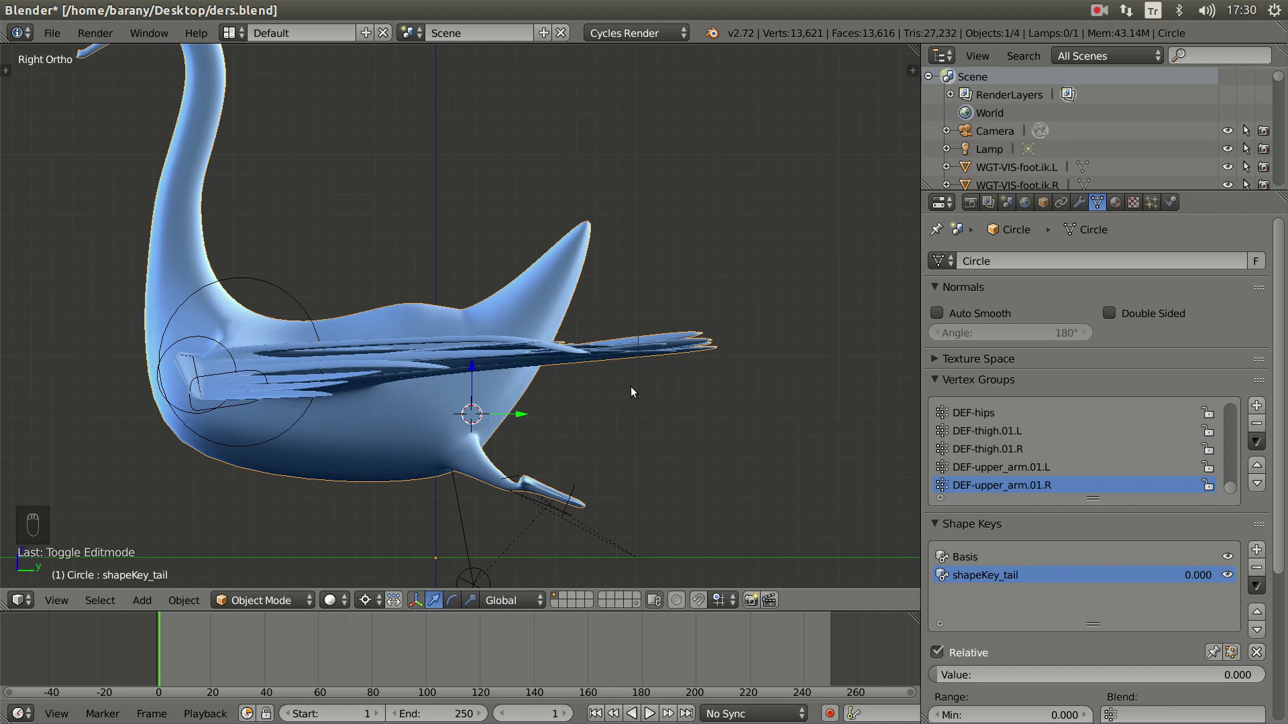
key(Tab)
key(Tab)
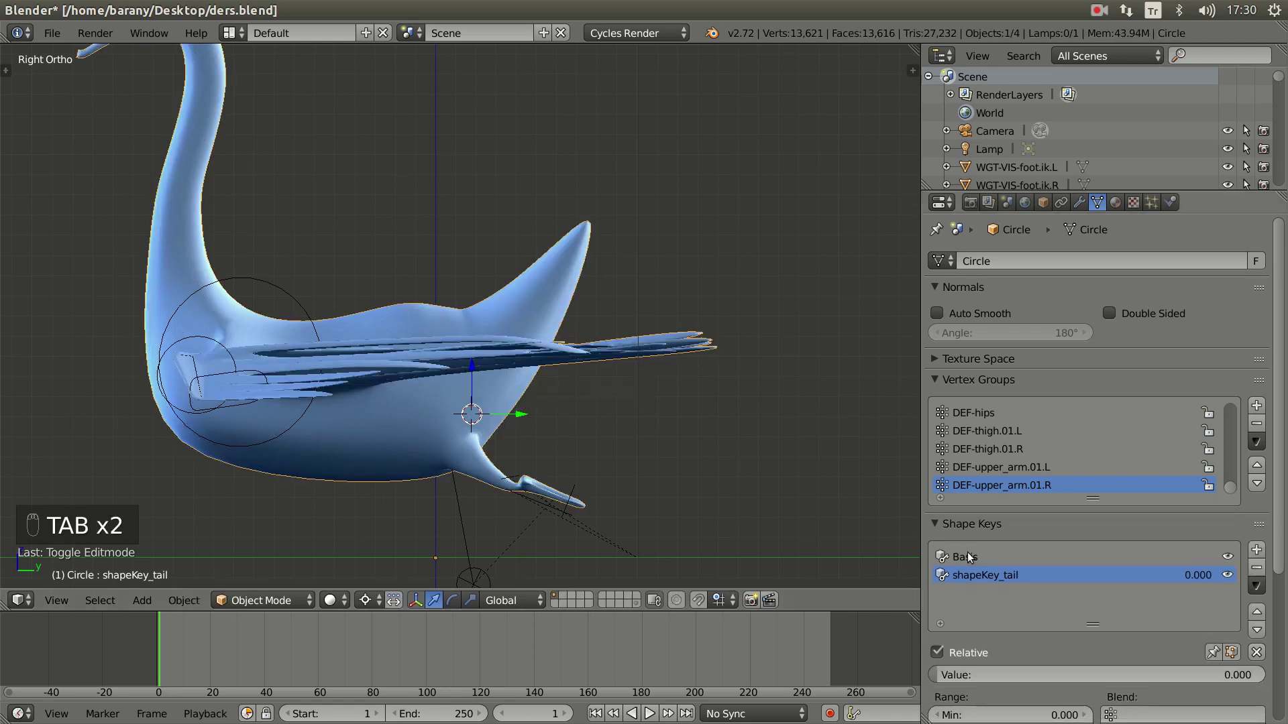
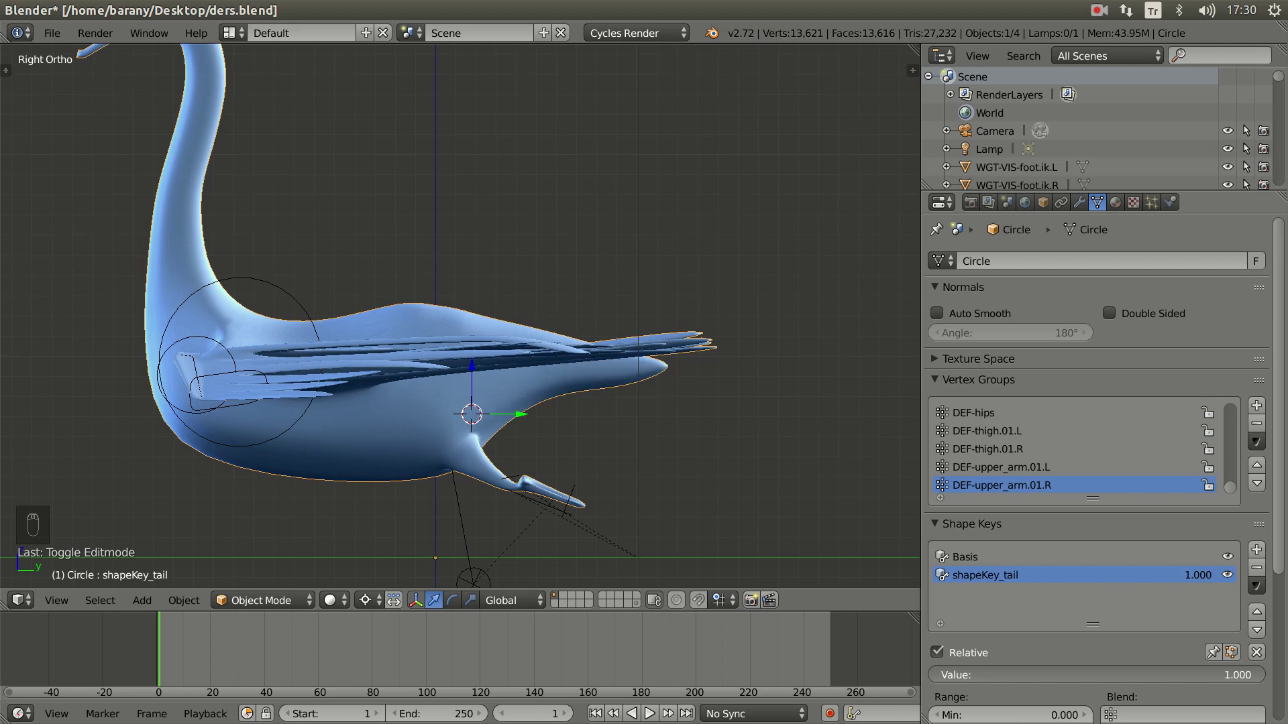
middle_click(606, 458)
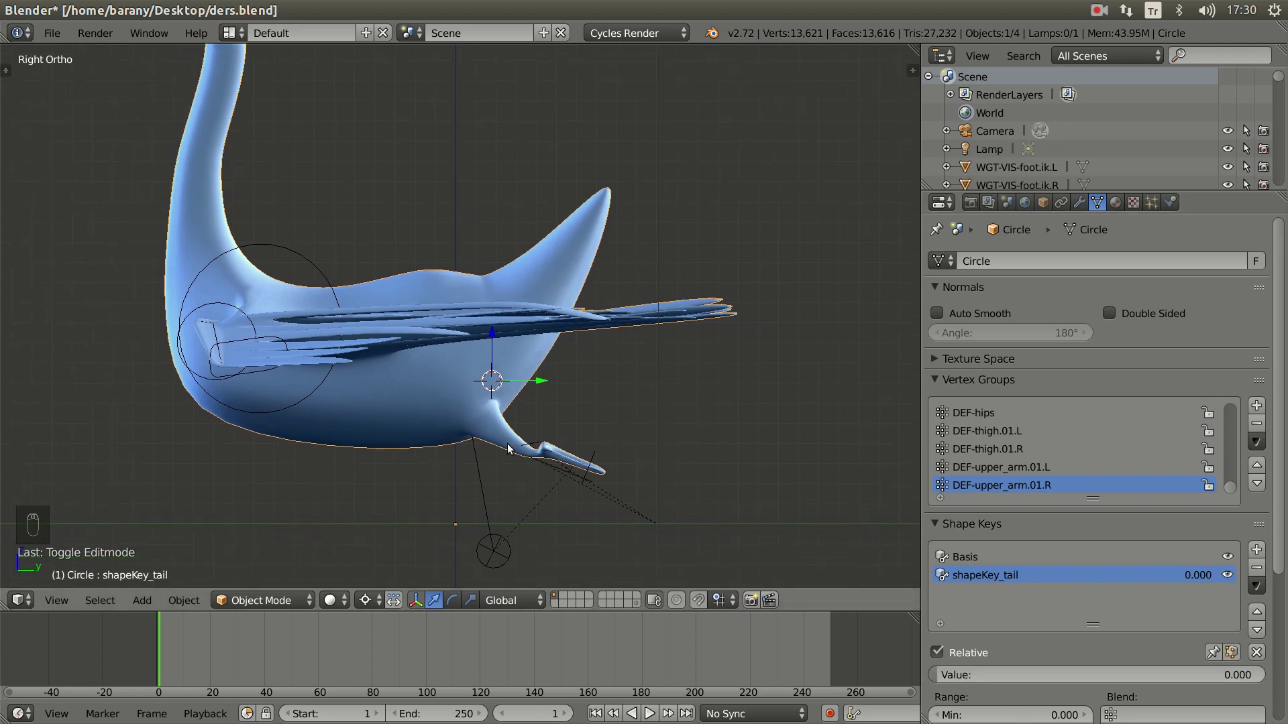
- Partly flatten the tail via shapeKey_tail, then select the swan's rig
drag(487, 399, 950, 678)
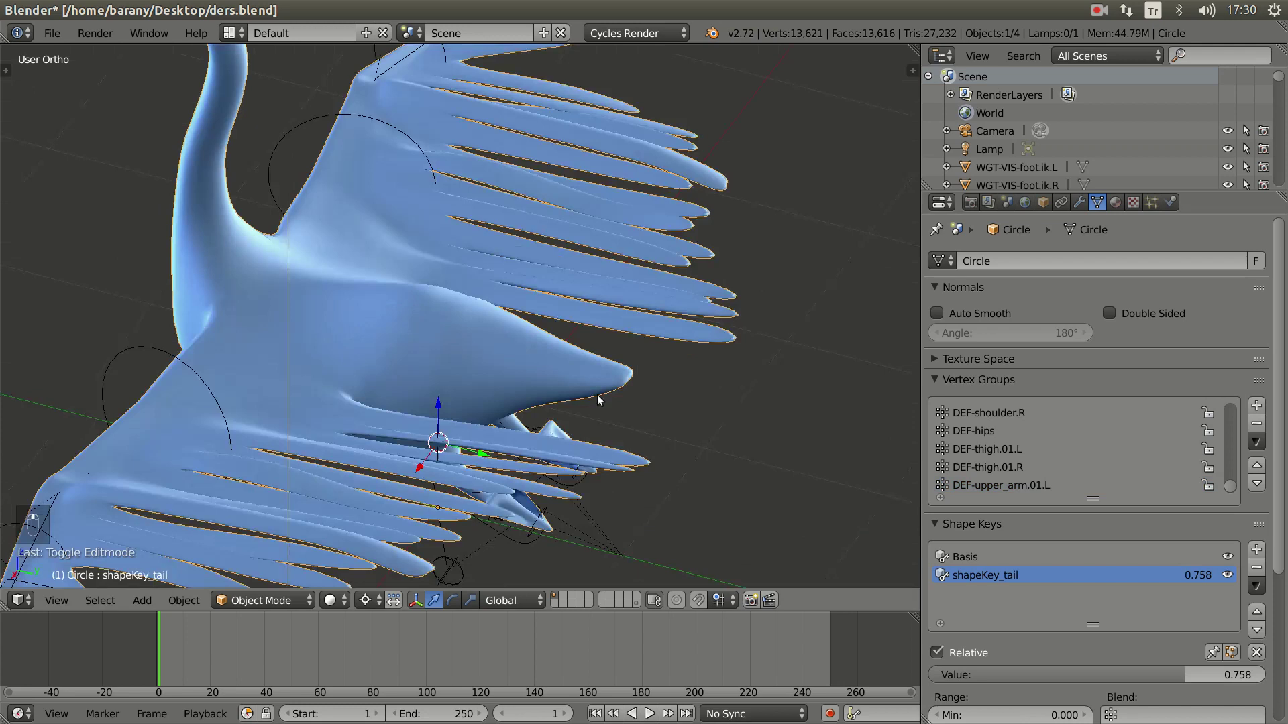
drag(519, 323, 688, 353)
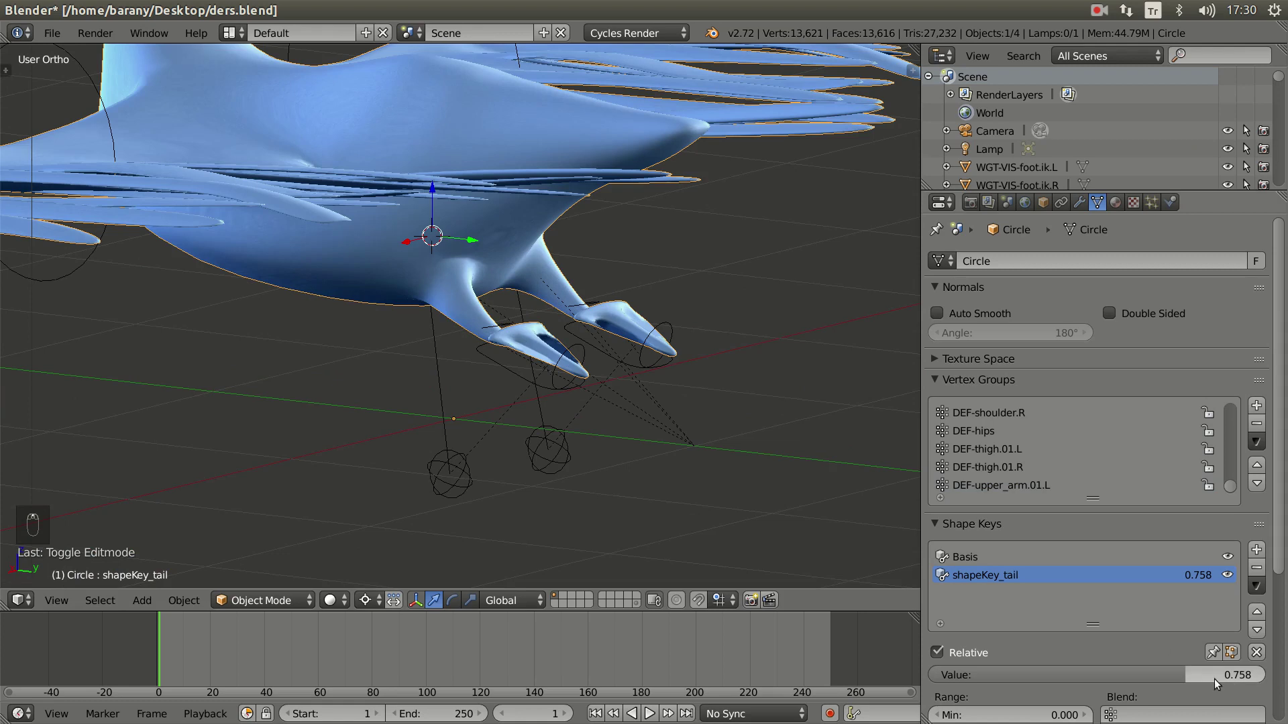
drag(1186, 677, 503, 410)
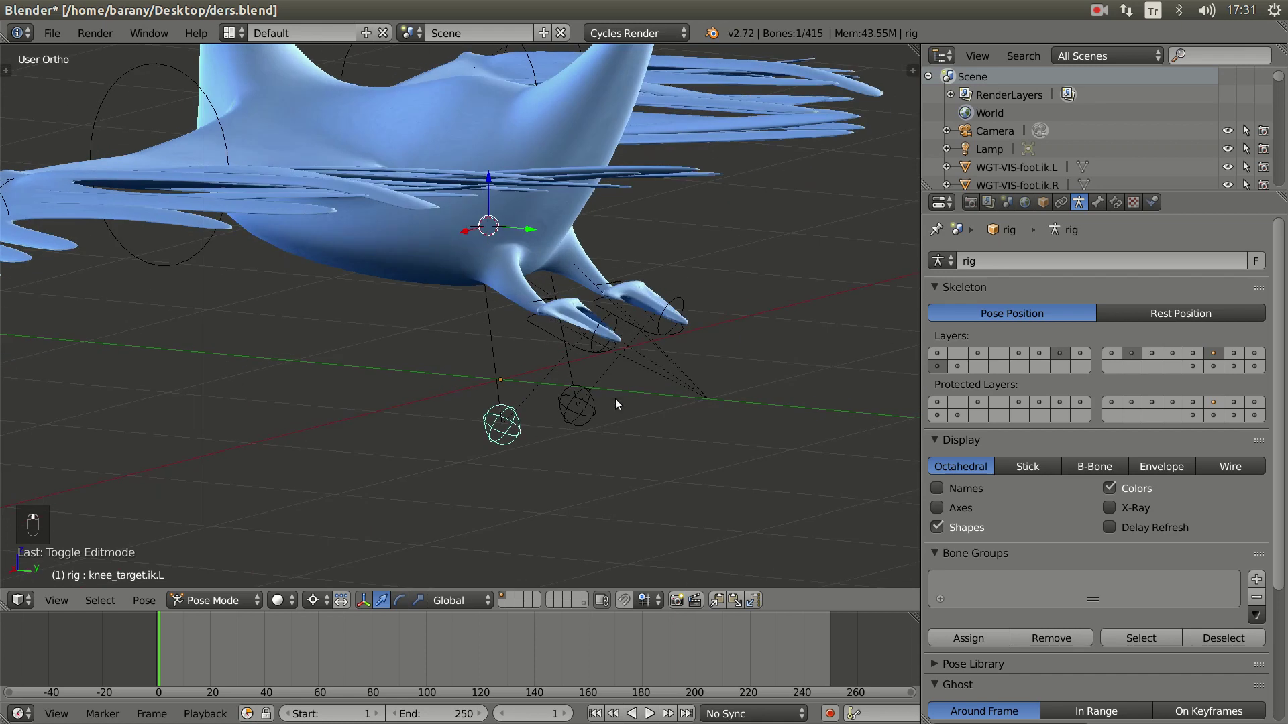
- Enable the rig's extra bone layer so the green wing control bones display
drag(702, 404, 1084, 206)
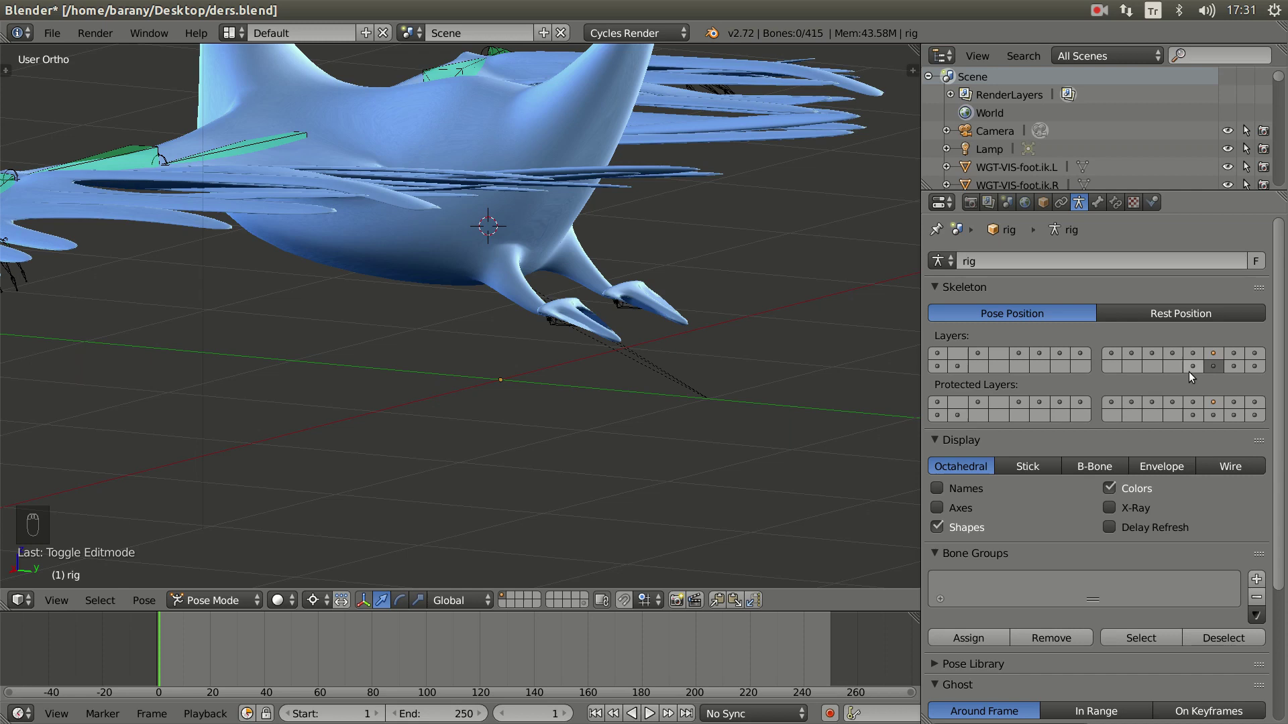
key(ctrl+z)
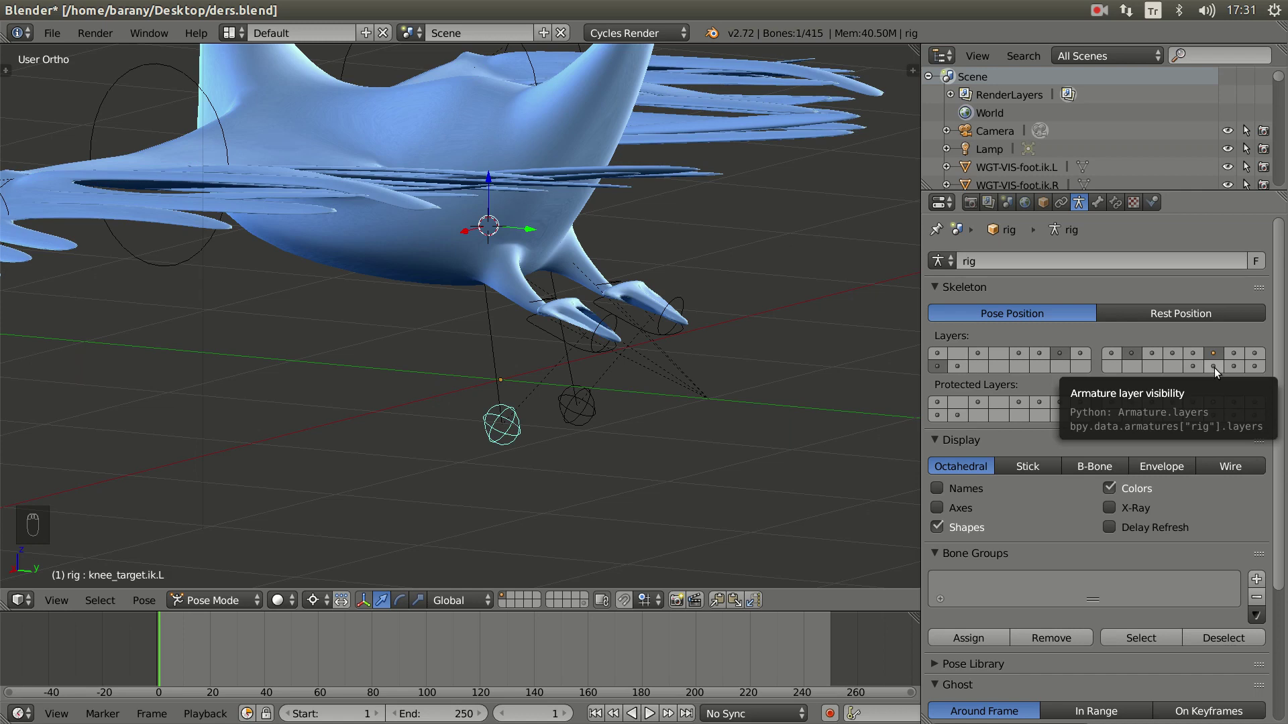
drag(1219, 374, 1217, 378)
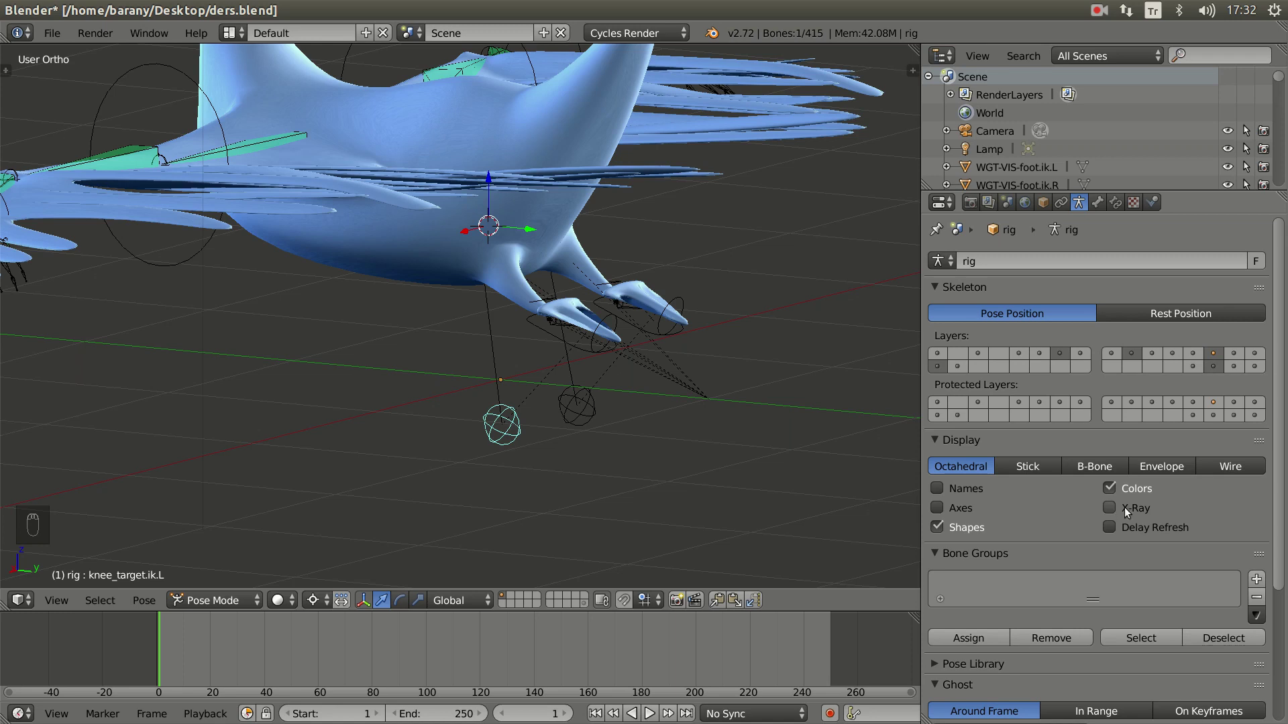
- Leave Pose Mode and make the swan body mesh active, showing its vertex groups and shapeKey_tail
drag(1115, 511, 1124, 509)
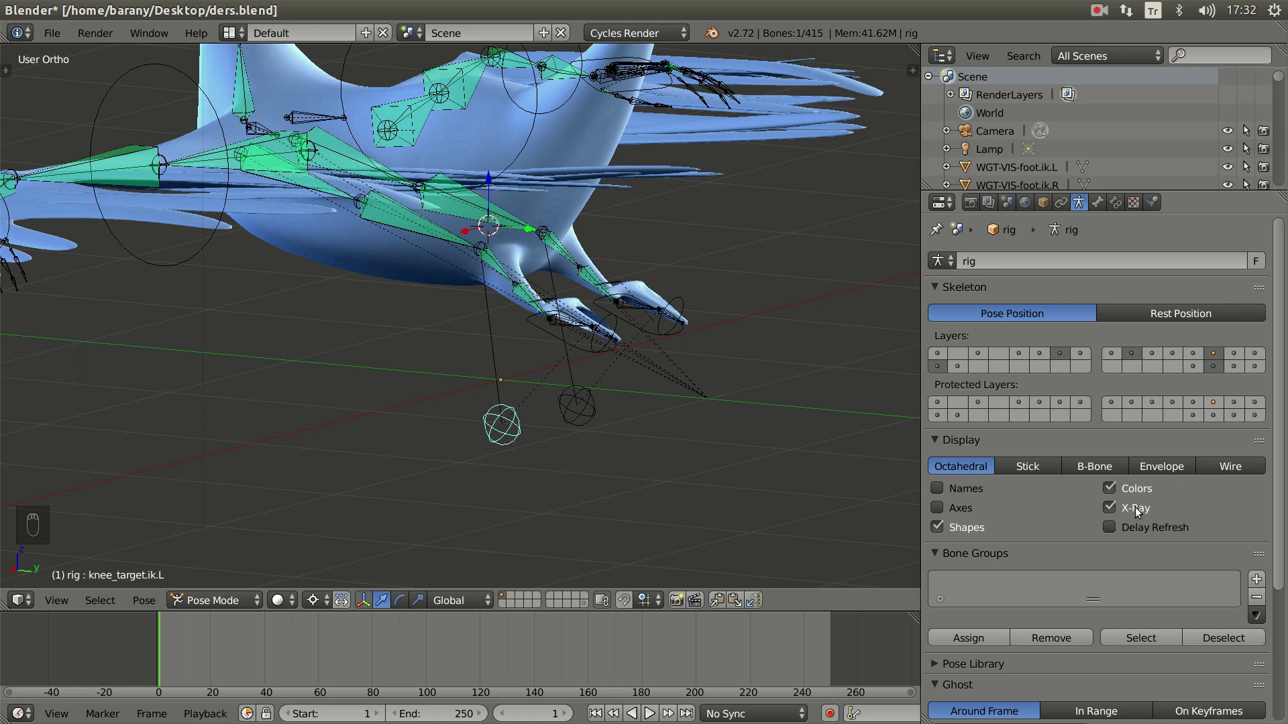
middle_click(601, 264)
middle_click(492, 379)
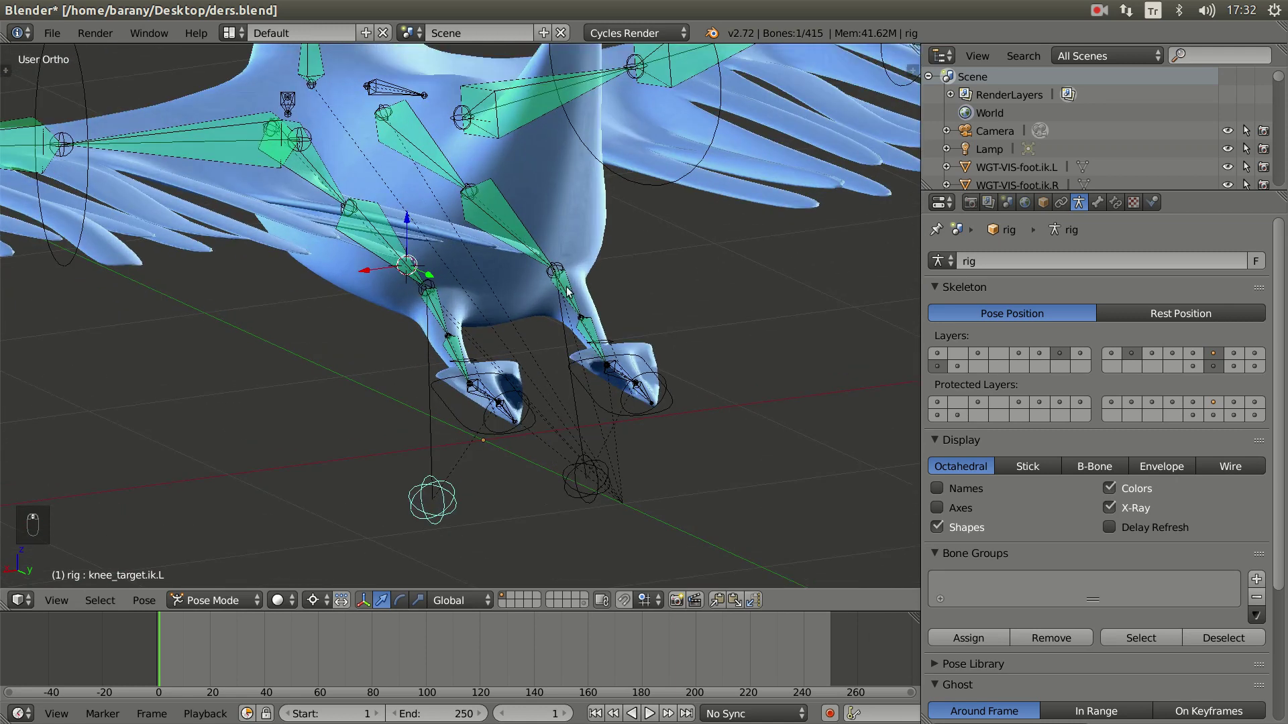
middle_click(603, 274)
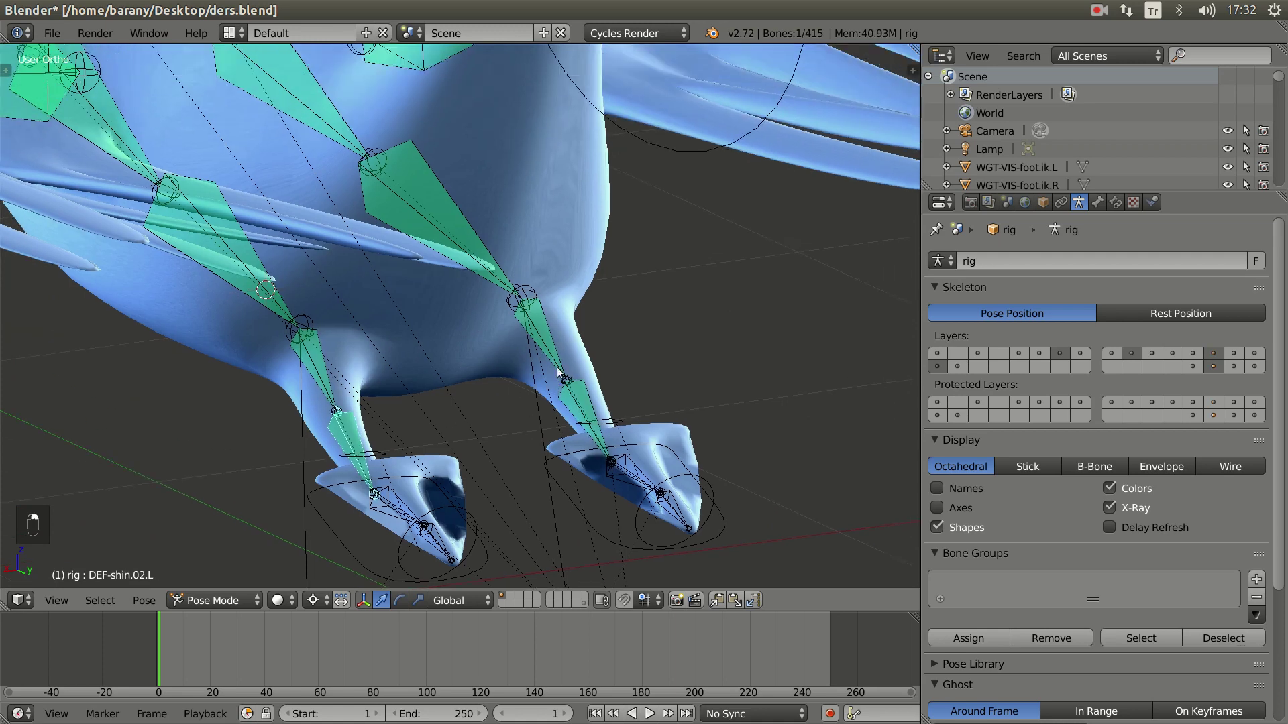
drag(544, 353, 547, 356)
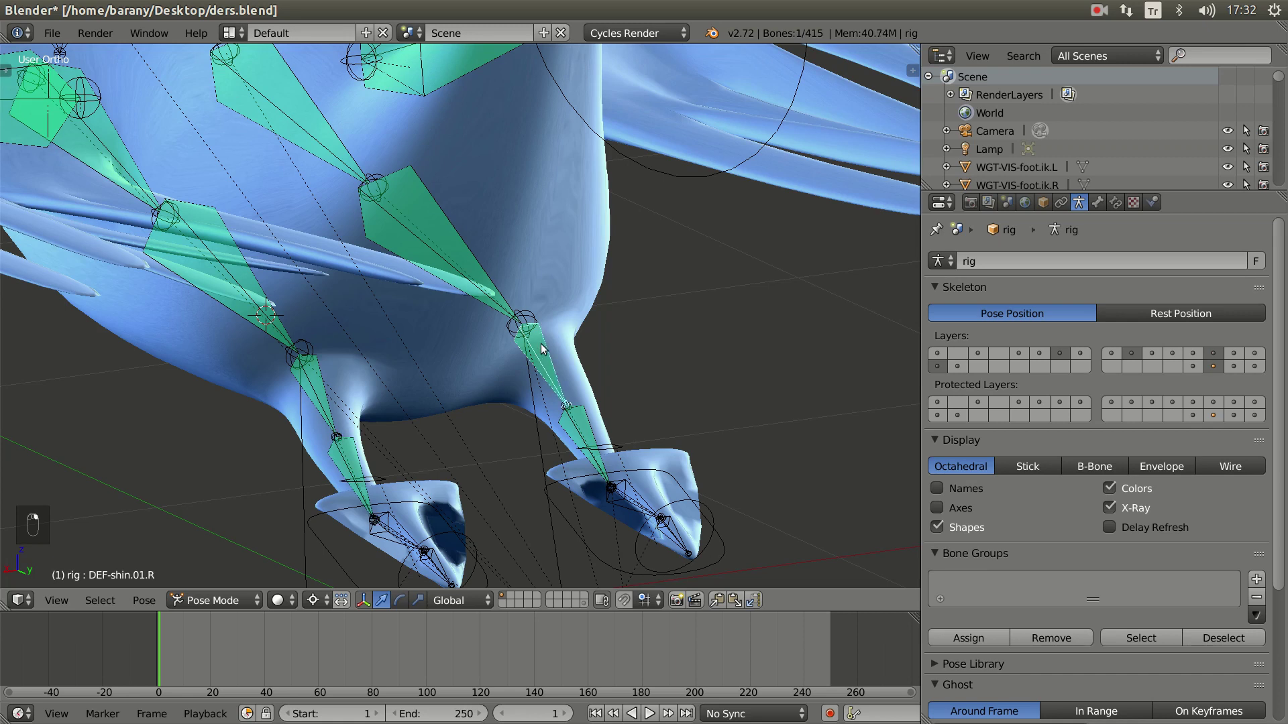
drag(537, 348, 304, 549)
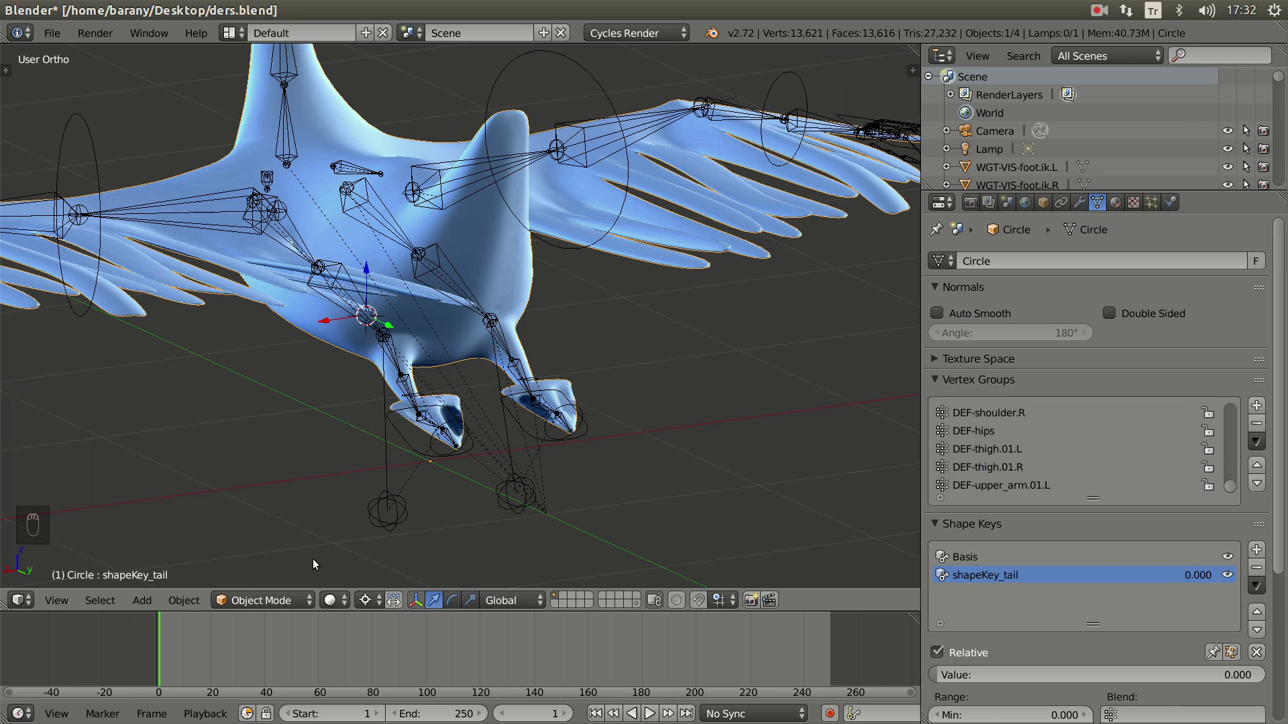
- Enter Weight Paint mode on the swan body and zoom in on the right leg
drag(280, 568, 268, 532)
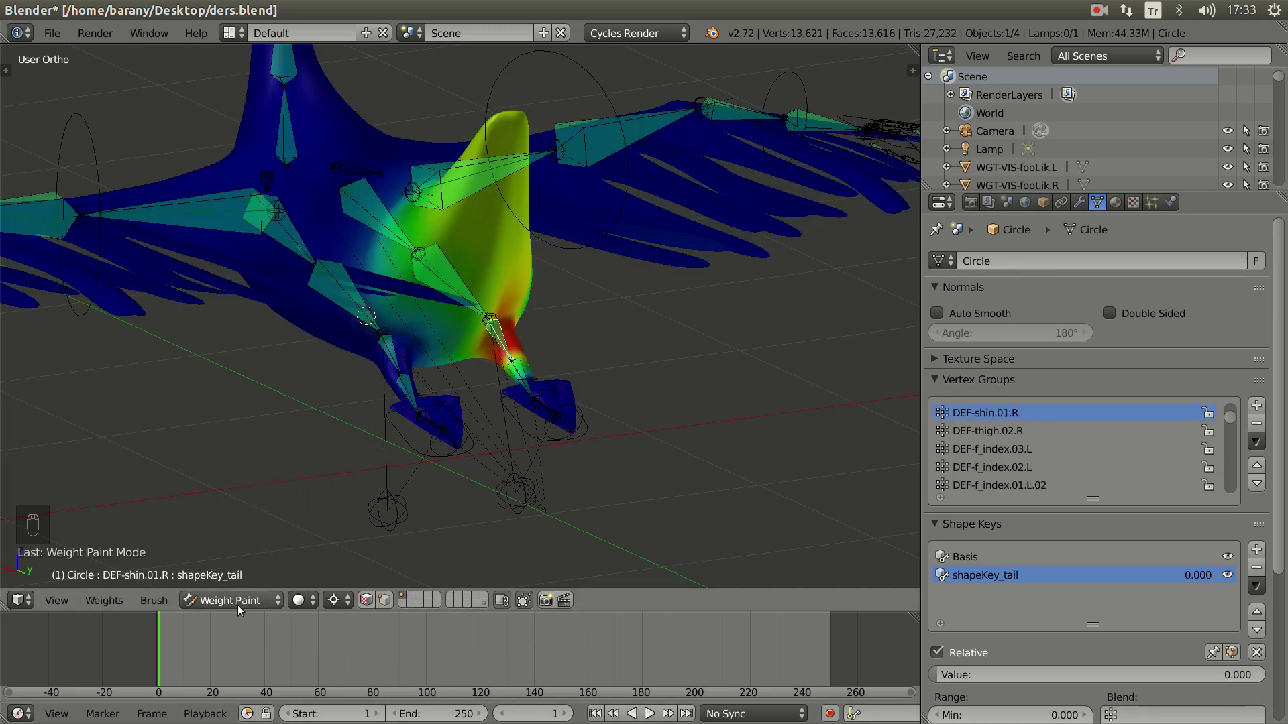
key(ctrl+Tab)
key(ctrl+Tab)
key(ctrl+Tab)
key(ctrl+Tab)
key(ctrl+Tab)
key(ctrl+Tab)
key(ctrl+Tab)
key(ctrl+Tab)
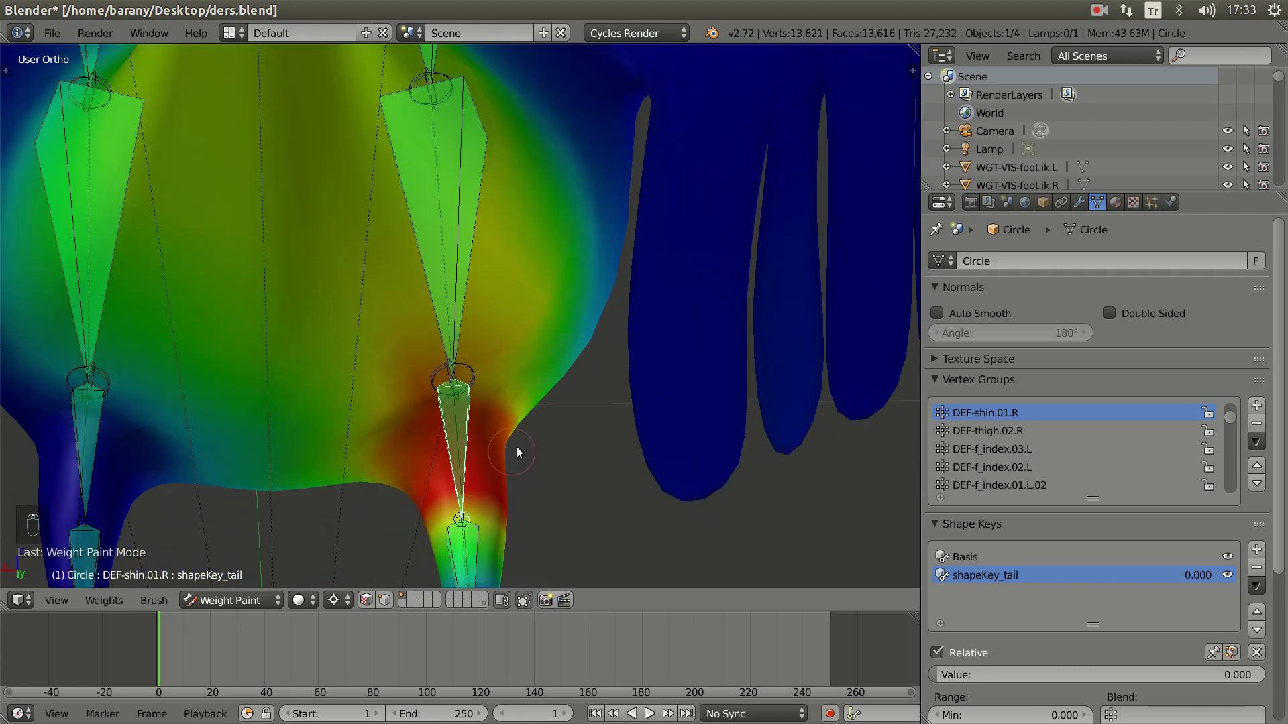
drag(261, 510, 534, 424)
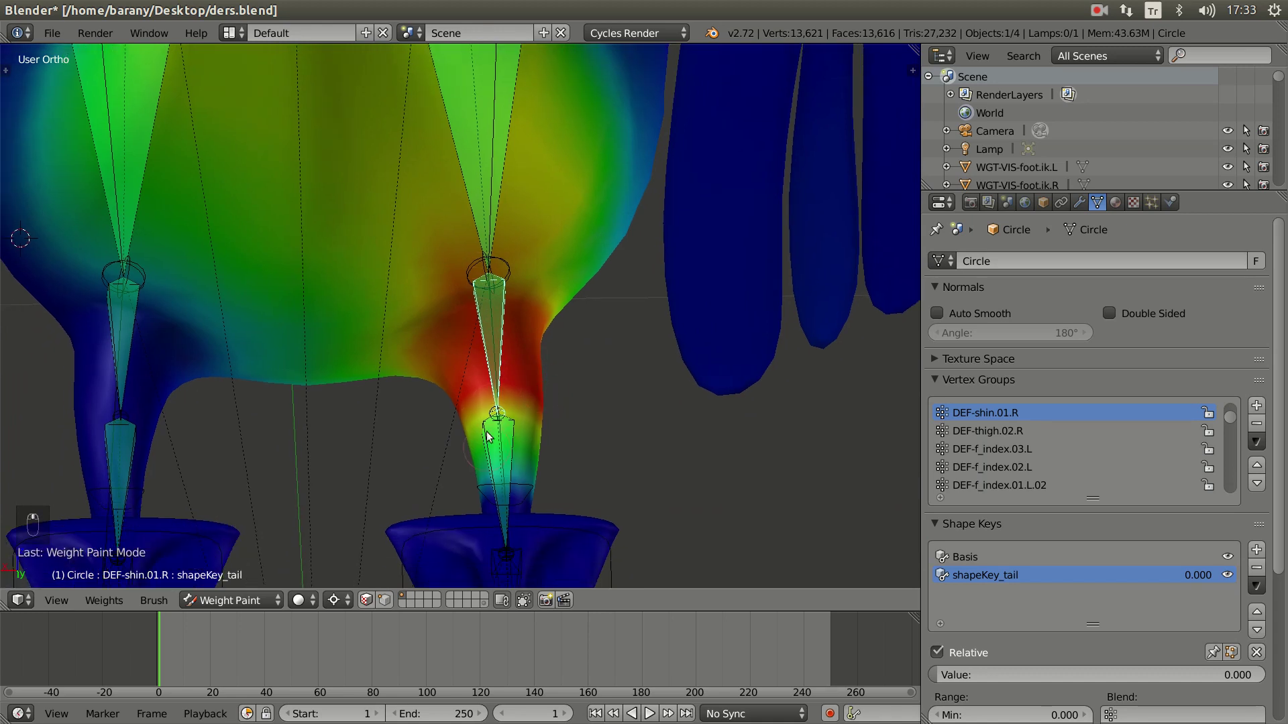
- Display the DEF-shin.01.R then DEF-shin.01.L weights and view the legs from the front
click(509, 445)
click(517, 451)
click(515, 472)
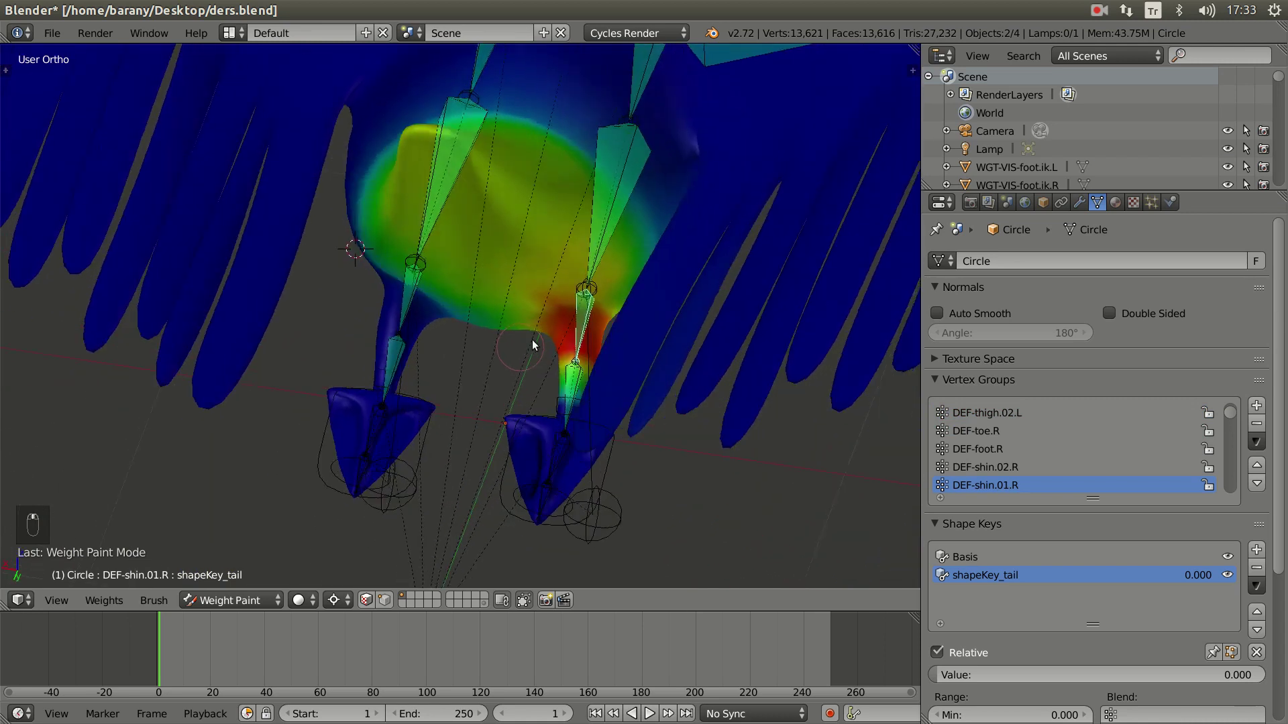
drag(562, 298, 541, 362)
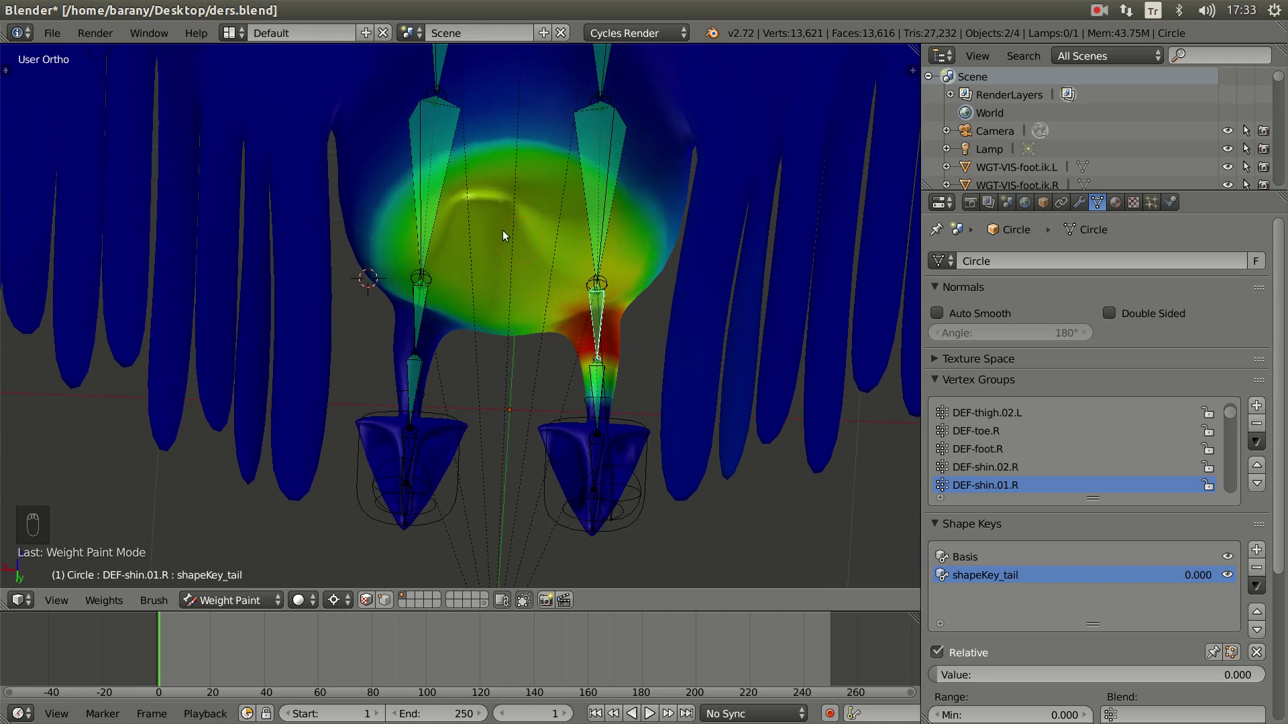
middle_click(526, 264)
middle_click(531, 305)
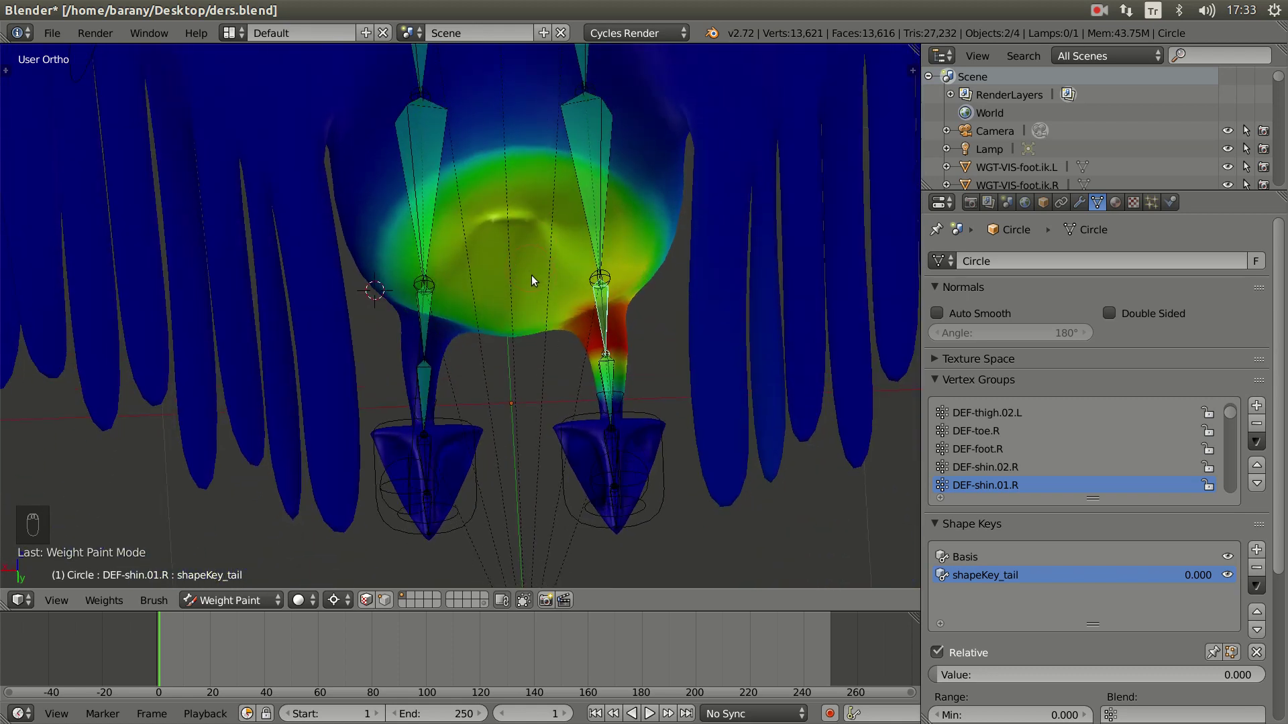
drag(532, 287, 424, 330)
middle_click(495, 372)
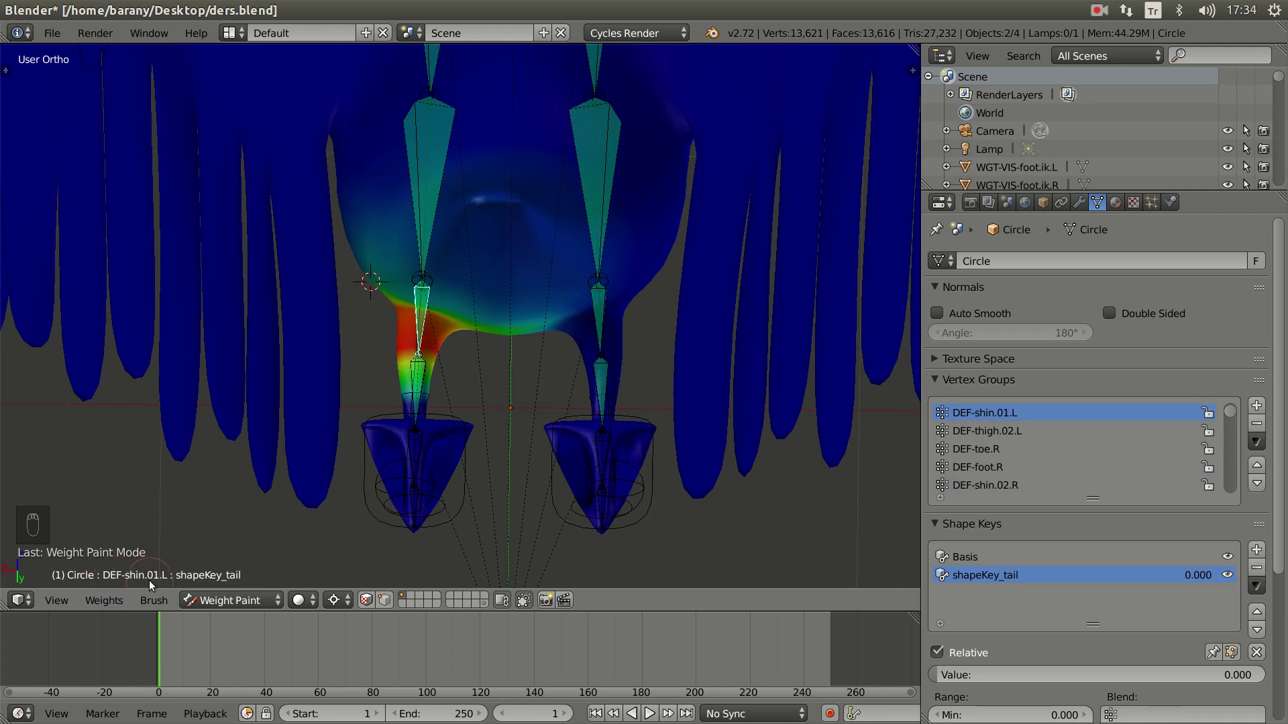
drag(602, 311, 125, 587)
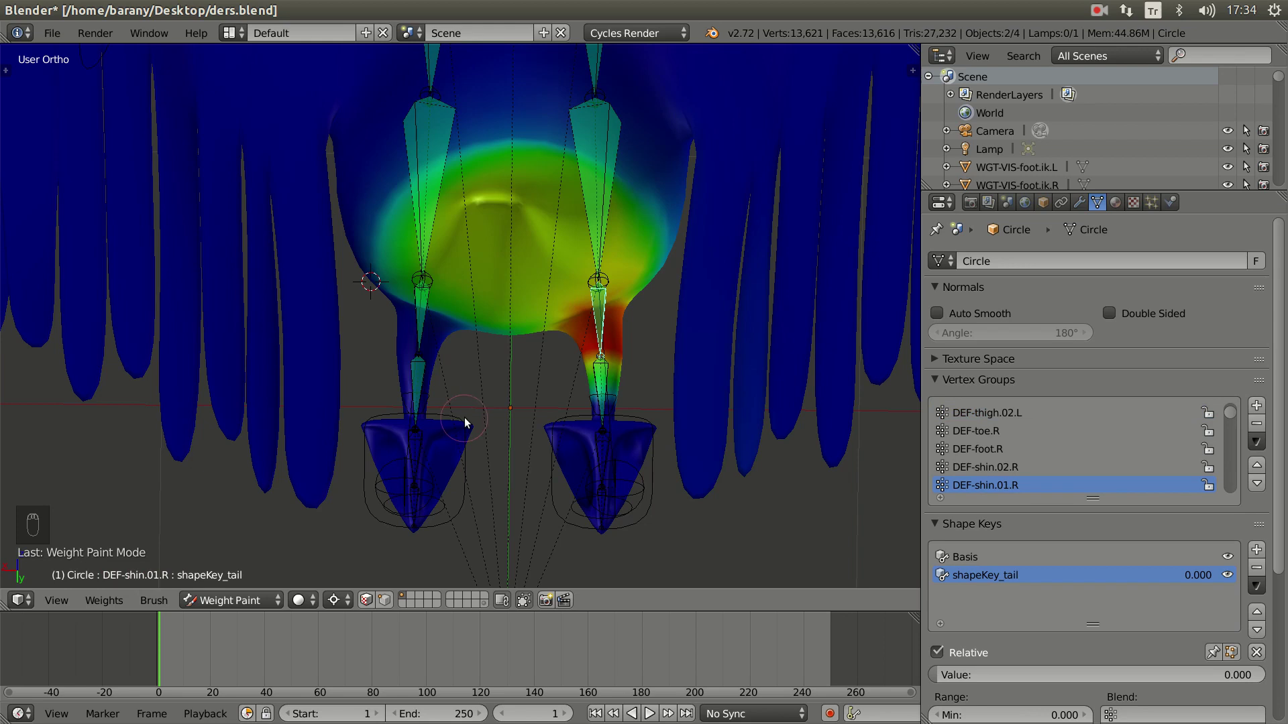
drag(427, 316, 513, 300)
middle_click(512, 299)
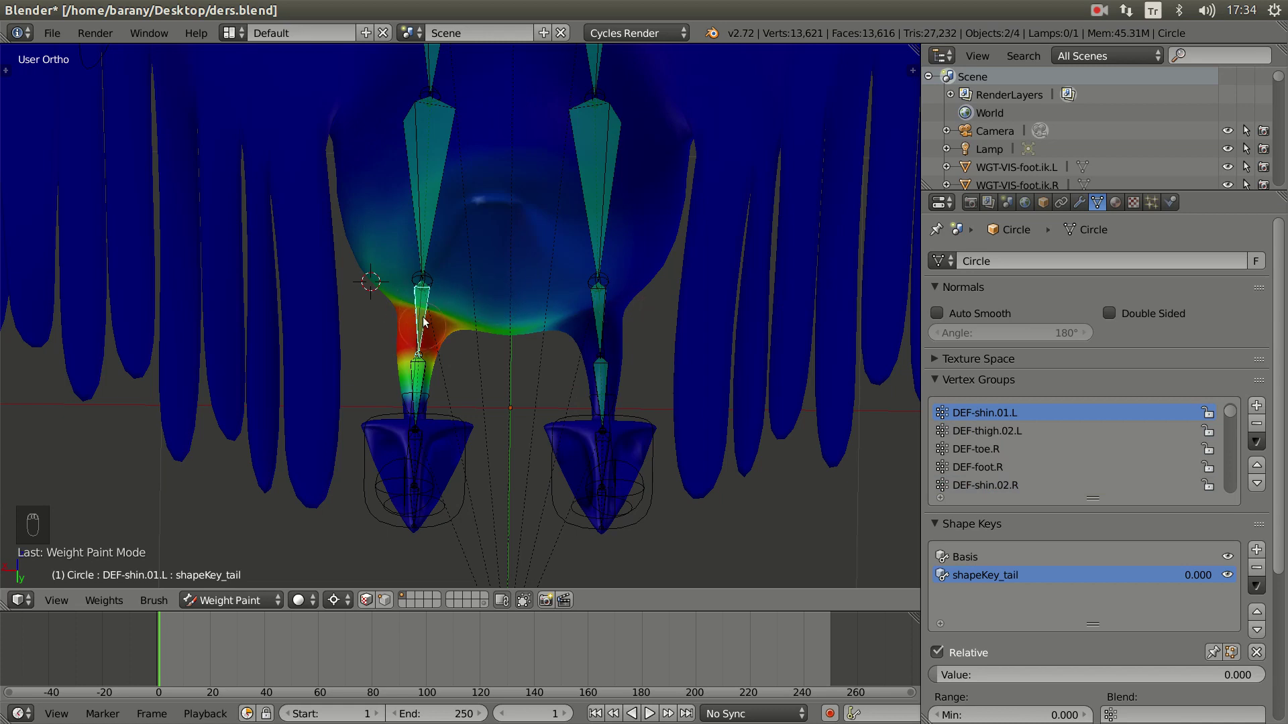
- Inspect the DEF-shin.02.L and DEF-shin.01.R weights on the legs, DEF-shin.01.R left active
drag(602, 307, 424, 324)
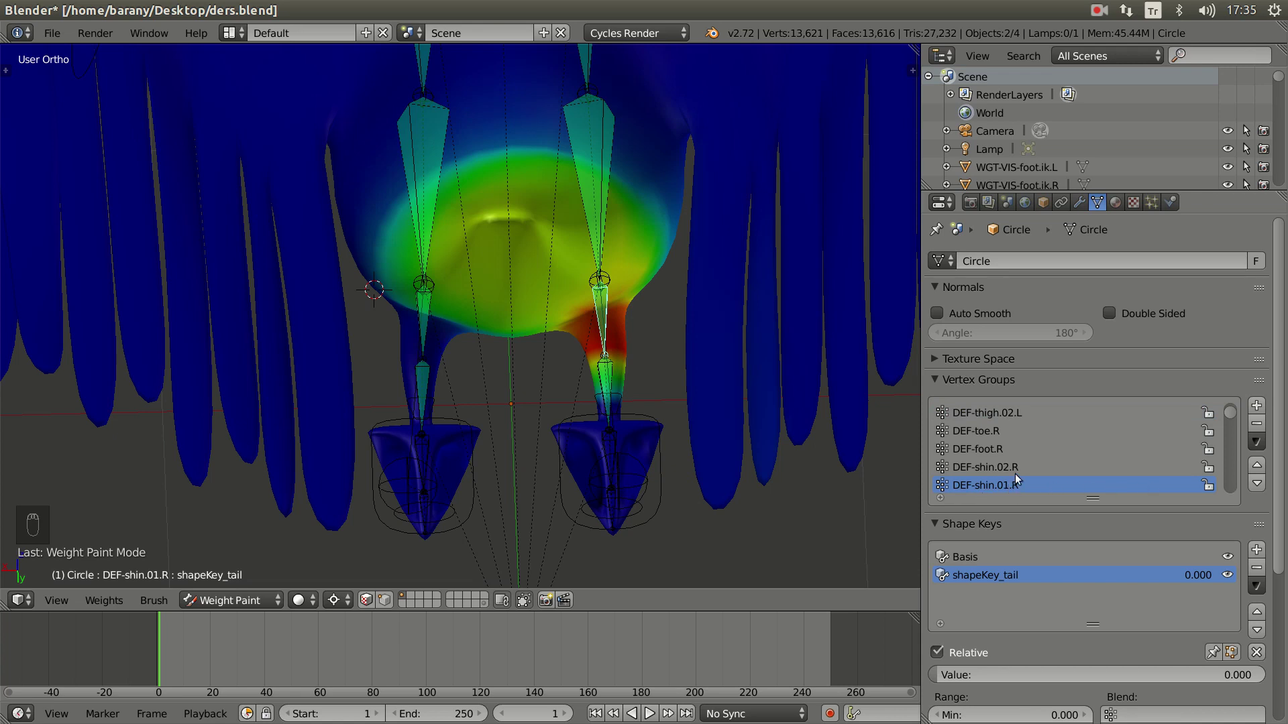
drag(425, 321, 1025, 412)
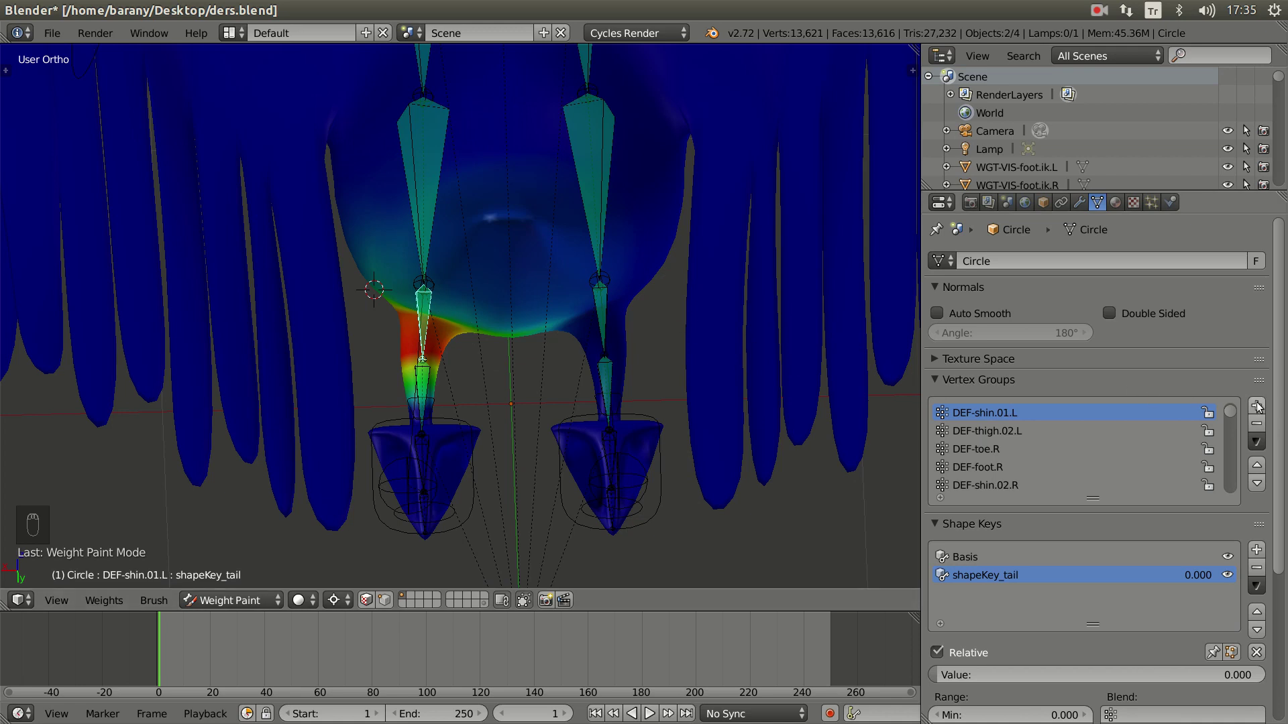
drag(1260, 426, 432, 344)
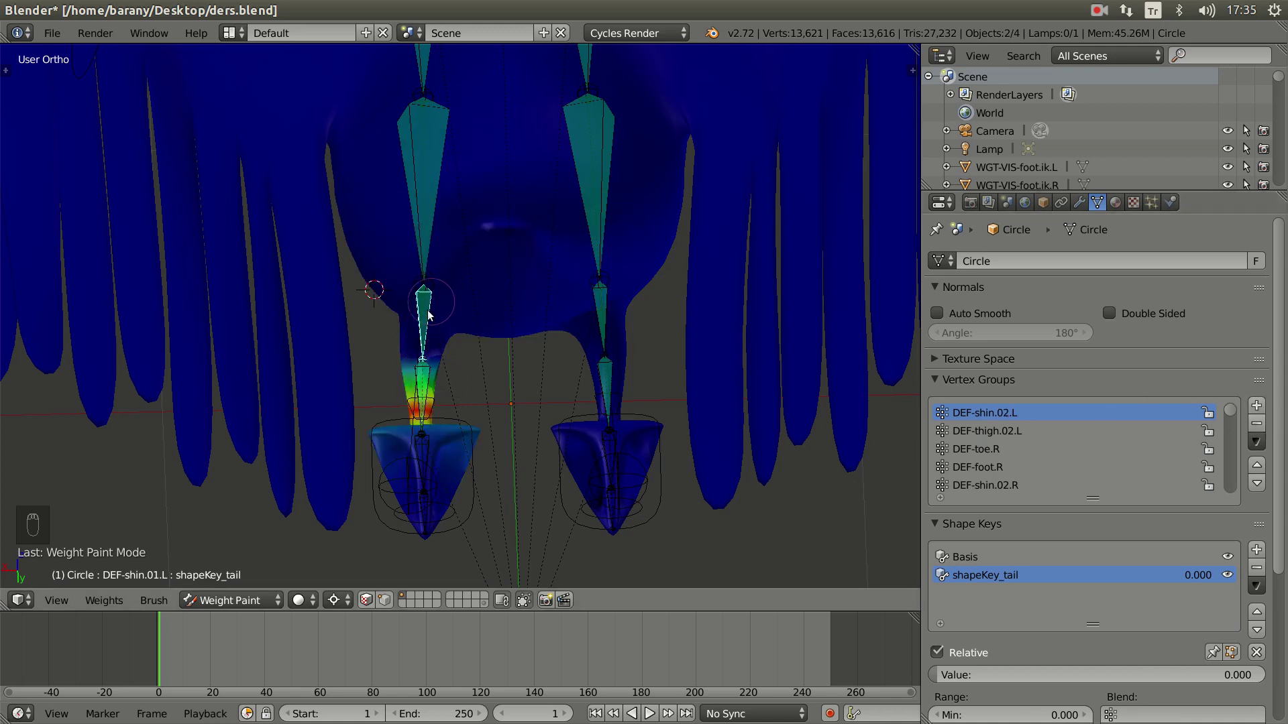
drag(434, 311, 426, 297)
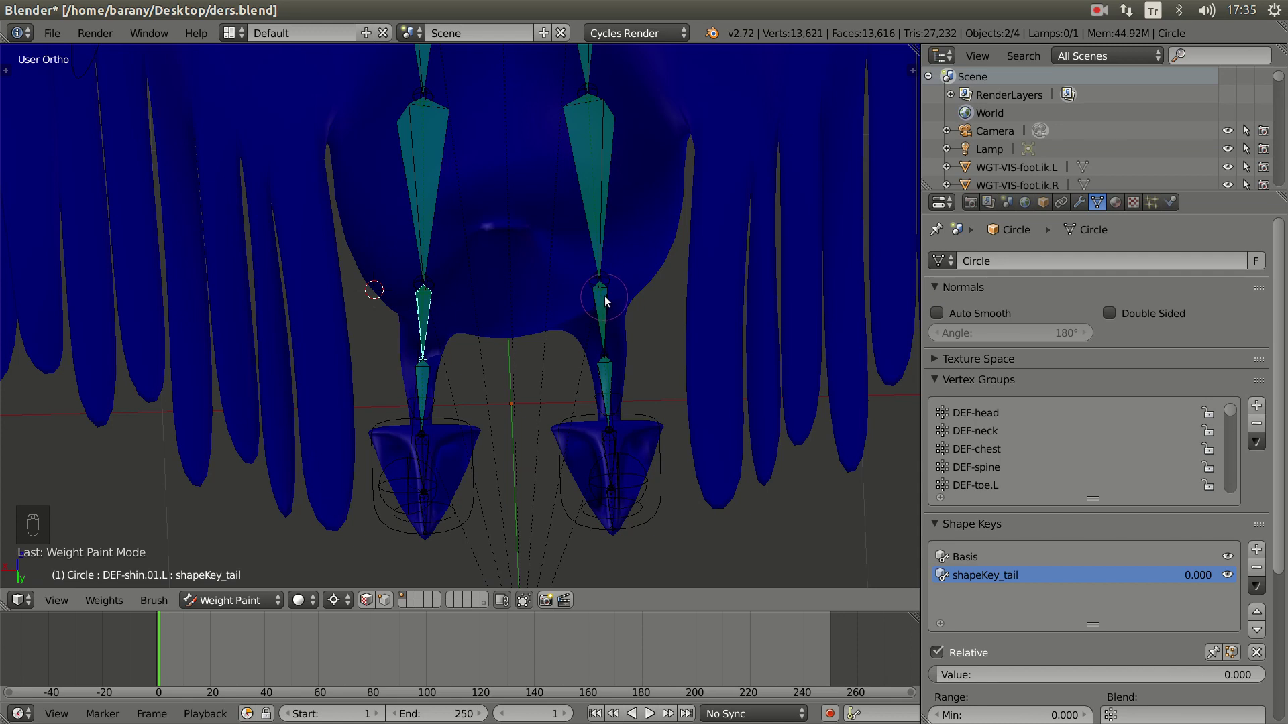
drag(609, 299, 596, 312)
drag(611, 305, 556, 329)
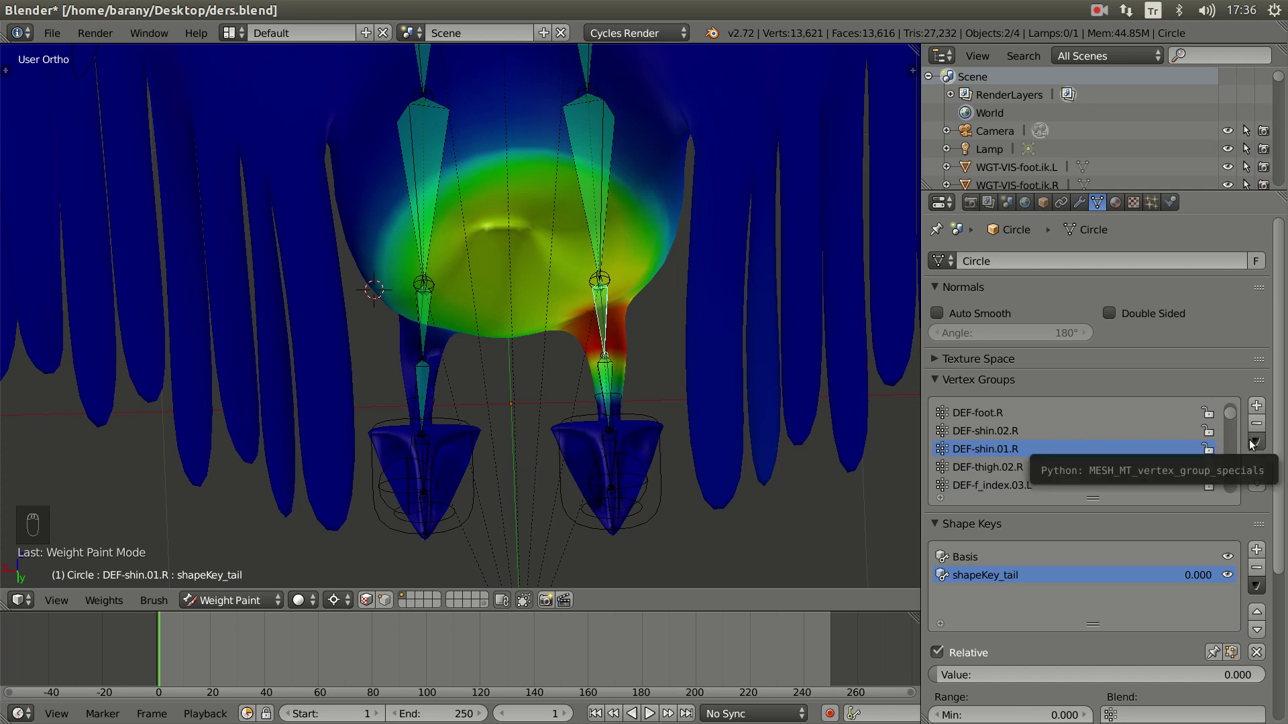
- Copy the vertex group from the Specials menu to create DEF-shin.01.R_copy and display its weights
drag(1260, 449, 1246, 450)
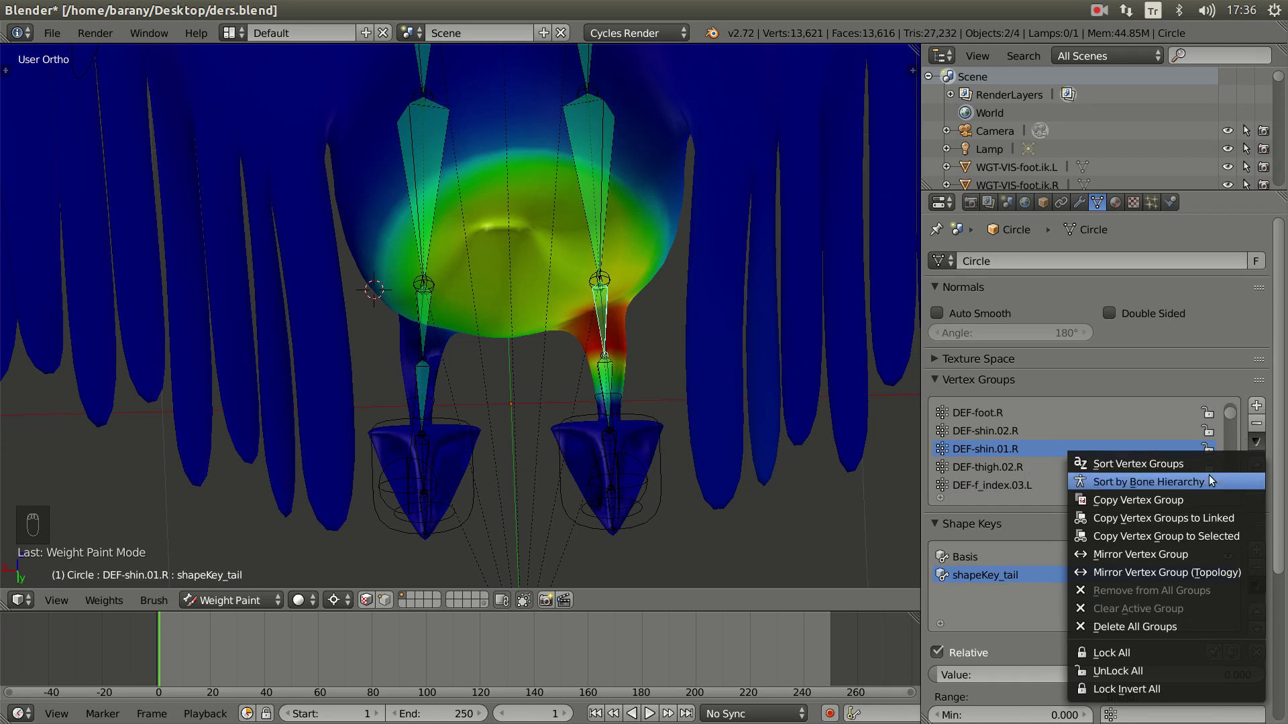
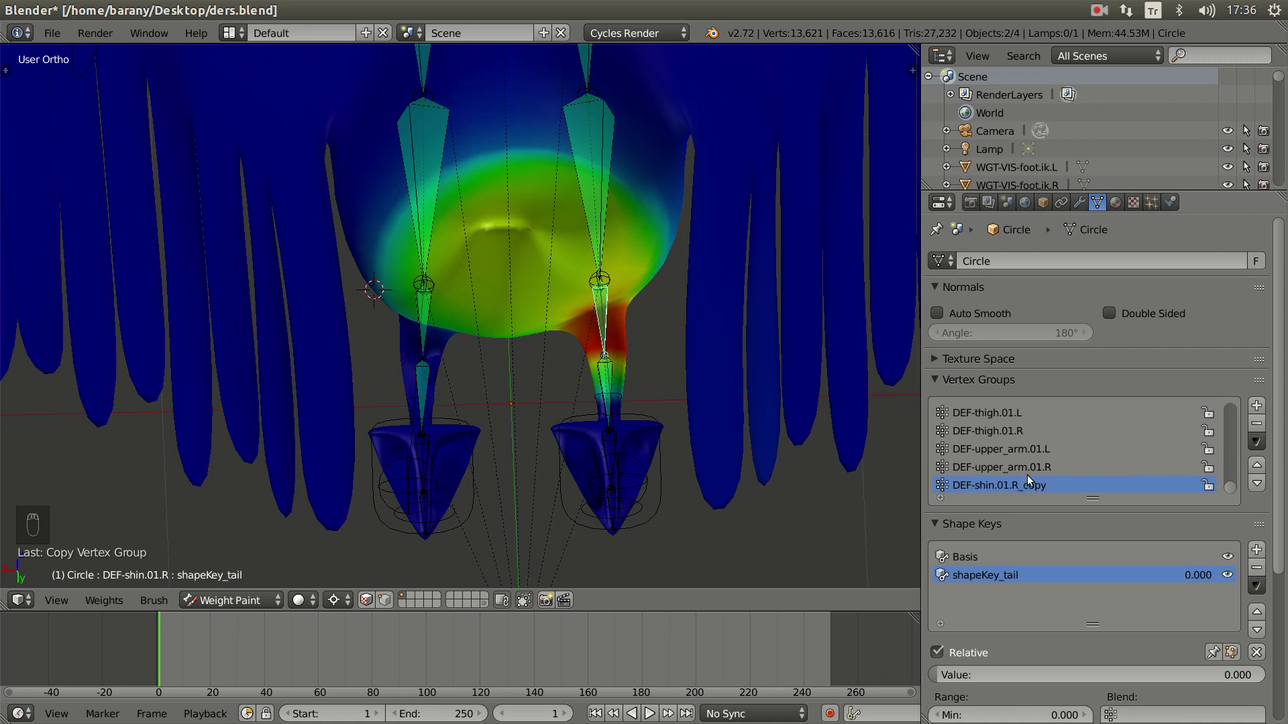
drag(1027, 489, 1050, 487)
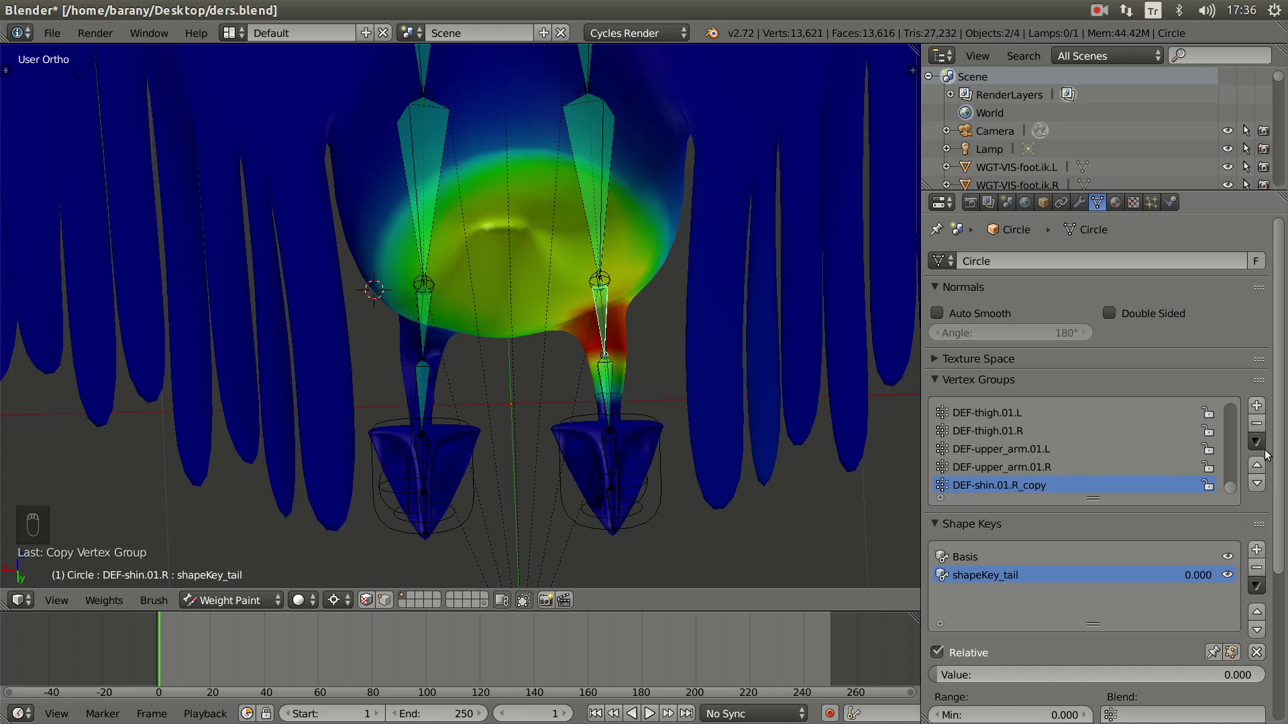
drag(672, 411, 607, 298)
drag(607, 298, 976, 420)
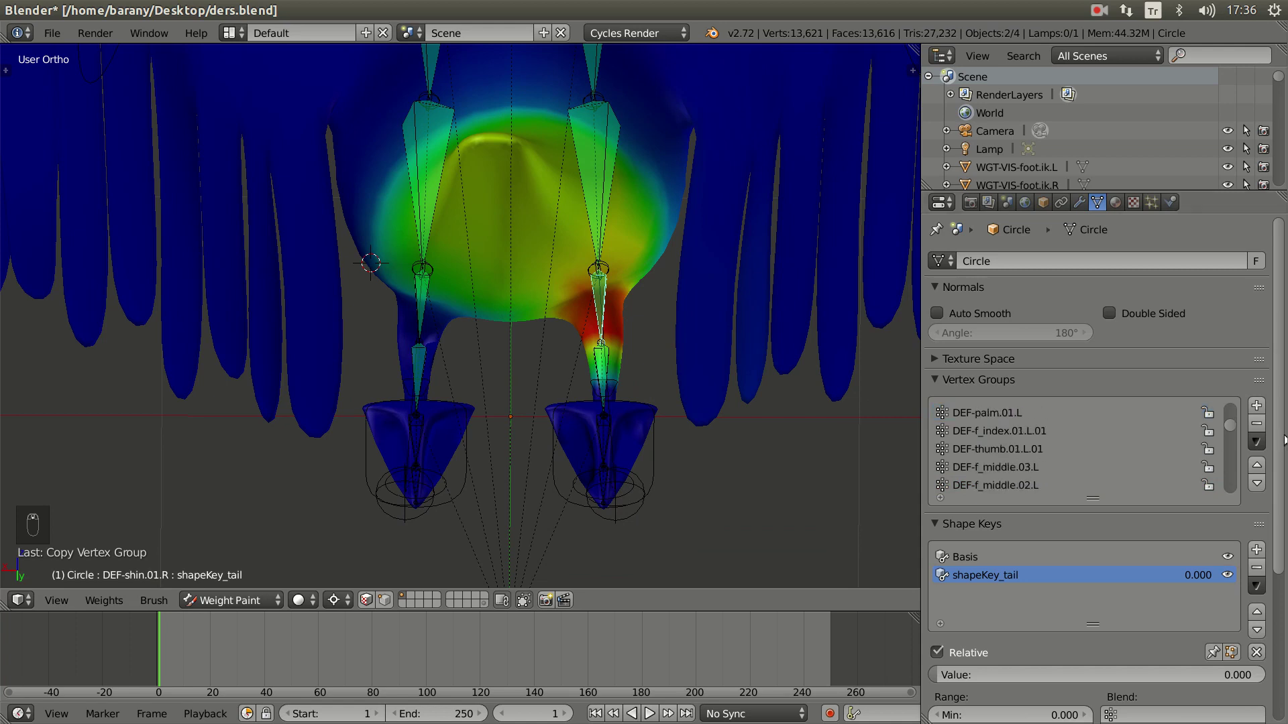
drag(1233, 445, 1004, 491)
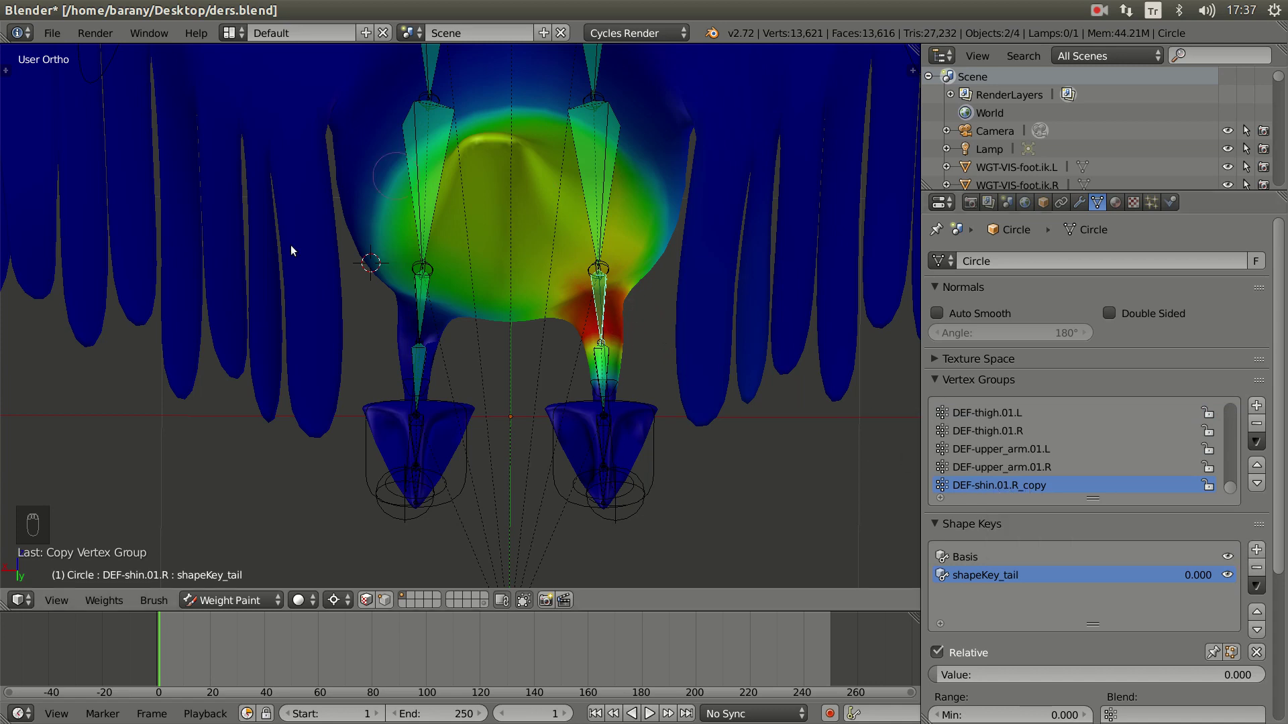
drag(421, 313, 1061, 506)
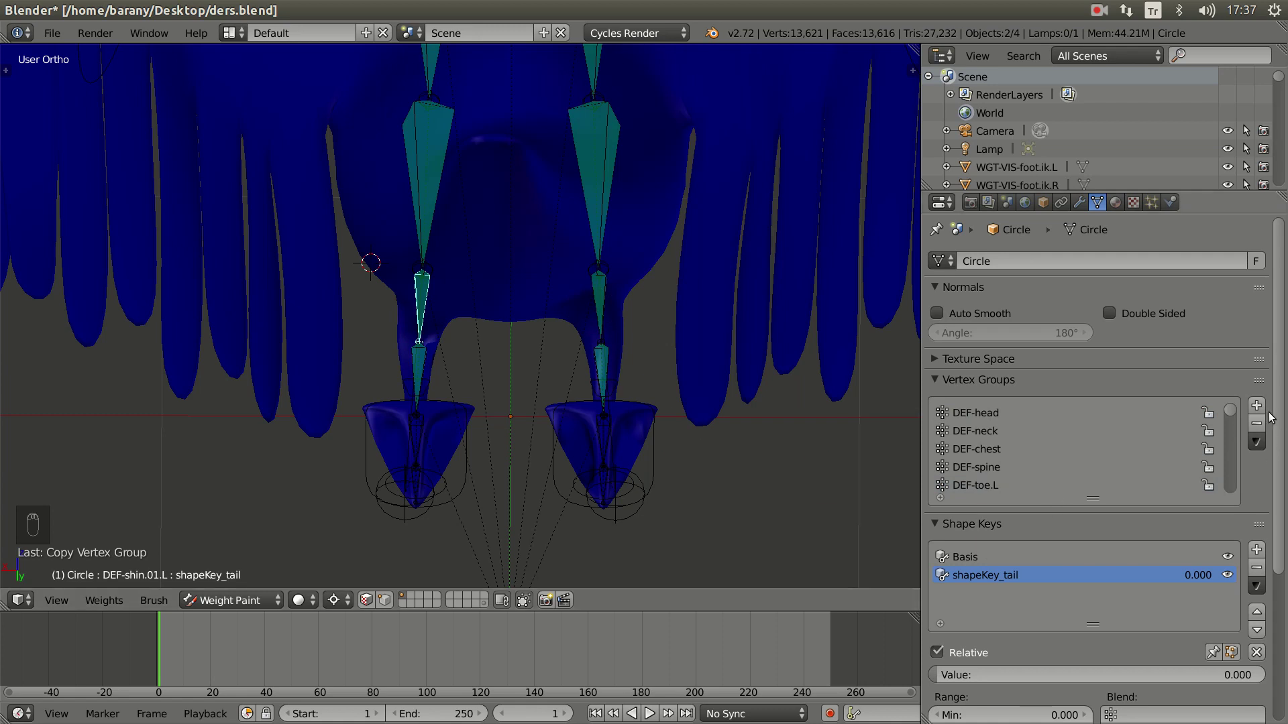
- Make DEF-shin.01.L active and orbit to see its red weights around one shin
drag(1236, 433, 1162, 557)
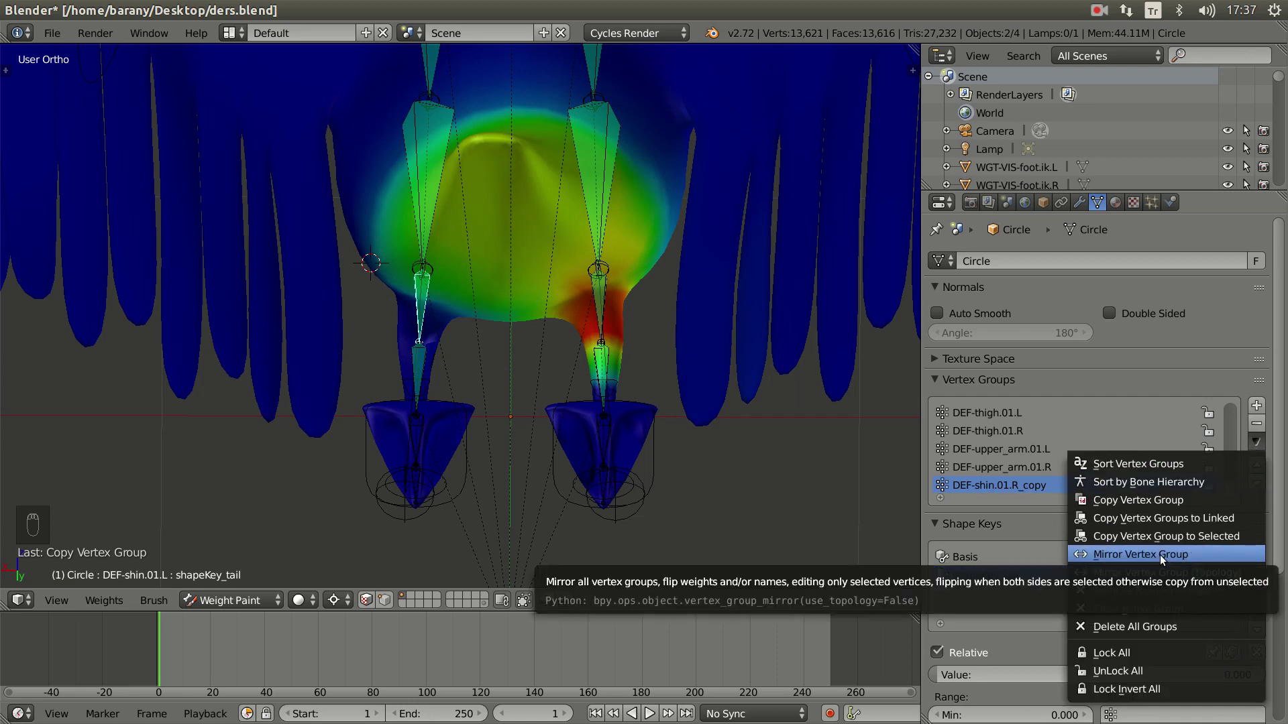
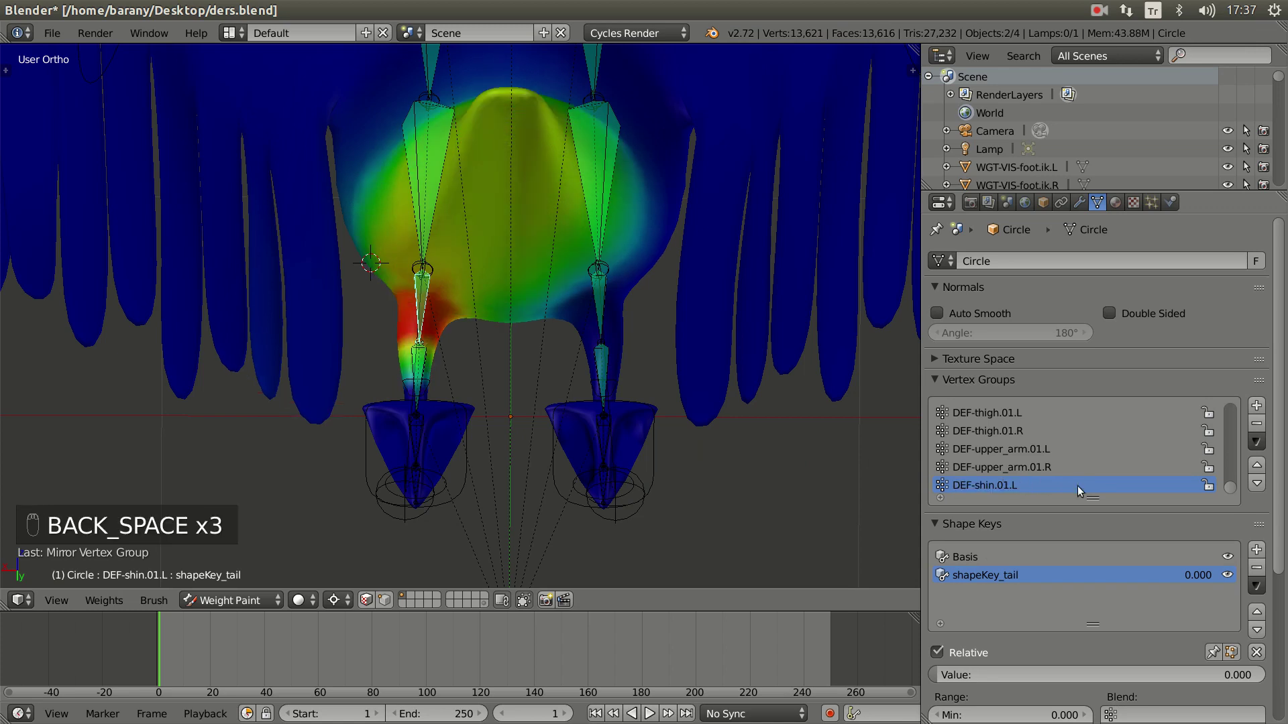
click(562, 369)
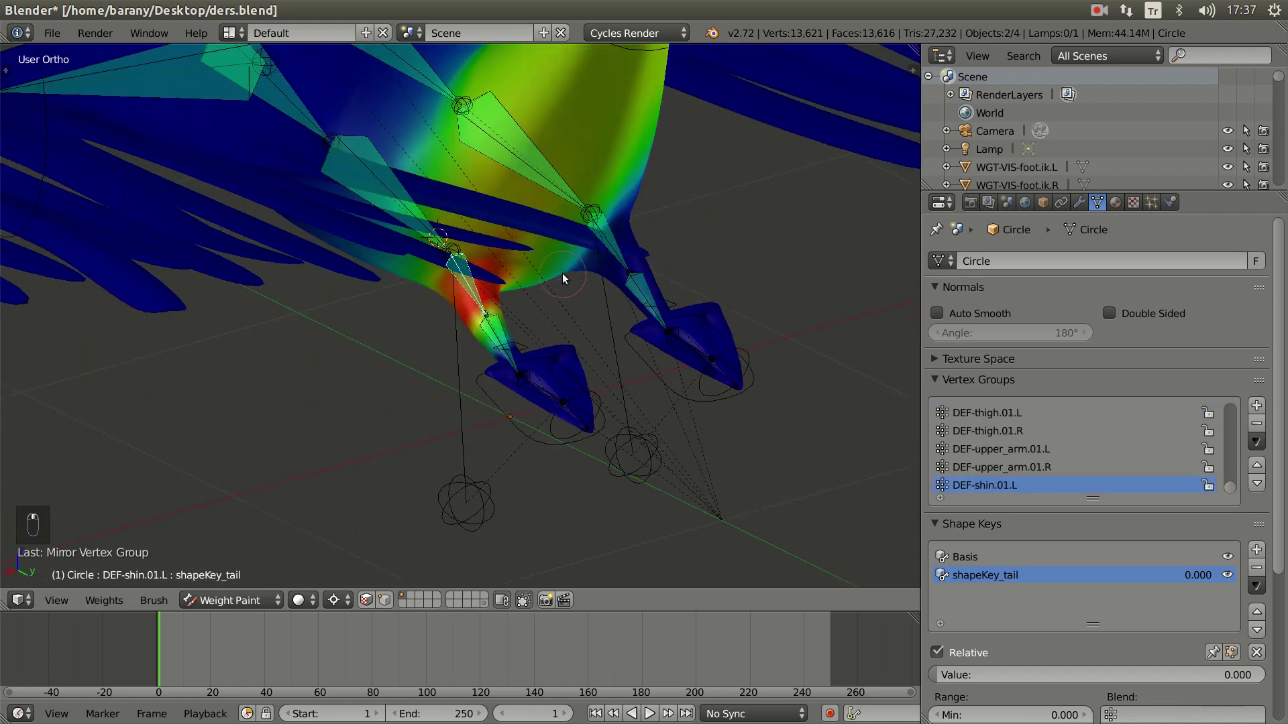
middle_click(559, 275)
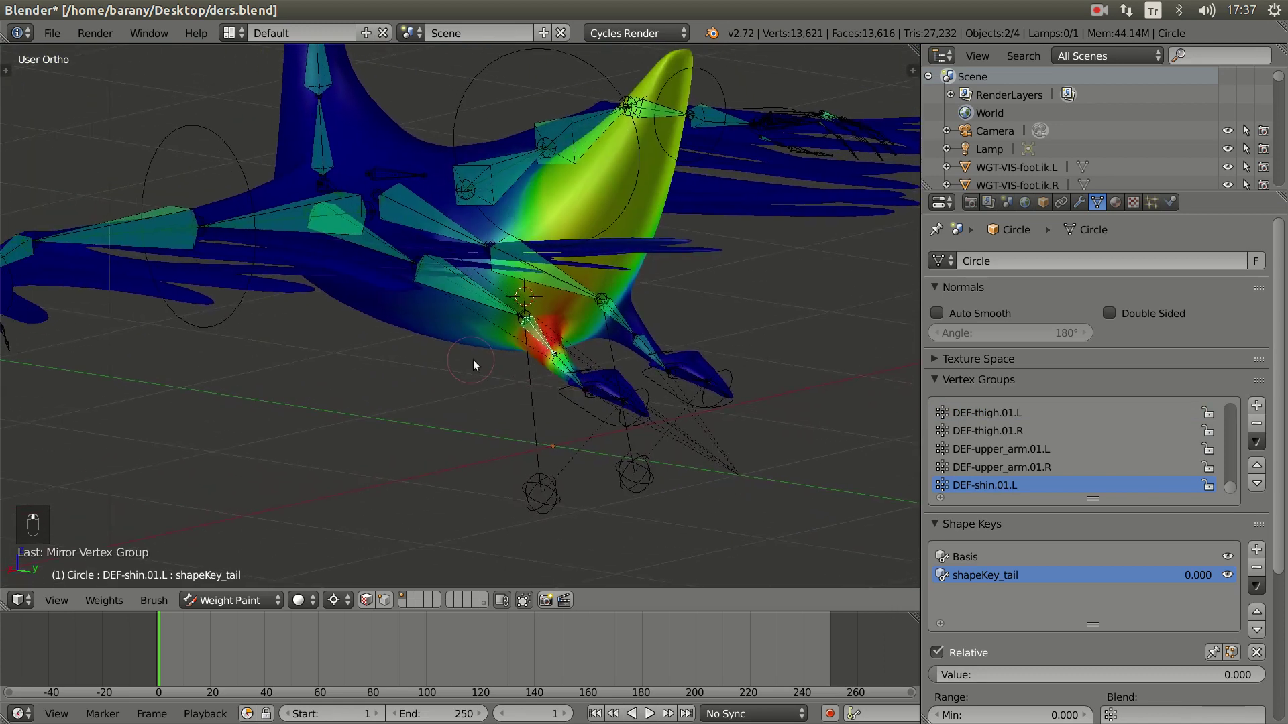
- Return to Object Mode, hide the rig's wing bone layers, face the swan from the front and raise shapeKey_tail to 0.693
key(ctrl+Tab)
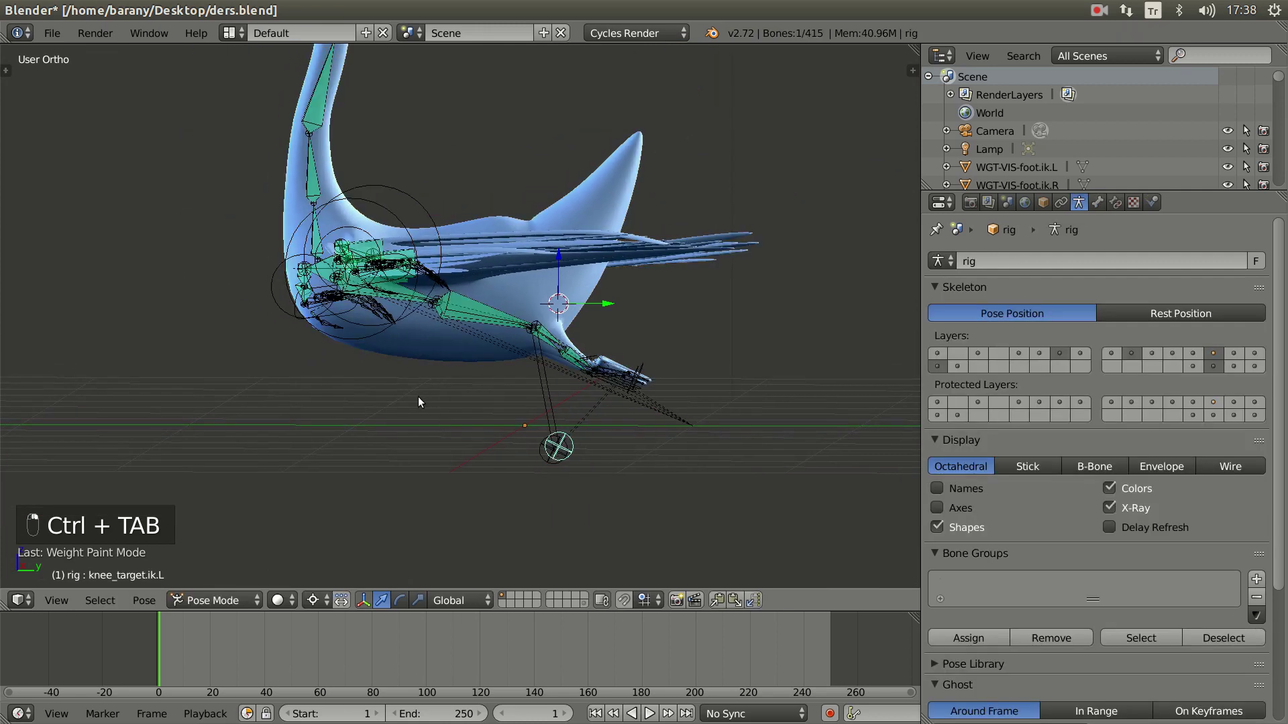
drag(343, 411, 497, 353)
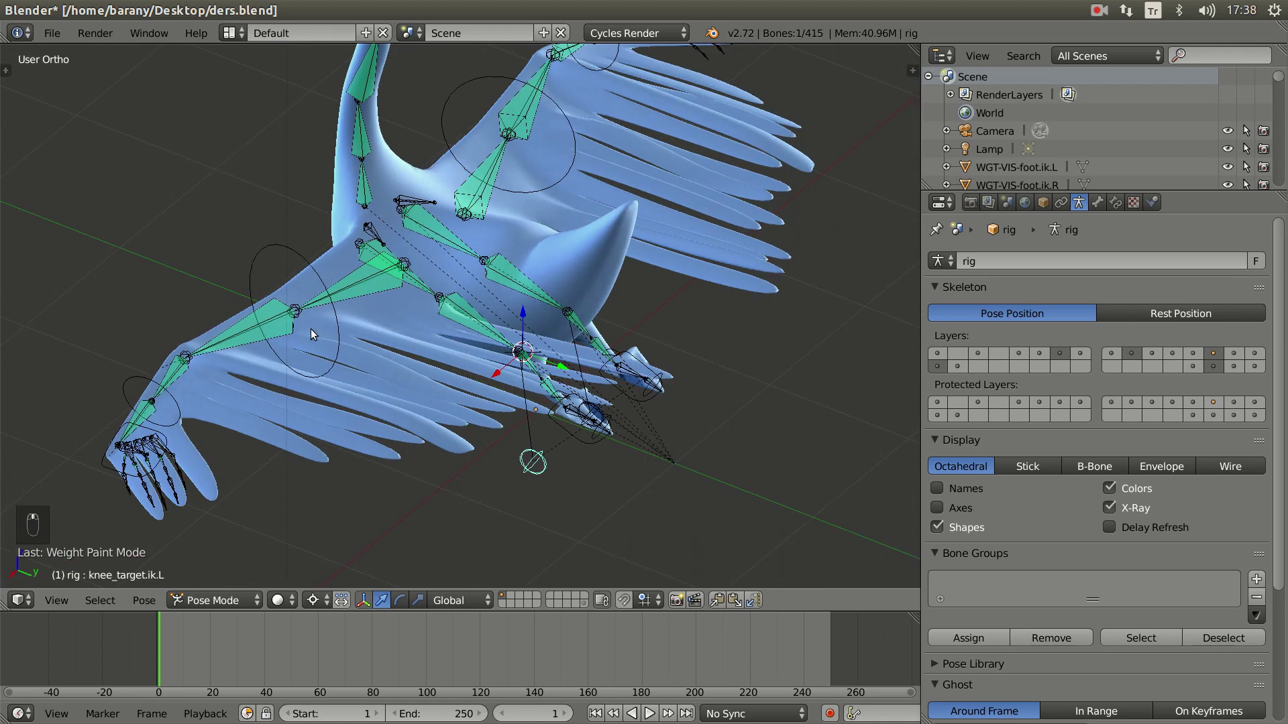
middle_click(486, 186)
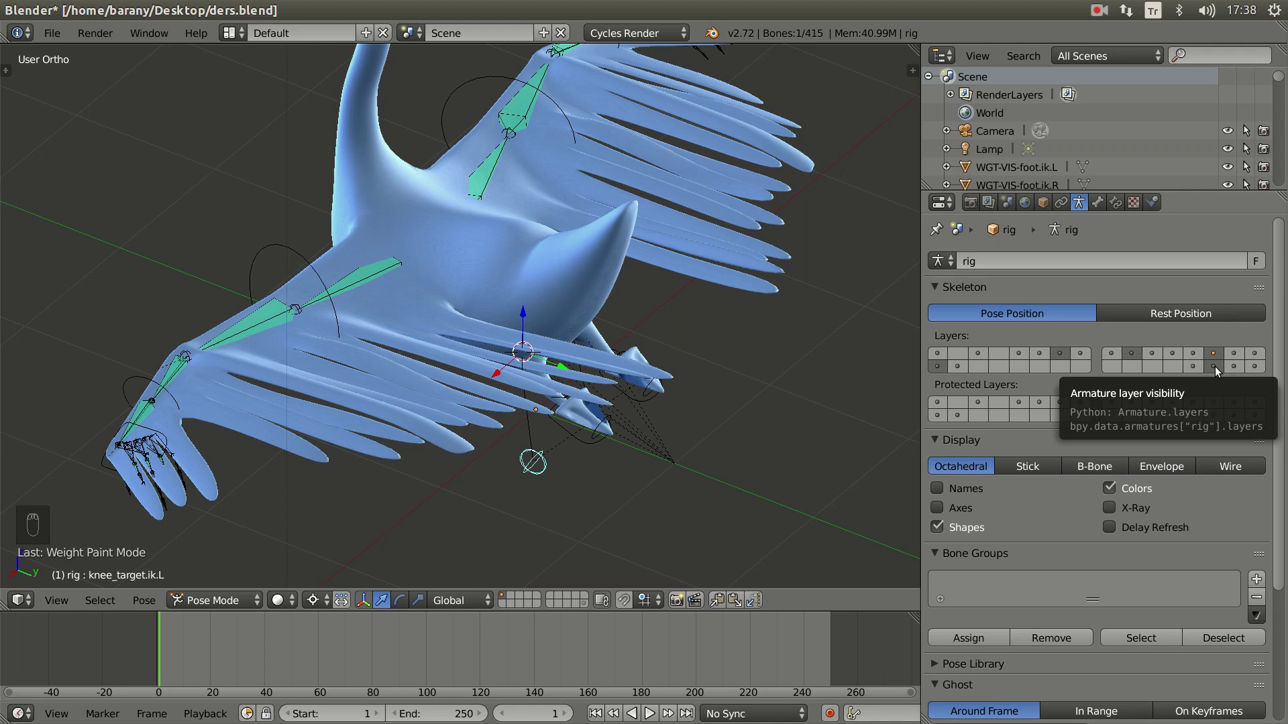
middle_click(218, 345)
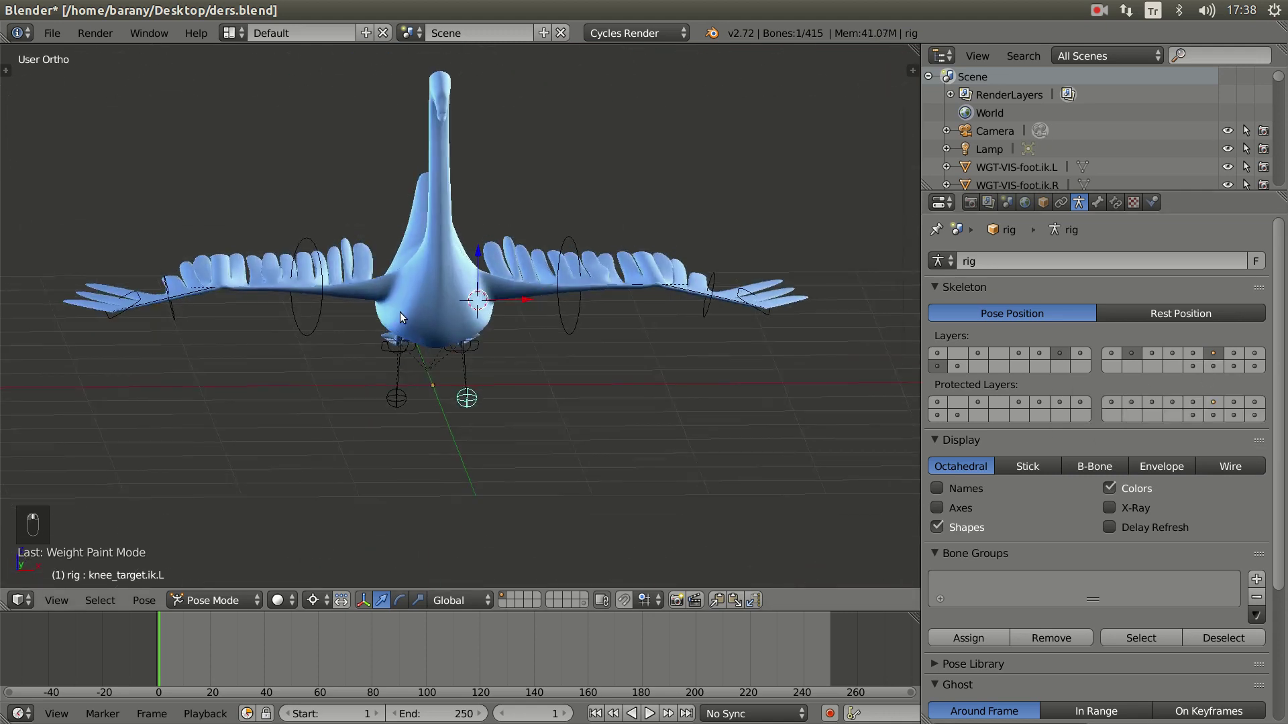
drag(345, 312, 553, 271)
key(KP_1)
key(r)
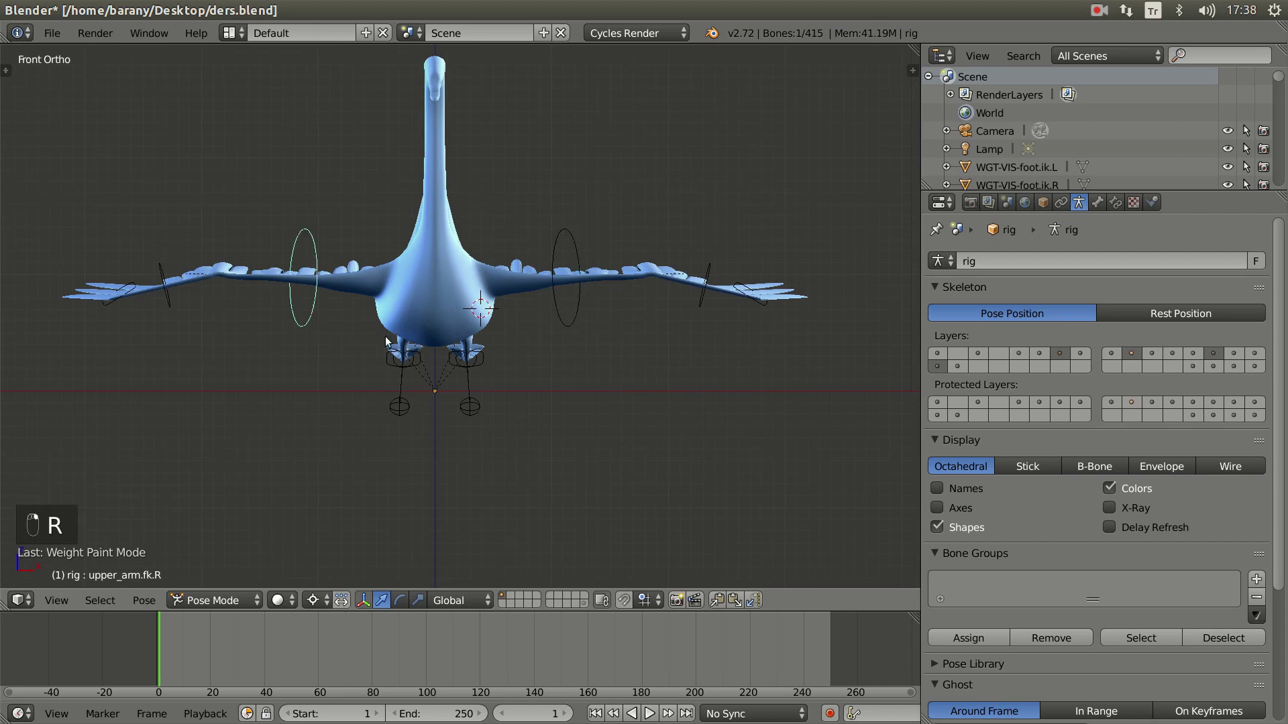
- Set shapeKey_tail to 0.542 and view the swan in Right Ortho
key(r)
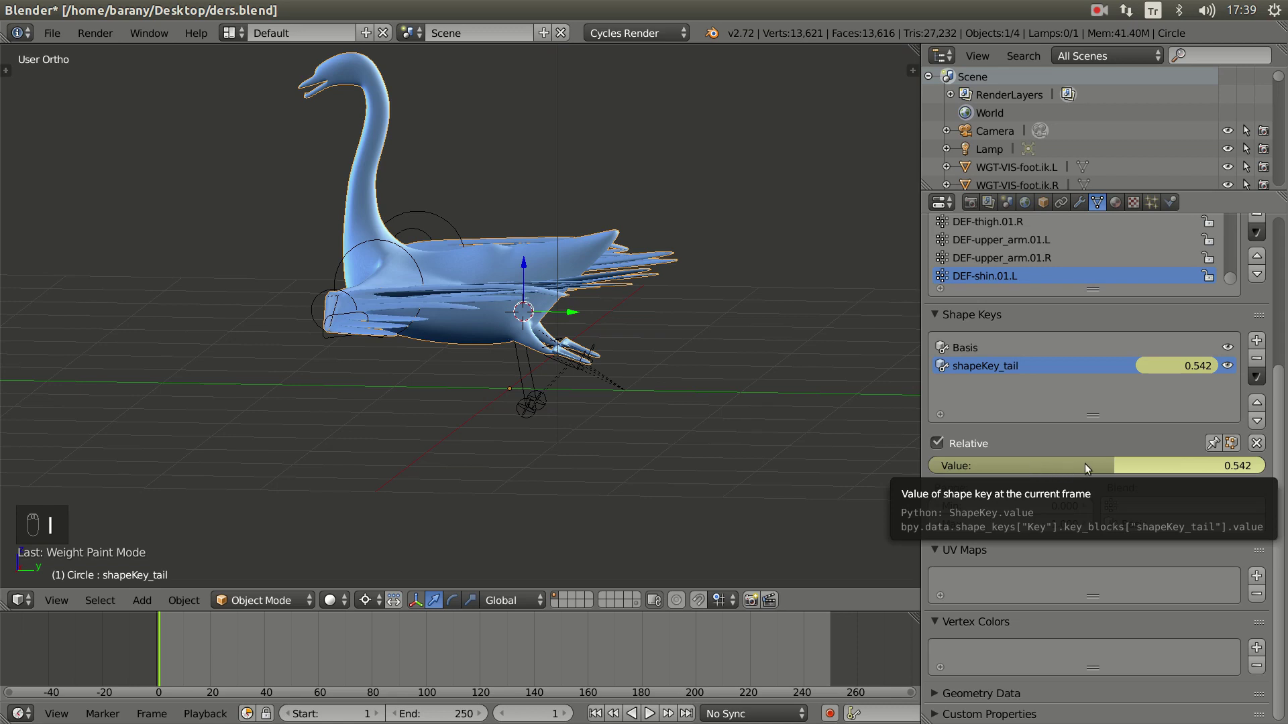
key(i)
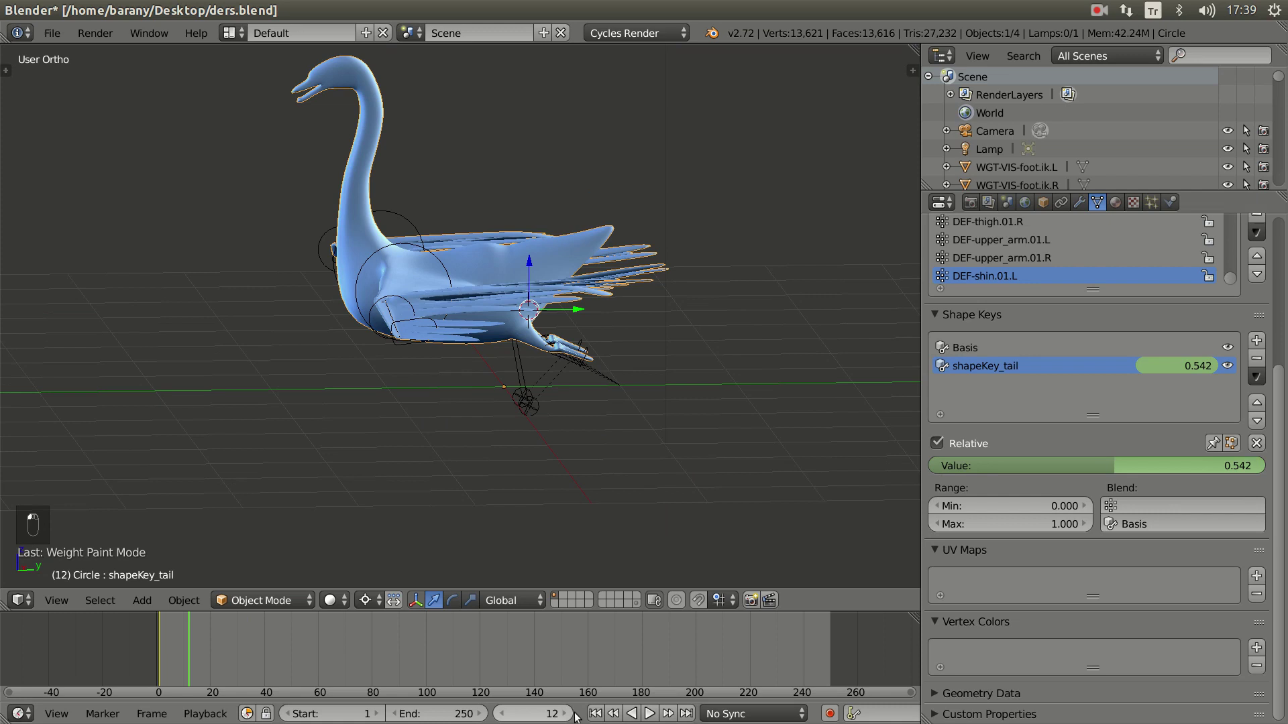
middle_click(543, 410)
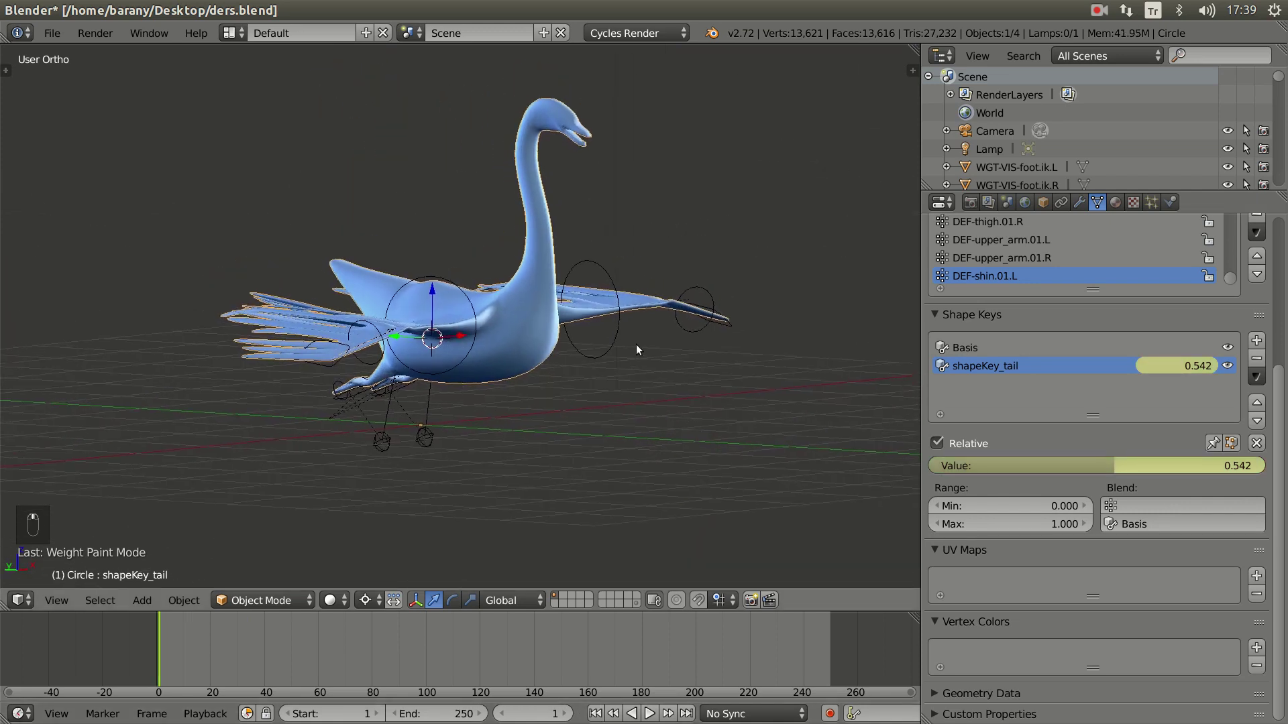
key(KP_3)
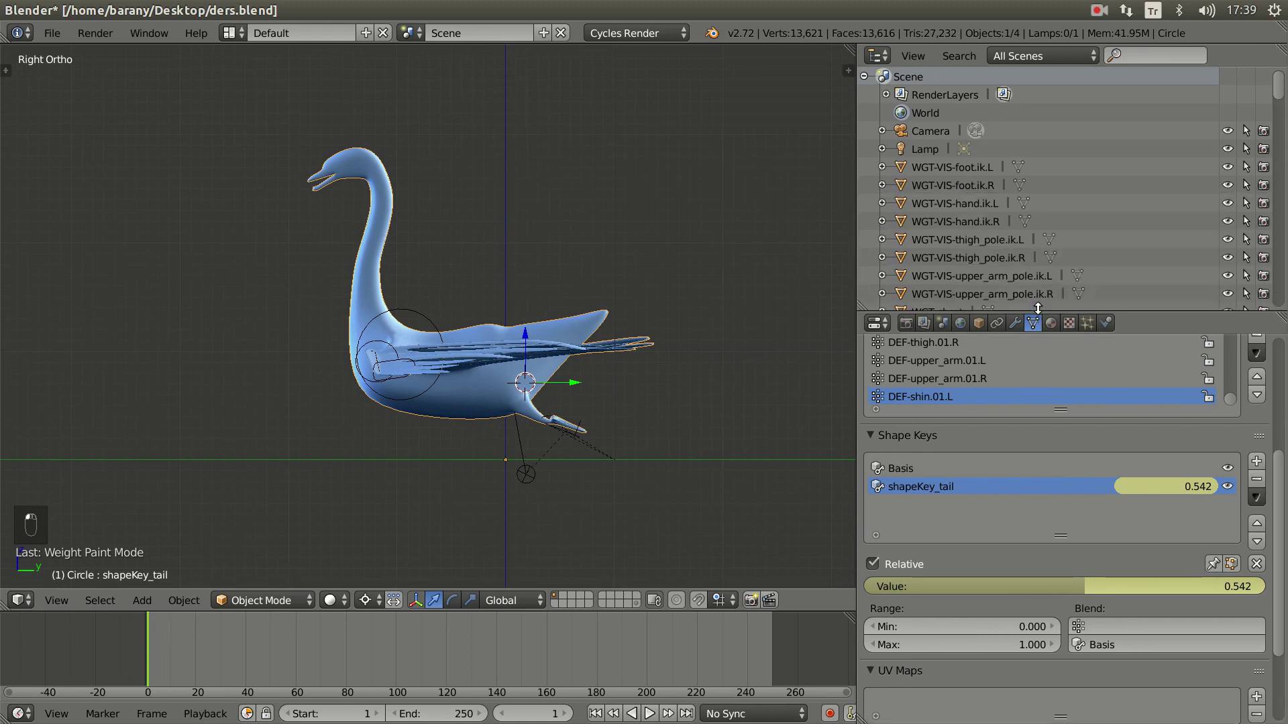
- Enlarge the Outliner area and change it into the Video Sequence Editor for the reference
drag(877, 55, 920, 343)
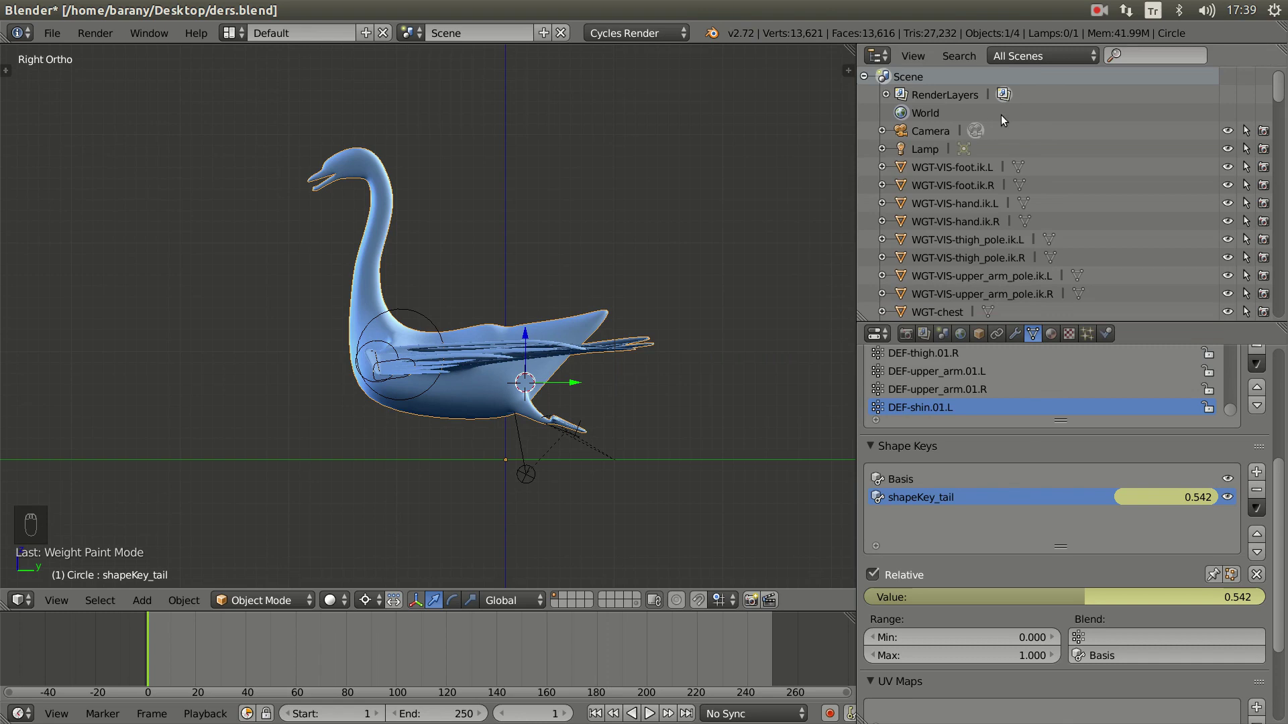
drag(882, 61, 927, 265)
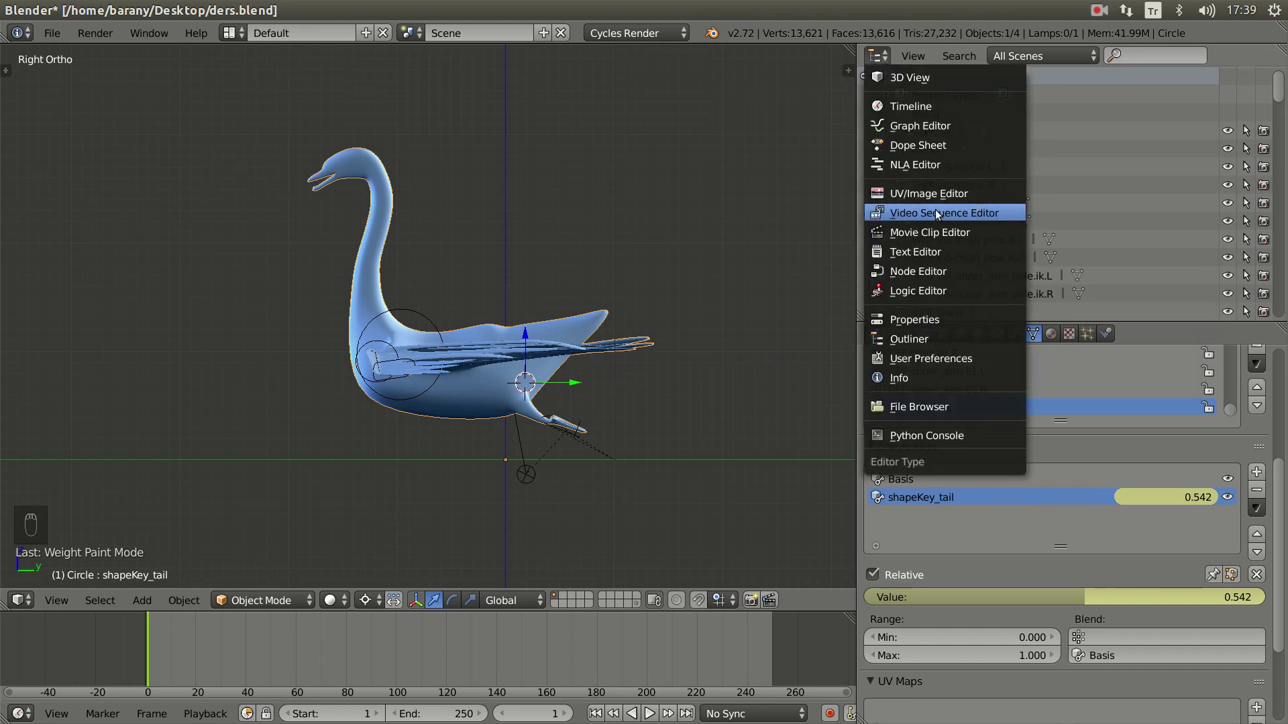
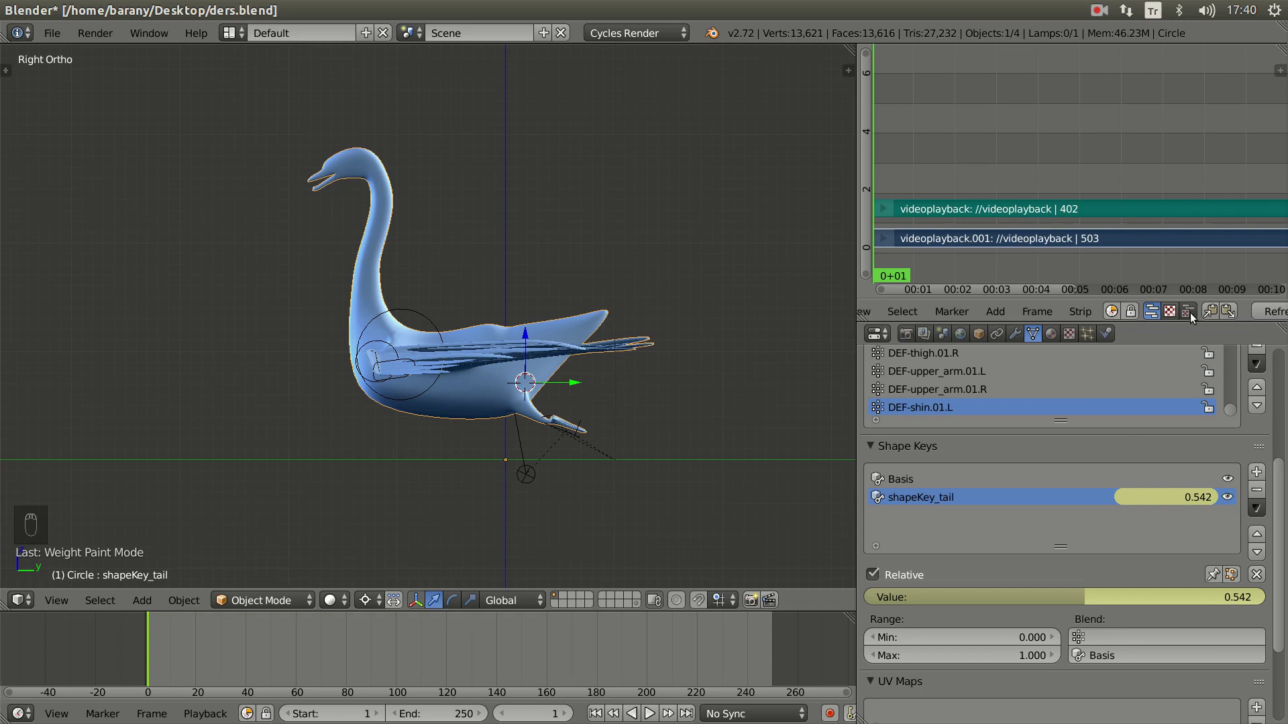
- Scrub the reference and timeline to frame 100, save with Ctrl+S and return to Right Ortho
drag(1173, 318, 1062, 137)
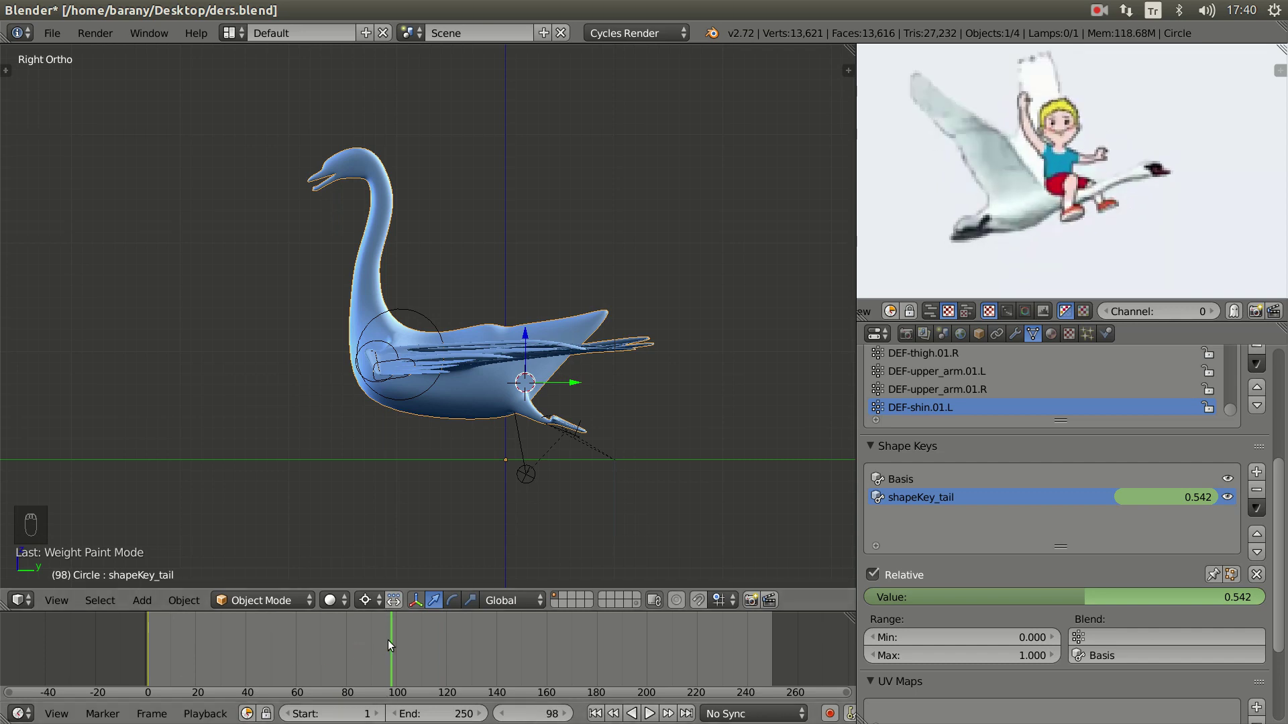
drag(381, 665, 560, 648)
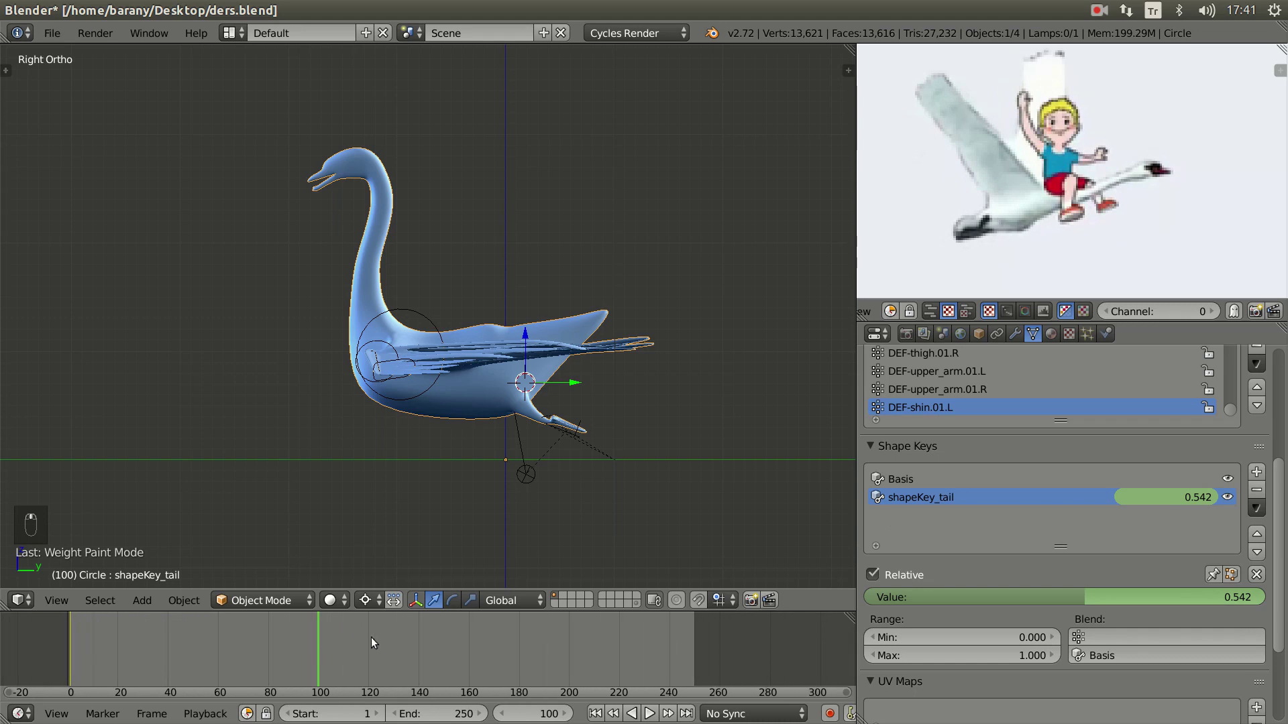
key(ctrl+s)
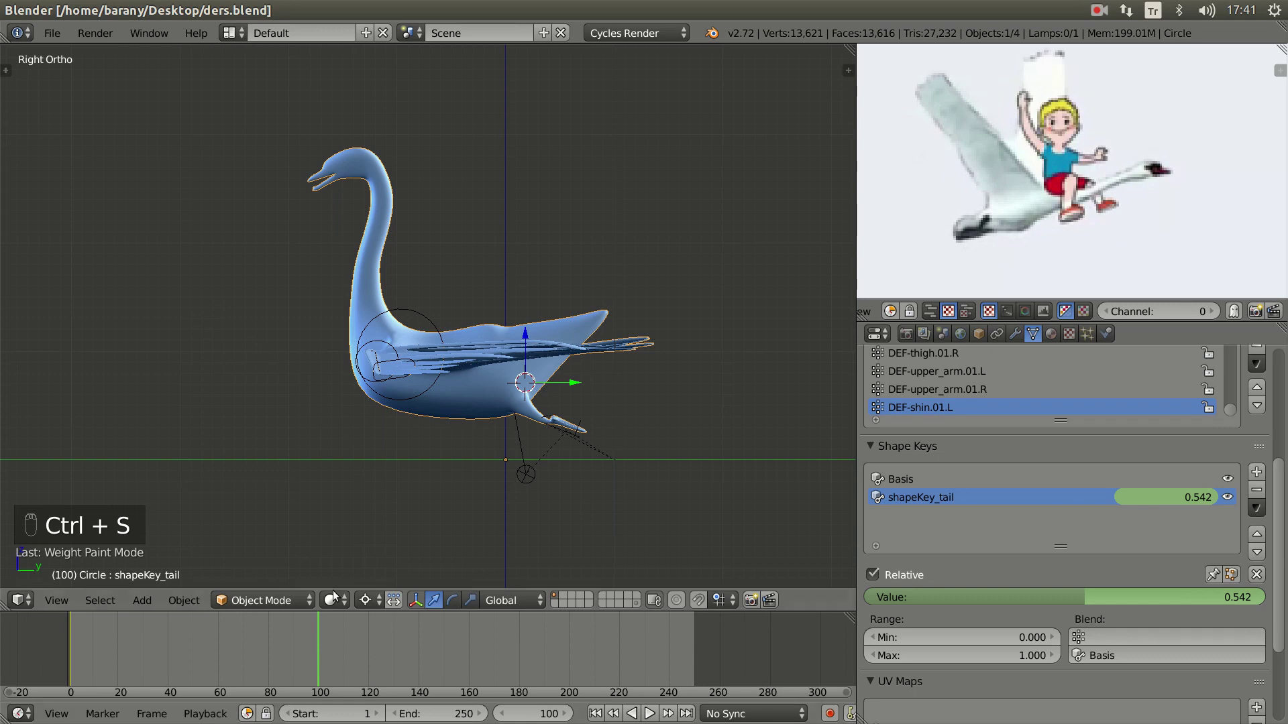
middle_click(552, 365)
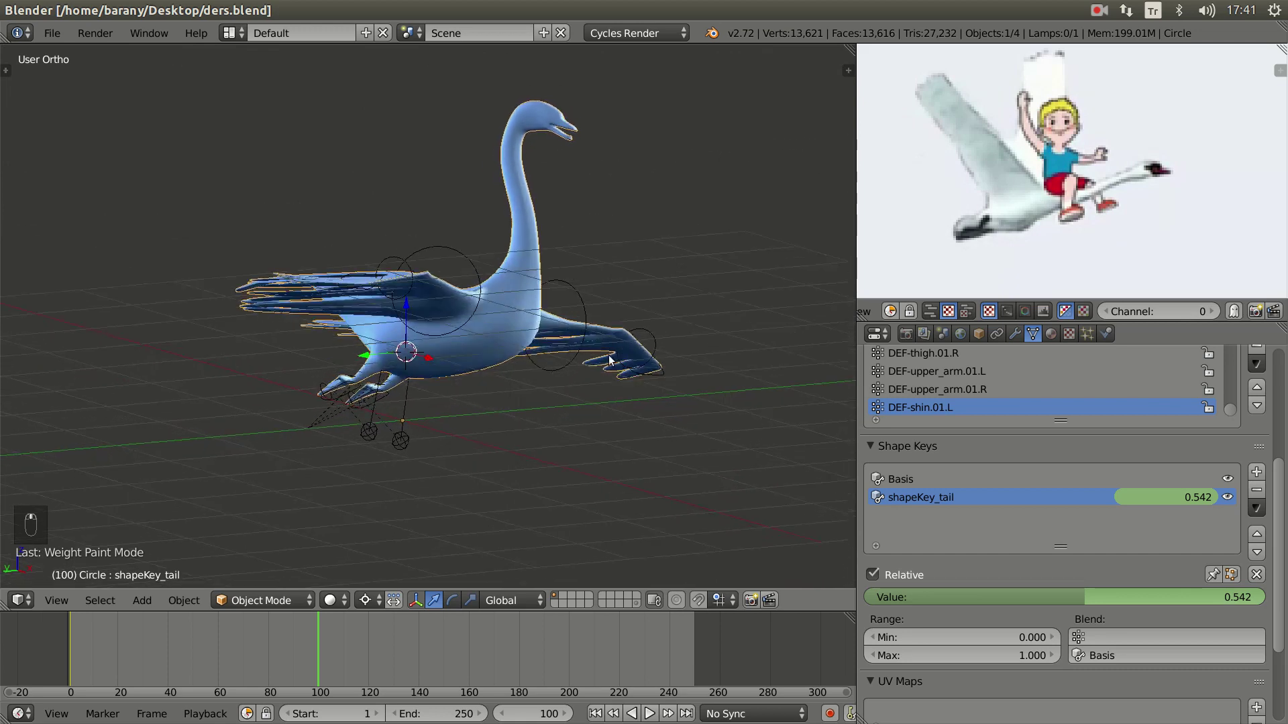
drag(625, 358, 609, 368)
key(KP_3)
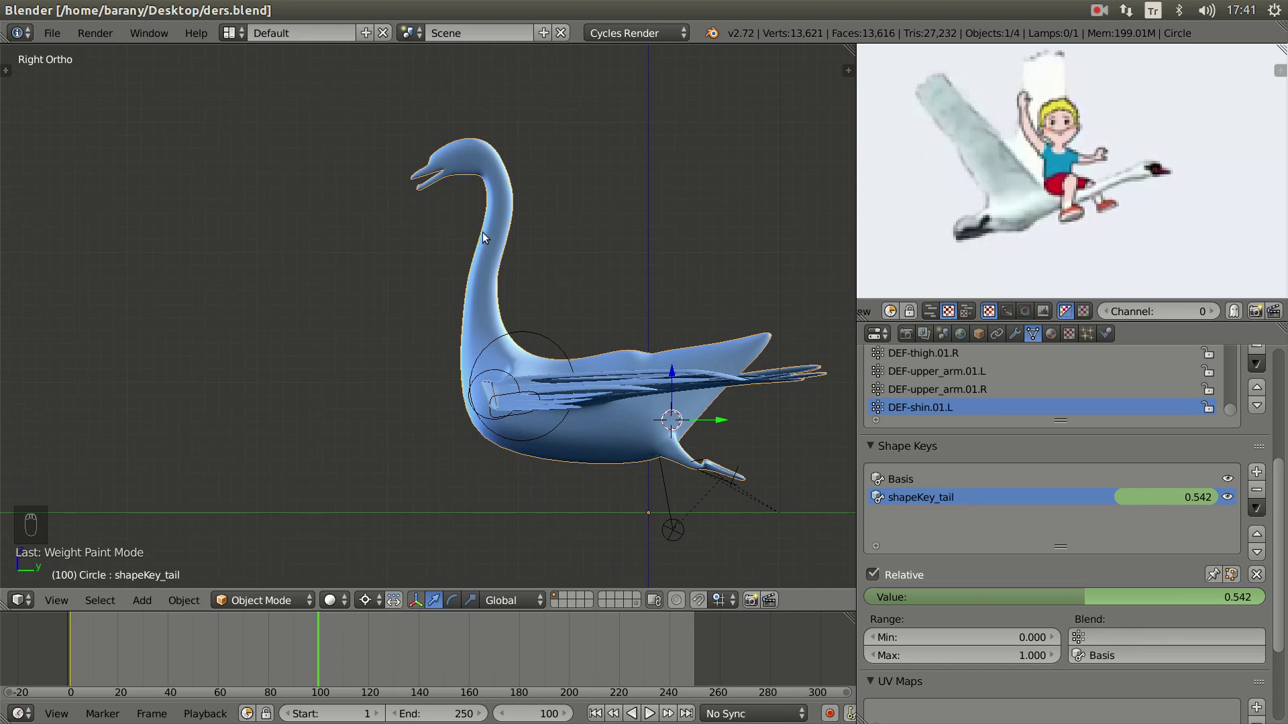
- Show the properties shelf, pose the rig and limit Rig Layers to the head and Torso controls
key(n)
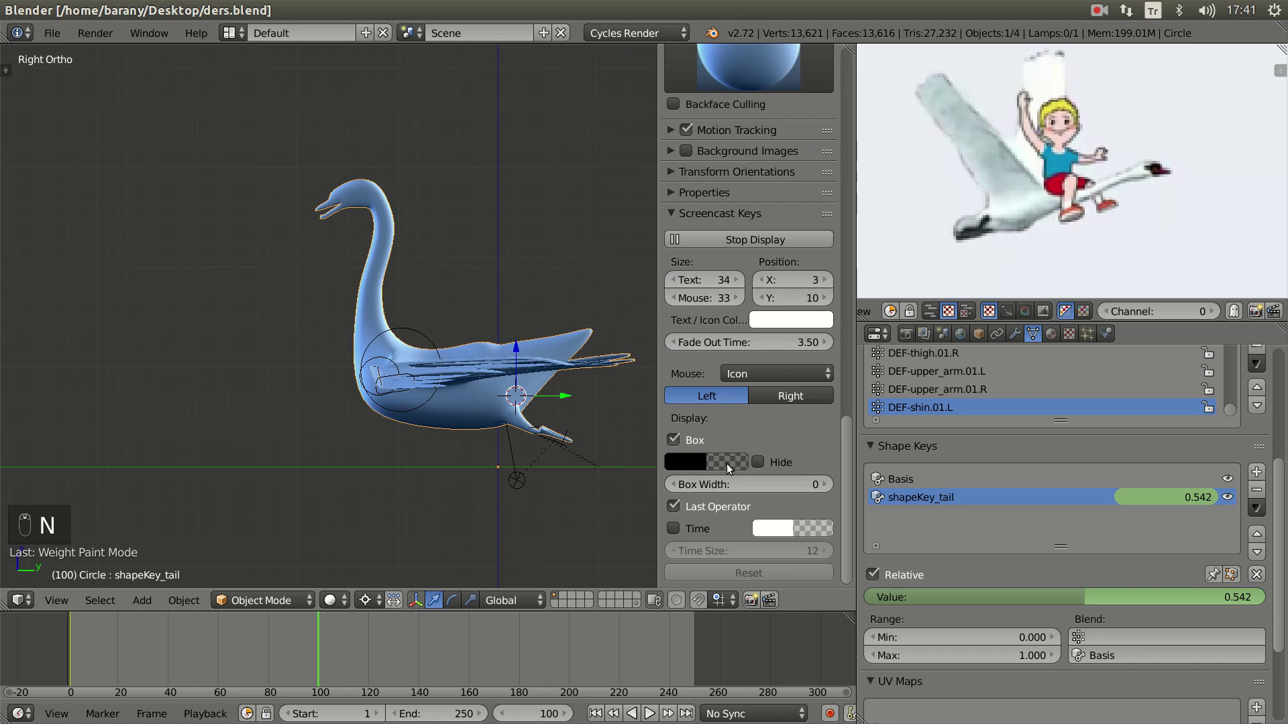
drag(381, 350, 577, 243)
key(n)
key(n)
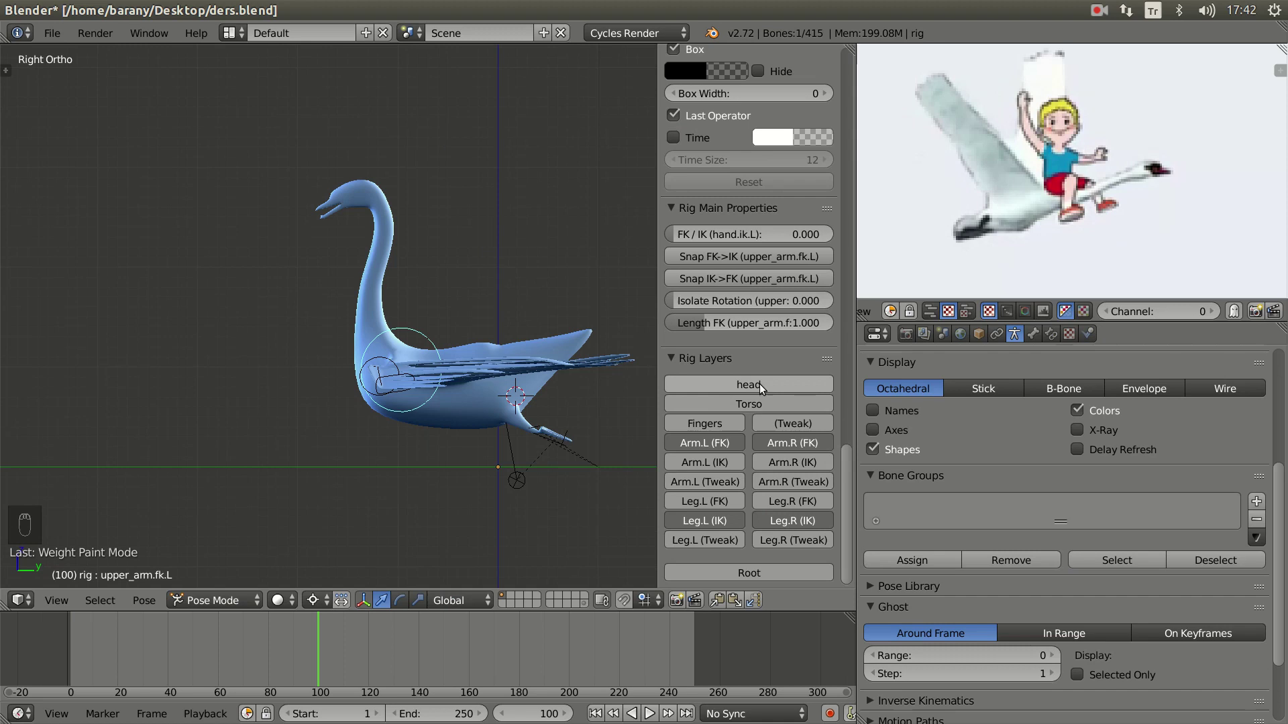
drag(768, 389, 417, 281)
- Select the head control above the neck and rotate it to bend the swan's head downward
key(r)
key(r)
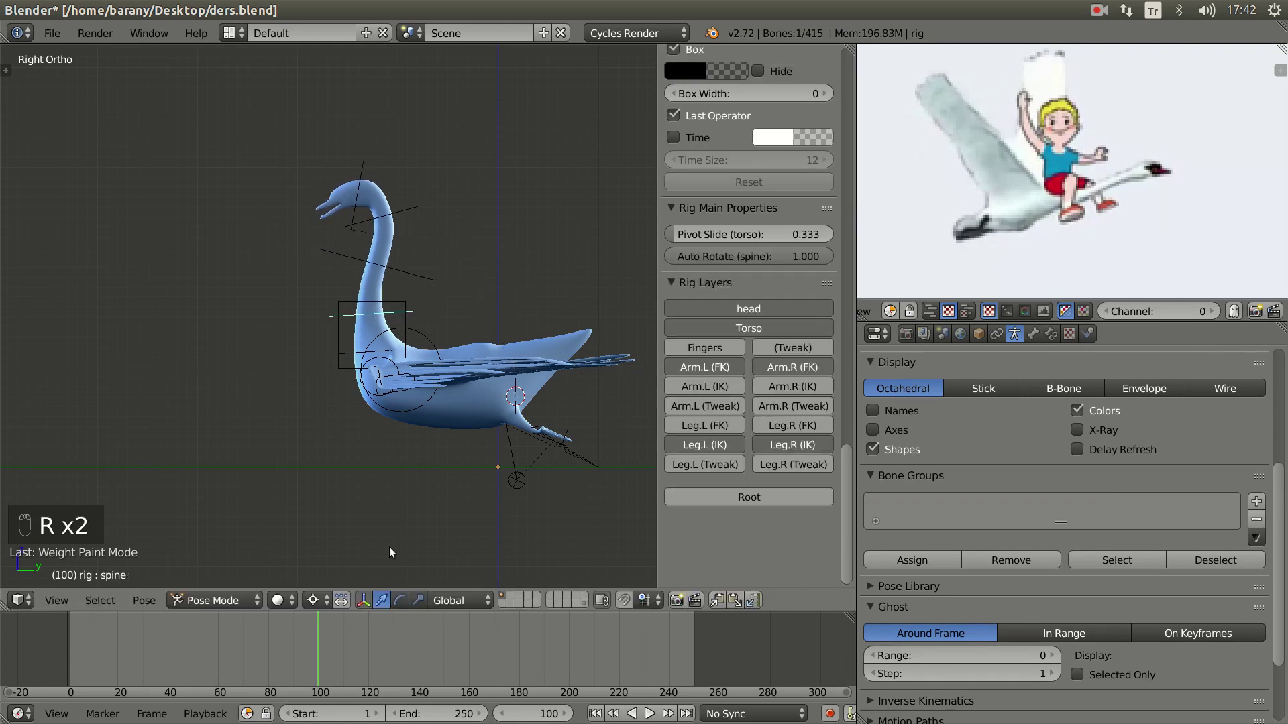
drag(321, 605, 379, 507)
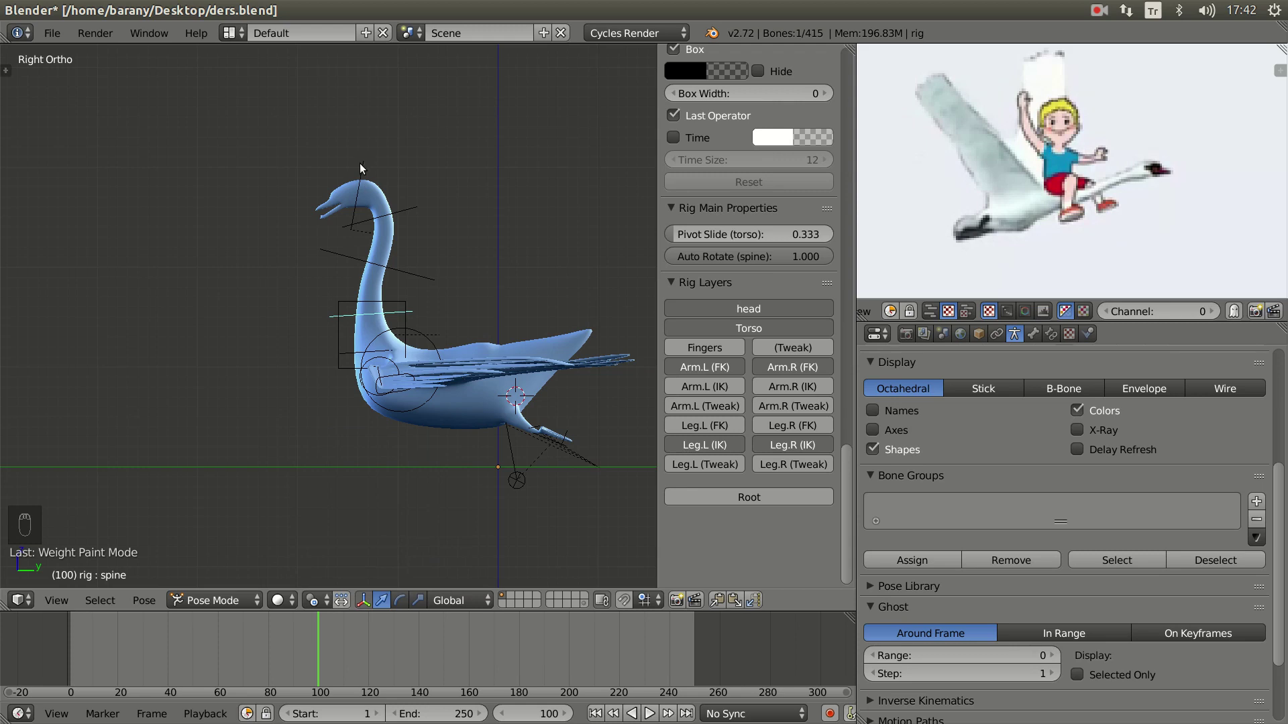
drag(362, 165, 451, 126)
- Reset the head pose, hide the side shelf and frame the whole swan in Right Ortho side view
key(r)
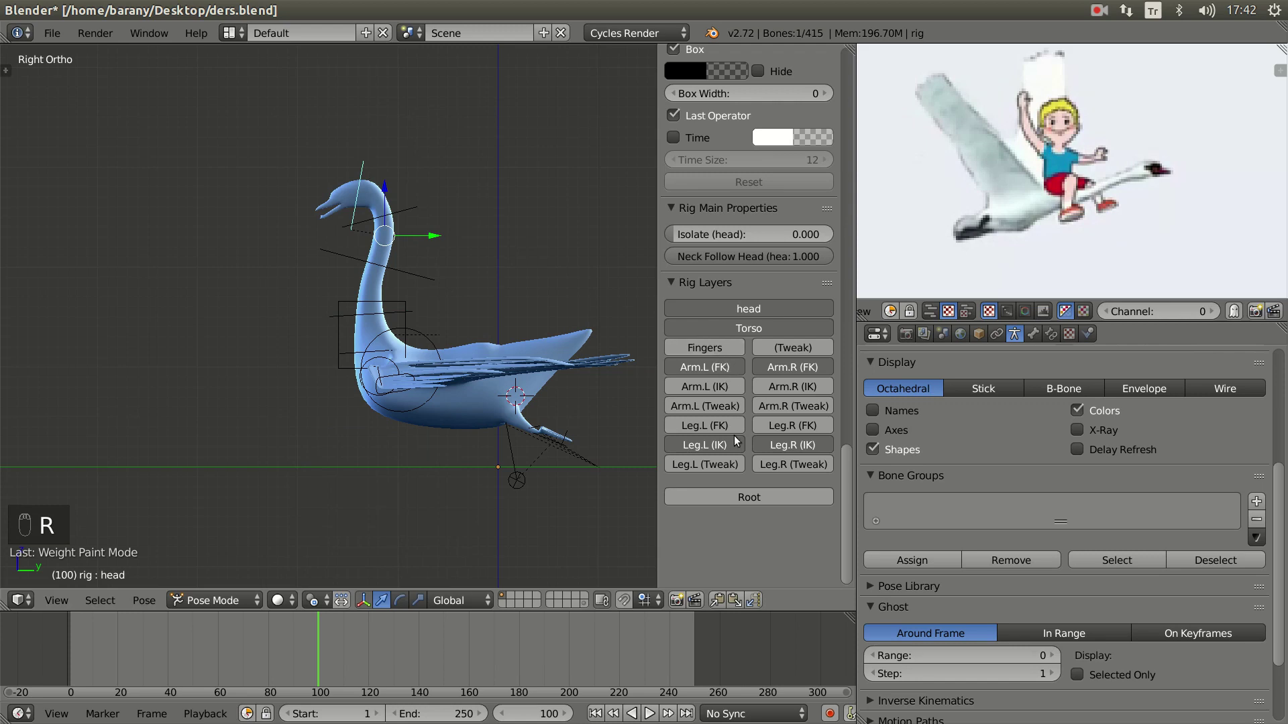
key(n)
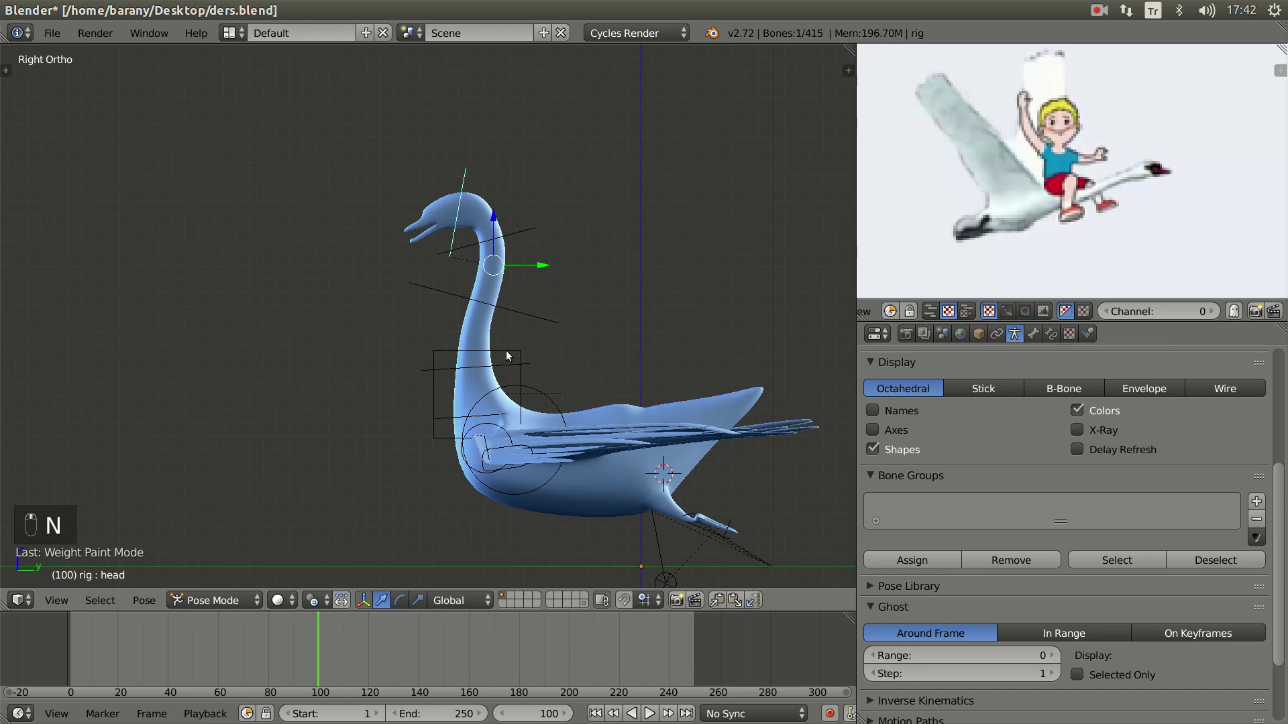
key(r)
middle_click(526, 463)
middle_click(461, 497)
middle_click(426, 499)
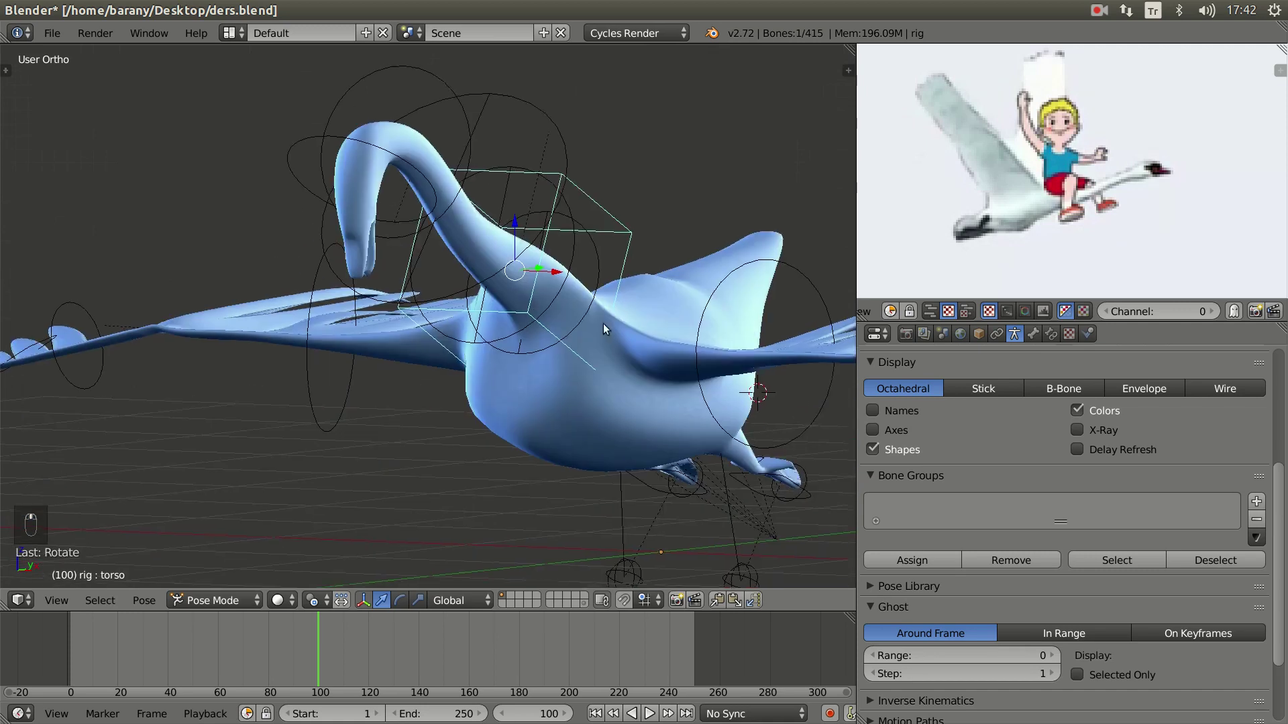
key(KP_3)
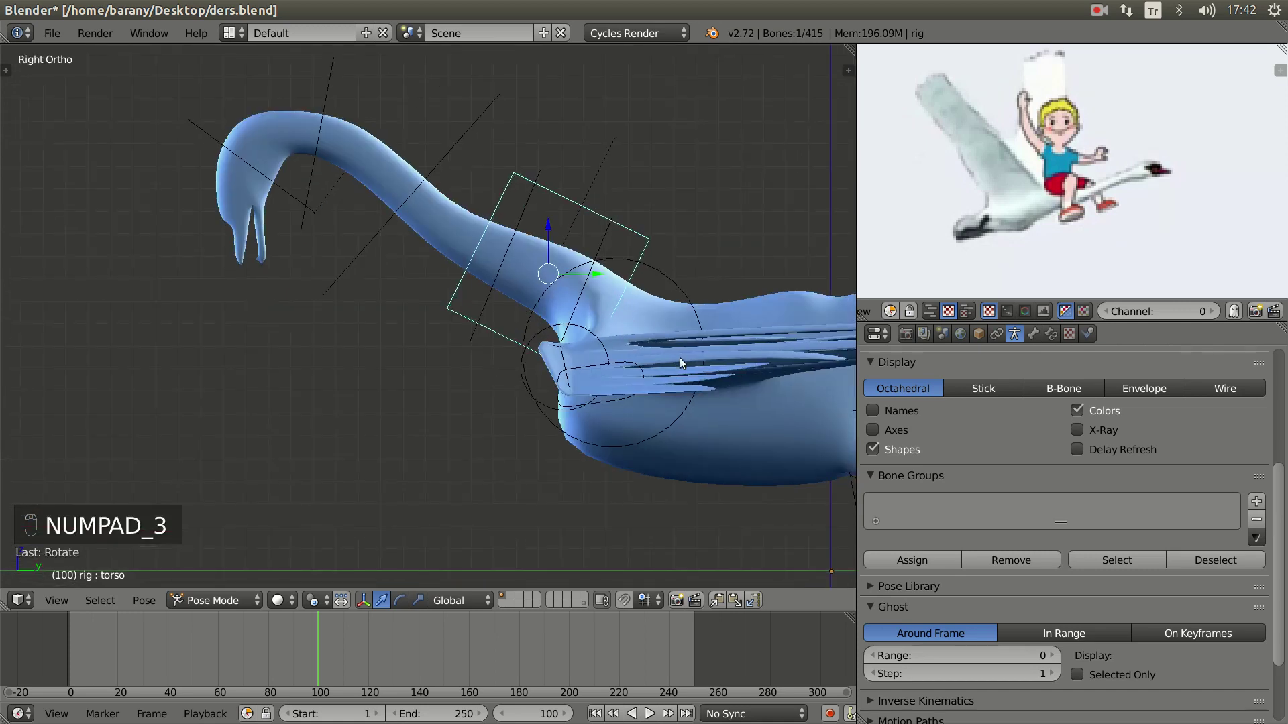
key(g)
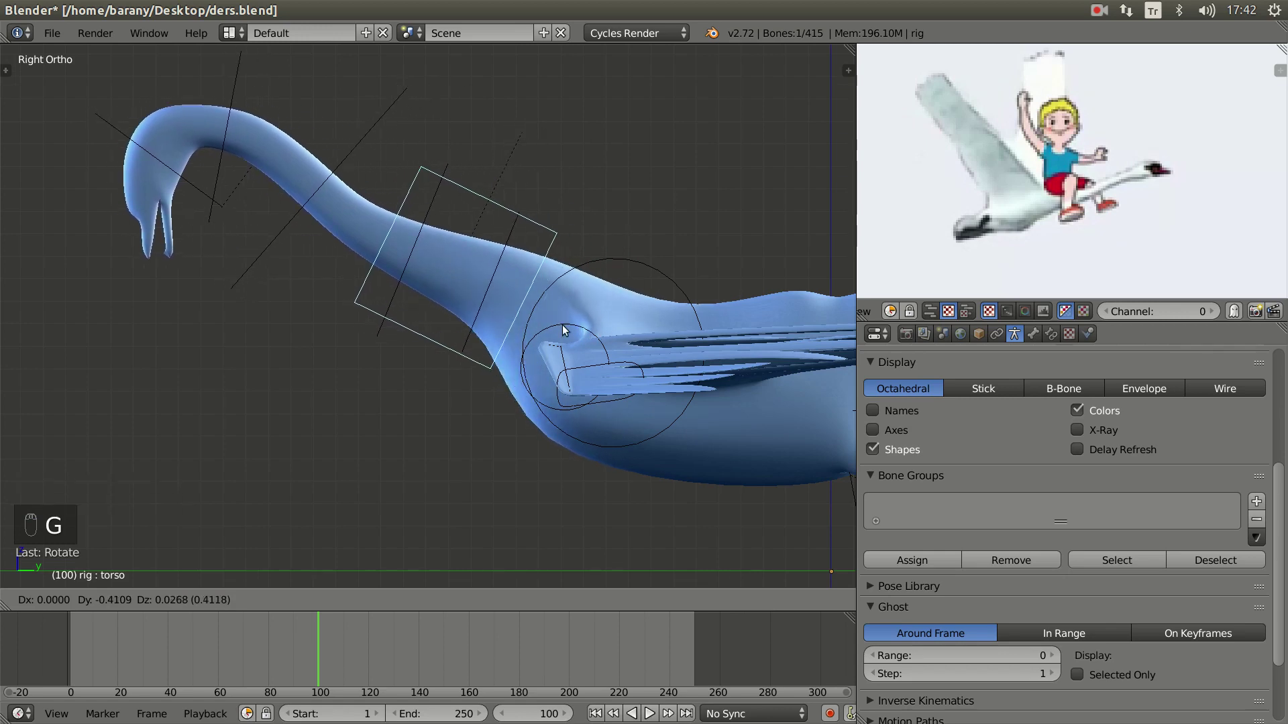
key(alt+r)
key(r)
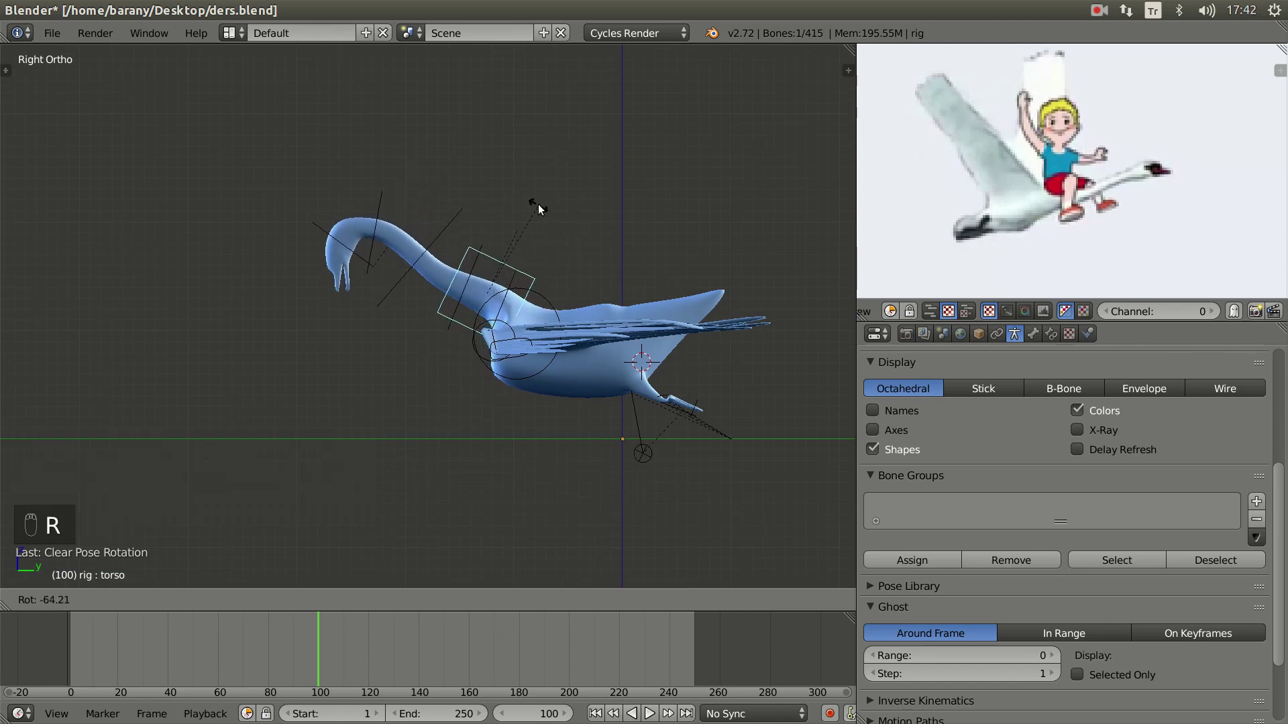
click(465, 388)
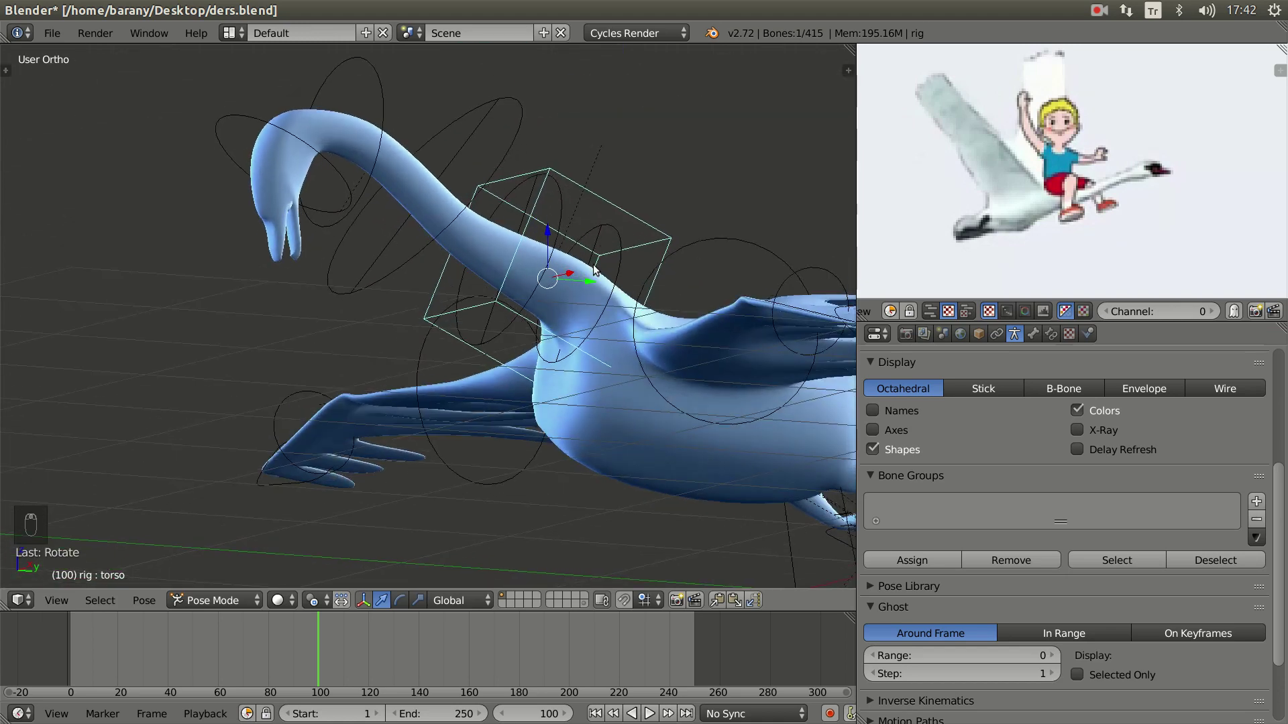
drag(589, 285, 555, 279)
key(KP_3)
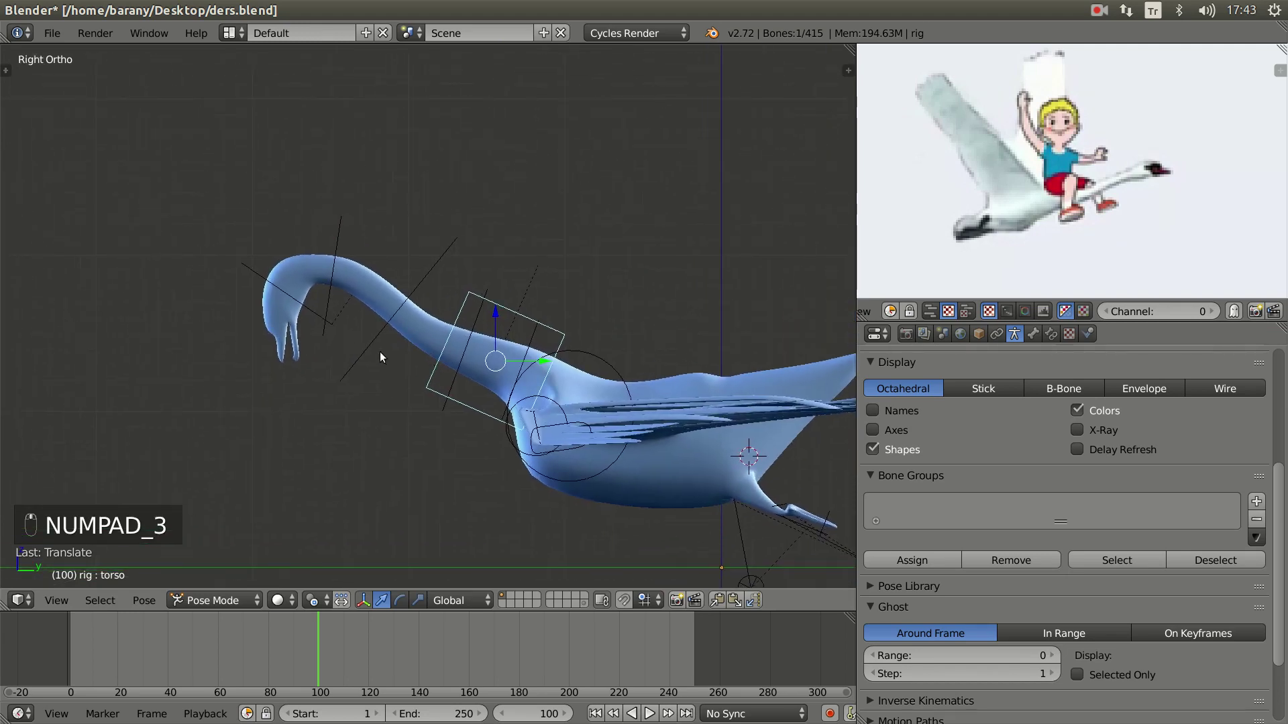
- Rotate the neck and head bones so the neck stretches forward level with the body, head raised
click(471, 378)
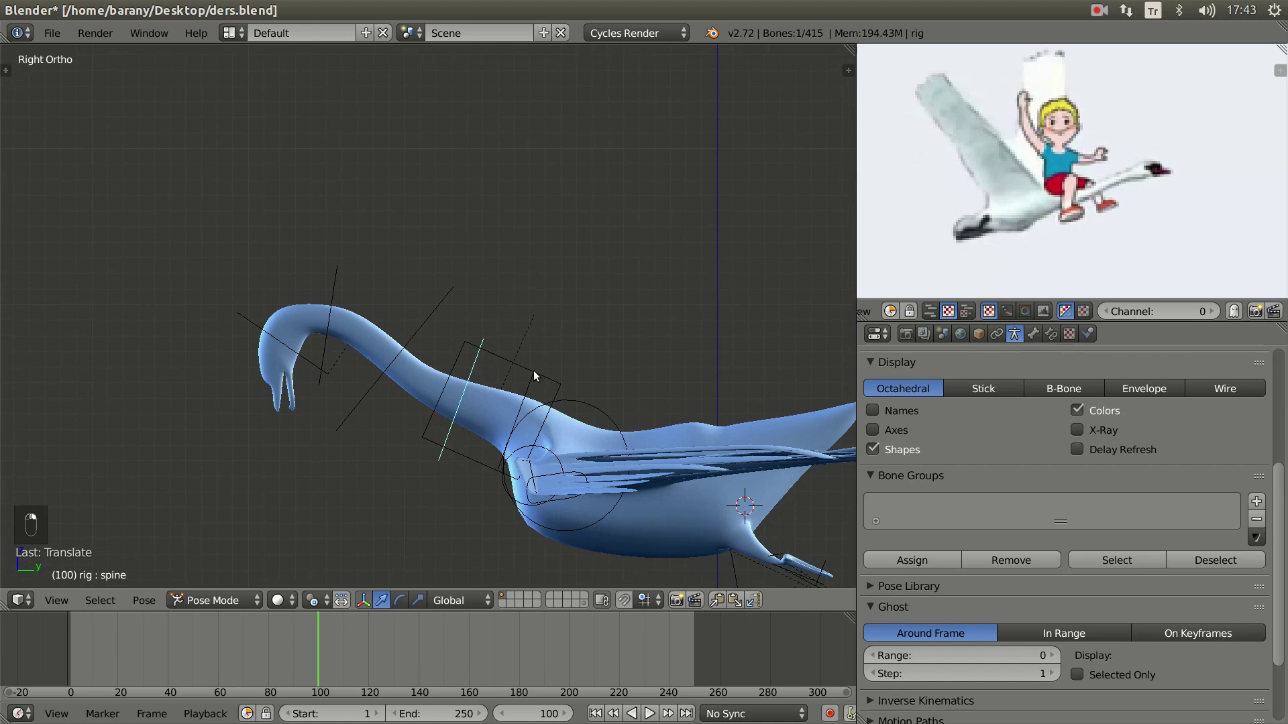
key(r)
middle_click(562, 363)
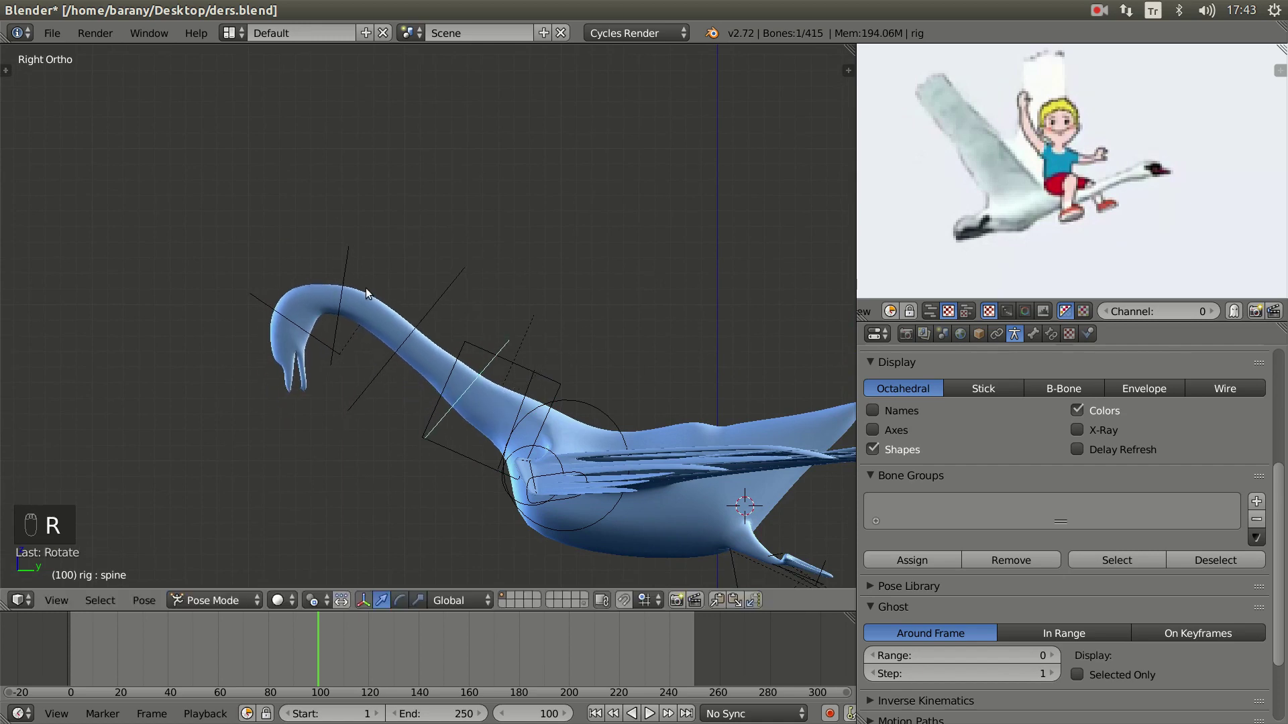
key(r)
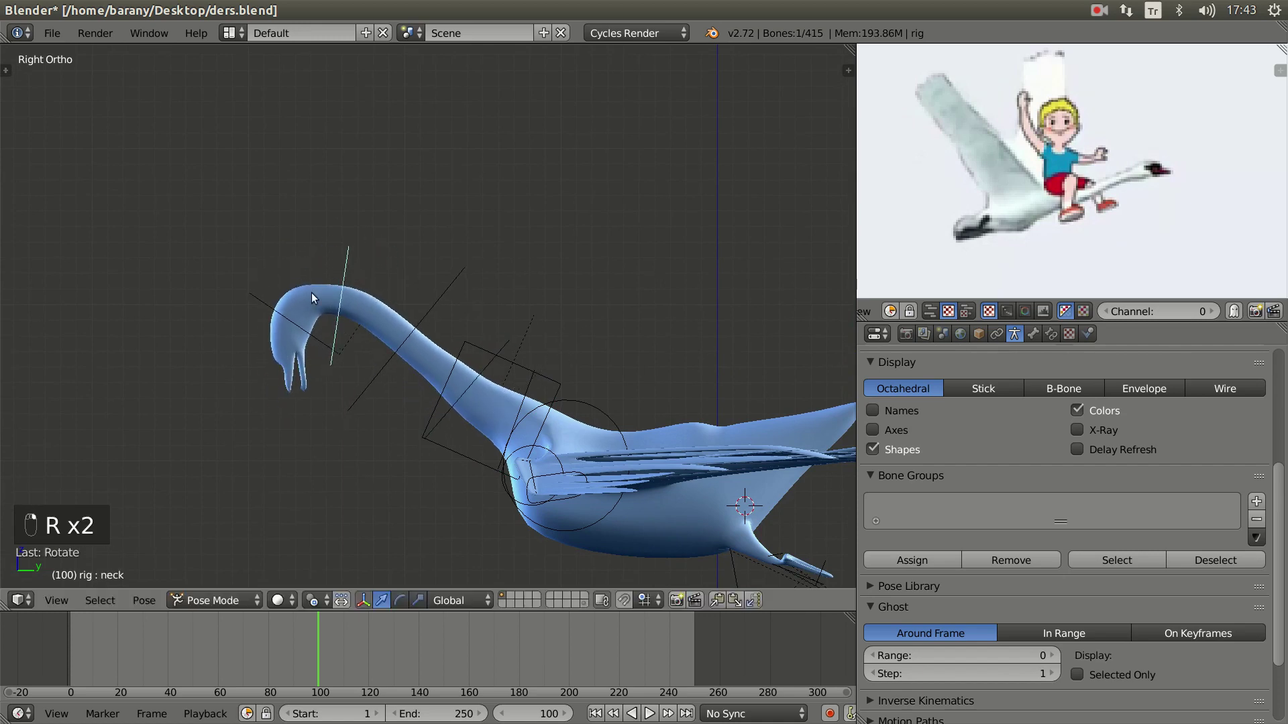
key(r)
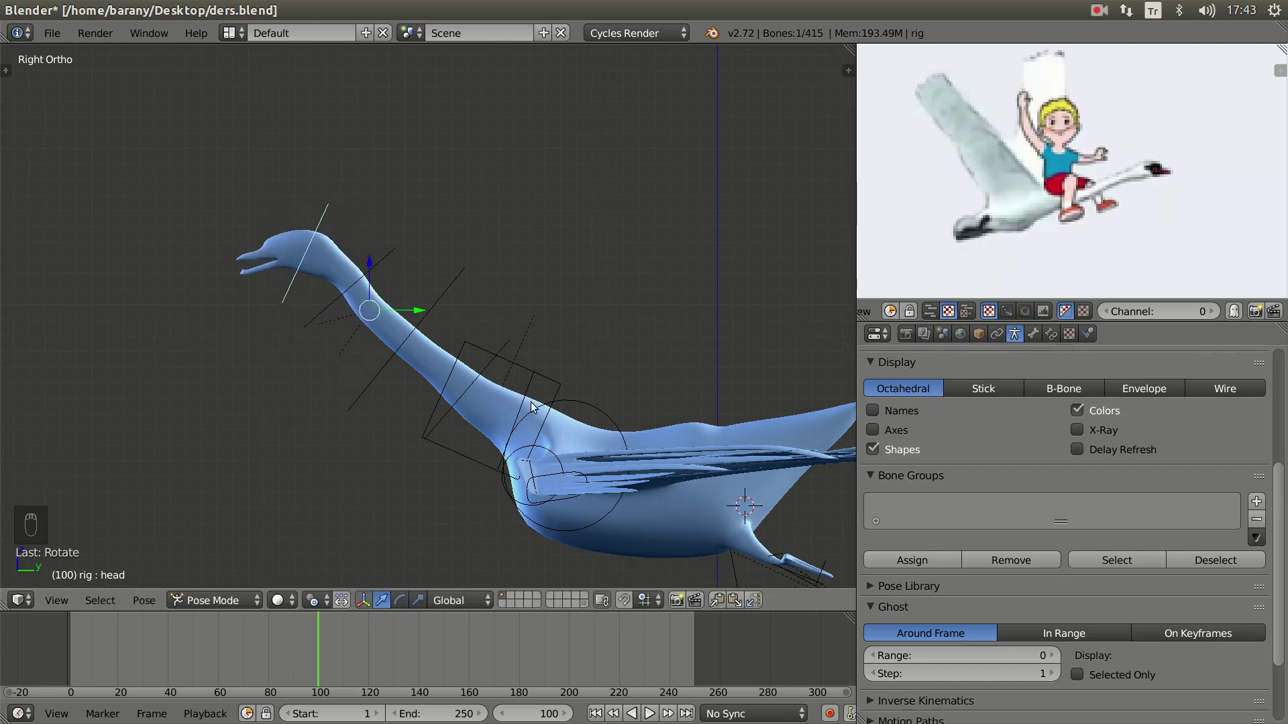
key(r)
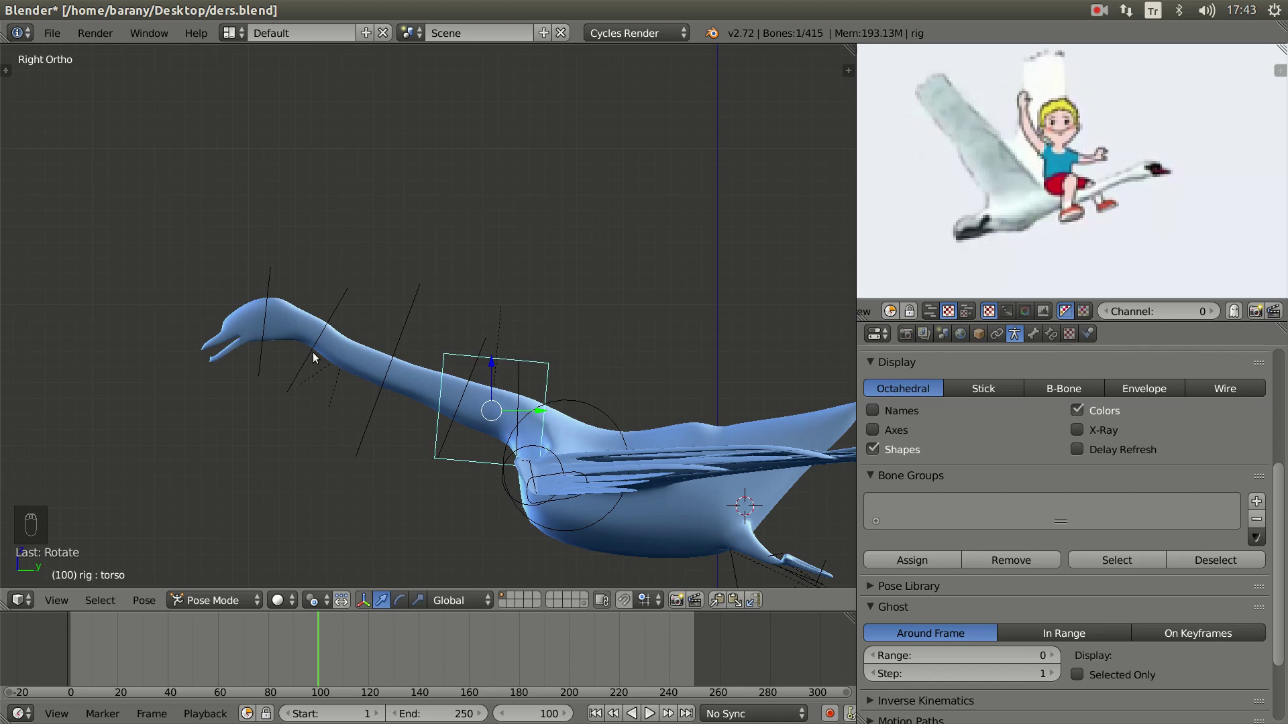
drag(309, 368, 492, 352)
key(r)
right_click(257, 380)
key(r)
middle_click(381, 423)
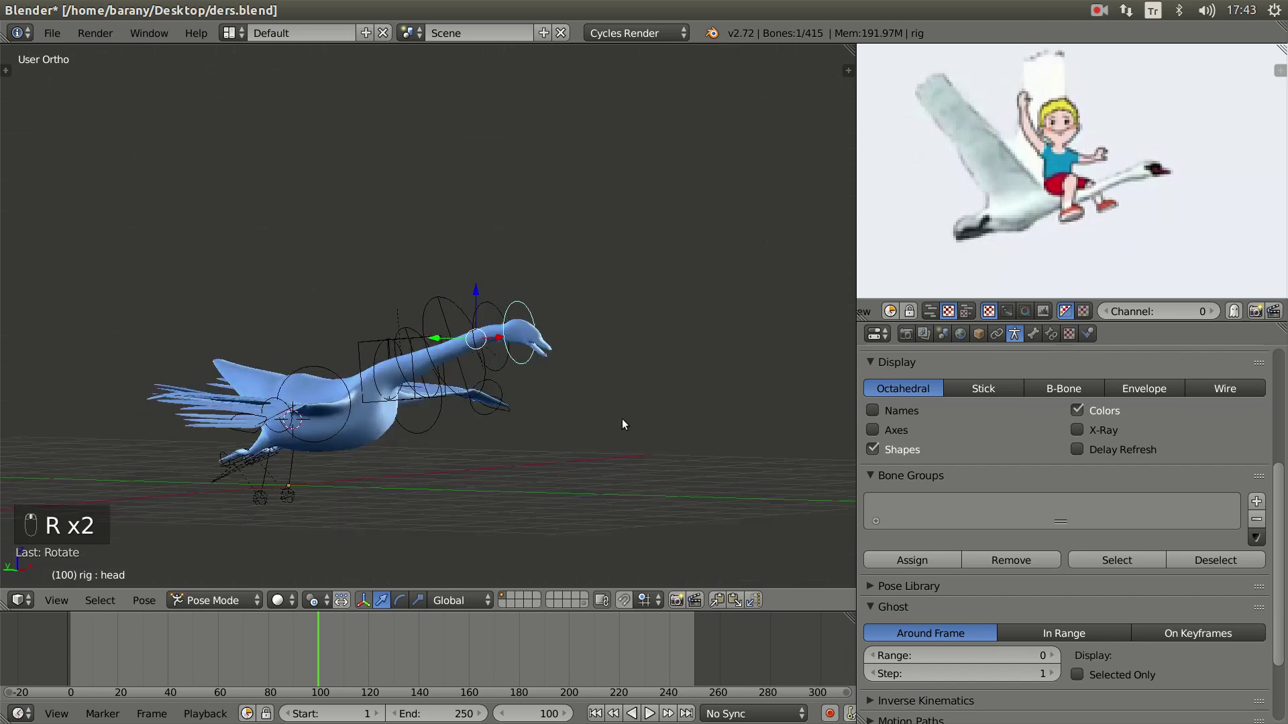
- Orbit around the posed swan, then view its outstretched flight pose through the scene camera
key(KP_0)
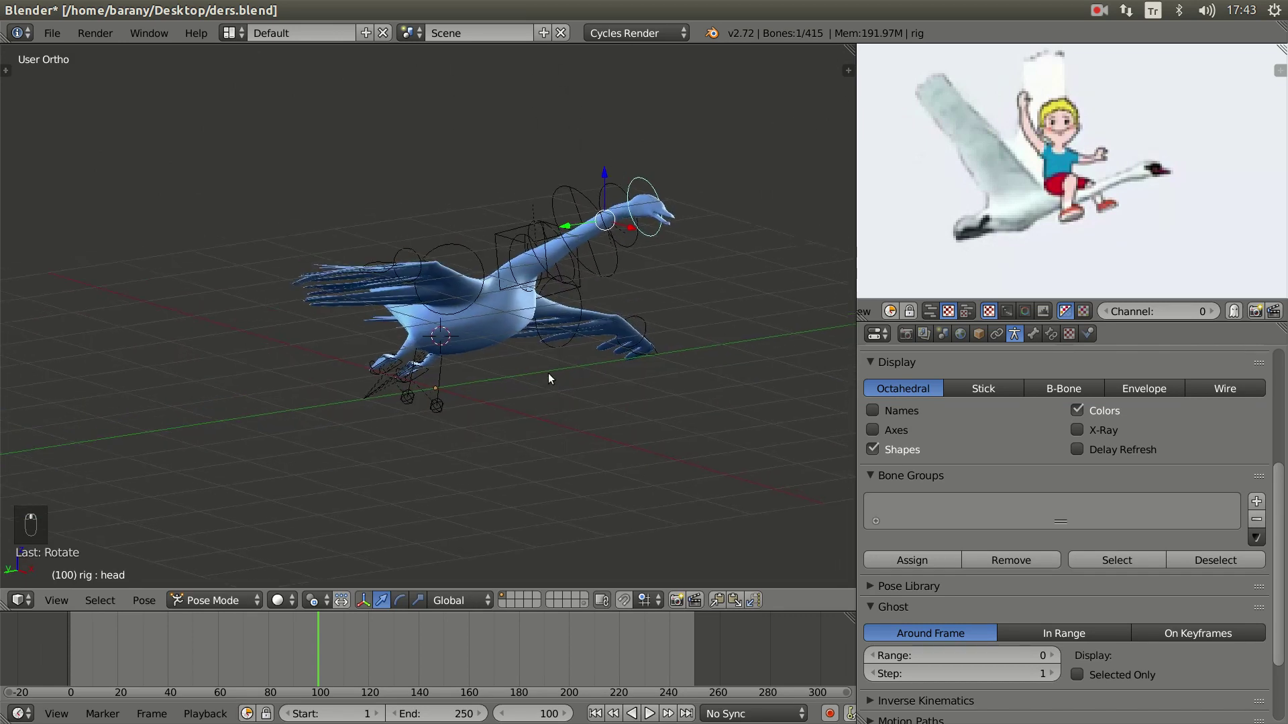
key(r)
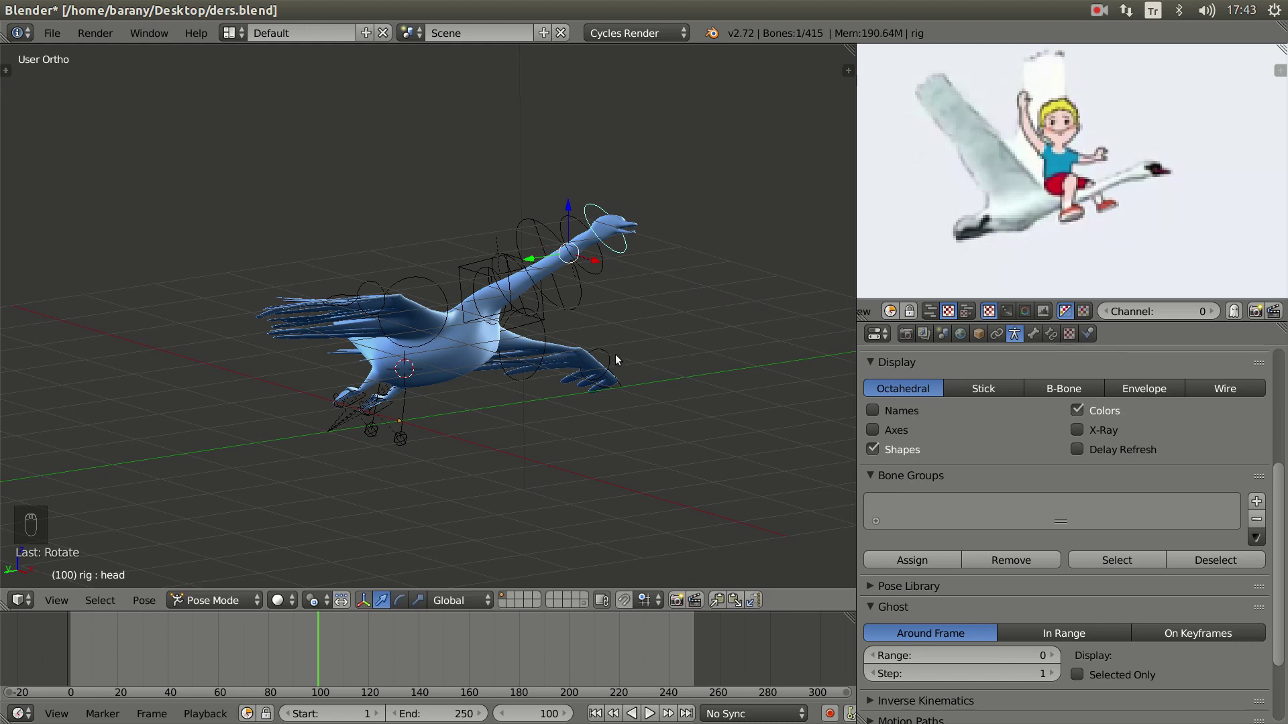
drag(564, 392, 530, 422)
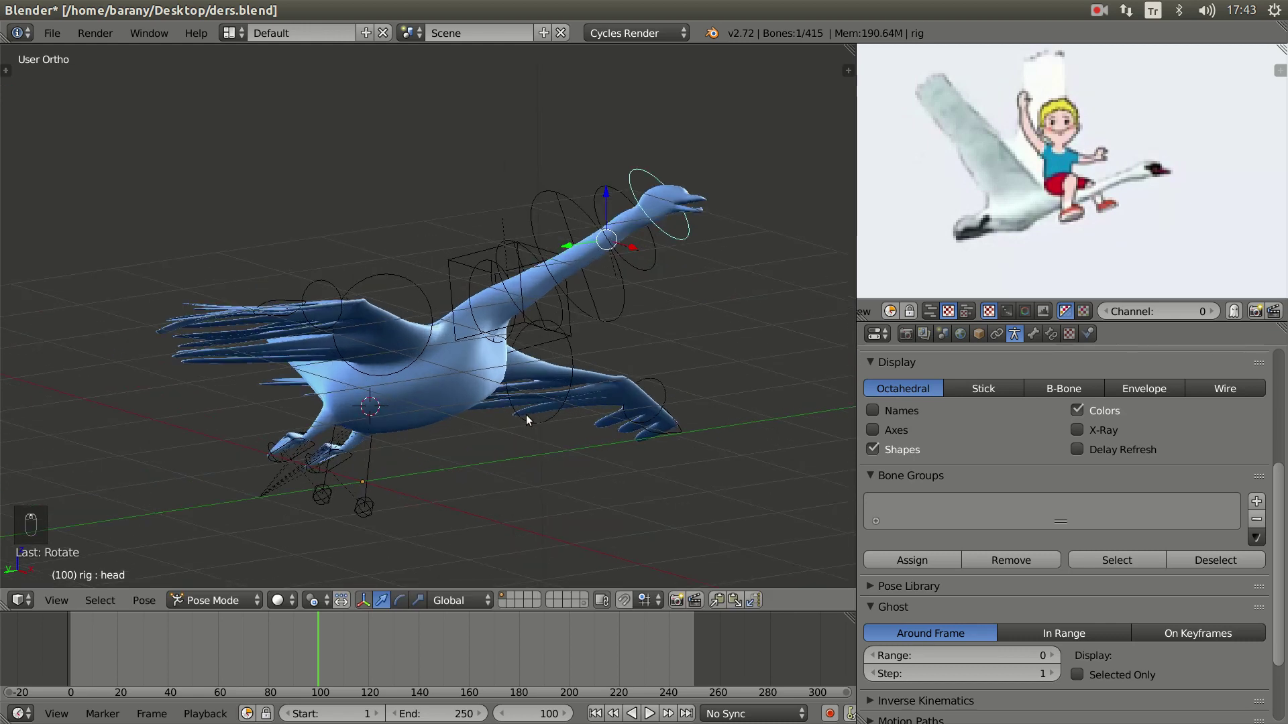
drag(530, 422, 556, 376)
click(556, 377)
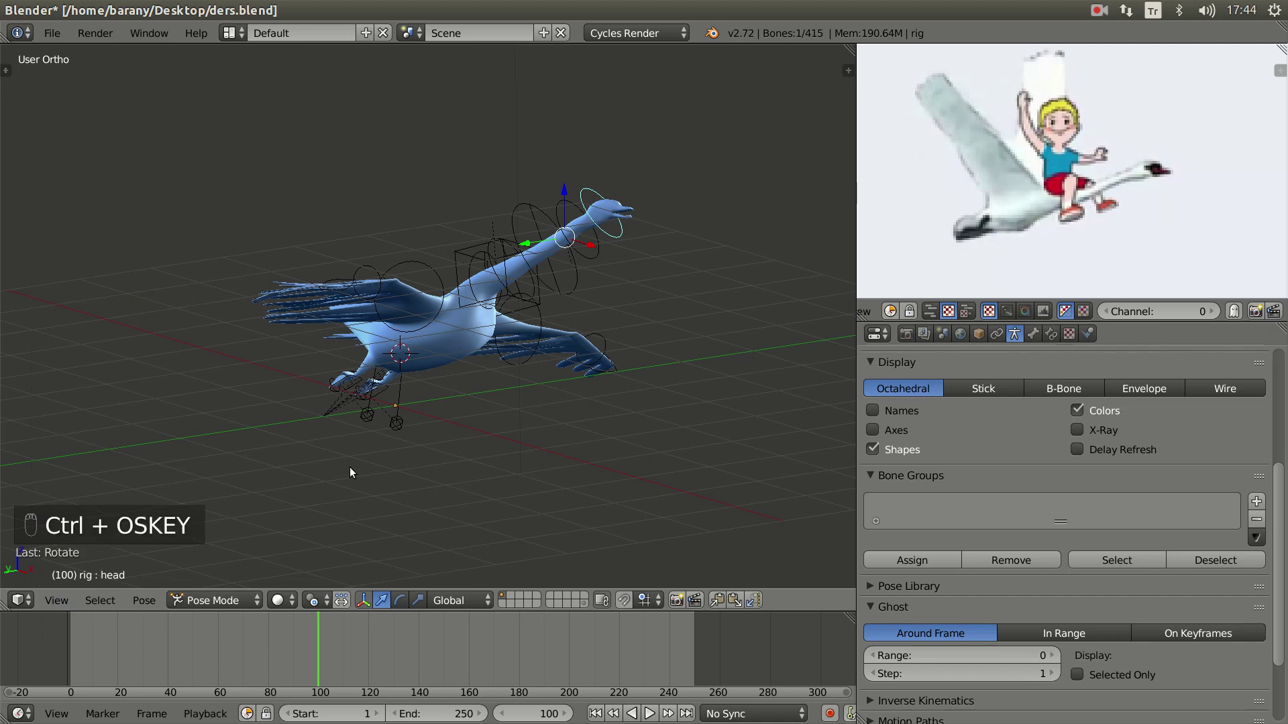
key(ctrl+super+KP_0)
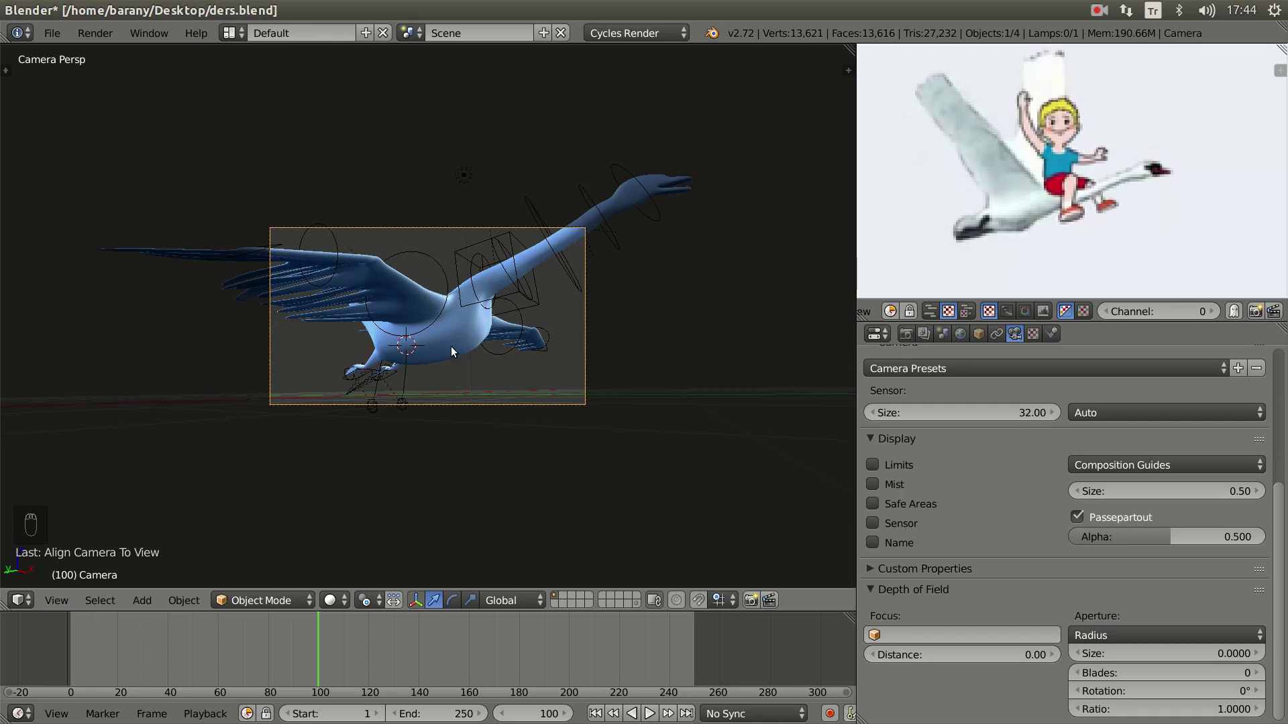
key(g)
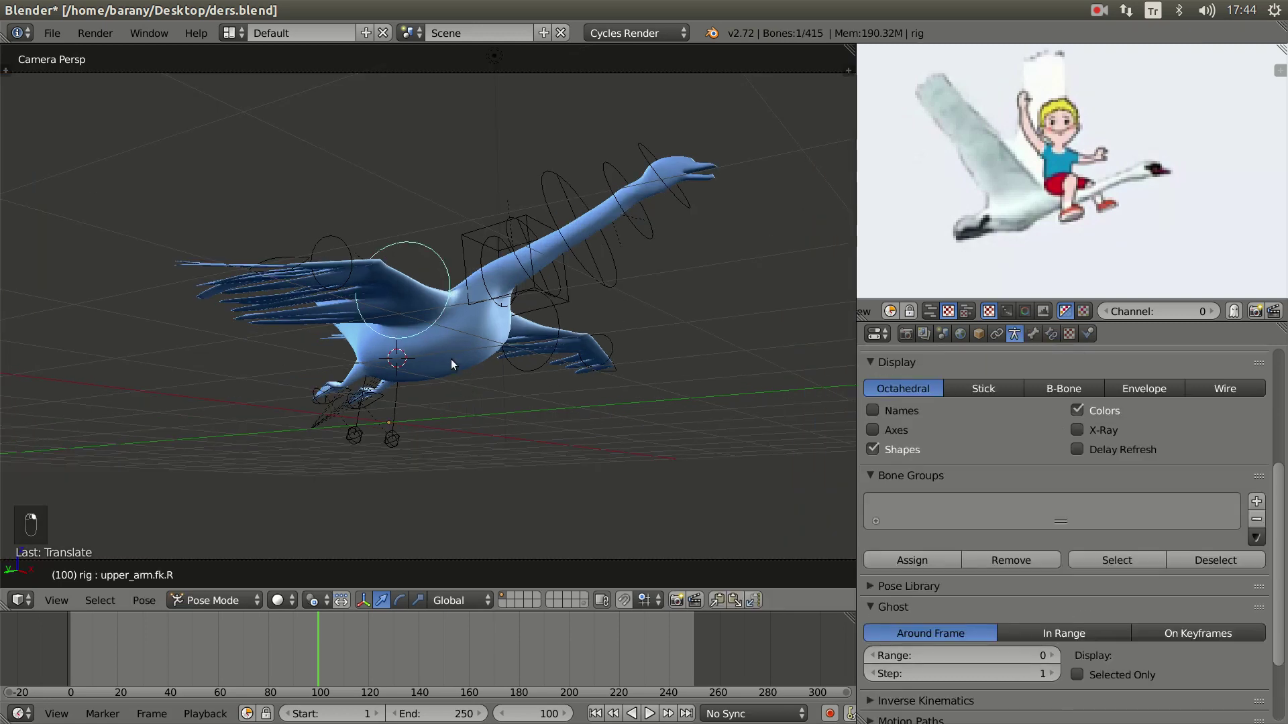
- Rotate the far wing control upward, checking in front and camera views, until the wing shows above the body
key(r)
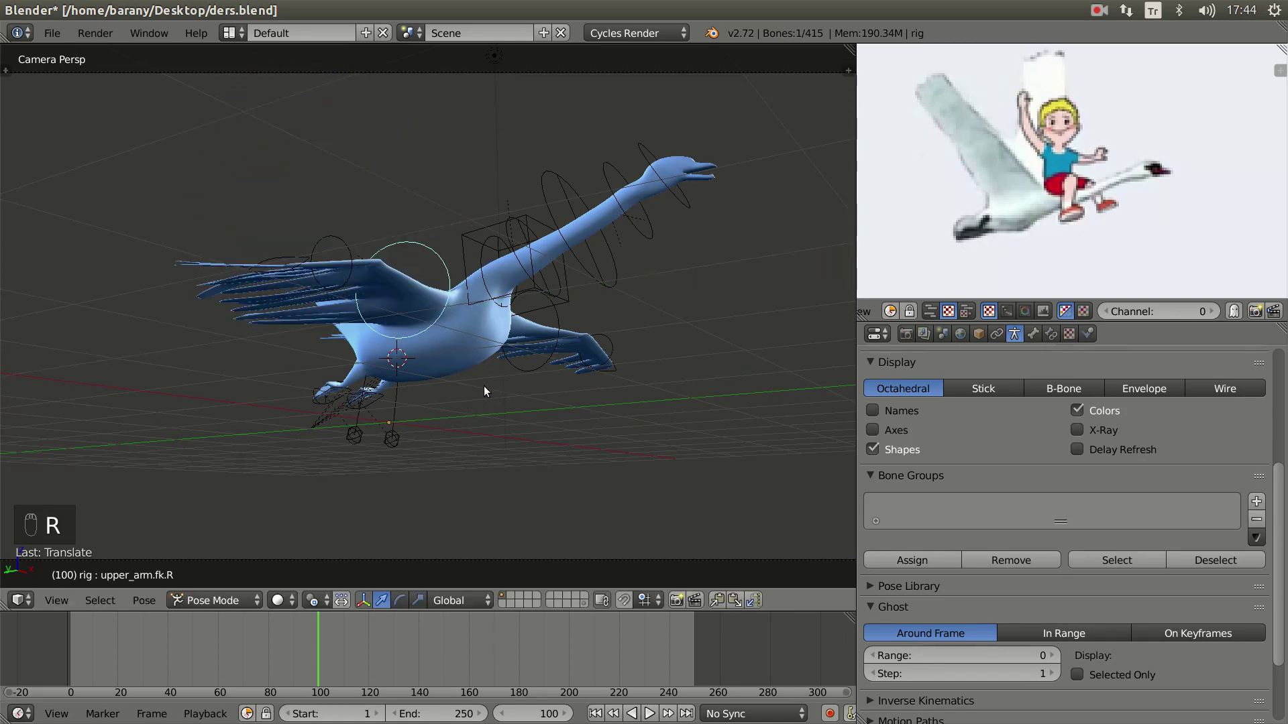
key(KP_1)
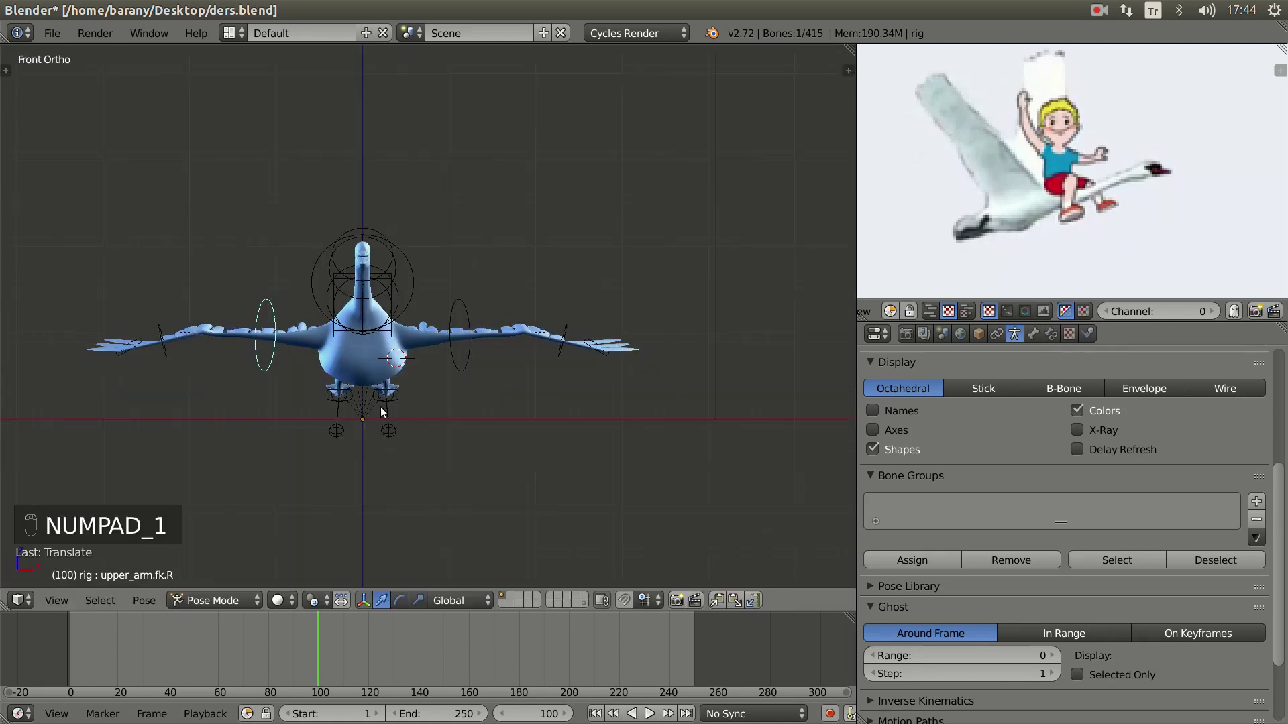
key(r)
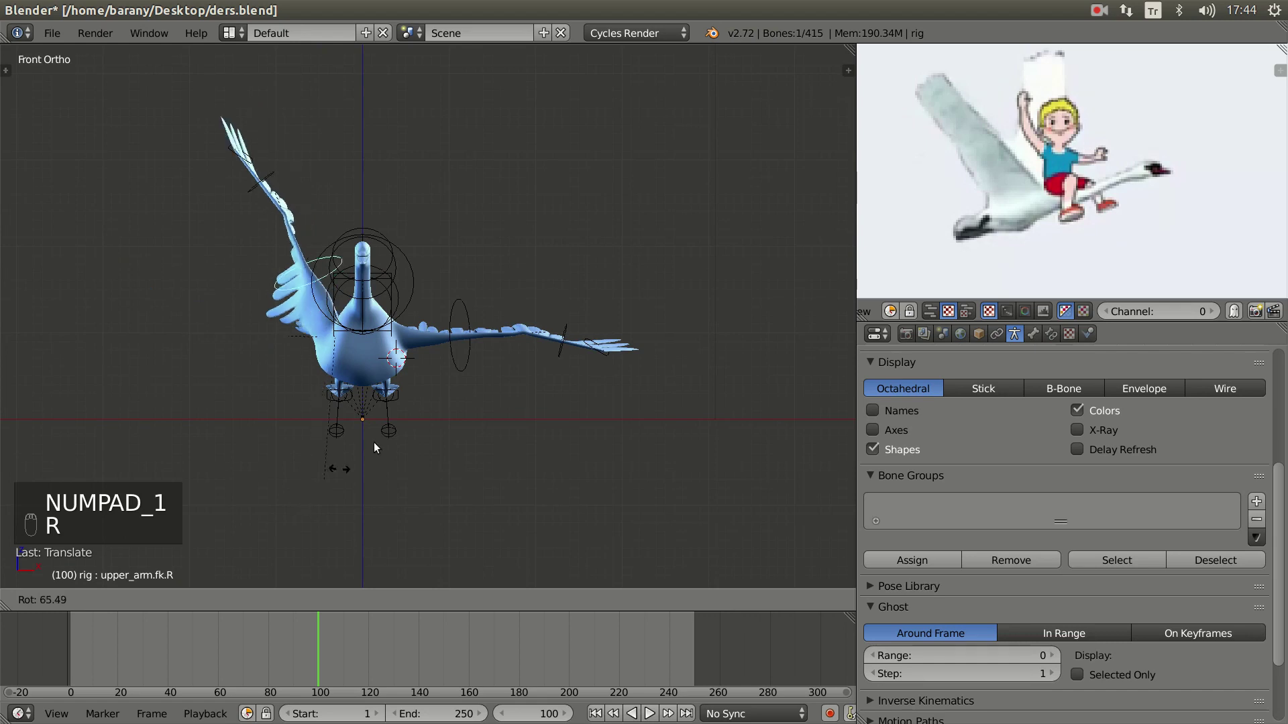
key(KP_0)
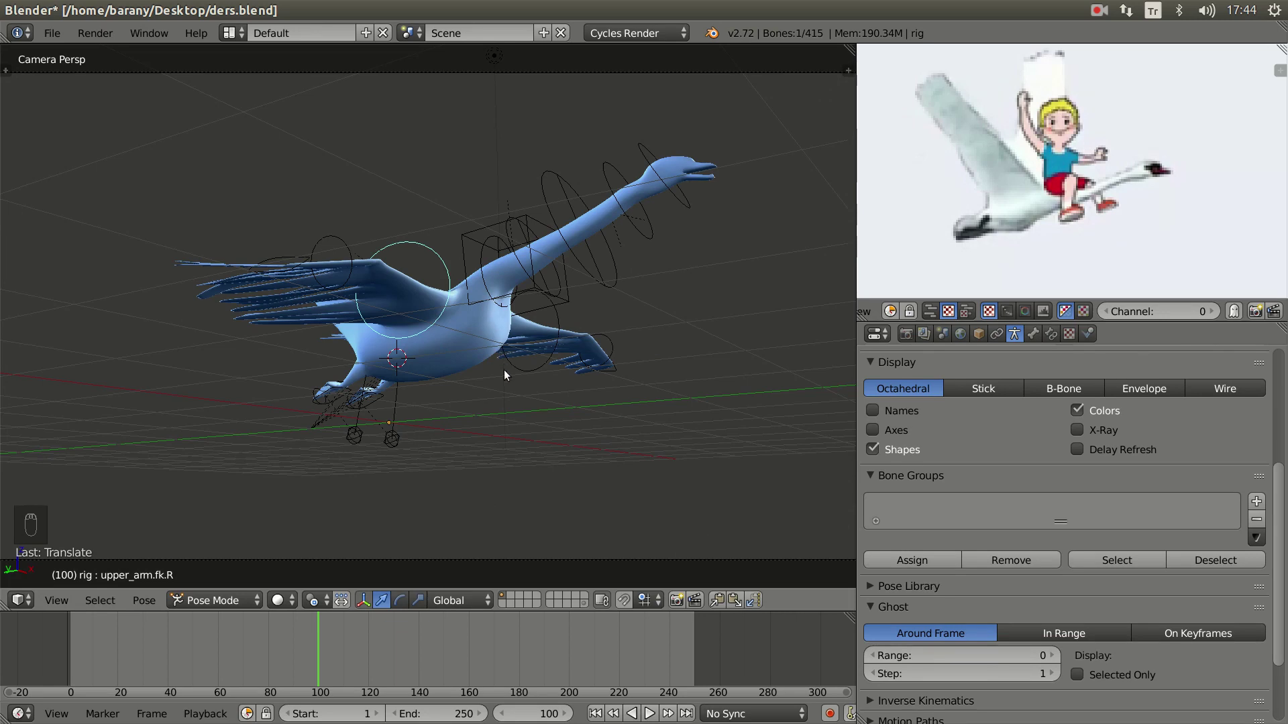
key(r)
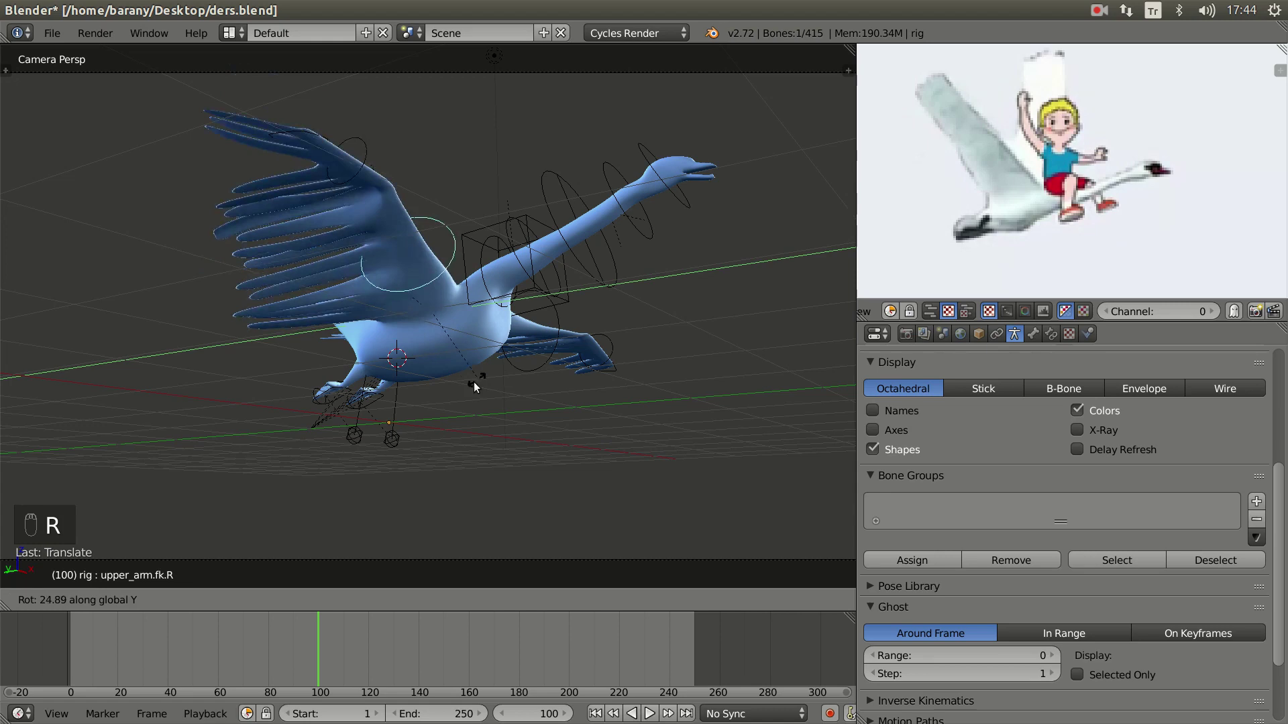
key(r)
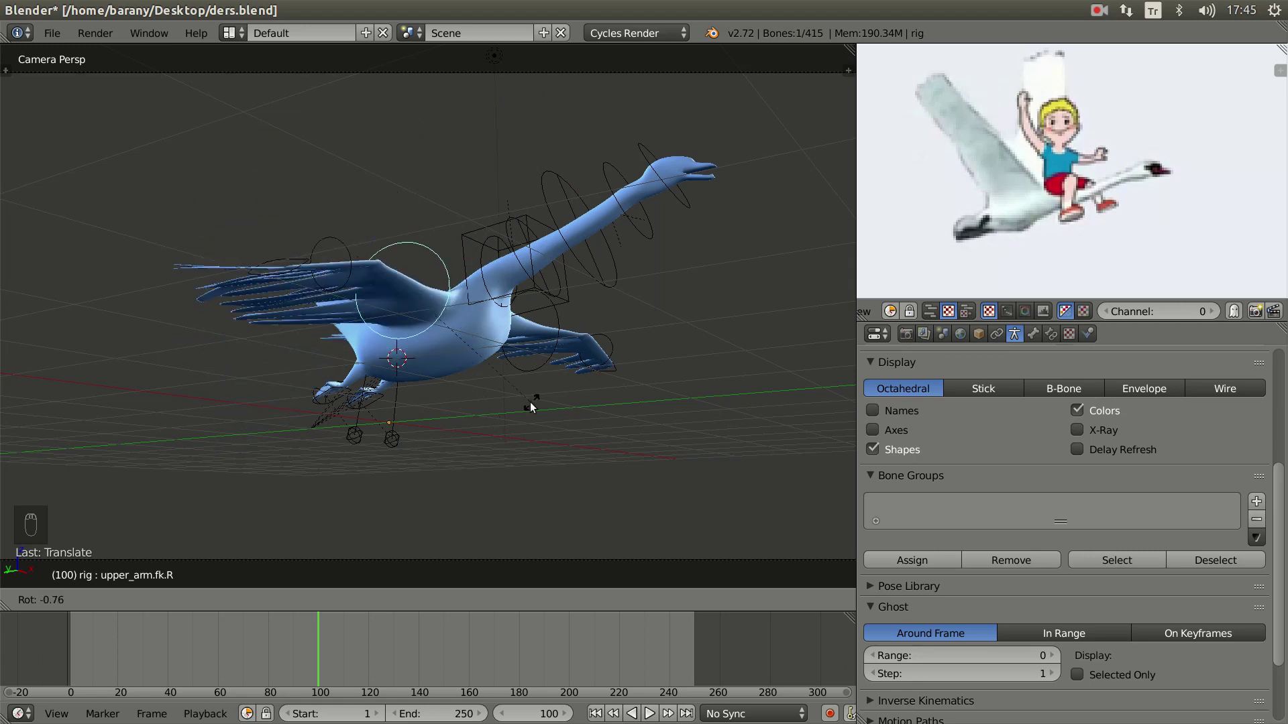
key(r)
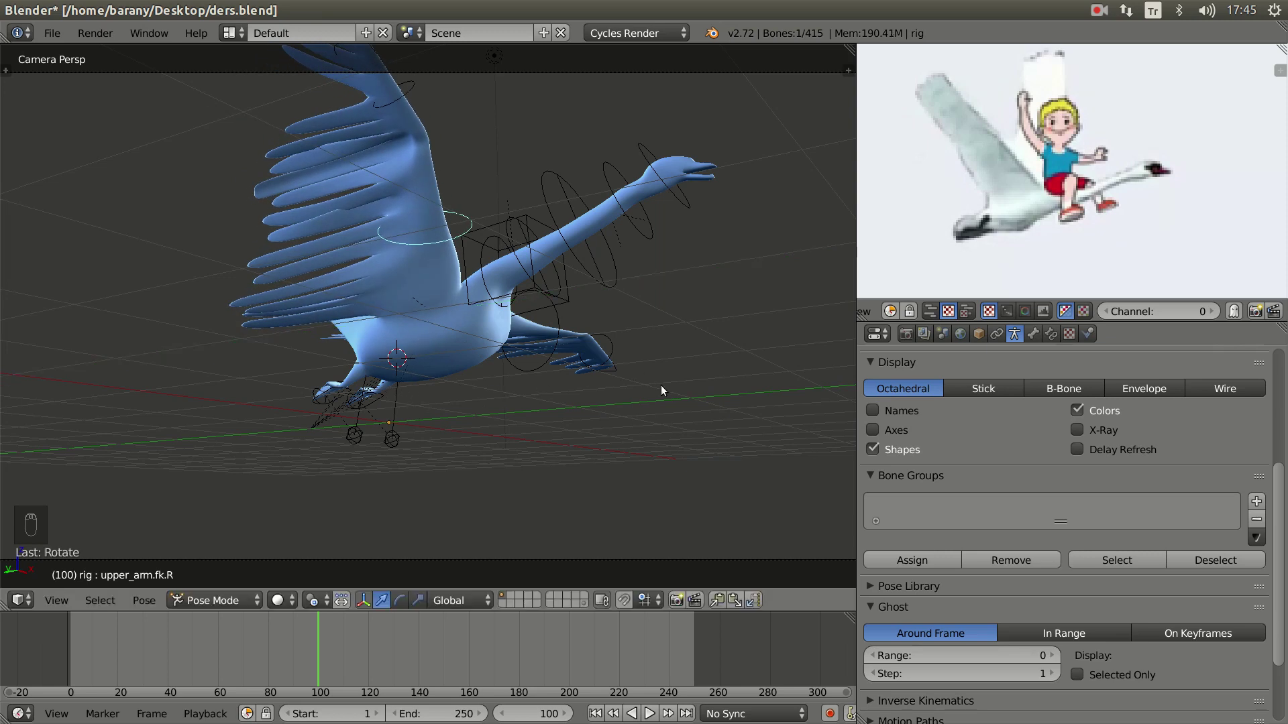
key(r)
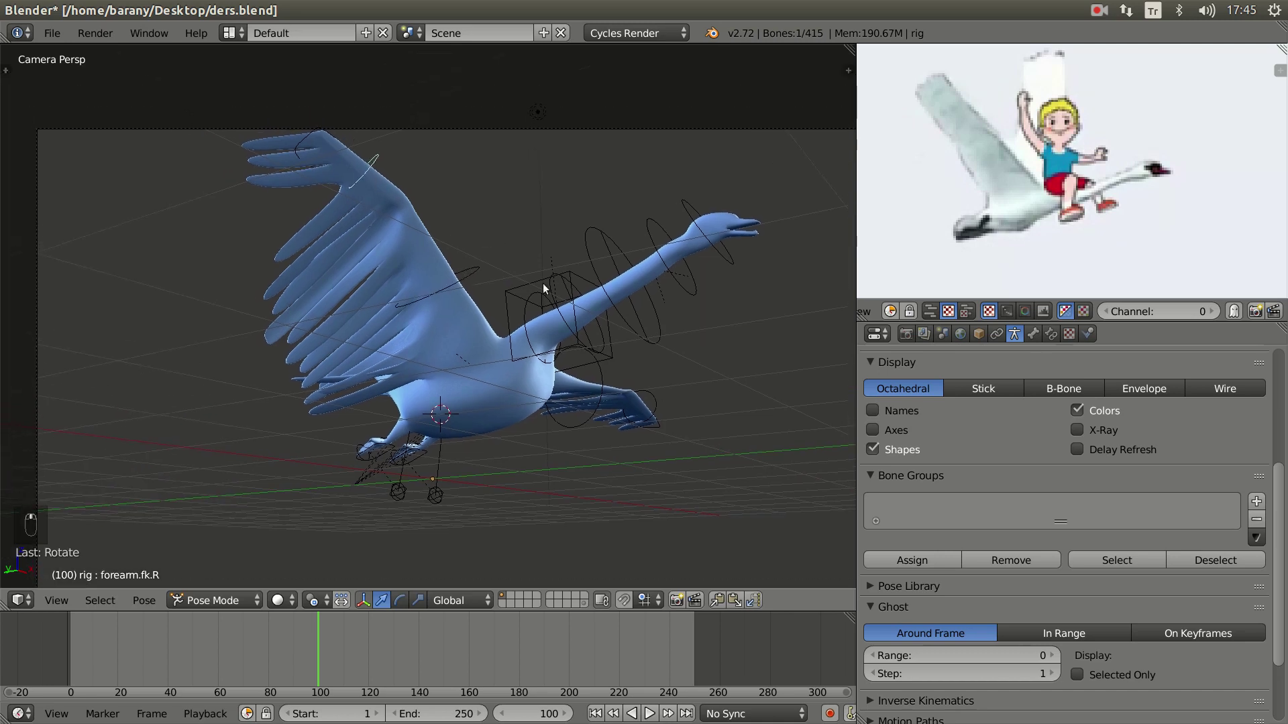
key(r)
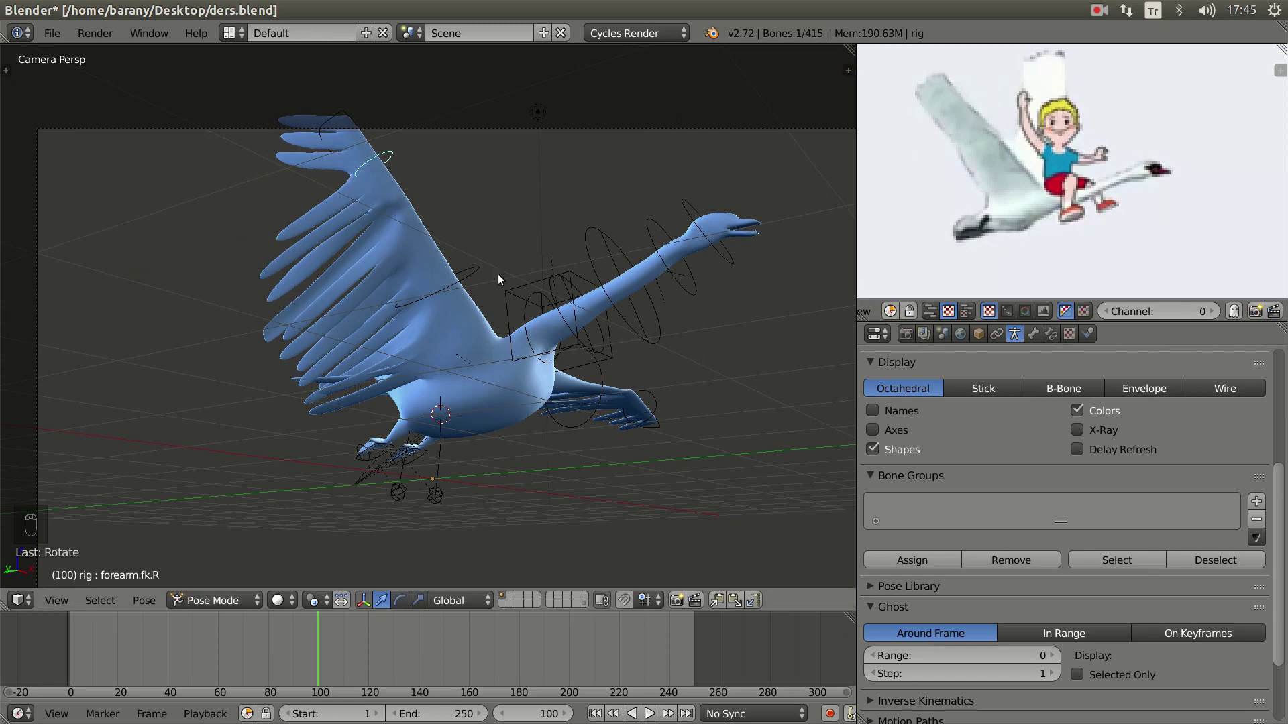
drag(473, 277, 719, 607)
- Confirm the wing pose, select the swan mesh and drag shapeKey_tail's value up to 1.000
click(719, 608)
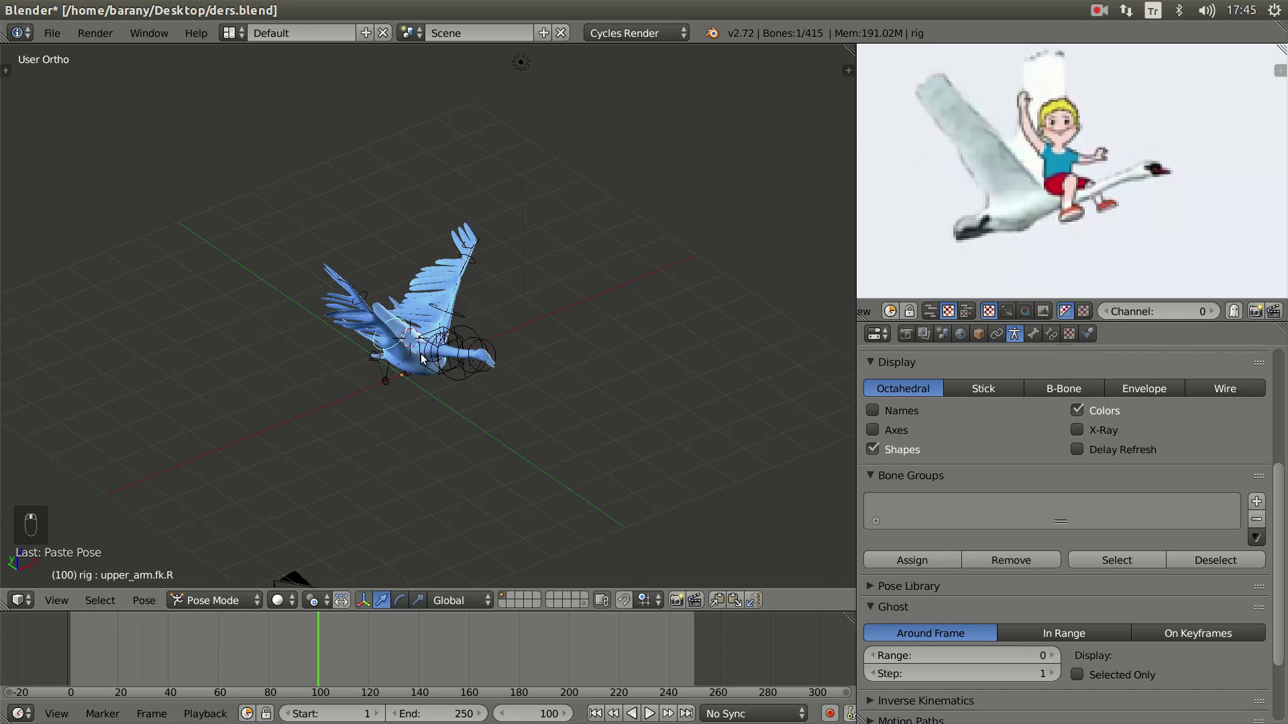
drag(298, 275, 717, 598)
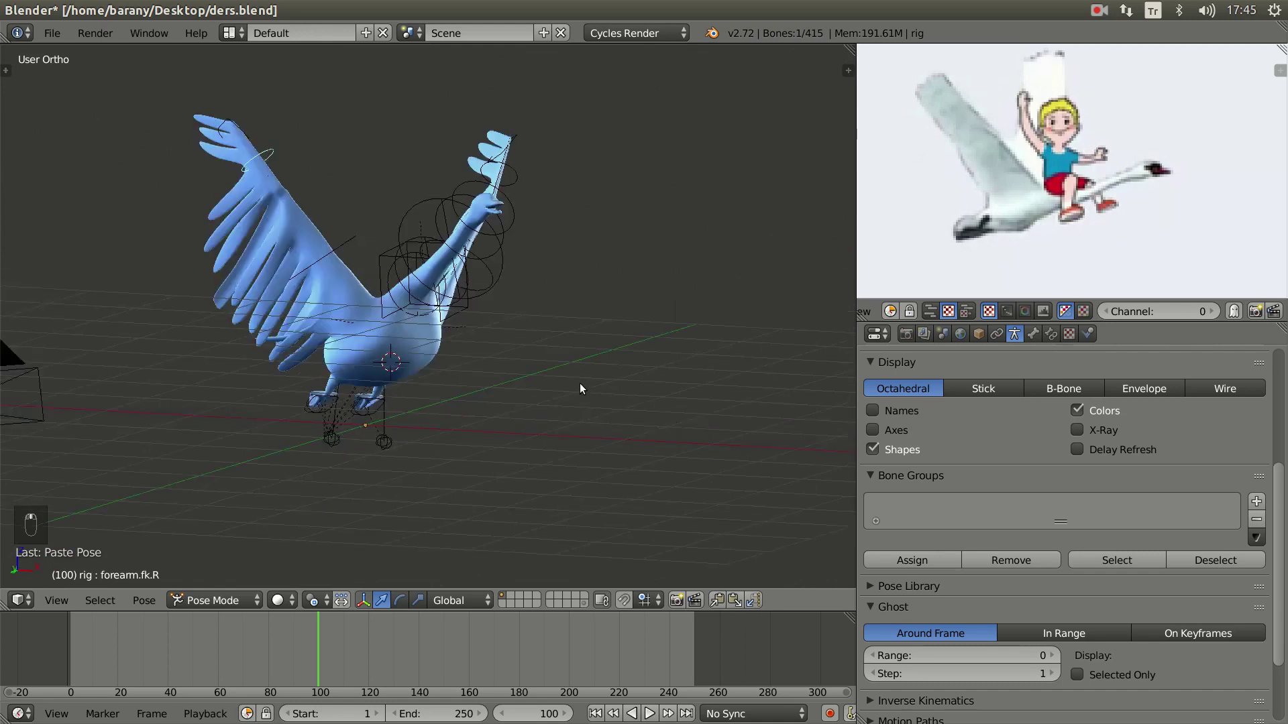
key(KP_0)
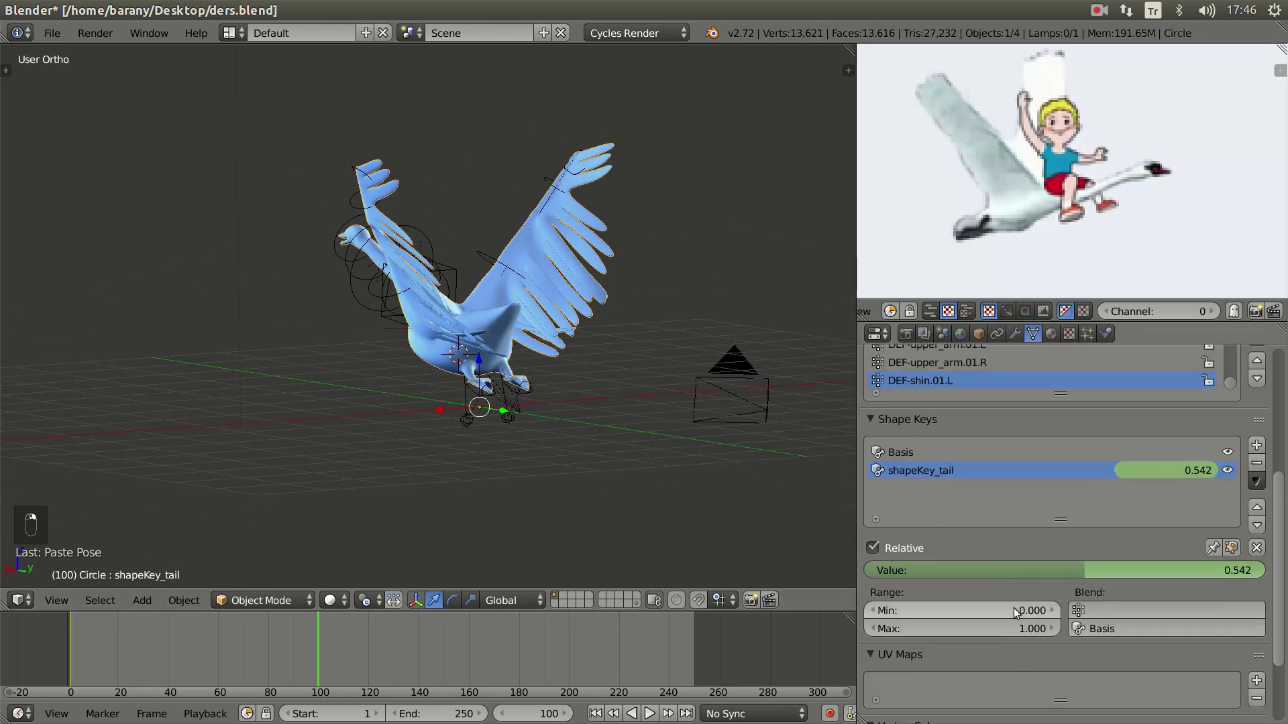
drag(1089, 525, 958, 552)
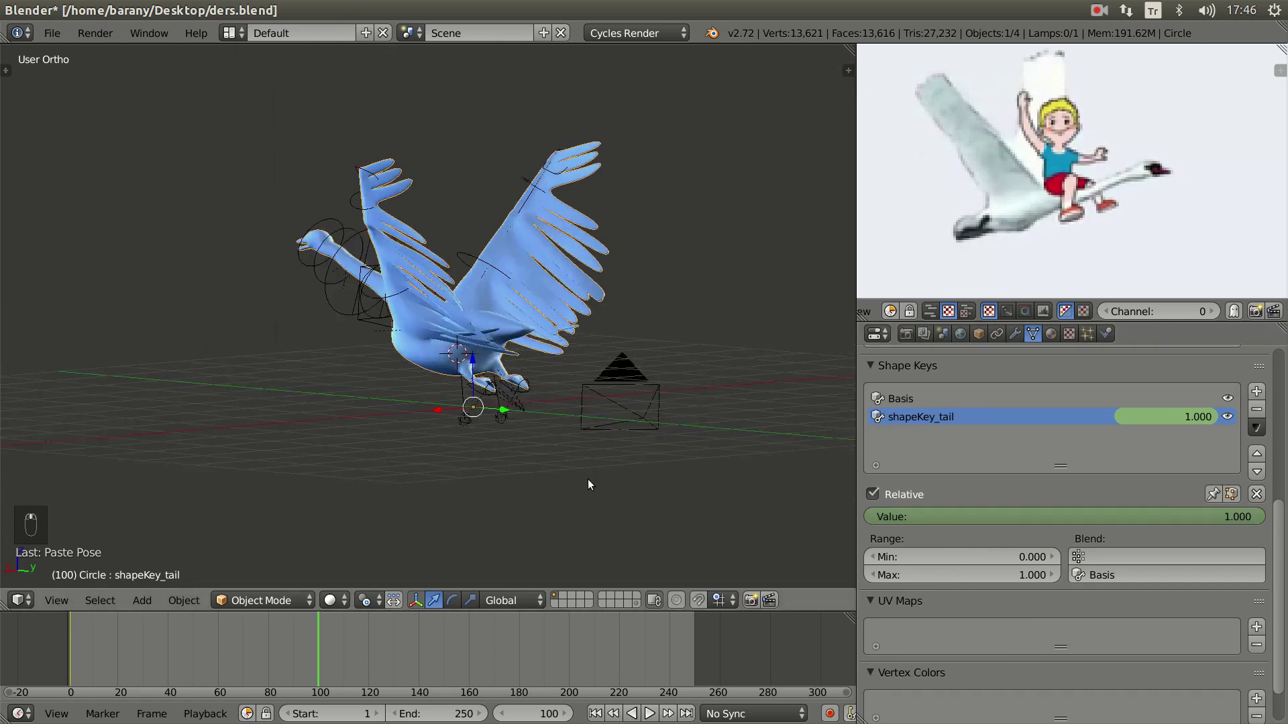
drag(542, 446, 520, 438)
- In side view rotate the foot IK bones backward so the legs tuck under the tail, orbiting to check
key(KP_3)
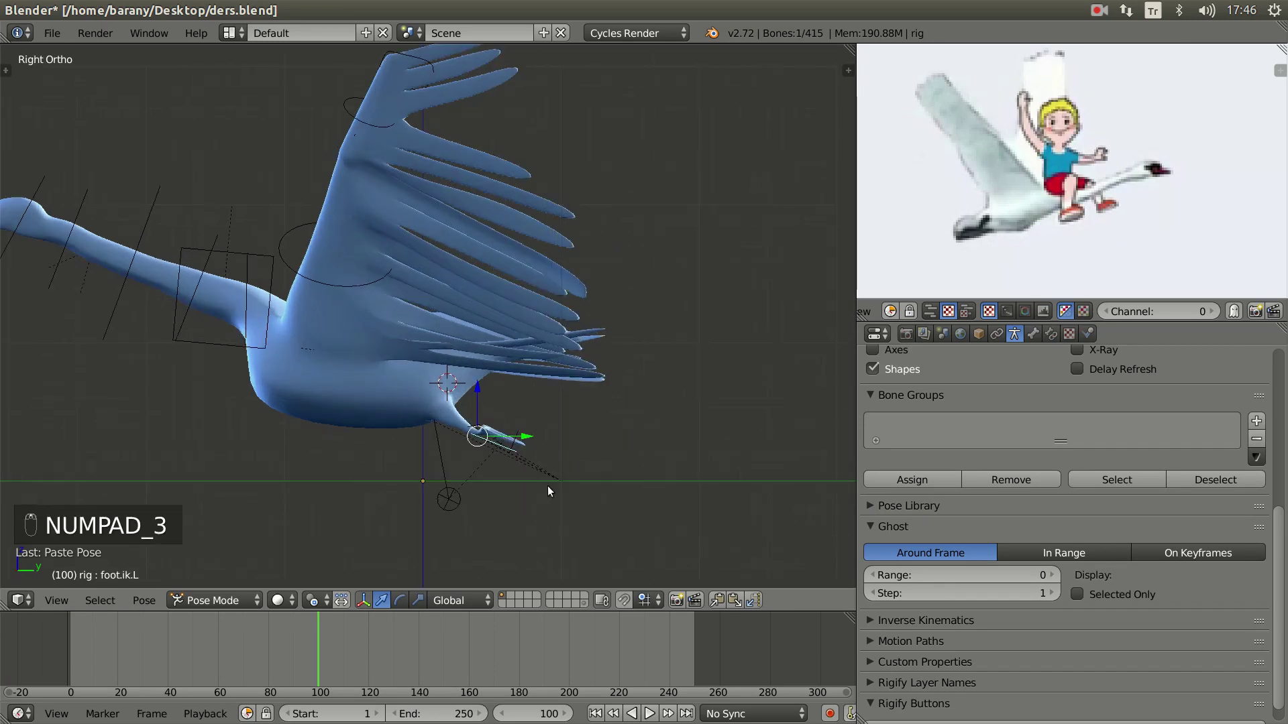
key(g)
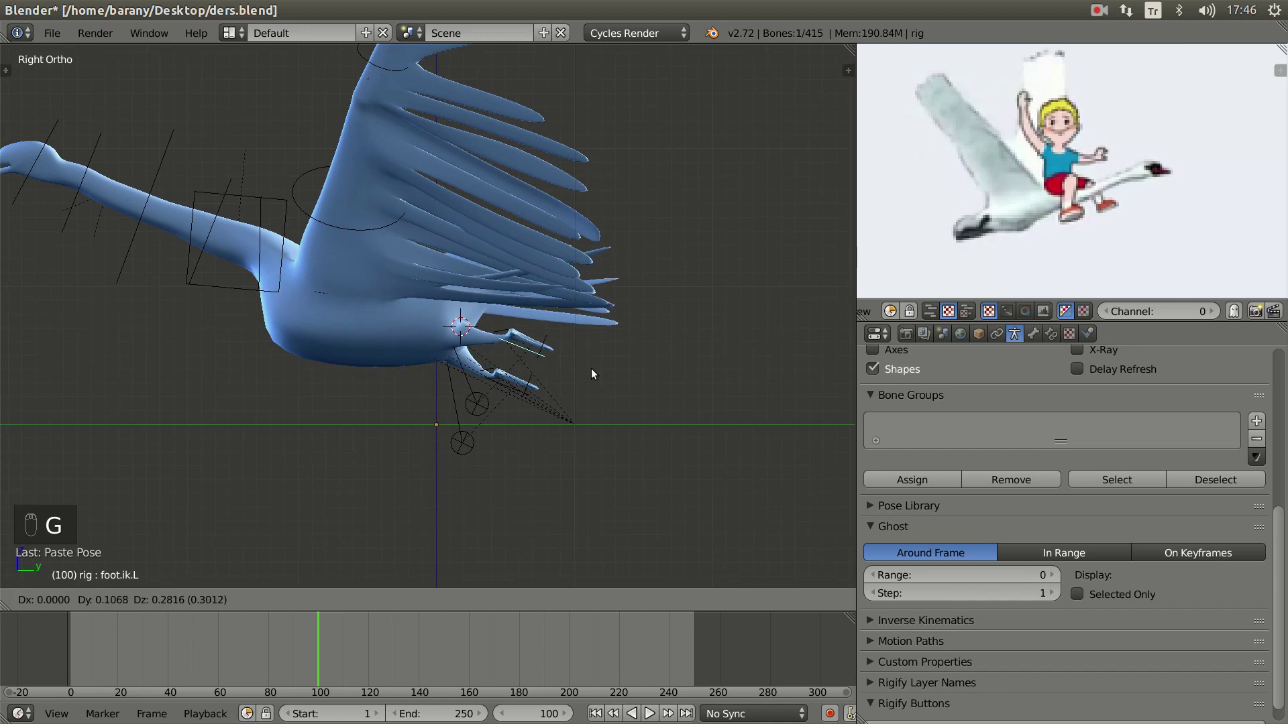
key(r)
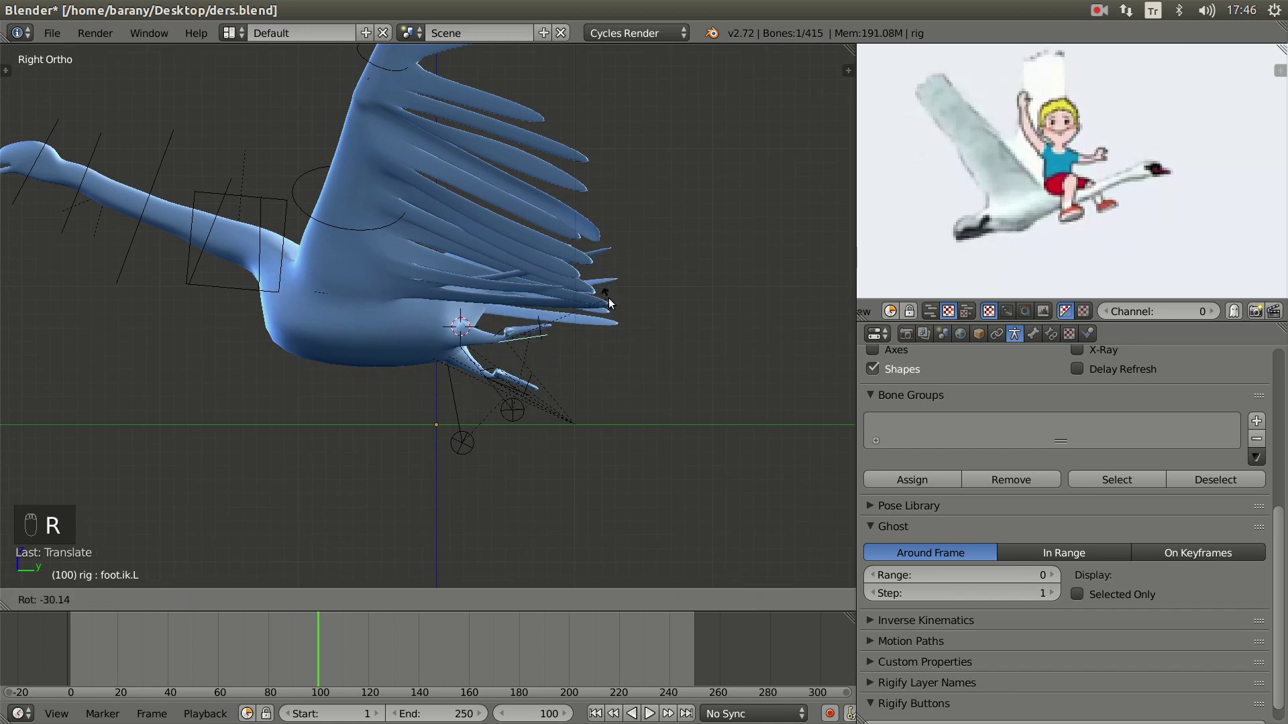
drag(527, 401, 717, 603)
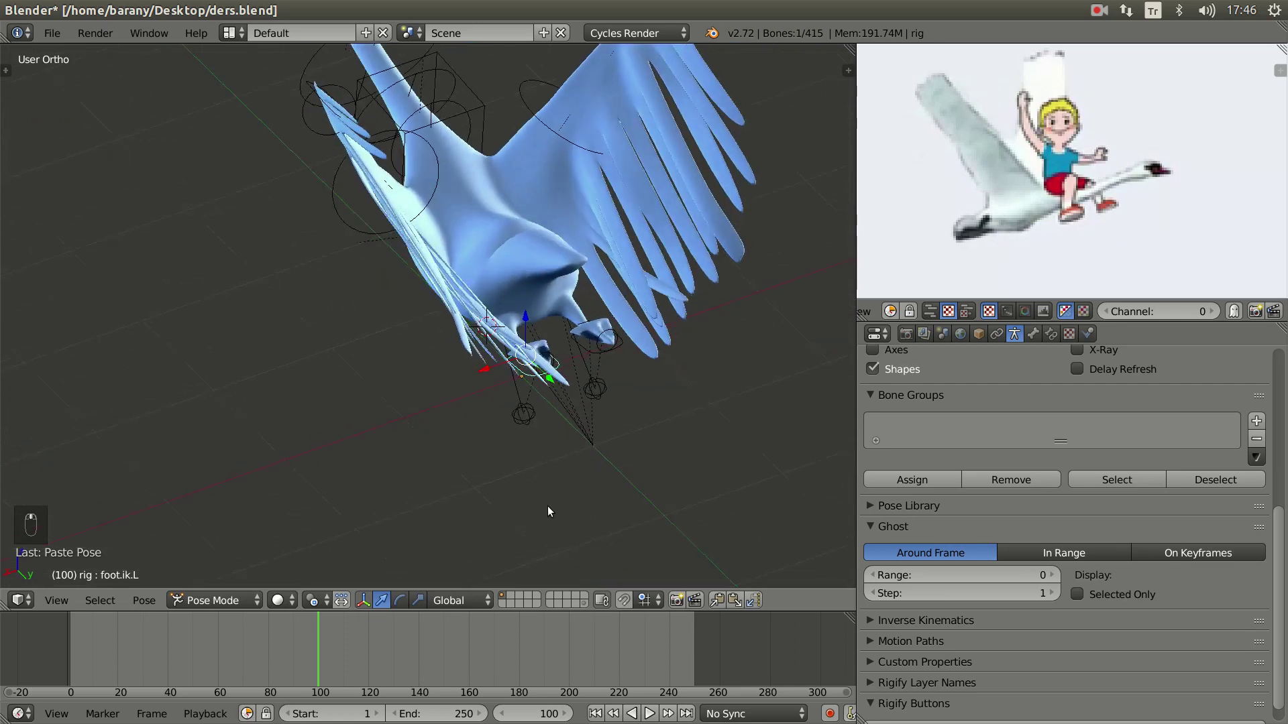
middle_click(480, 531)
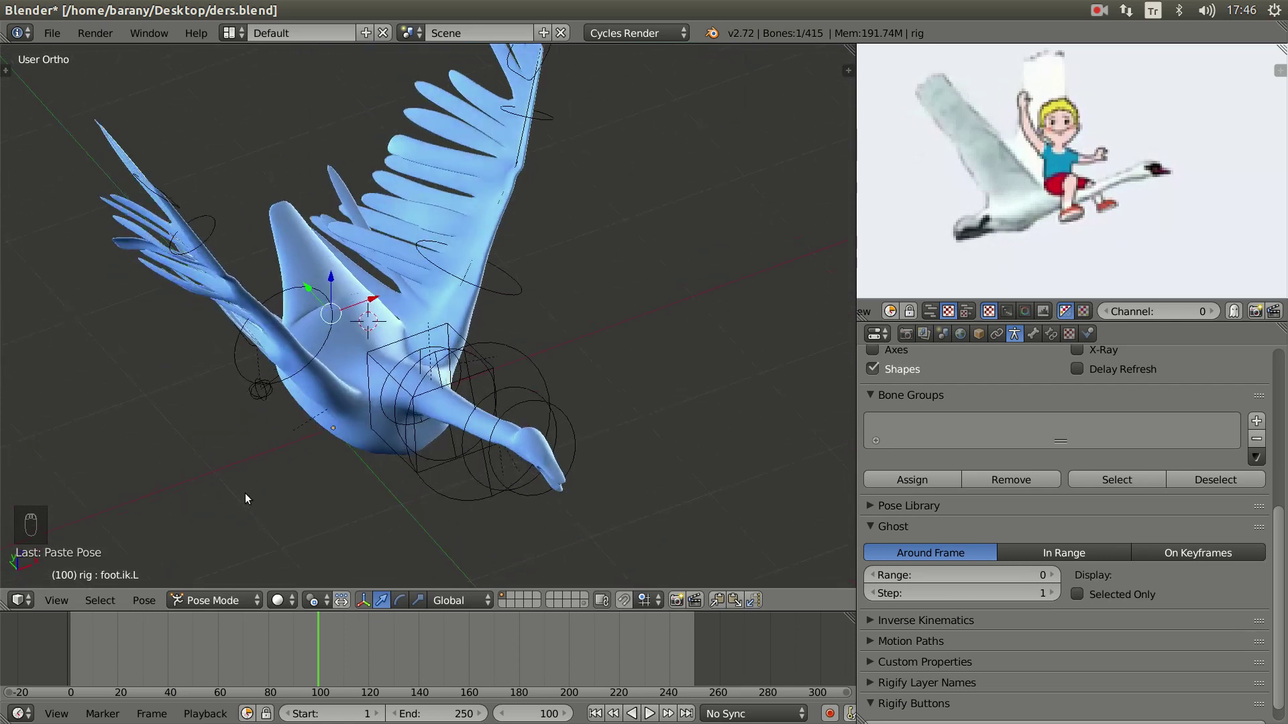
click(369, 355)
- From the camera view, keyframe the tail shape key value at frame 100 and return to the rig
key(KP_0)
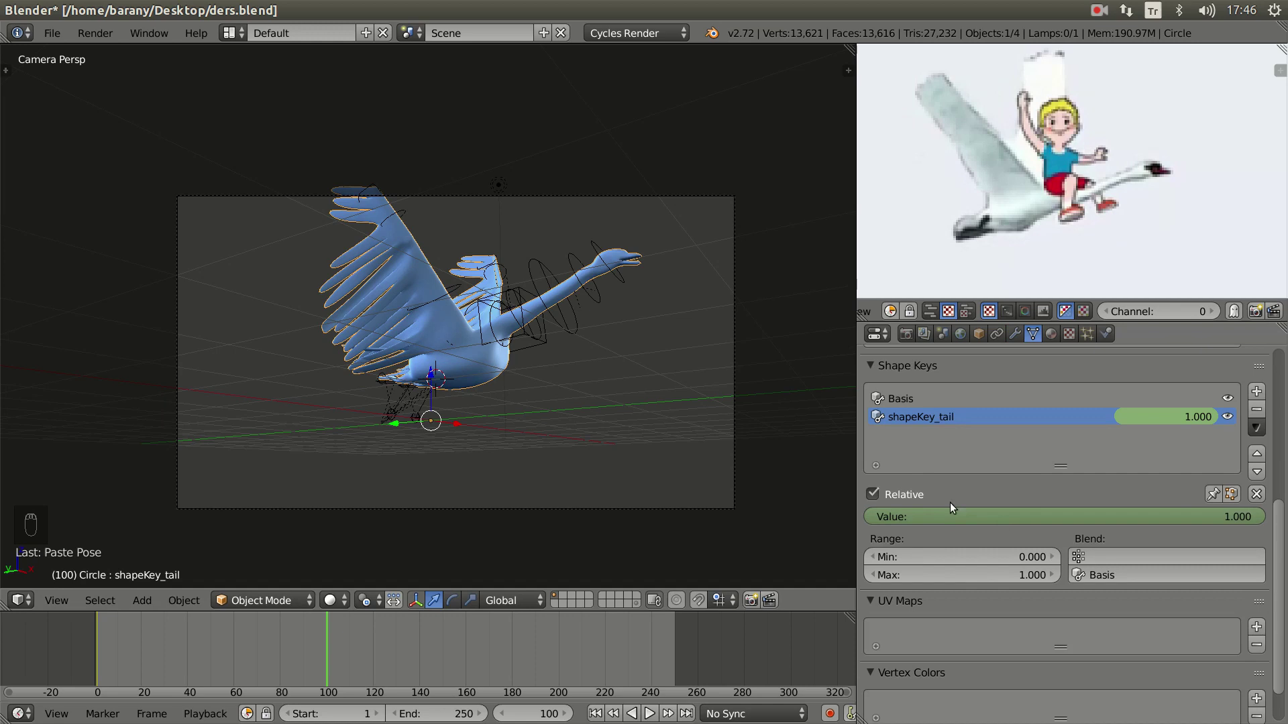
key(i)
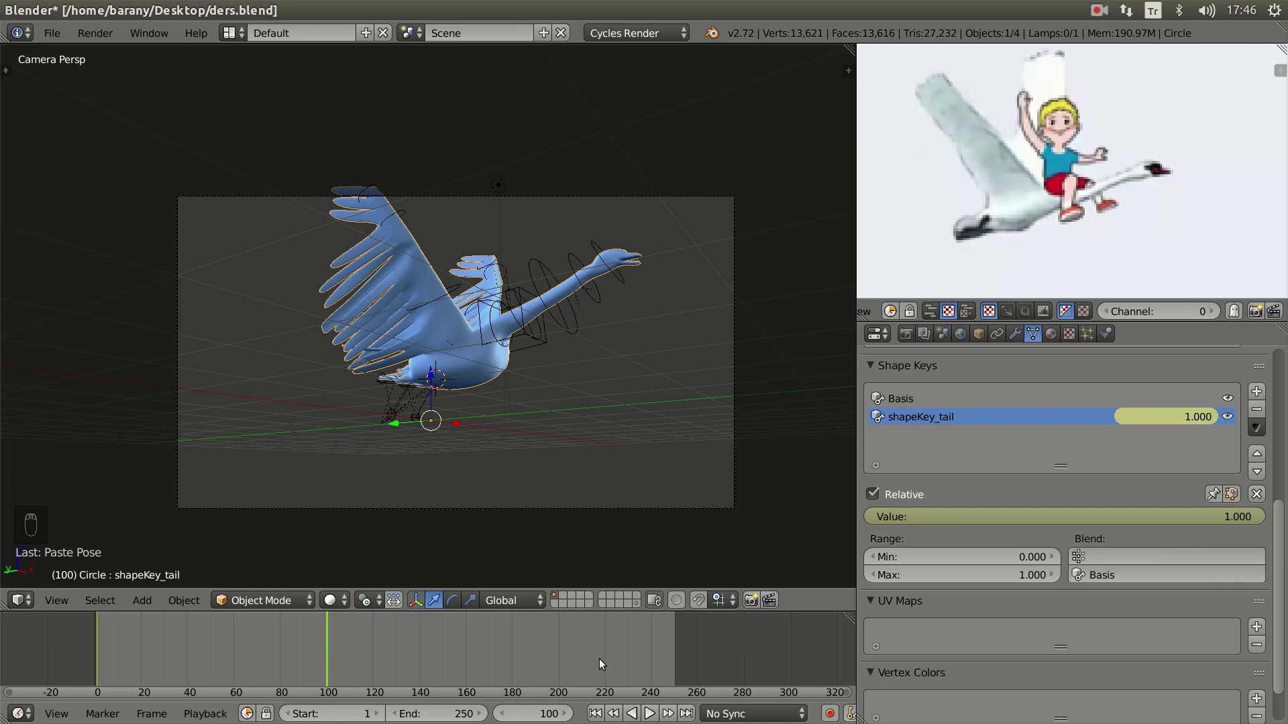
drag(548, 345, 638, 652)
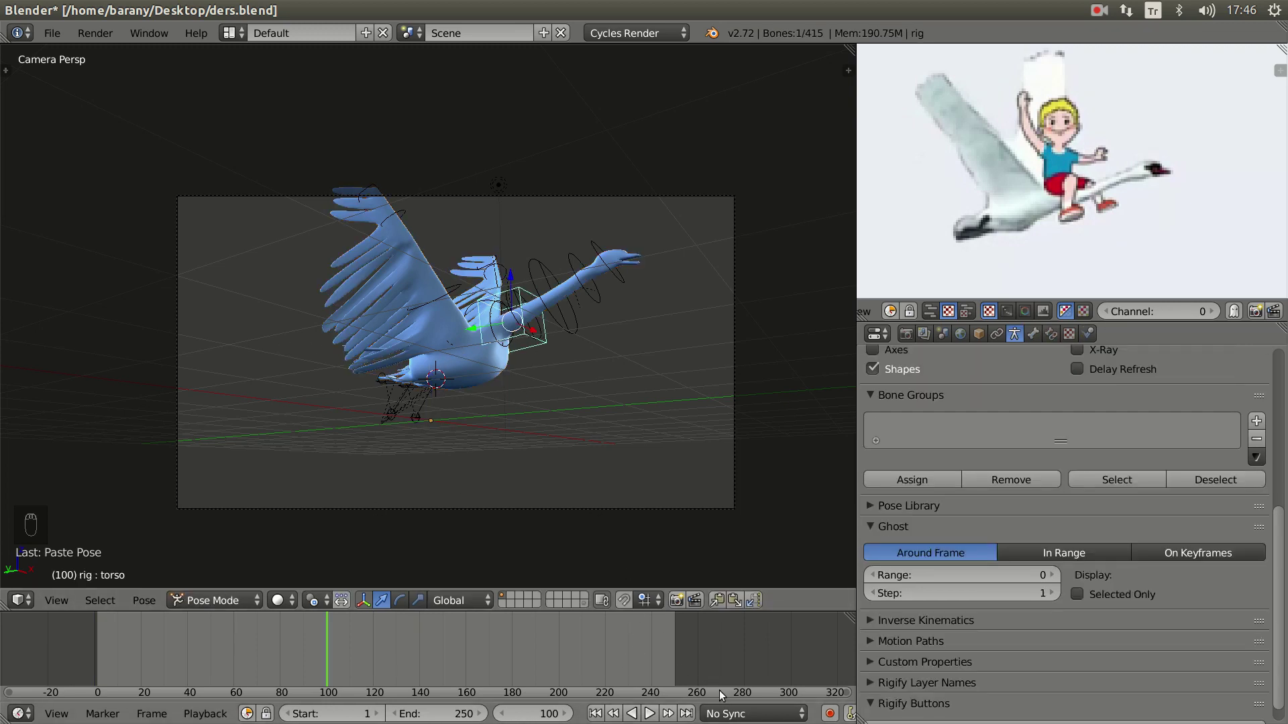
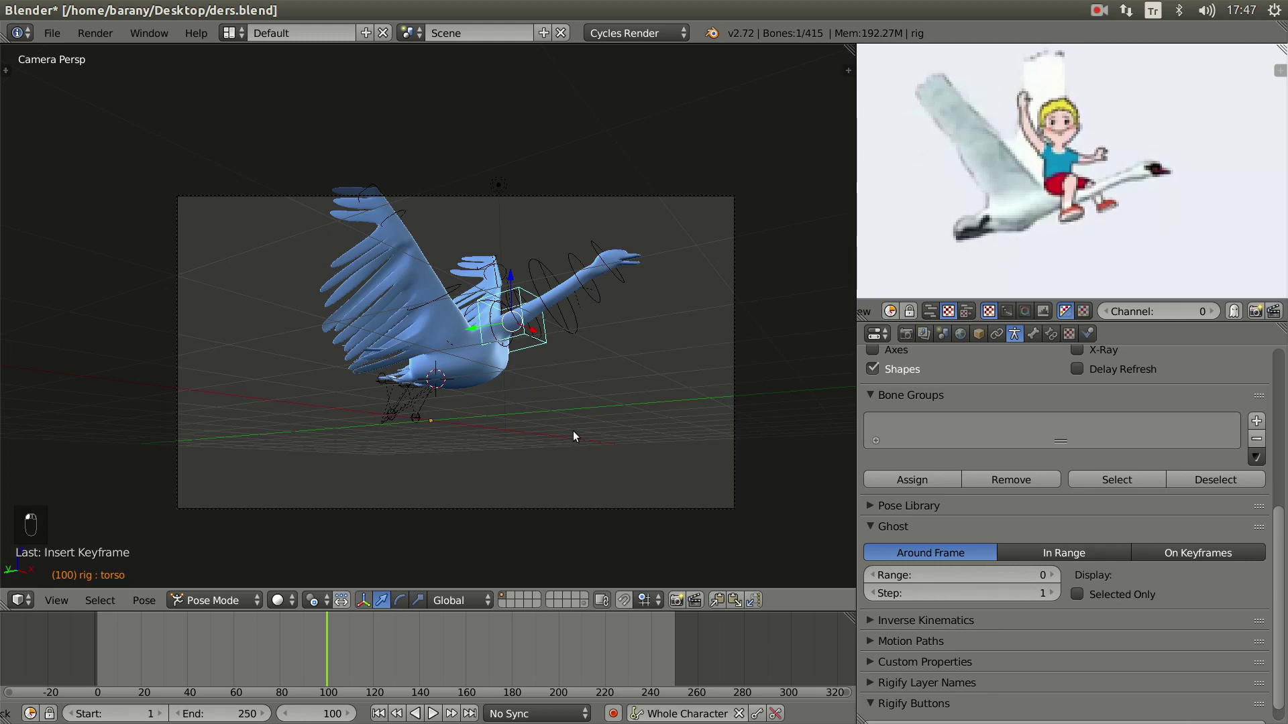
- Advance the reference to the downstroke, scrub to frame 160 and rotate both wing controls downward
drag(262, 649, 330, 652)
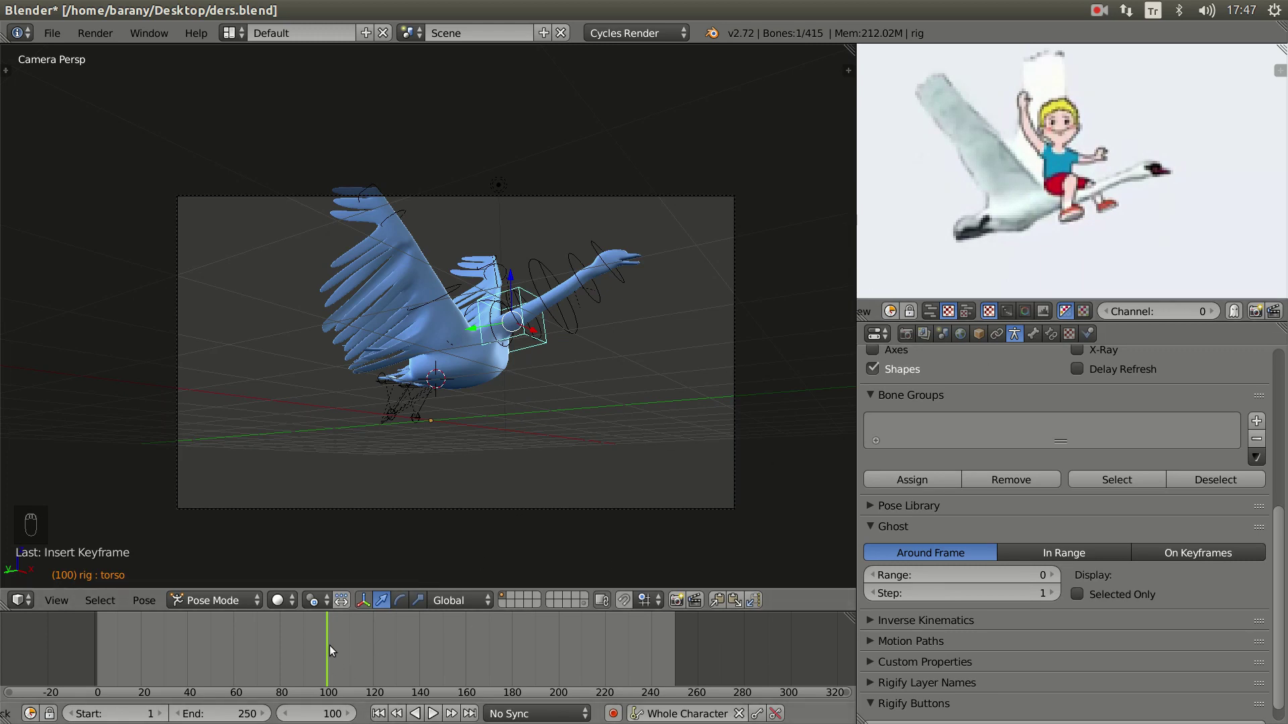
drag(335, 657, 336, 658)
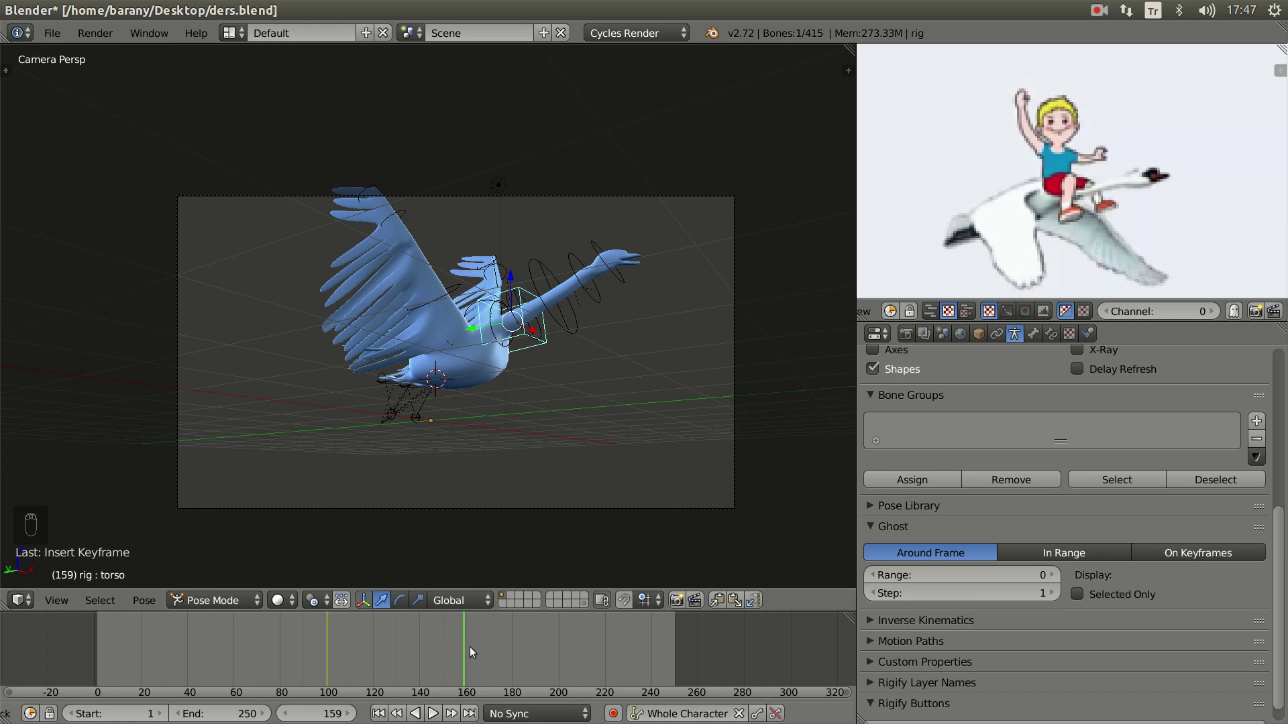
drag(464, 652, 468, 654)
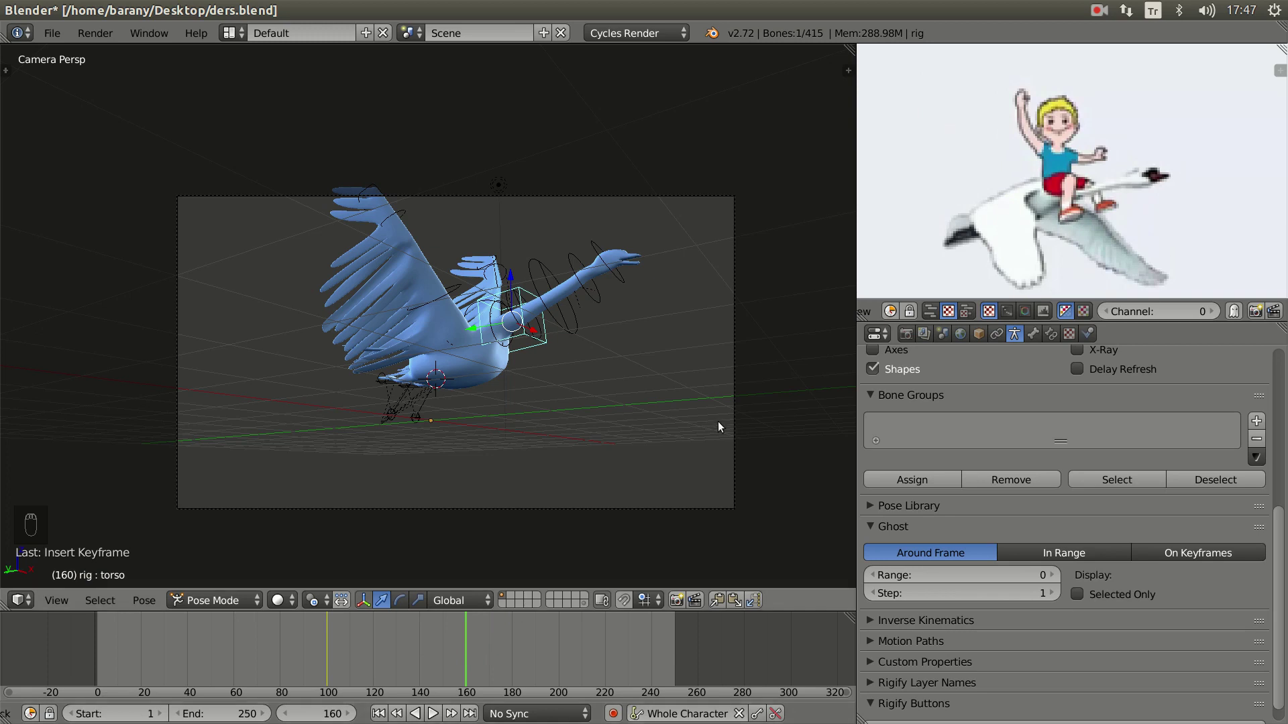
drag(458, 292, 425, 239)
drag(404, 214, 430, 315)
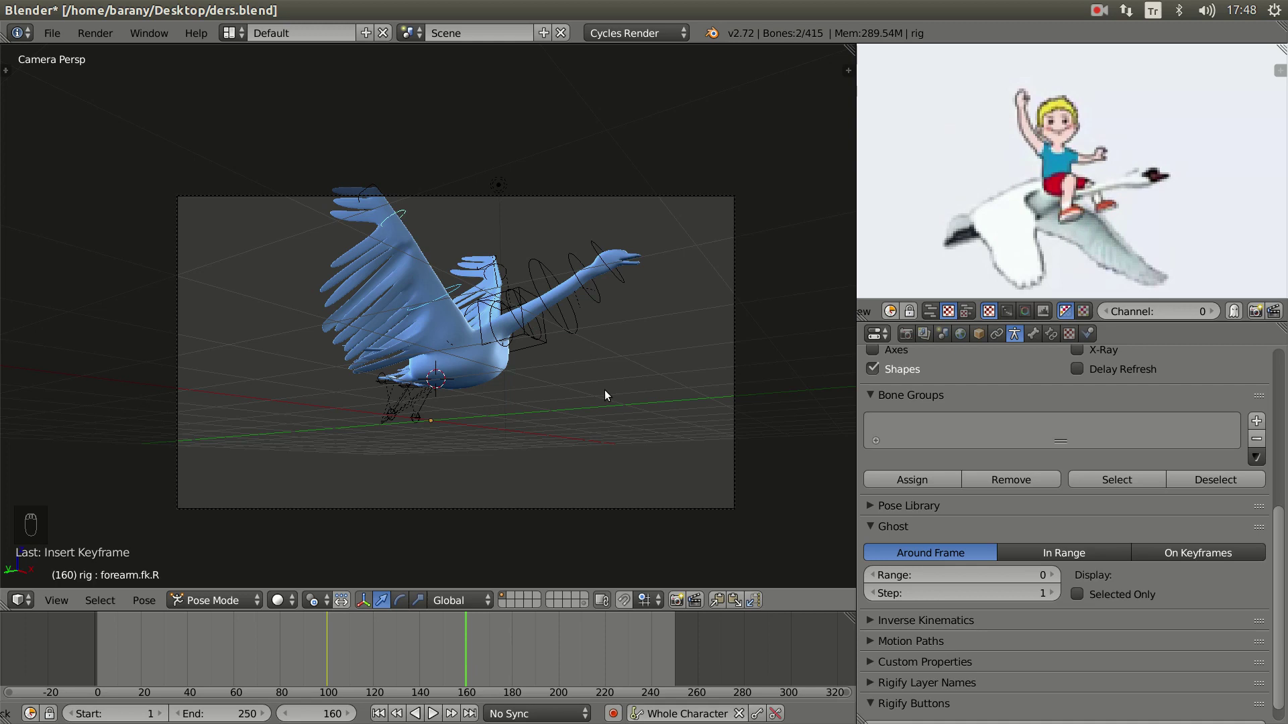
key(alt+r)
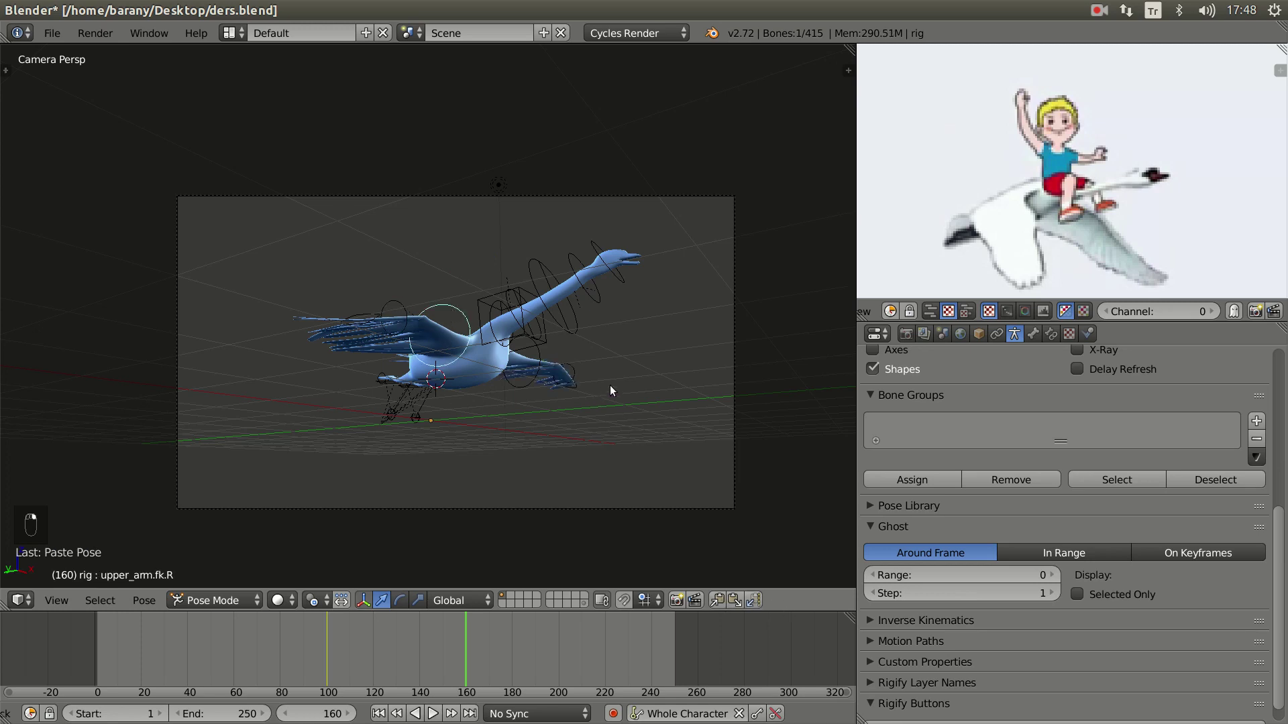
- In camera view sweep the wings lower below the body, adjust their bend, then pick the neck control
middle_click(475, 447)
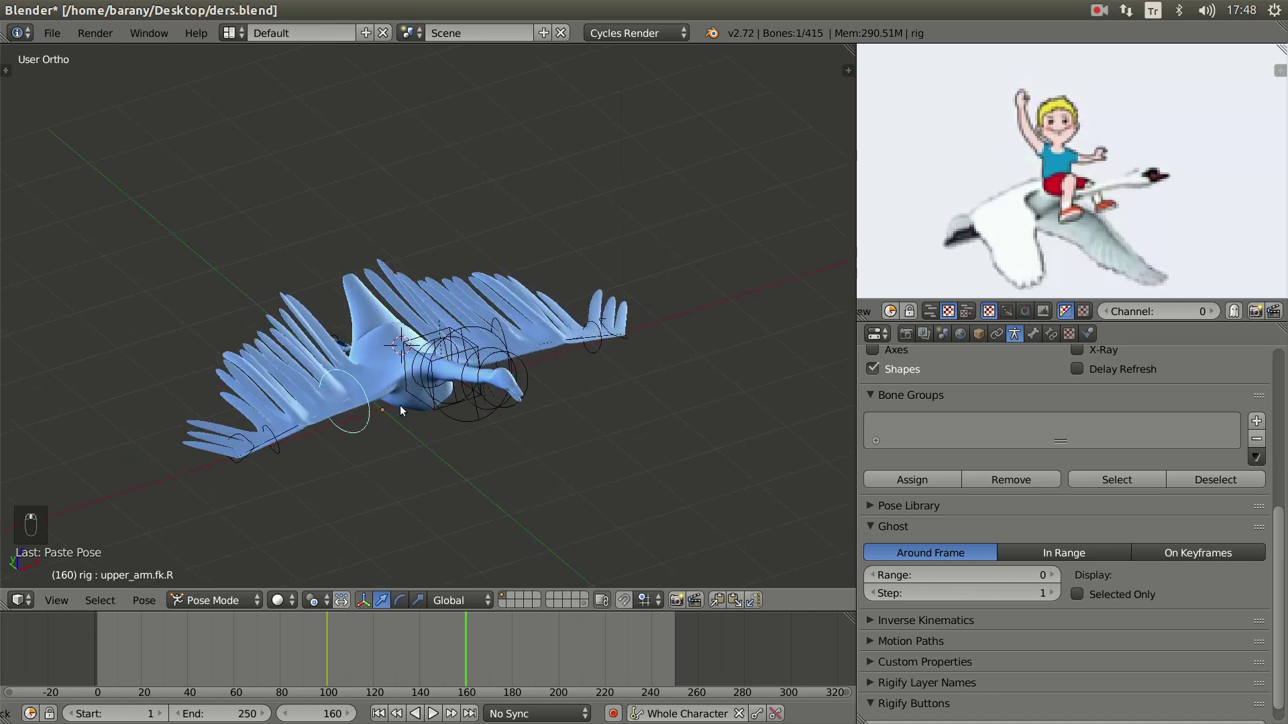
key(KP_0)
key(r)
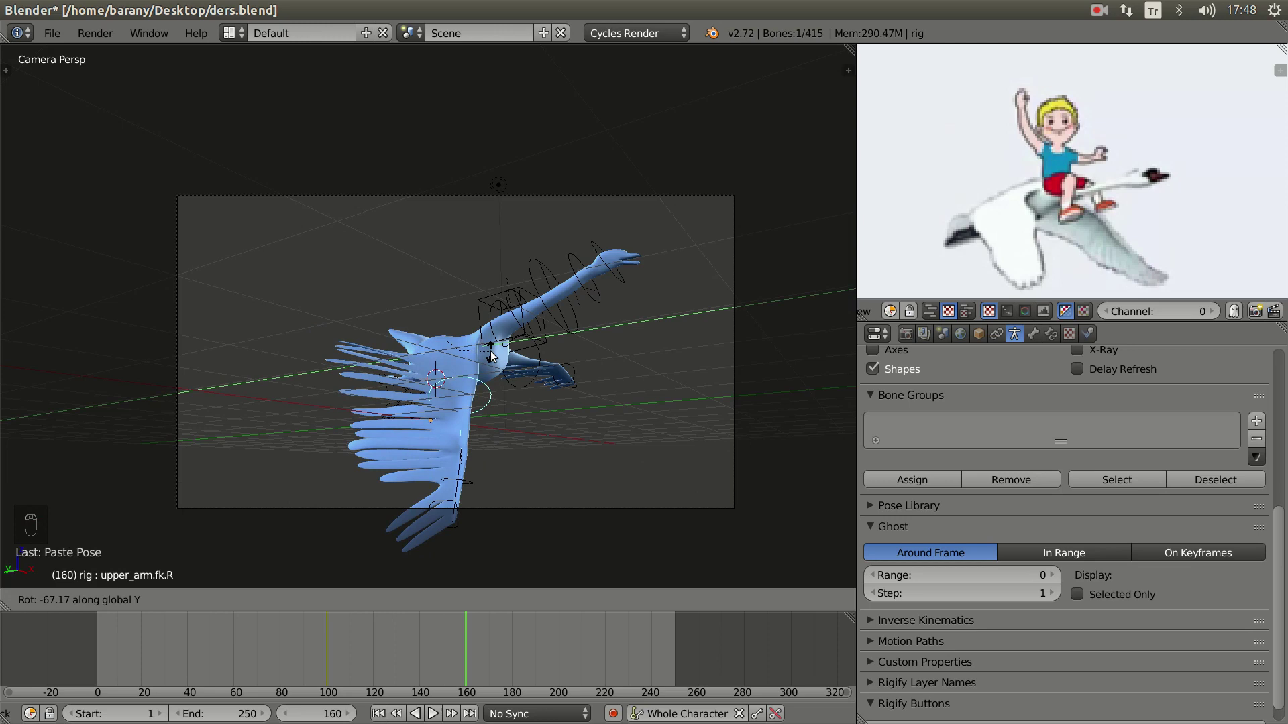
key(r)
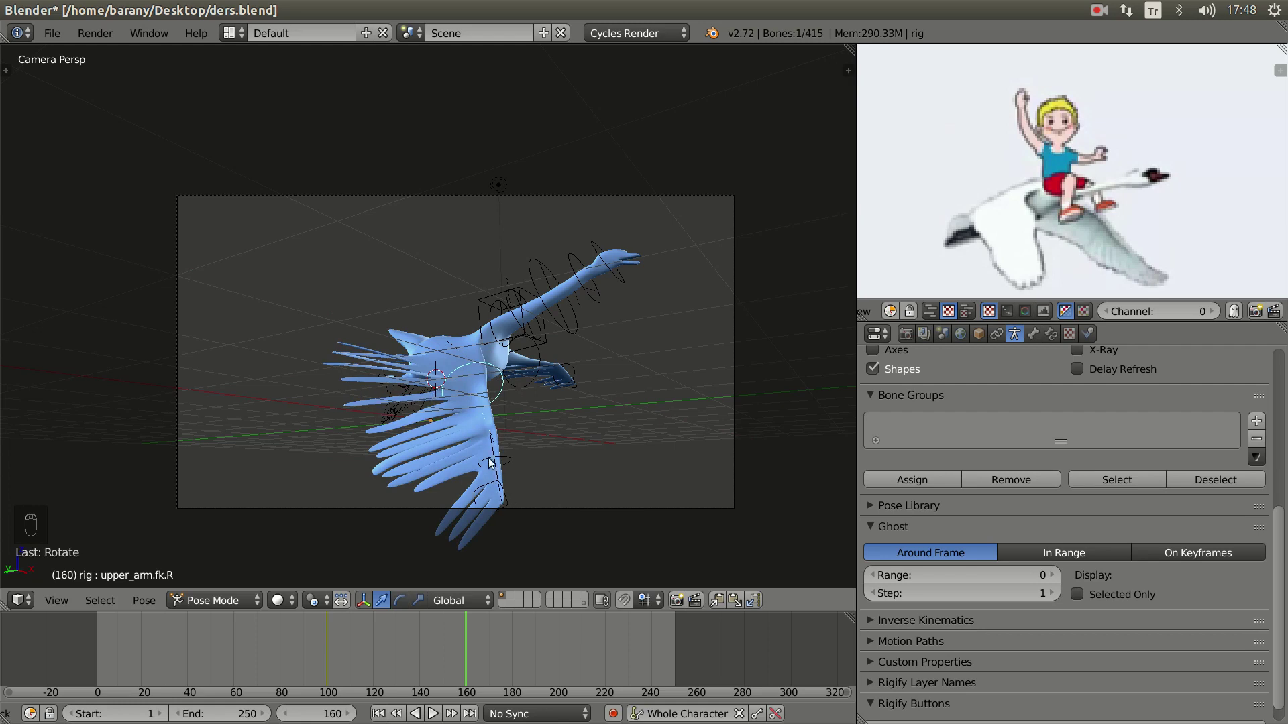
drag(490, 460, 579, 467)
key(r)
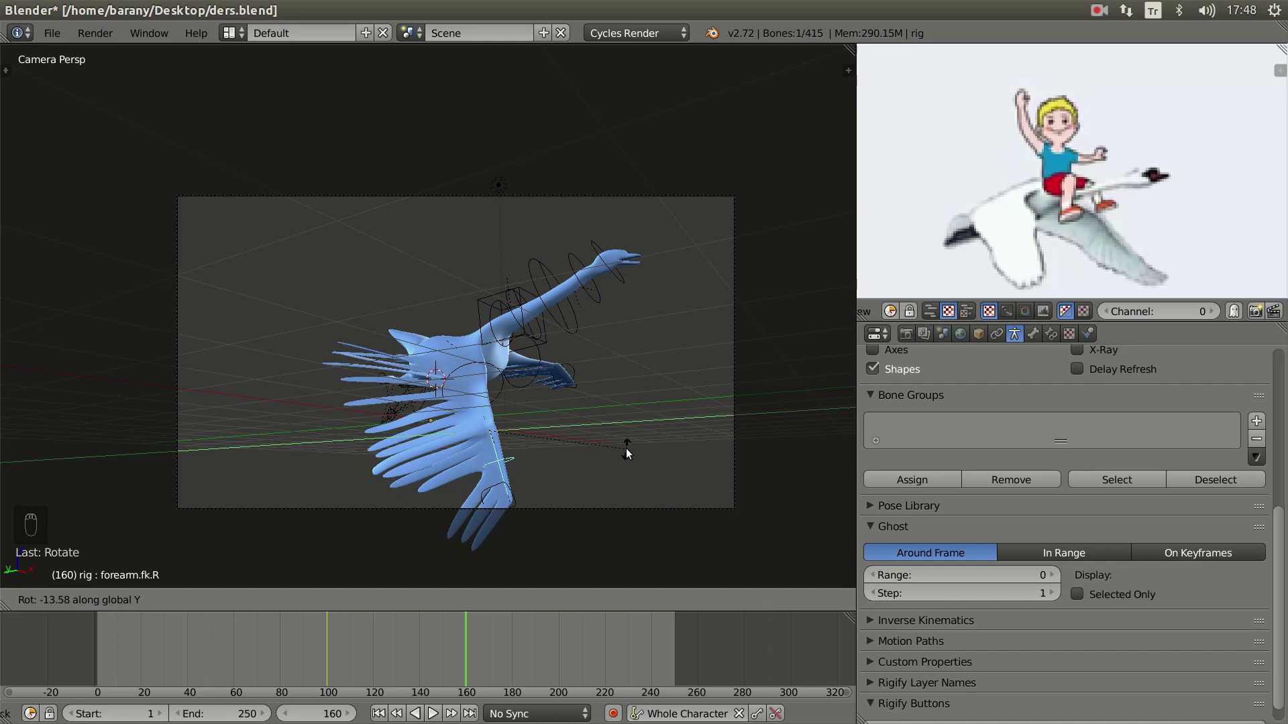
drag(465, 374, 715, 601)
click(719, 602)
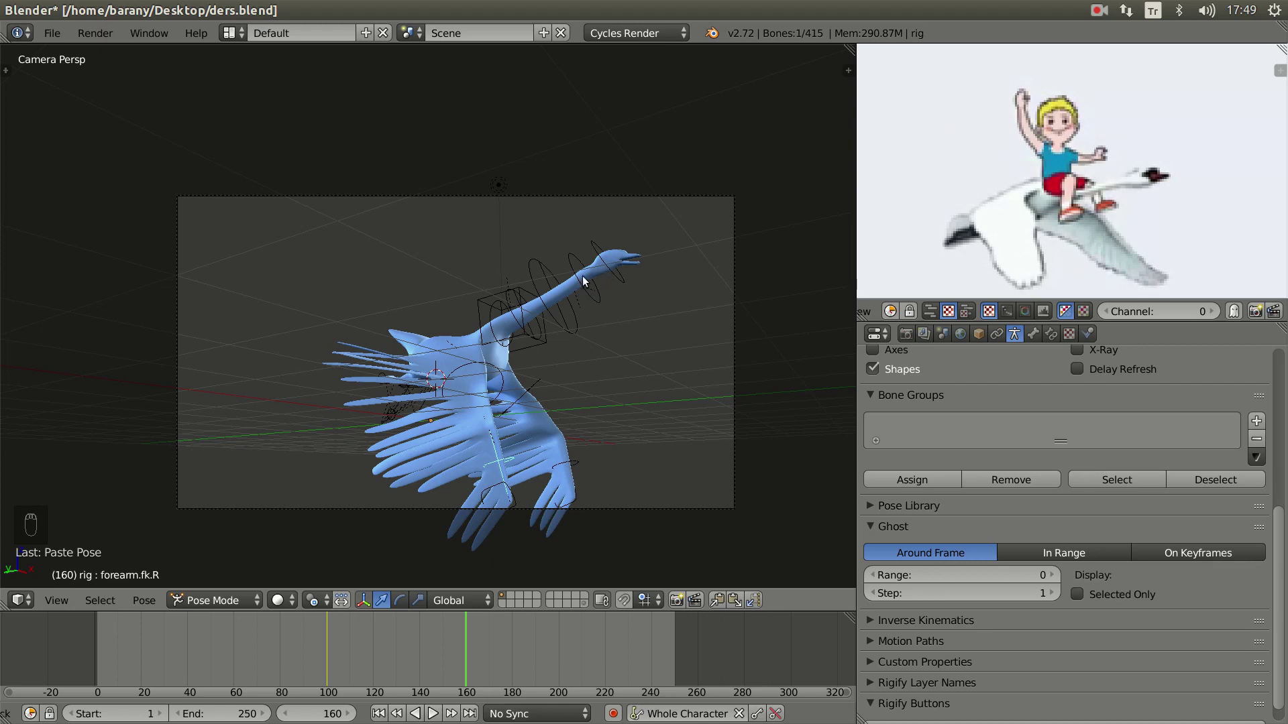
drag(591, 295, 627, 287)
key(r)
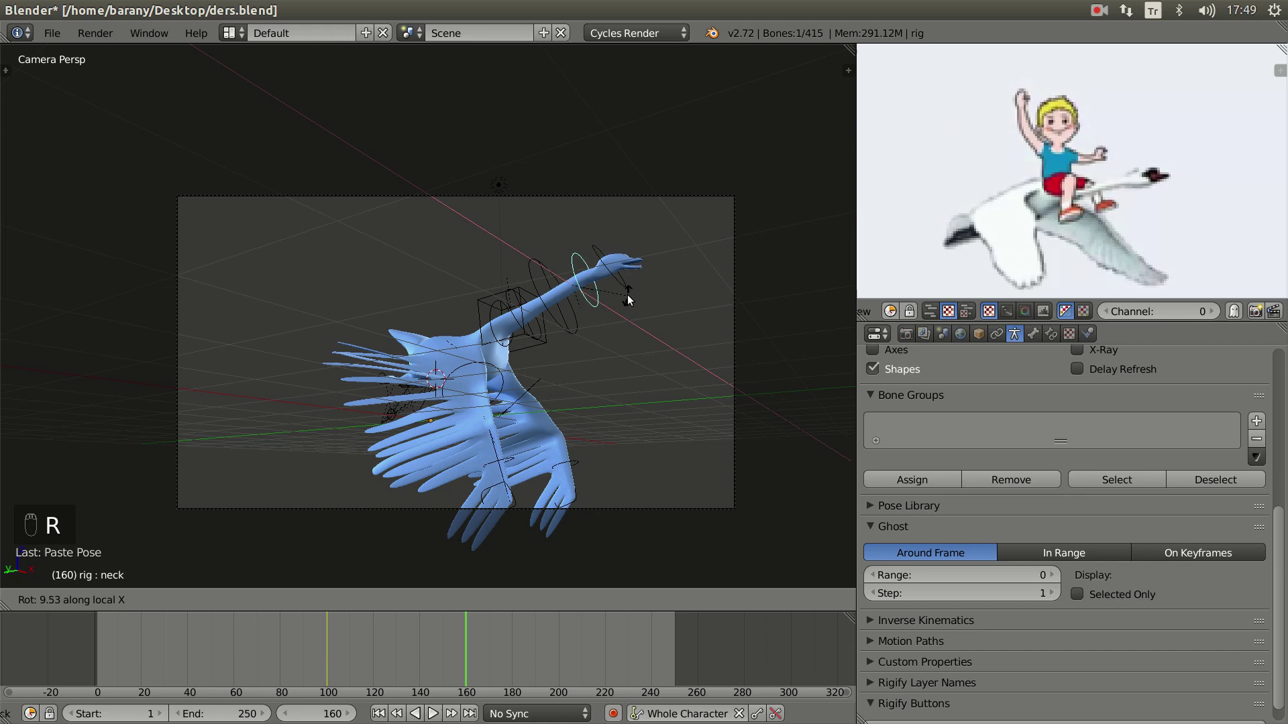
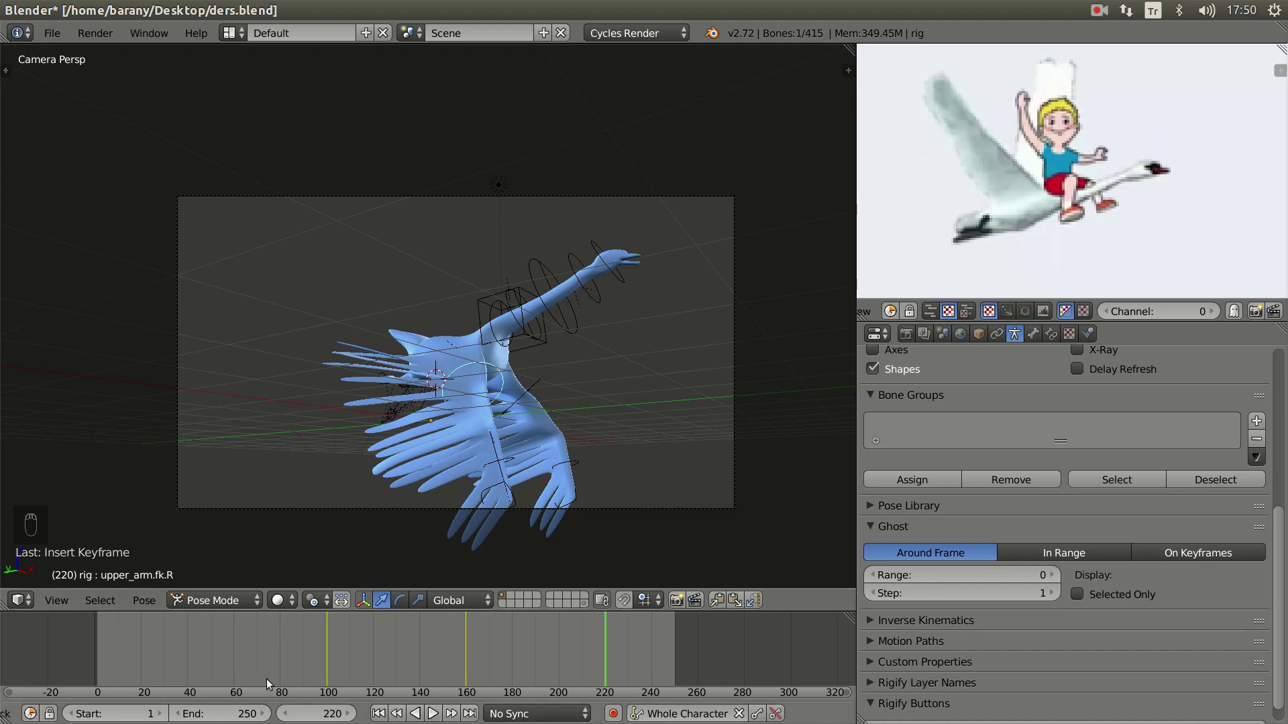
- Scrub the timeline to frame 220 to hold the wings-down pose as another key in the flap cycle
drag(329, 665, 388, 658)
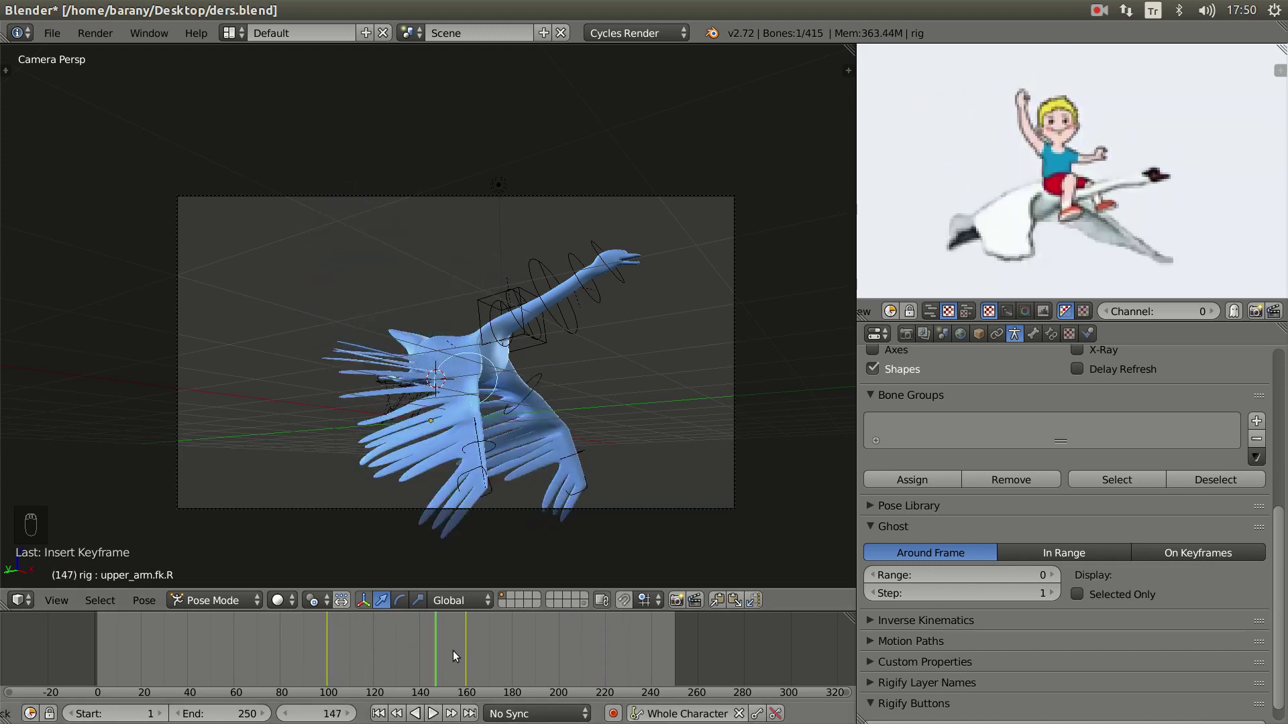
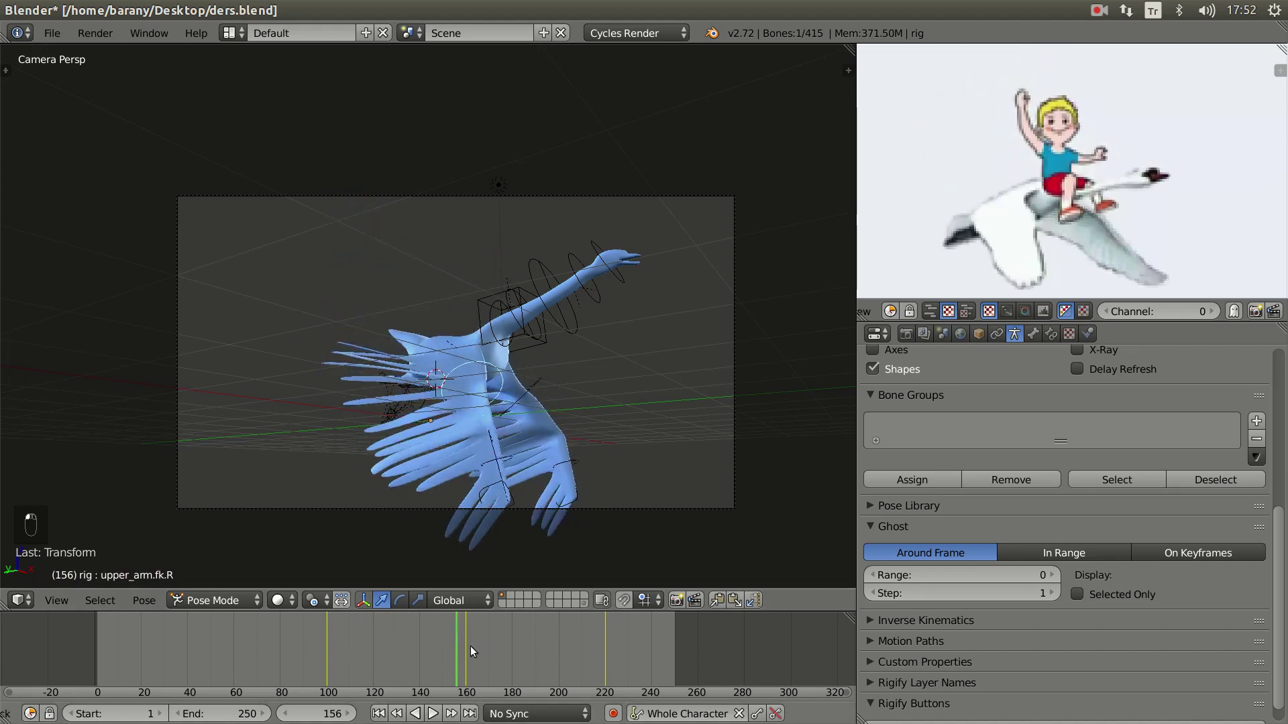
- At frame 130 rotate the wing controls into a swept-up pose with refined feather angle, then scrub to frame 186
click(571, 652)
drag(355, 649, 542, 651)
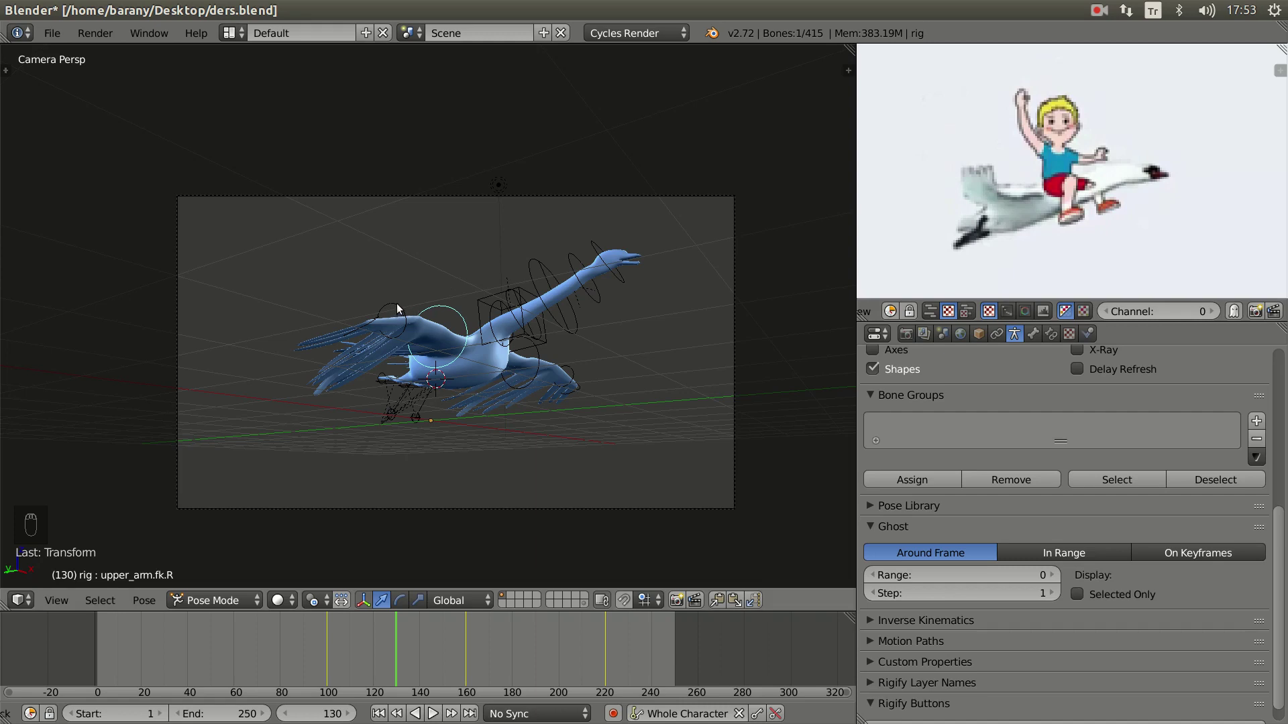
drag(402, 310, 496, 390)
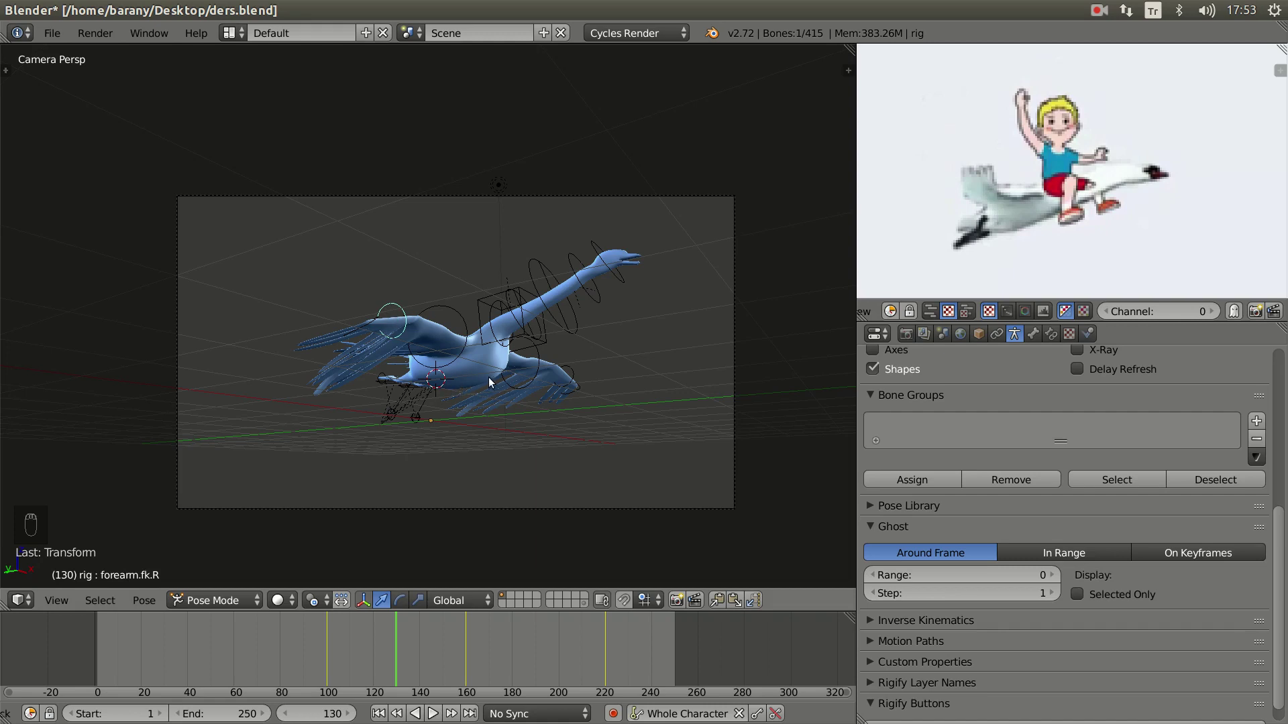
key(r)
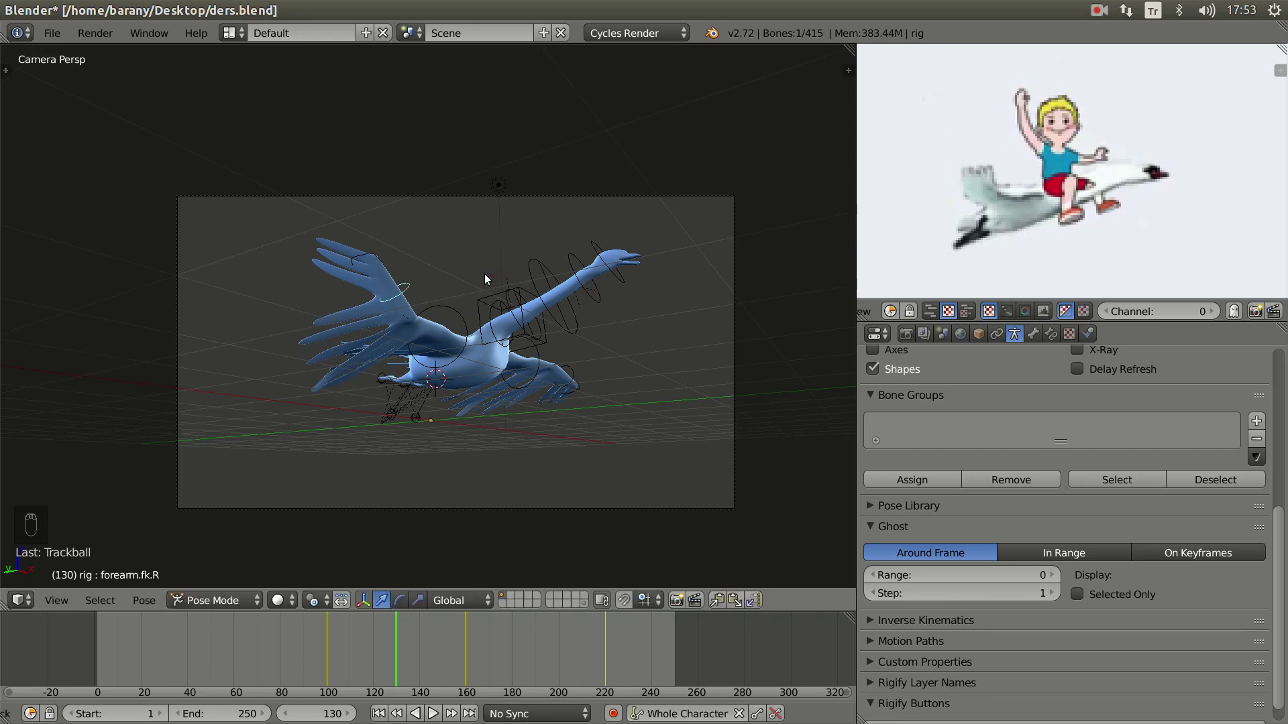
drag(722, 607, 435, 575)
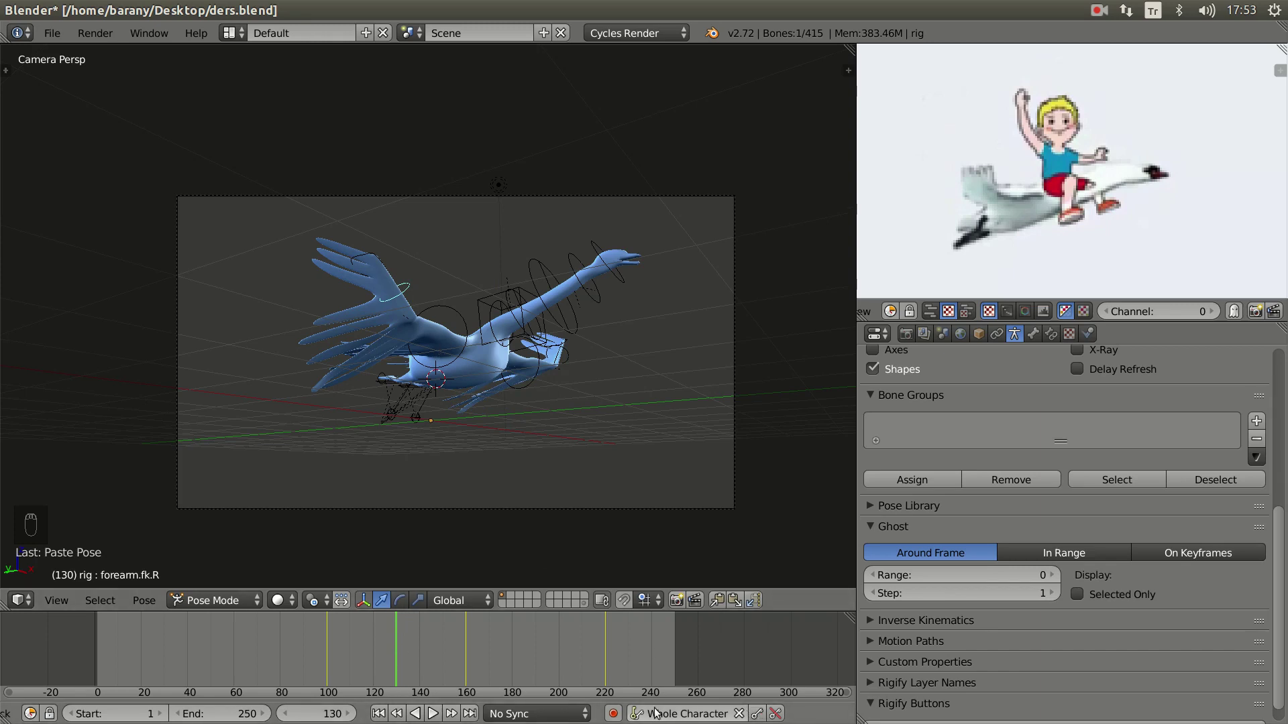
drag(762, 715, 333, 656)
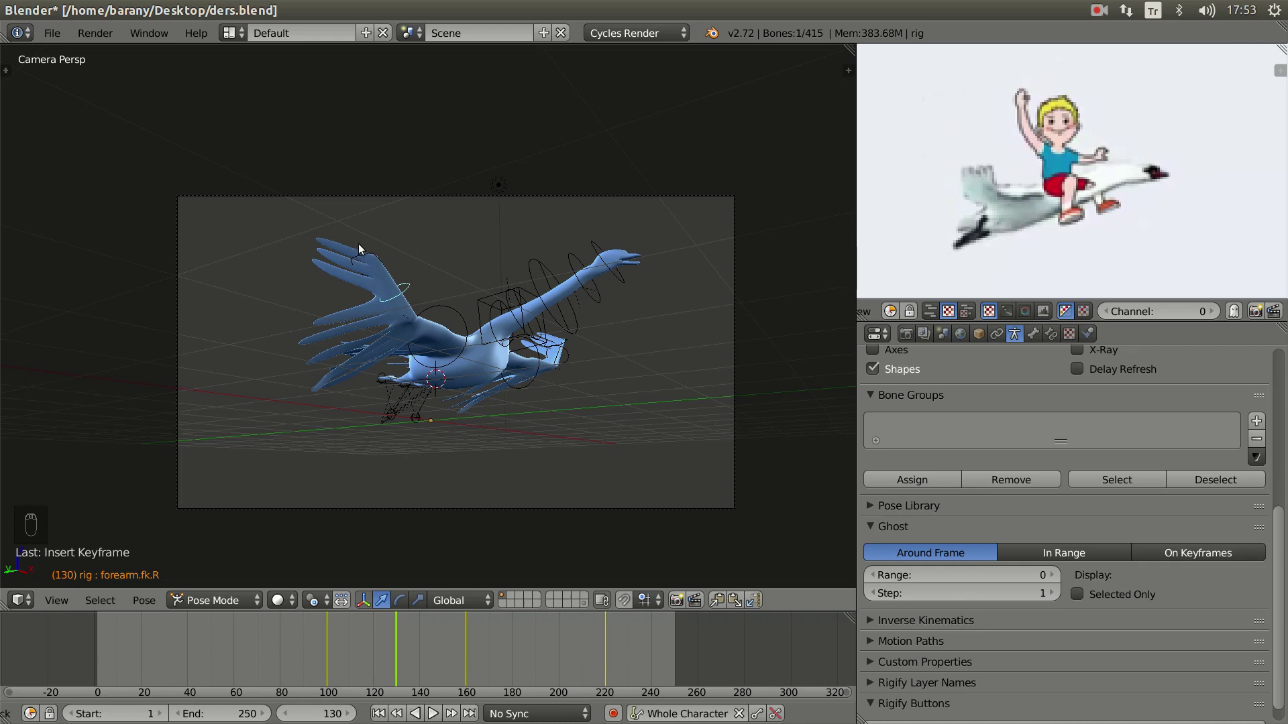
drag(325, 659, 365, 658)
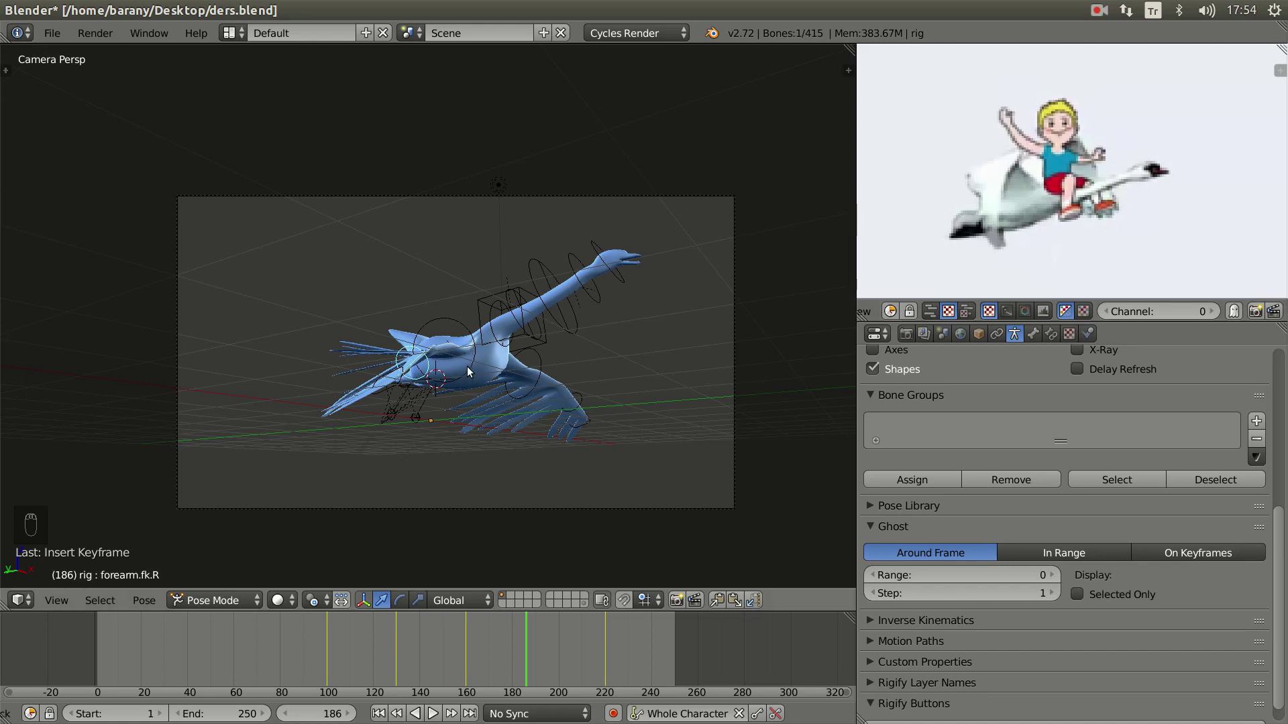
- Rotate the wing controls into a half-raised mid-stroke pose at frame 186
drag(471, 375, 557, 401)
key(r)
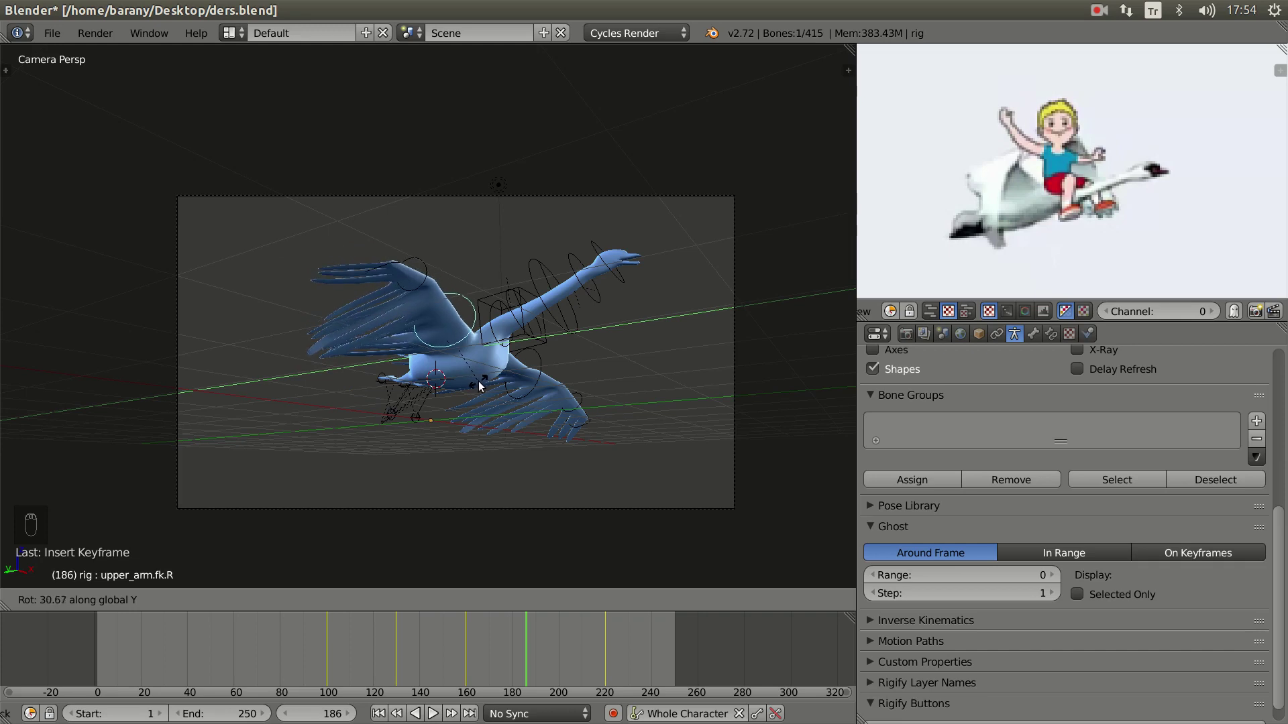
drag(430, 277, 564, 412)
key(r)
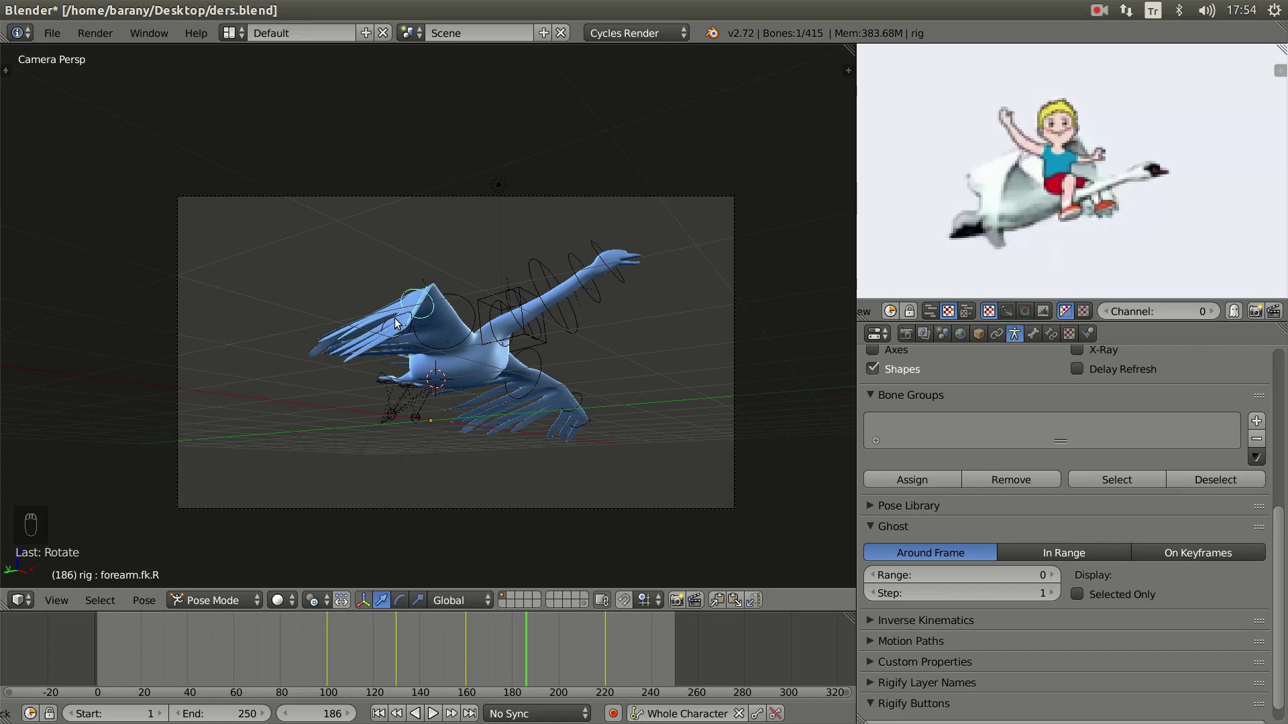
key(r)
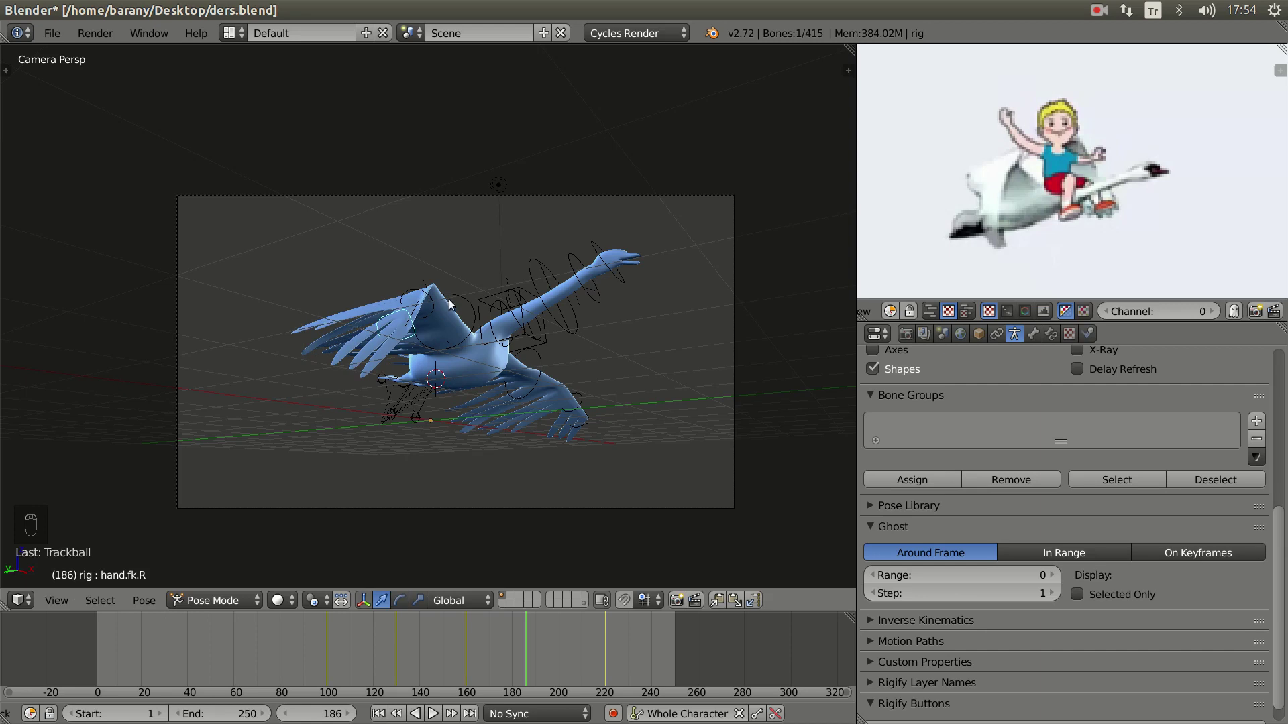
- Tilt the selected wing bone's feathers toward body level, confirm the pose and keyframe it
click(456, 297)
key(r)
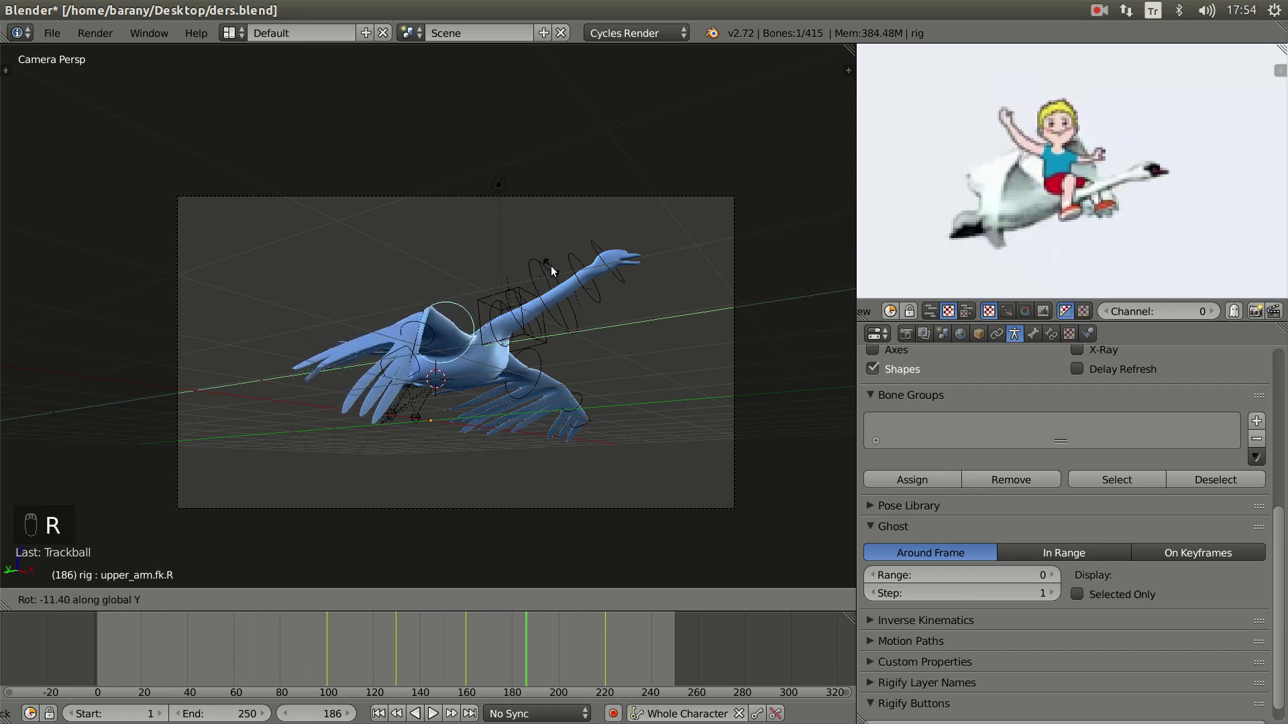
drag(421, 318, 530, 344)
key(t)
key(t)
key(r)
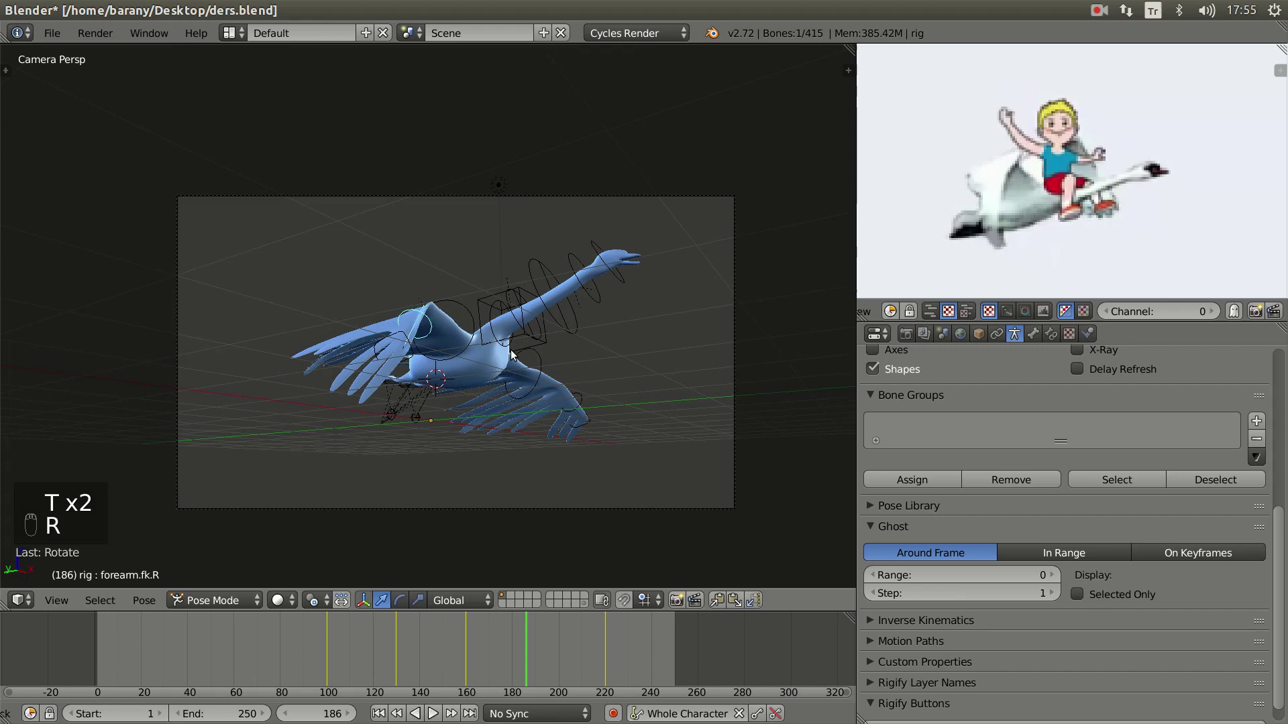
- Scrub the timeline through the keyed wing poses, stopping at frame 129 with wings raised
right_click(462, 307)
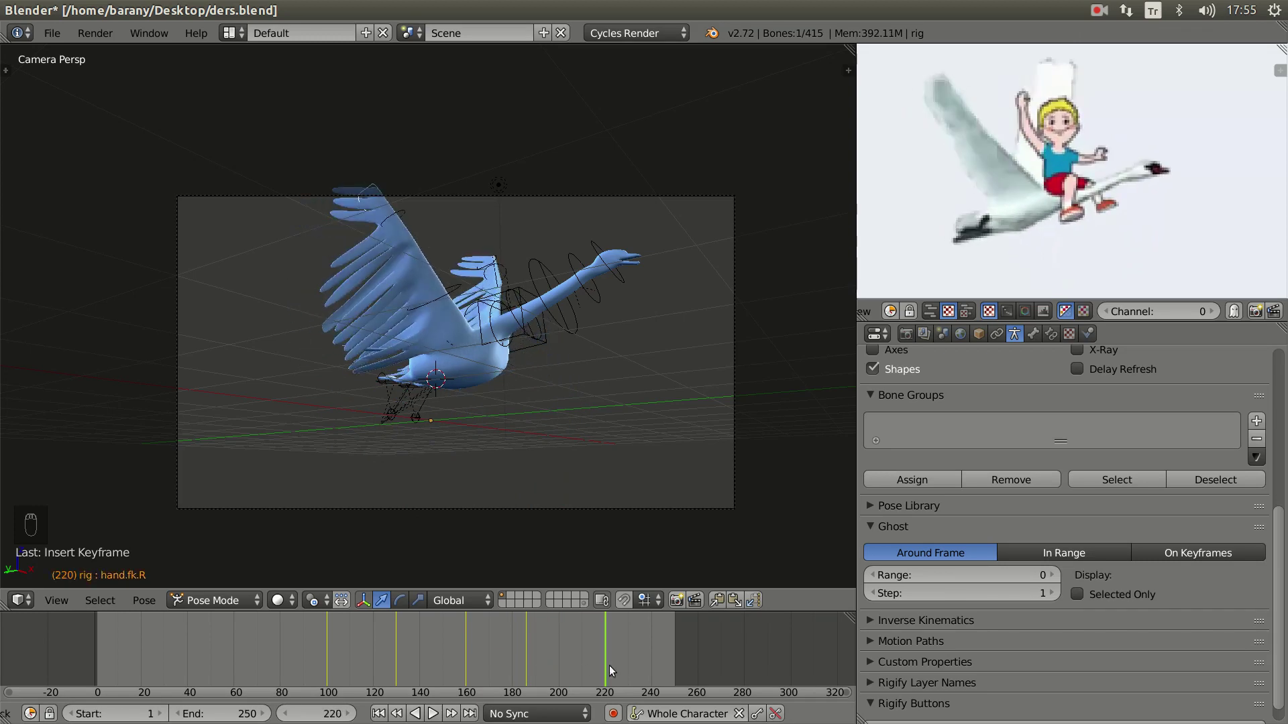
drag(333, 653, 368, 656)
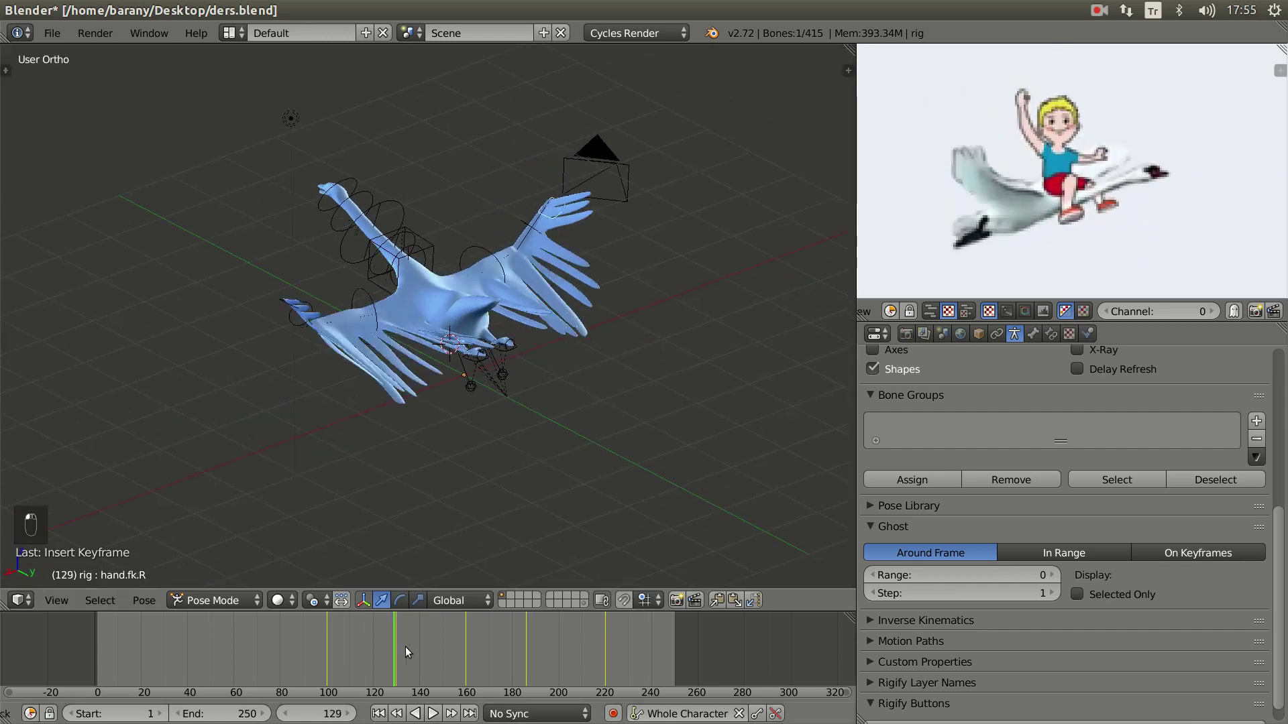
- Jump to frame 100 and then frame 190 to check the spread-wing pose
click(563, 653)
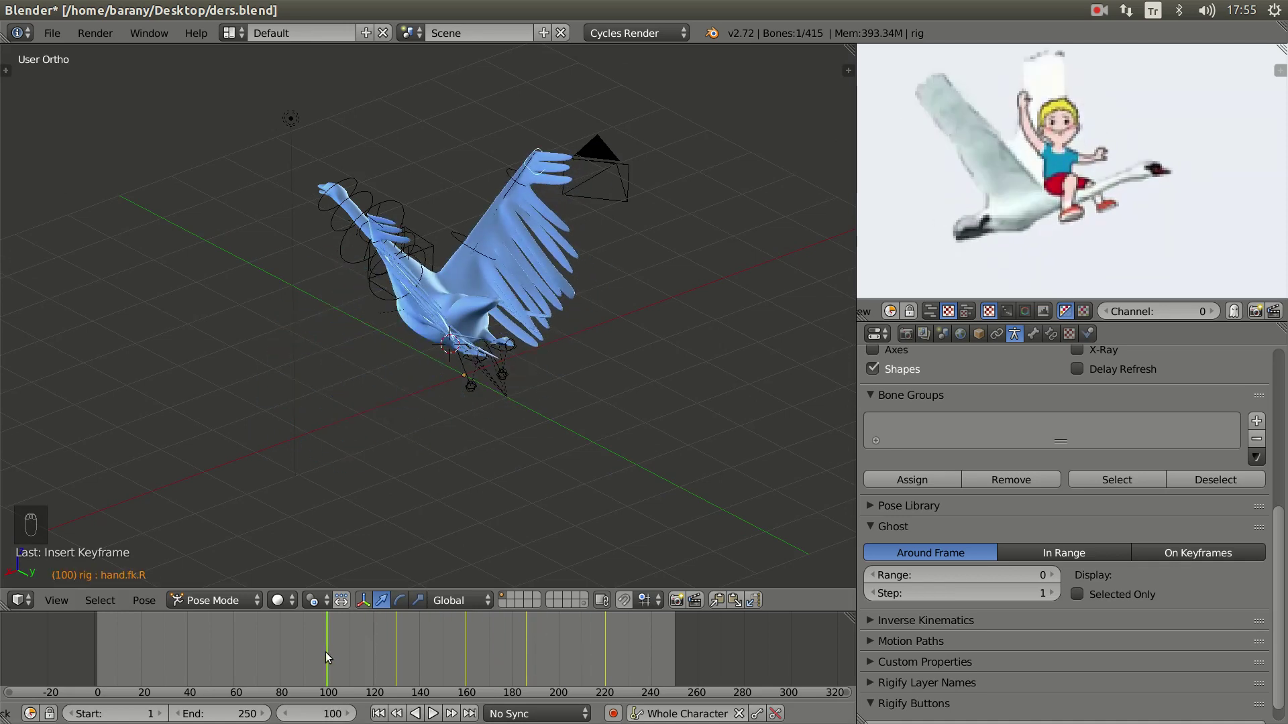
click(332, 666)
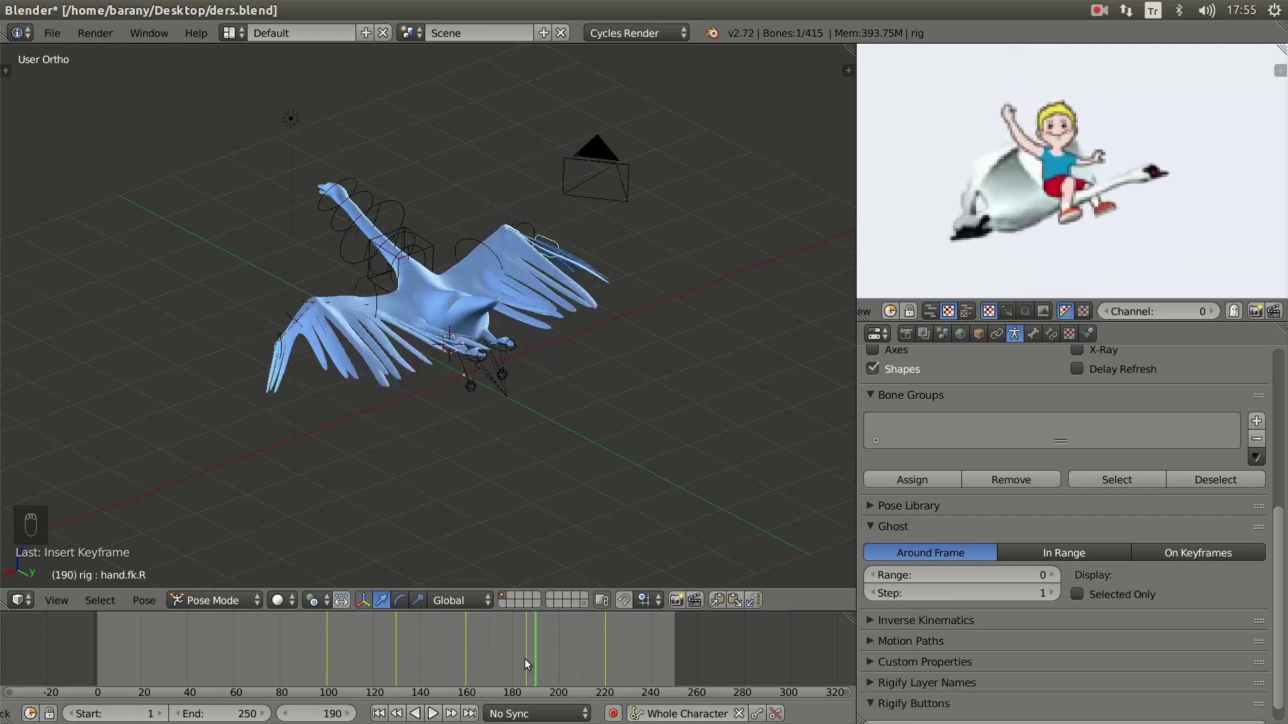
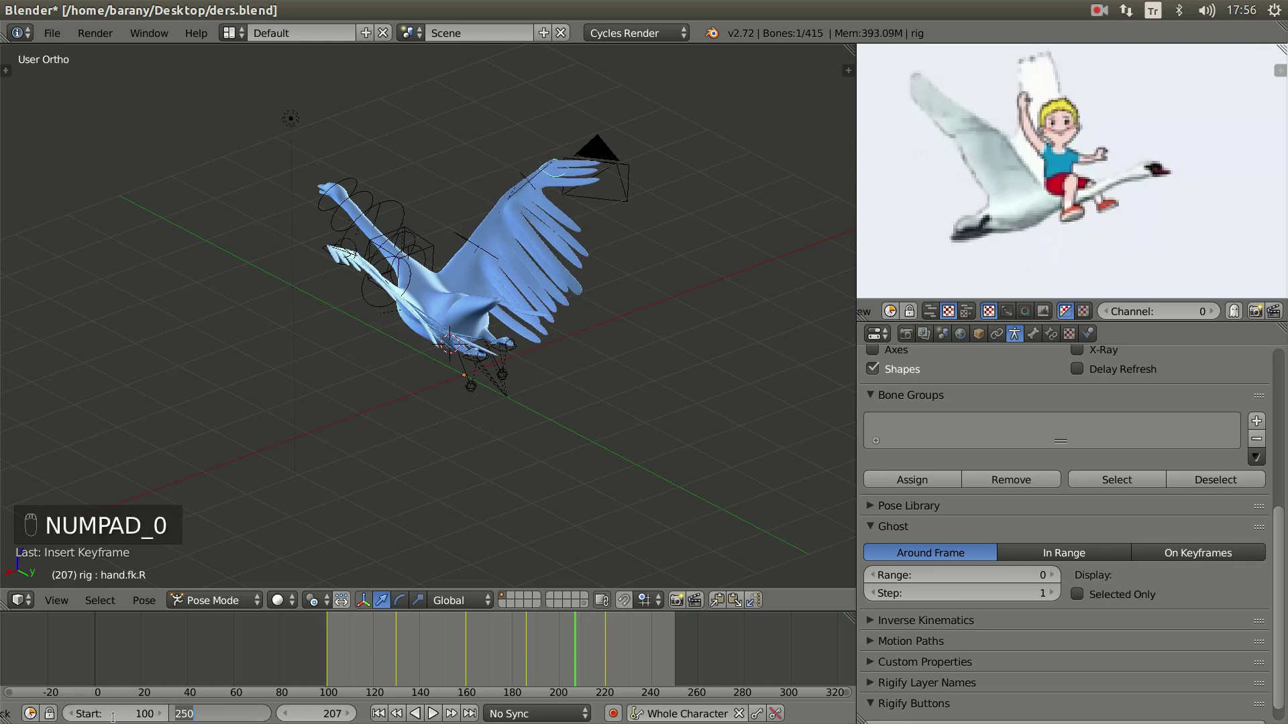
- Confirm the animation End frame at 220 for a 100-220 playback range
key(KP_2)
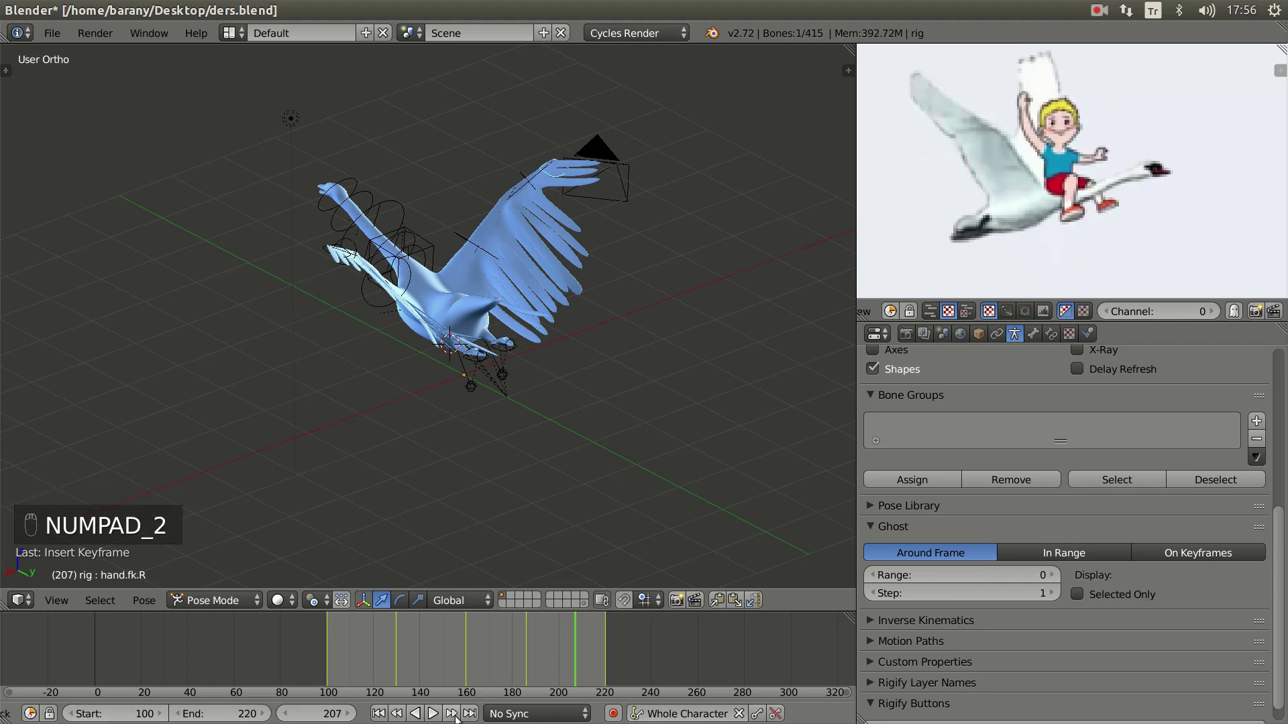
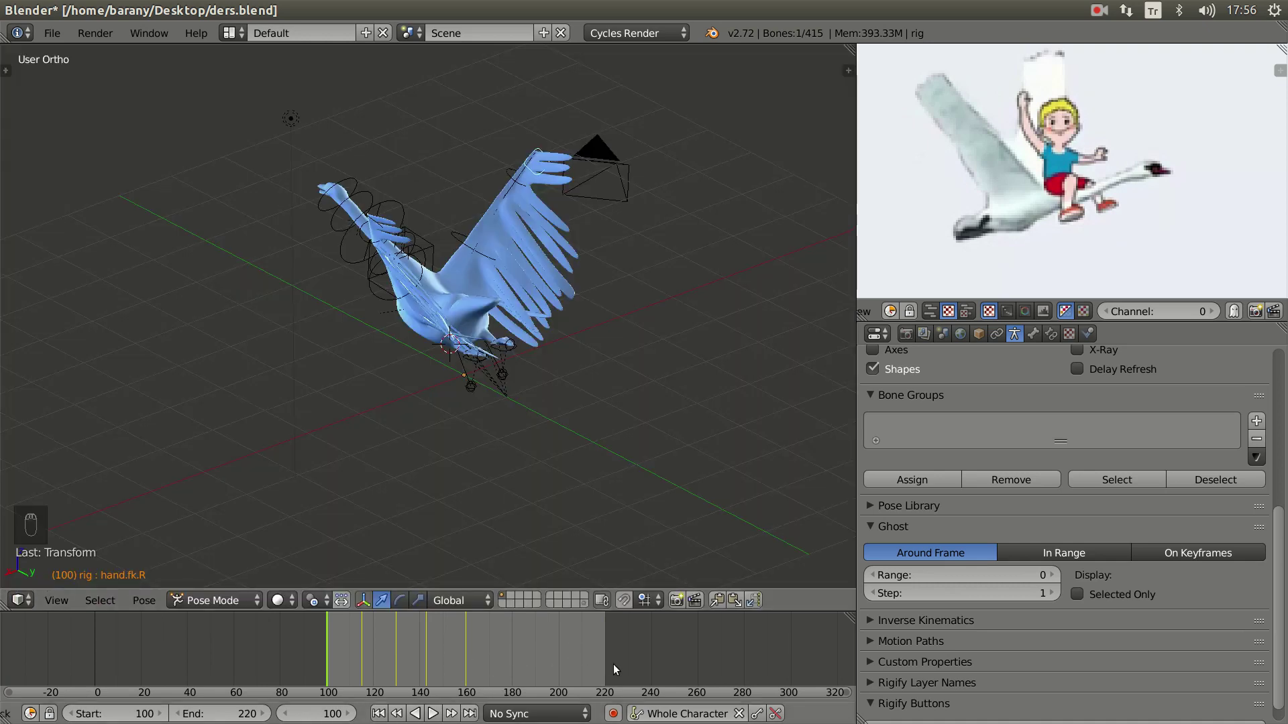
- Shorten the range to end at frame 160 and orbit around the looping flapping swan during playback
drag(248, 713, 434, 712)
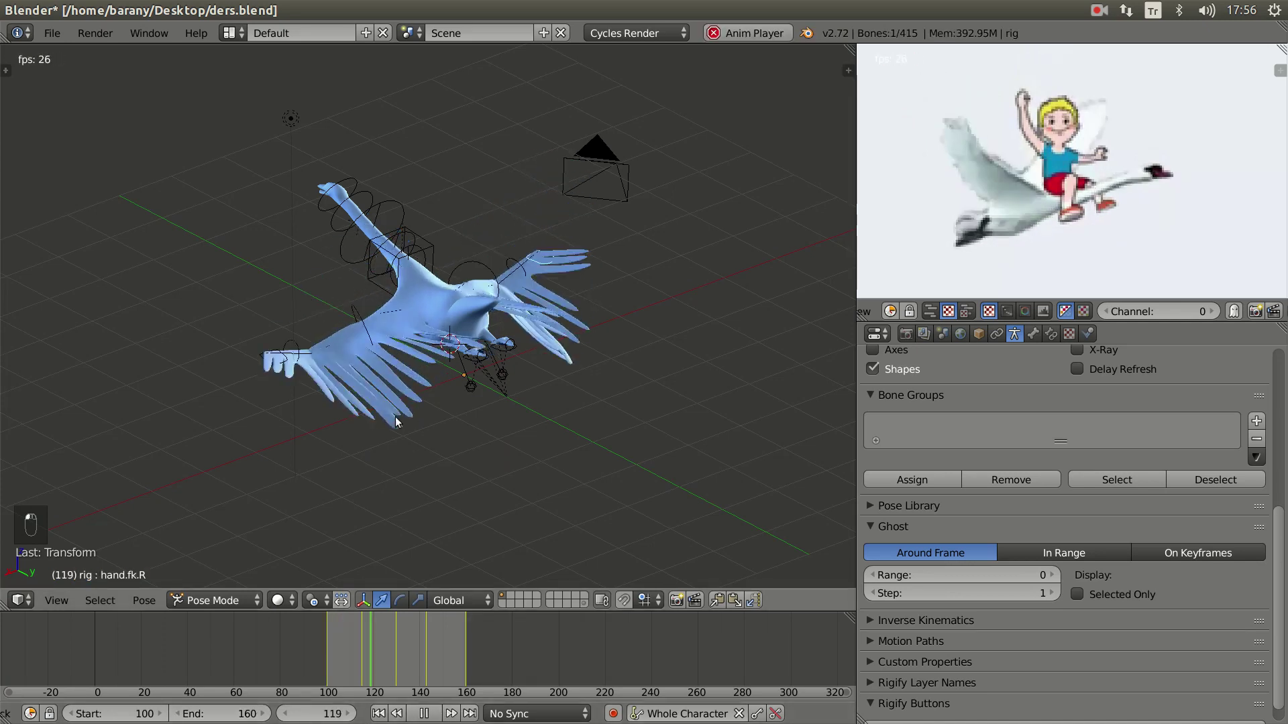
click(458, 402)
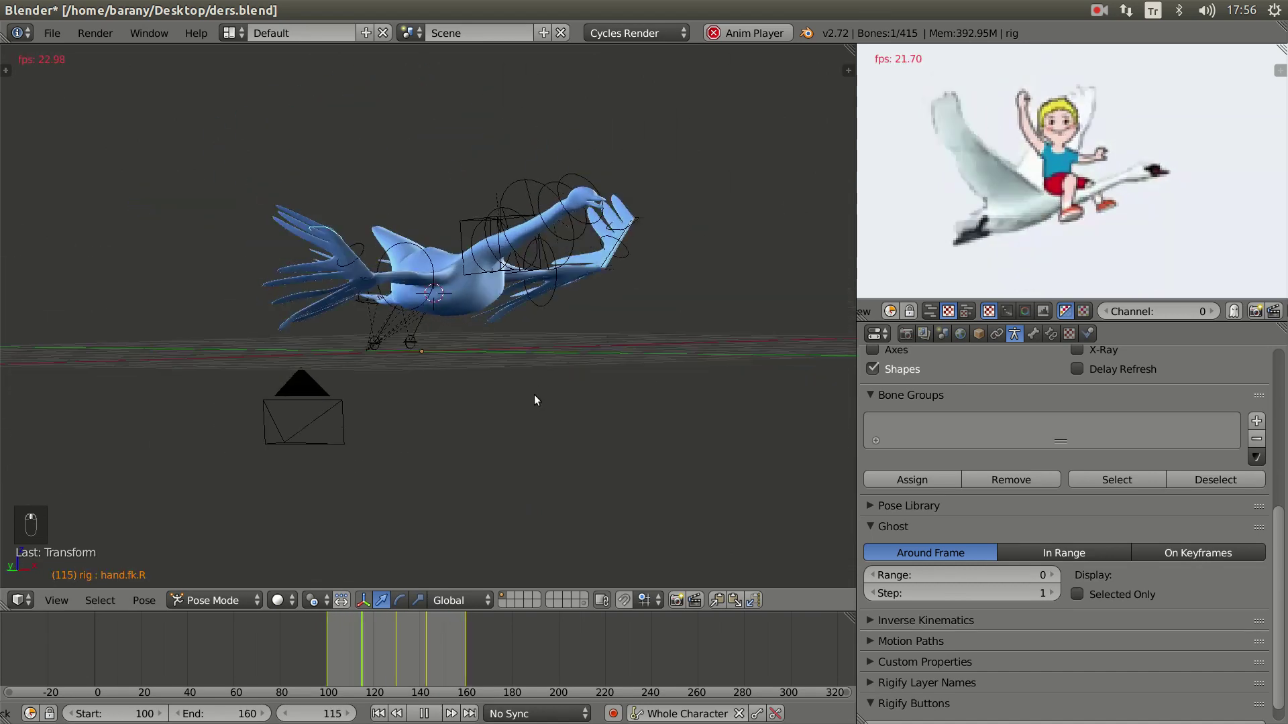
middle_click(470, 415)
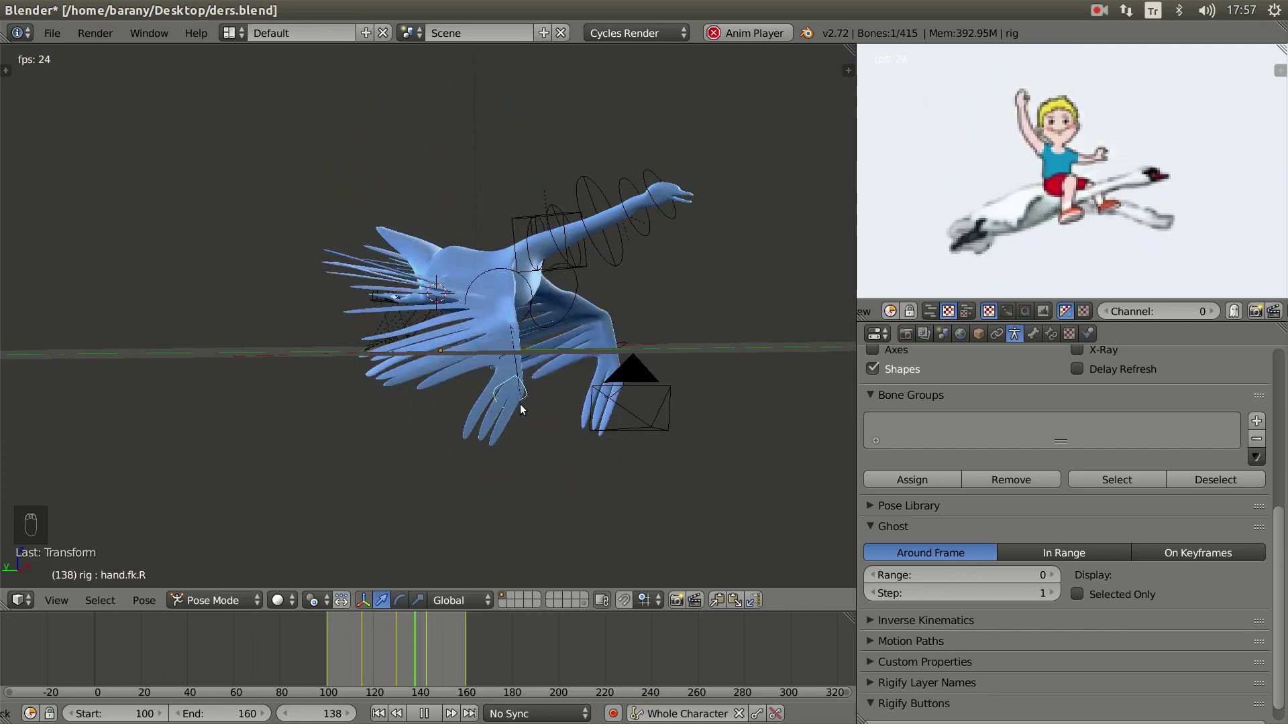
click(561, 361)
drag(476, 360, 442, 320)
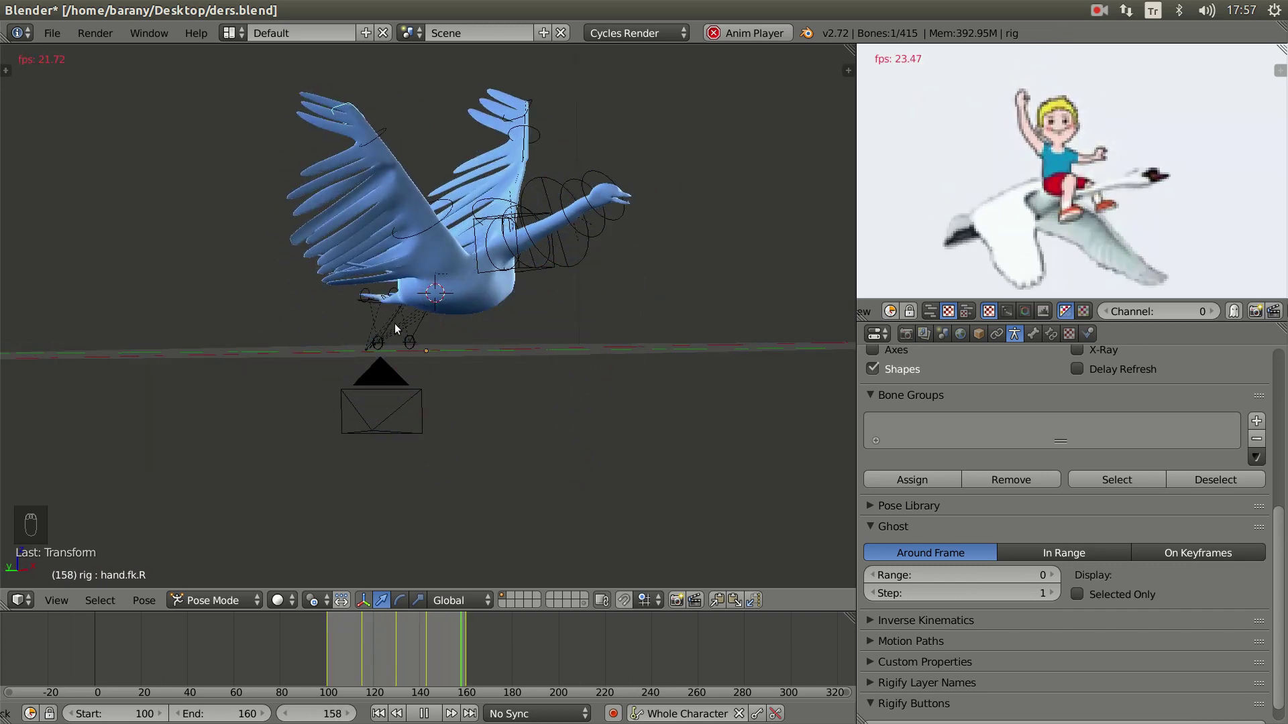